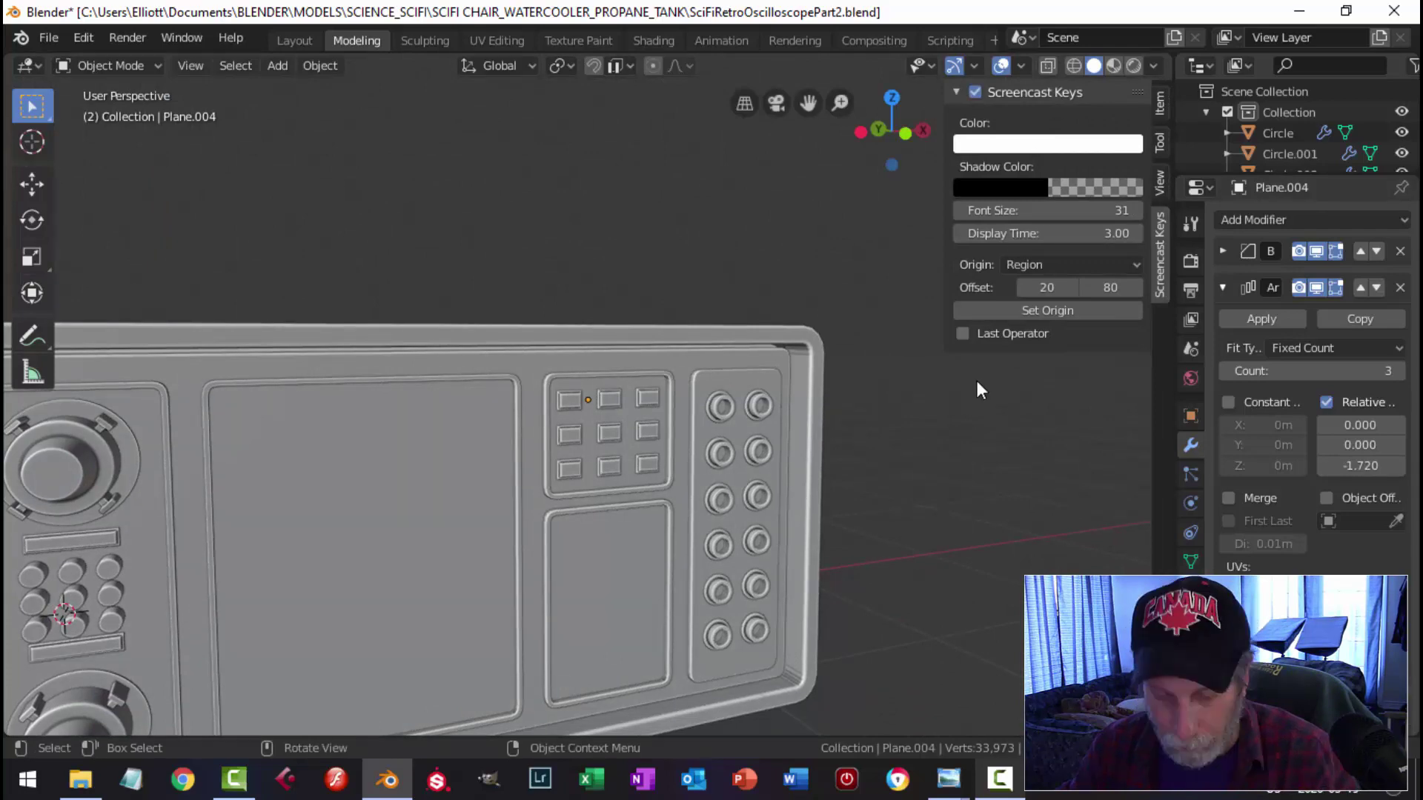
Step: Orbit and zoom around the front panel to inspect its blank middle section
key(n)
scroll(down, 3)
middle_click(941, 441)
middle_click(866, 430)
middle_click(954, 436)
scroll(up, 3)
middle_click(903, 439)
middle_click(831, 420)
scroll(up, 3)
middle_click(849, 397)
middle_click(820, 435)
scroll(up, 3)
middle_click(818, 406)
Step: Select the knob array object and enter Edit Mode with its geometry selected
click(647, 175)
scroll(up, 3)
key(Tab)
key(alt+a)
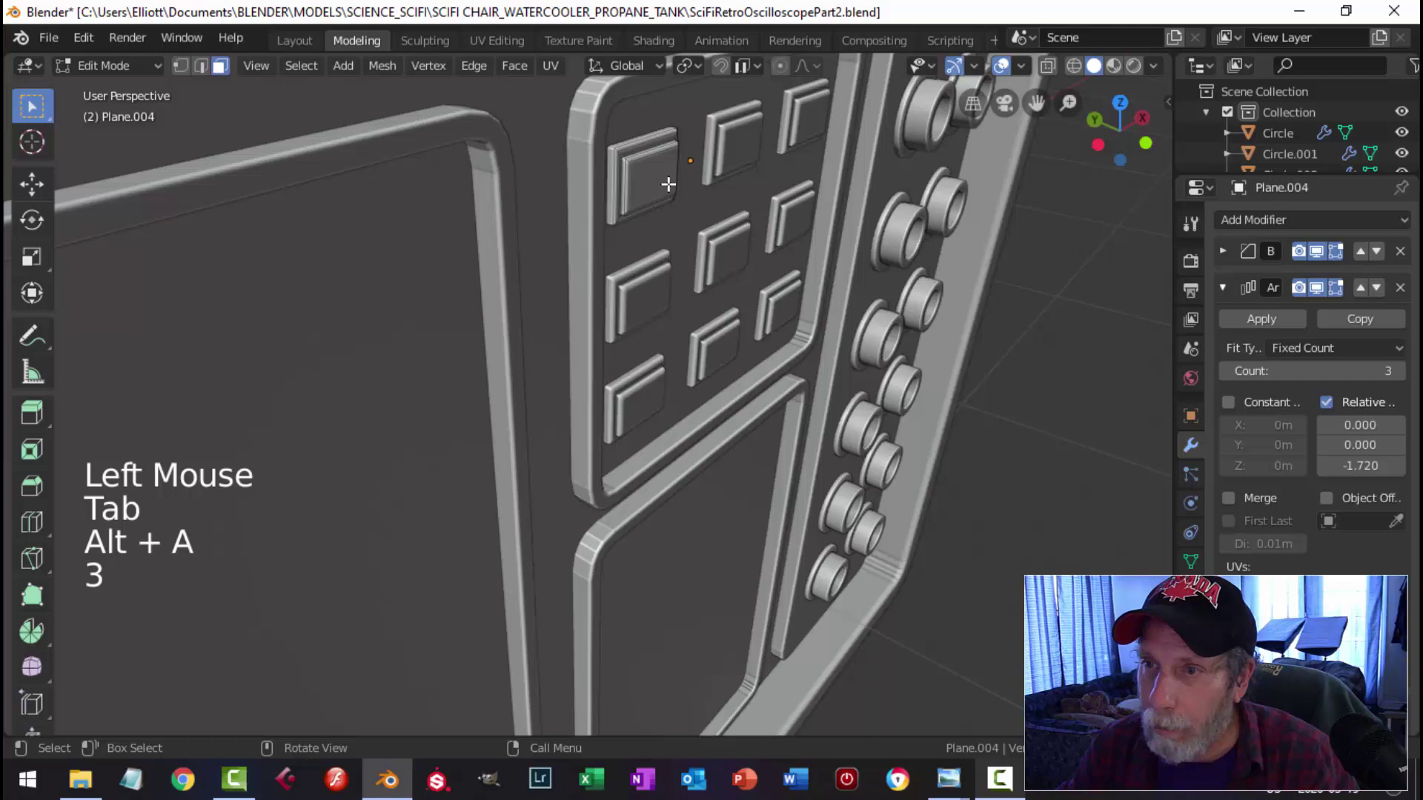
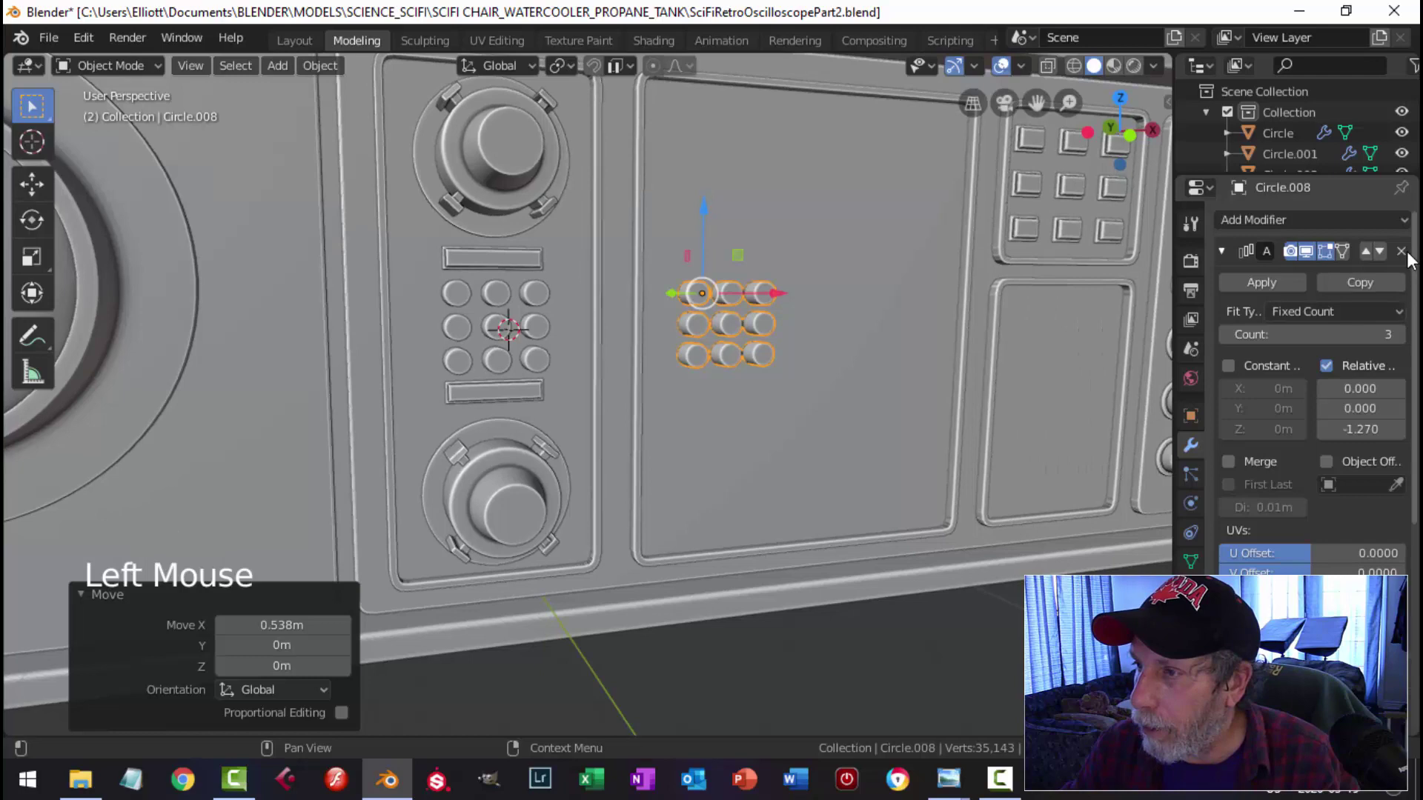
Step: Remove both Array modifiers so the knob grid becomes a single knob
click(1412, 260)
click(967, 386)
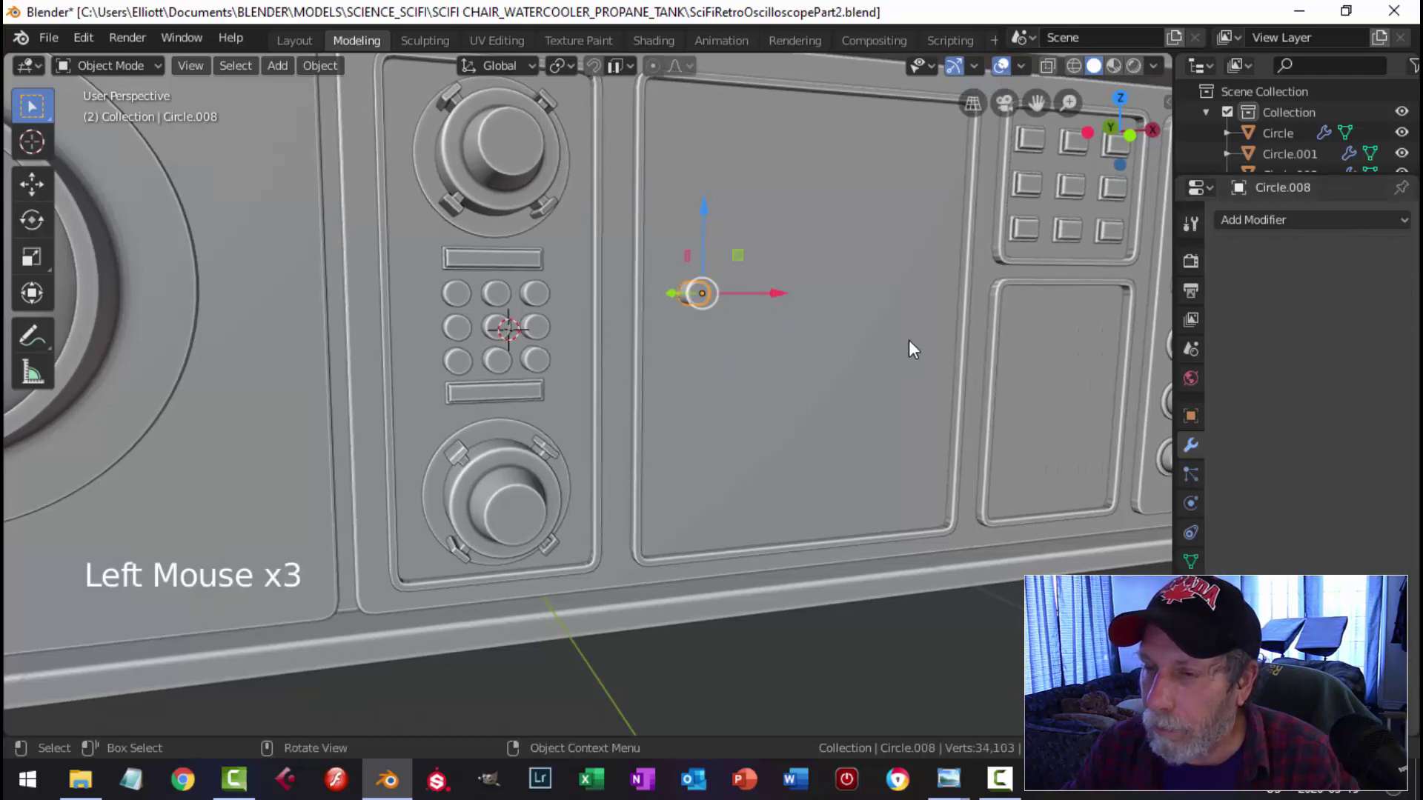
scroll(up, 3)
middle_click(825, 368)
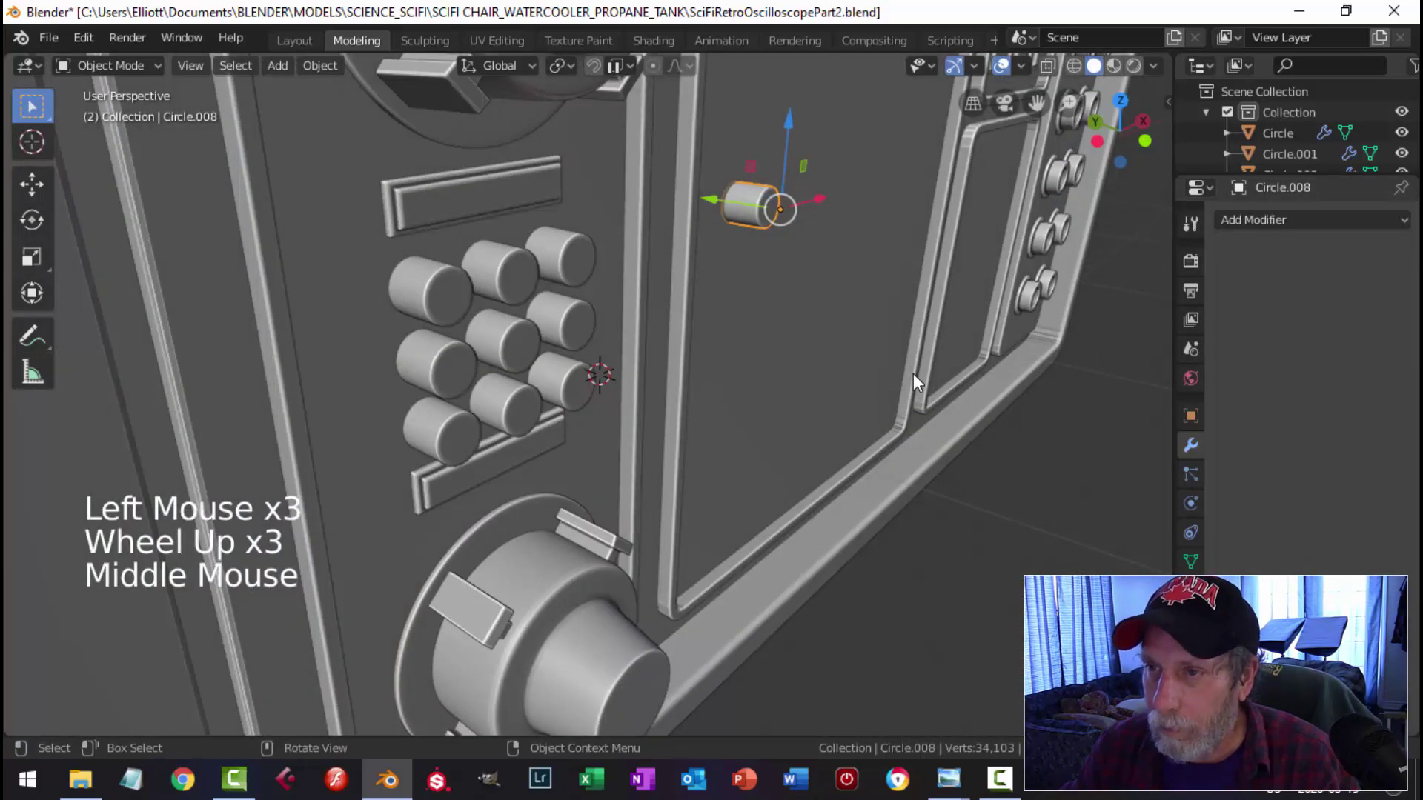
Step: Adjust the whole knob mesh in Edit Mode and return to Object Mode
key(Tab)
key(a)
key(s)
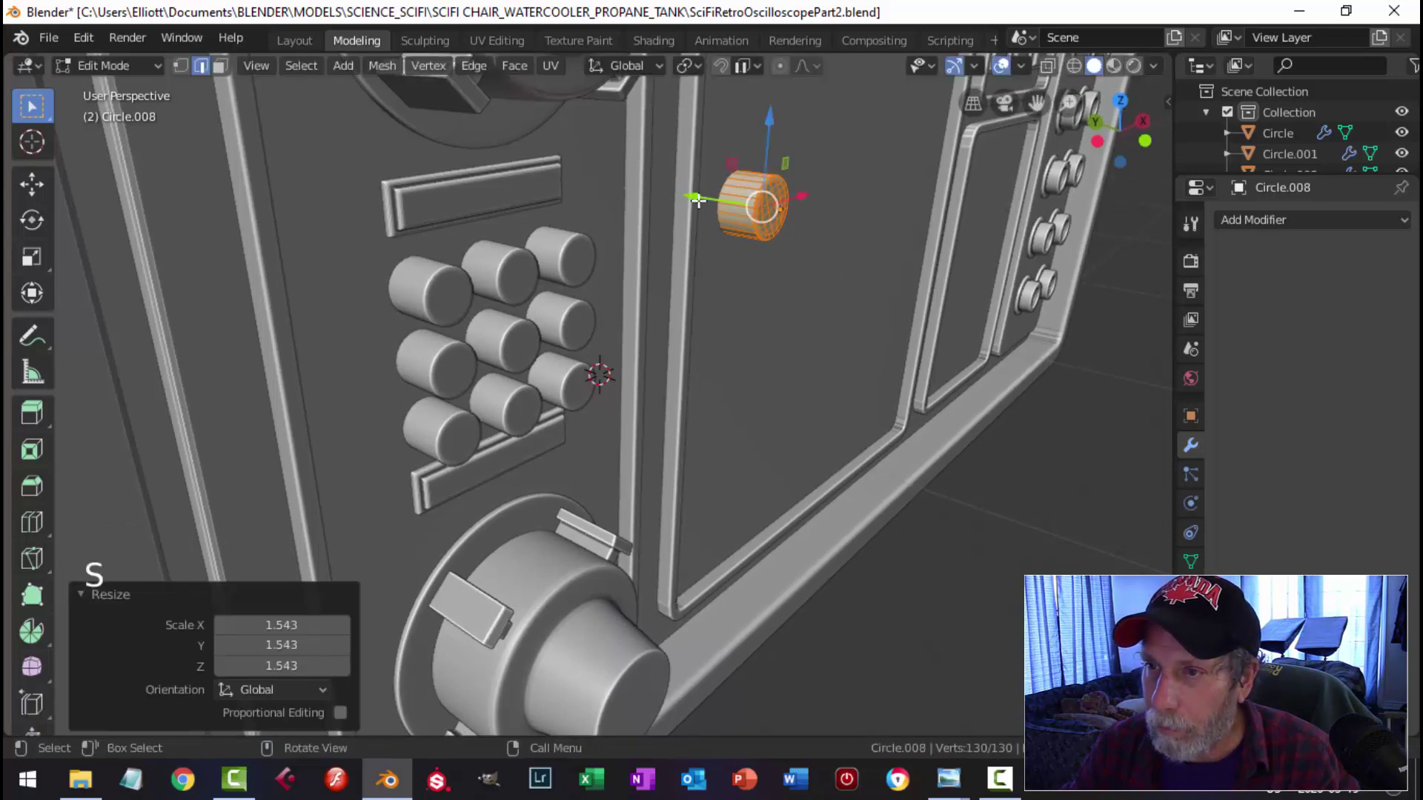
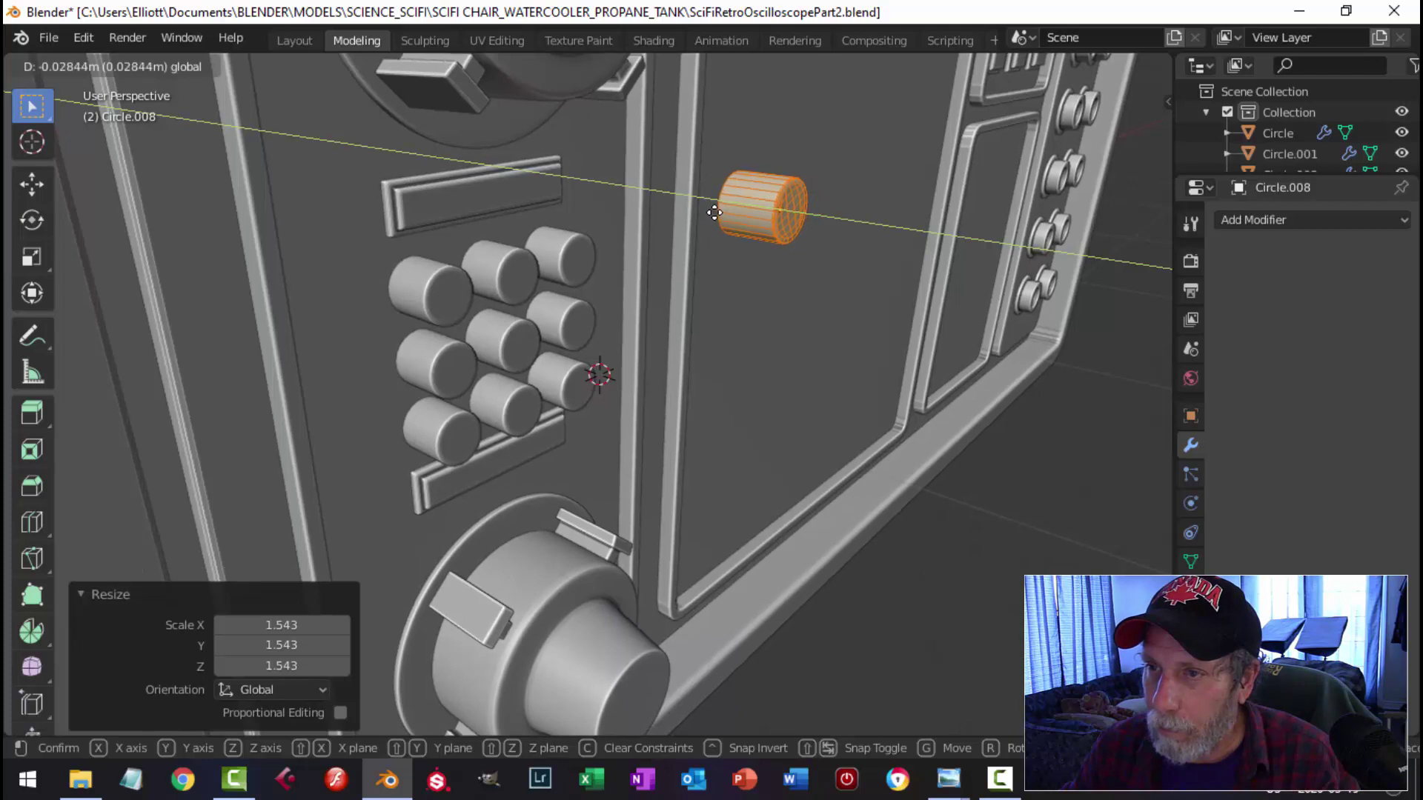
key(alt+a)
scroll(down, 3)
key(Tab)
key(alt+a)
Step: Duplicate the knob onto the middle panel and switch to front view for scaling it up
middle_click(785, 336)
scroll(down, 3)
middle_click(765, 357)
scroll(up, 3)
click(685, 334)
middle_click(749, 338)
middle_click(770, 349)
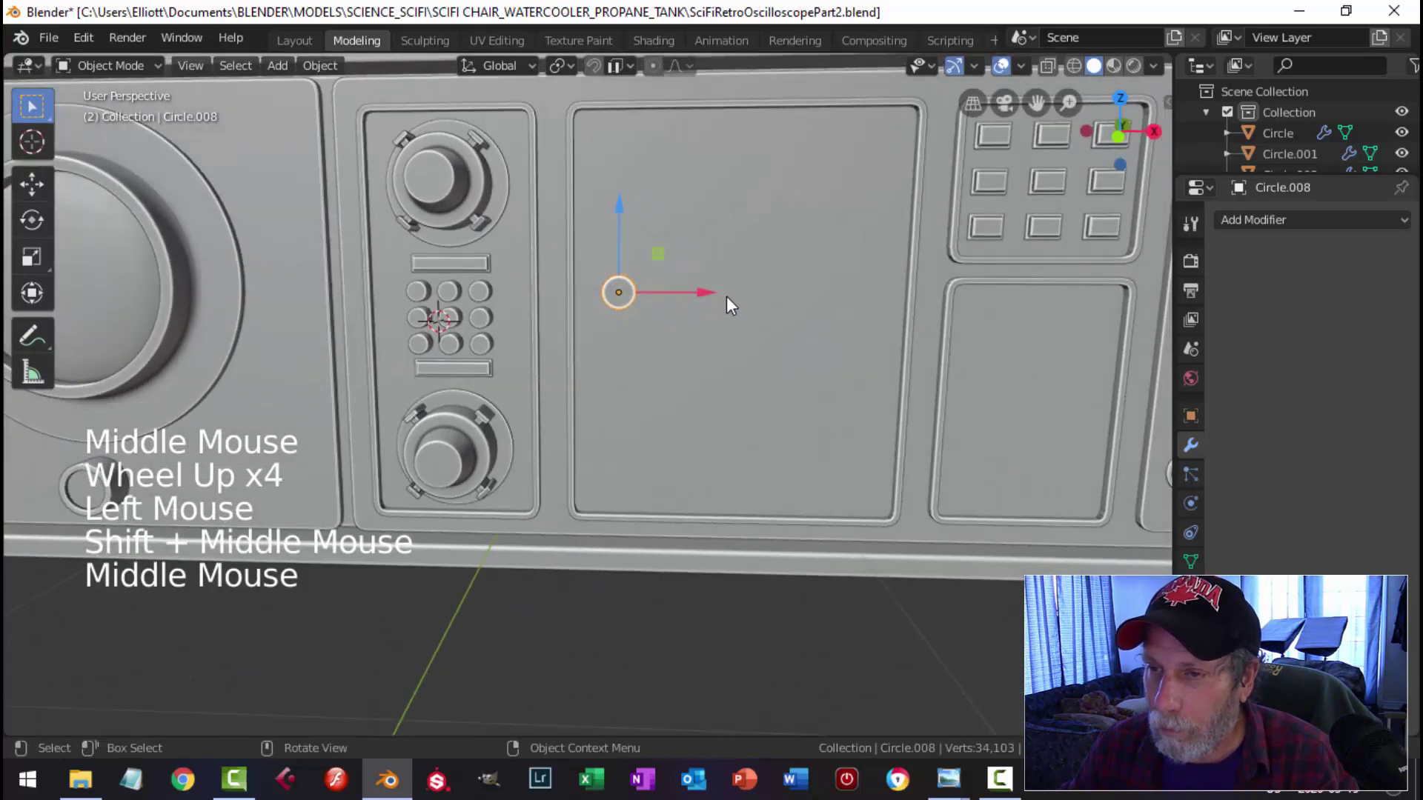
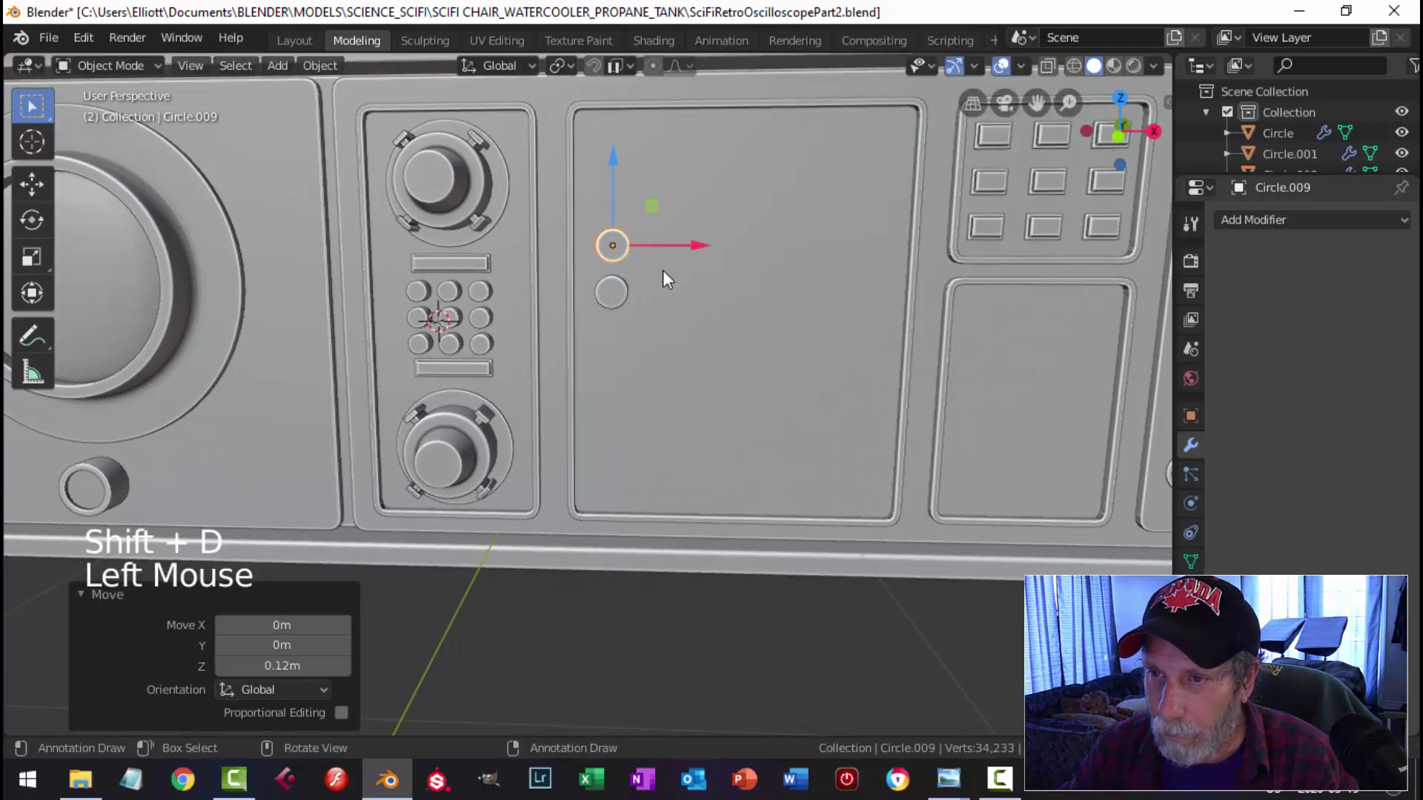
click(617, 298)
key(KP_1)
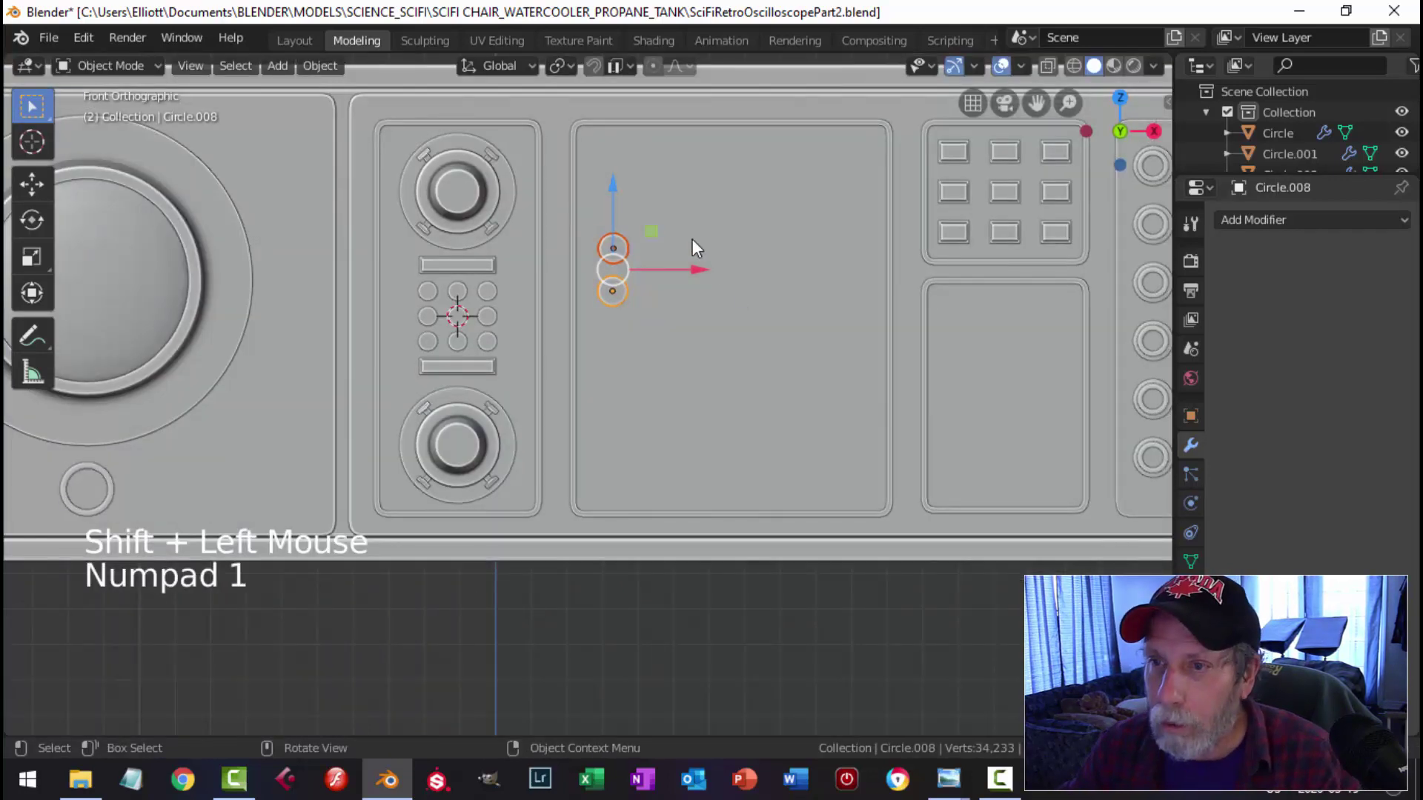
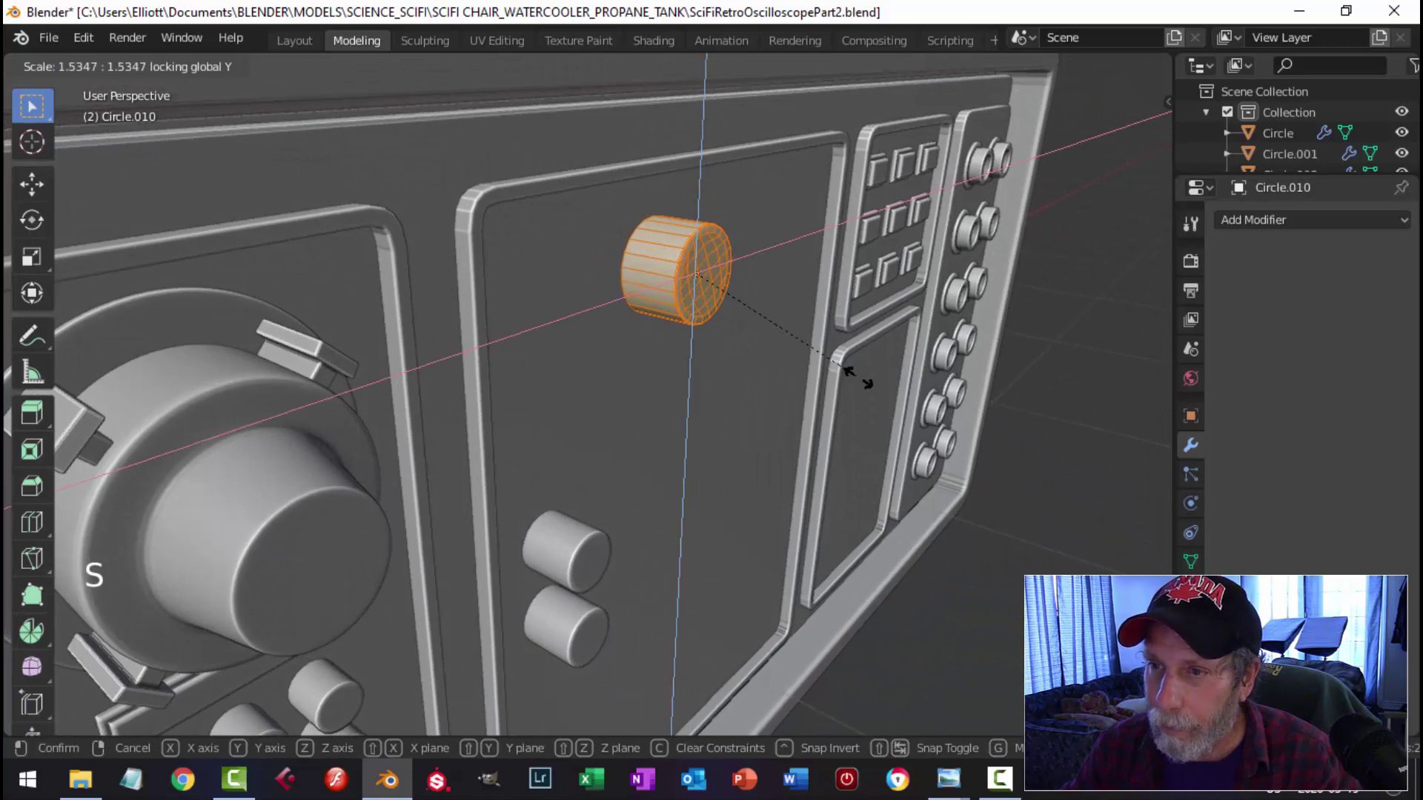
Step: Confirm the enlarged knob size and Shift+D duplicate it along the panel
key(alt+a)
key(Tab)
key(alt+a)
scroll(down, 3)
middle_click(694, 310)
click(569, 320)
click(653, 312)
key(shift+d)
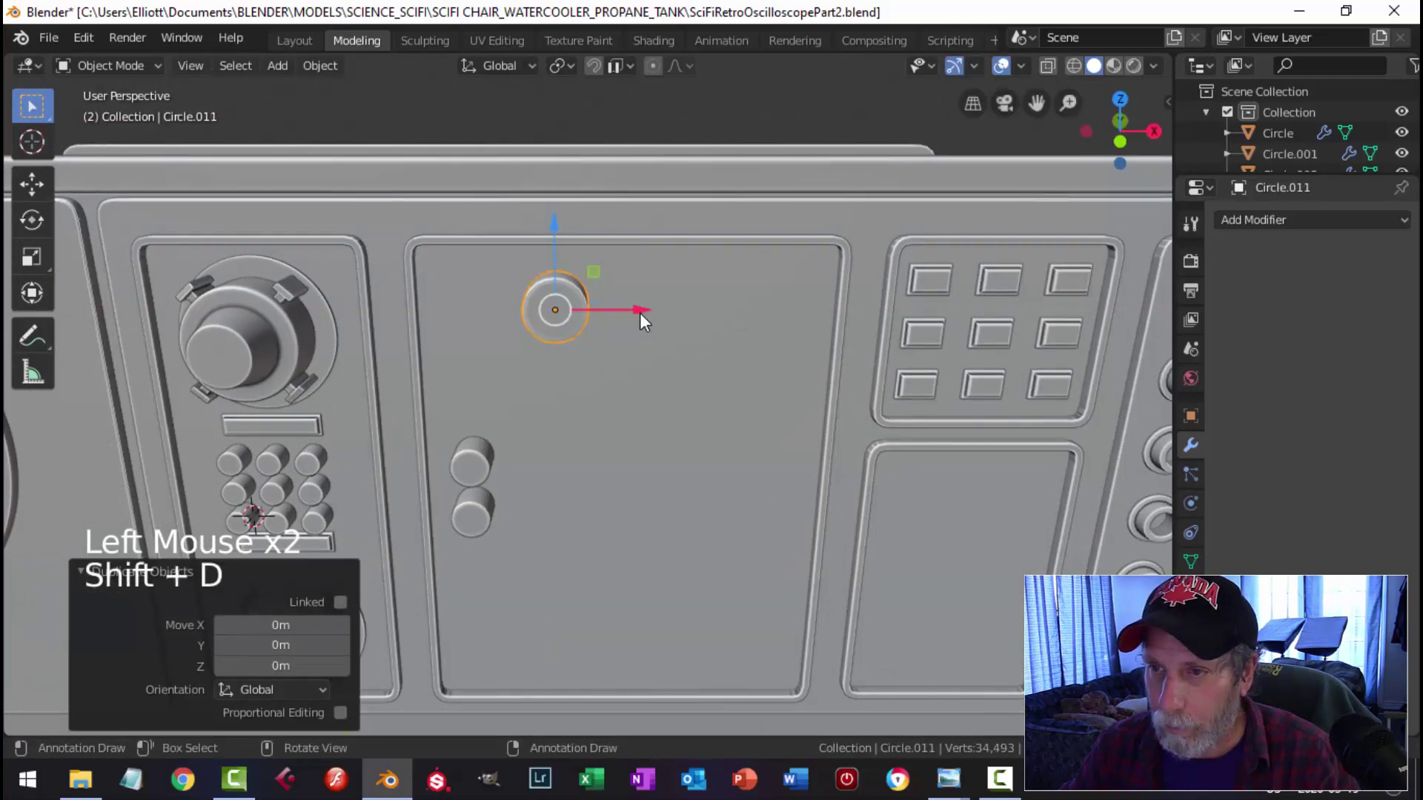
click(642, 324)
Step: From front view, select the extra large knob and delete it
key(KP_1)
click(581, 294)
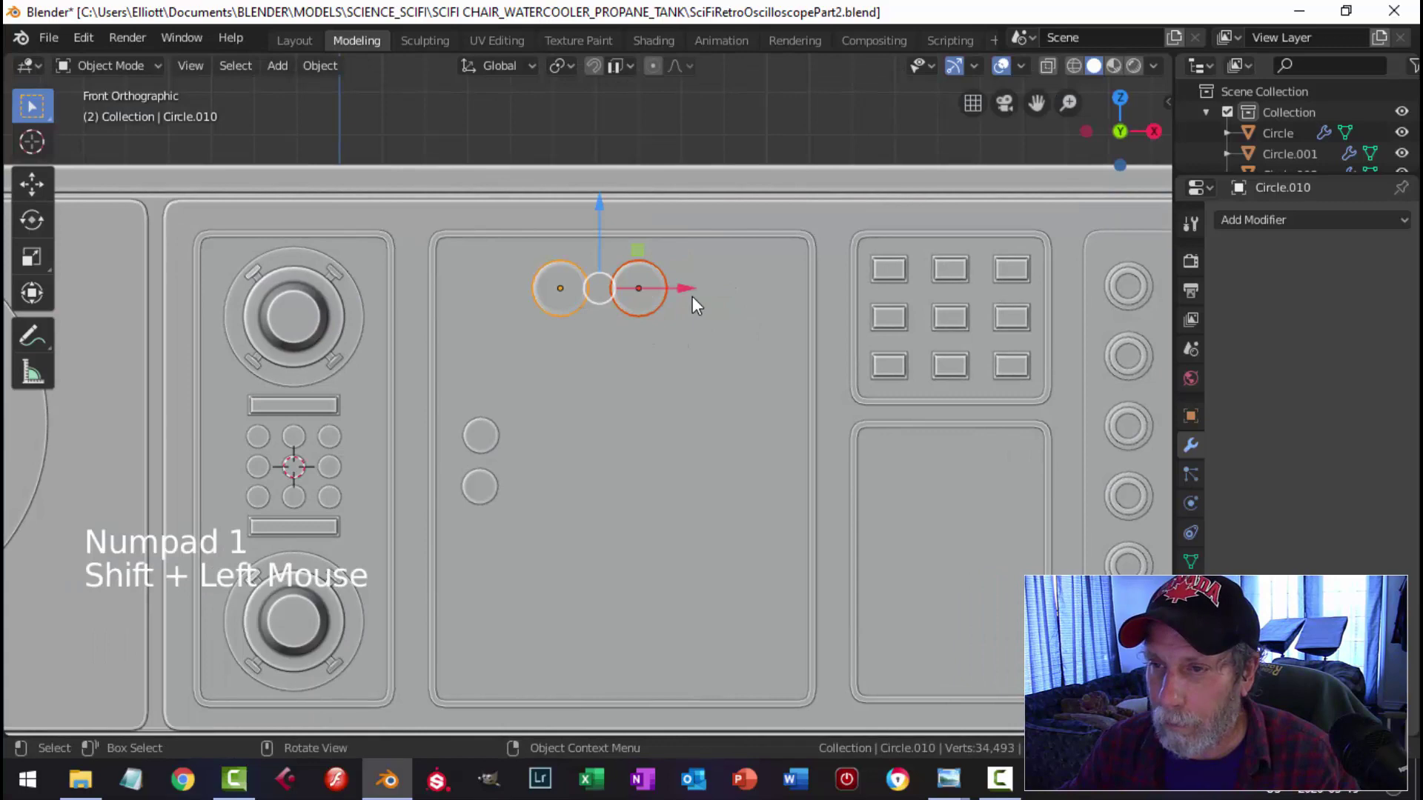
click(693, 296)
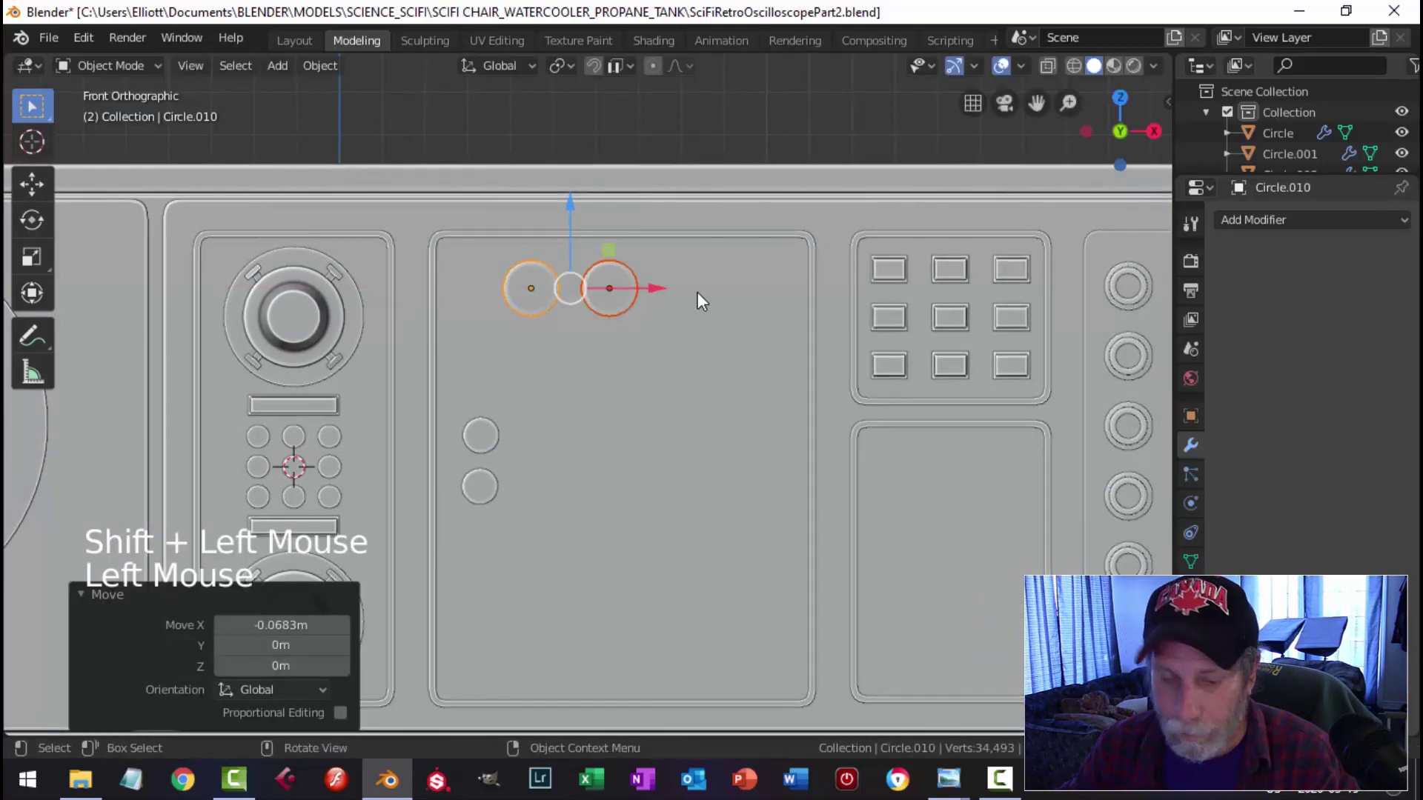
key(alt+a)
click(617, 304)
key(x)
Step: Give the large knob an Array modifier with count 3 and offset 1.54 for an even row
click(537, 305)
click(1279, 226)
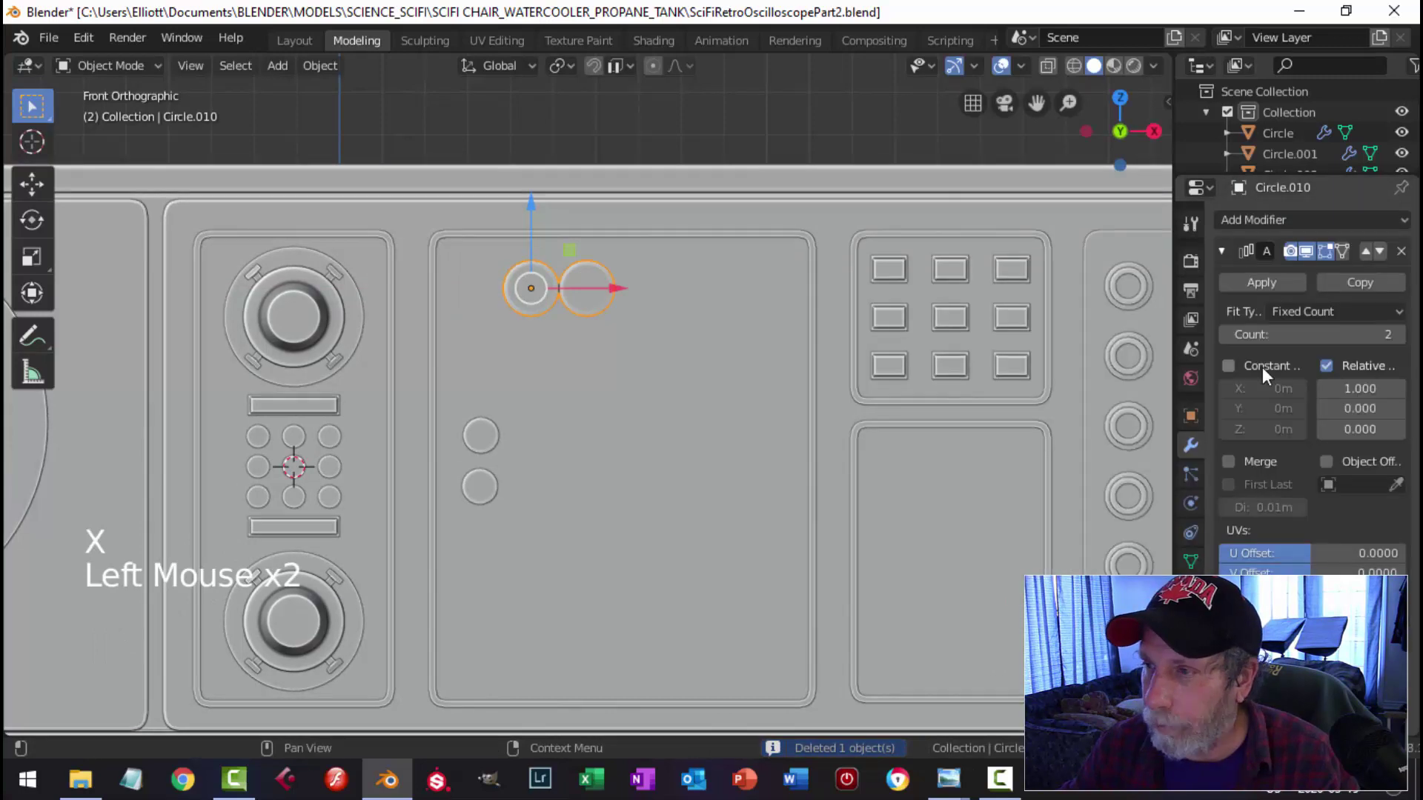
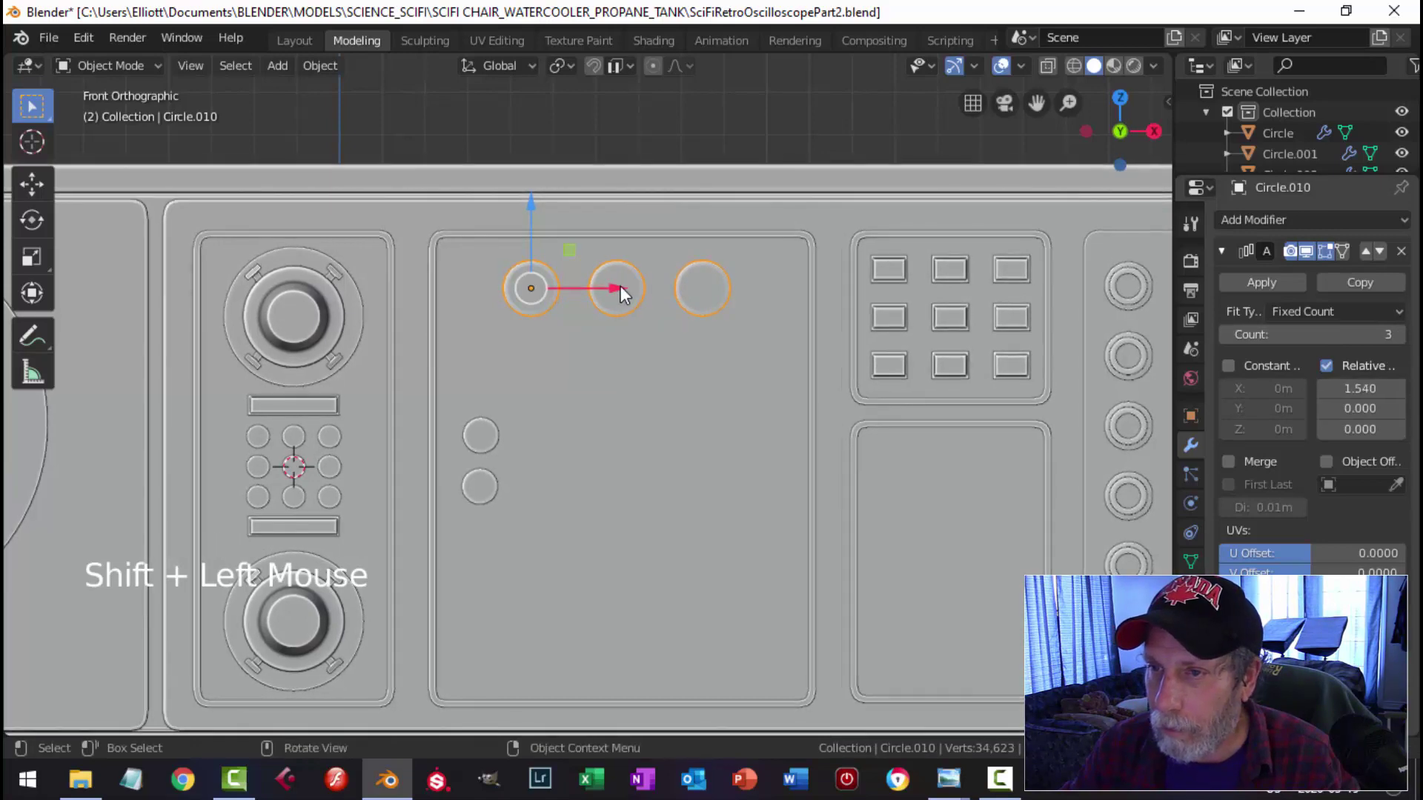
click(625, 294)
key(alt+a)
Step: Duplicate the three-knob row and move the copy down toward the panel bottom
scroll(down, 3)
middle_click(750, 358)
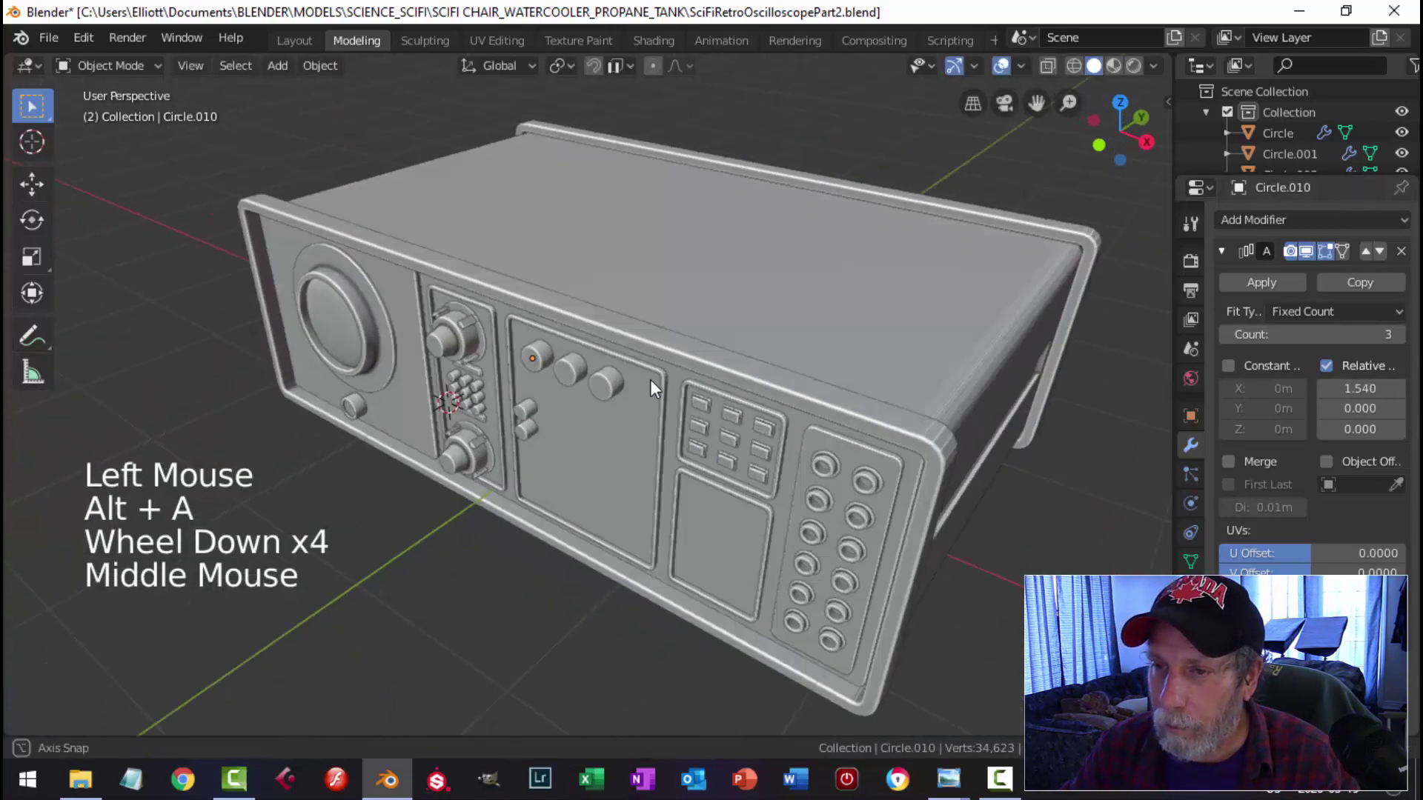
scroll(down, 3)
middle_click(688, 379)
click(726, 338)
key(KP_1)
key(shift+d)
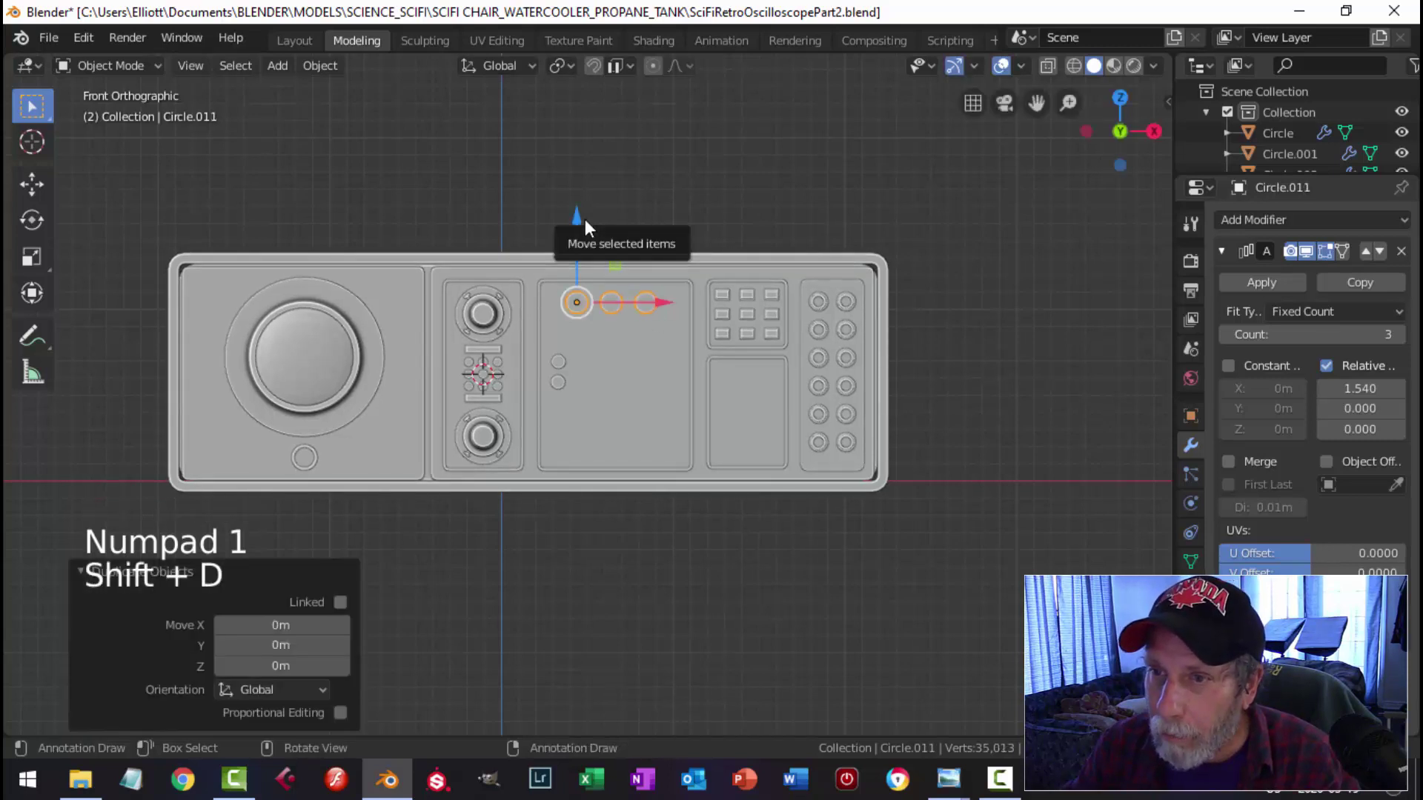
click(589, 224)
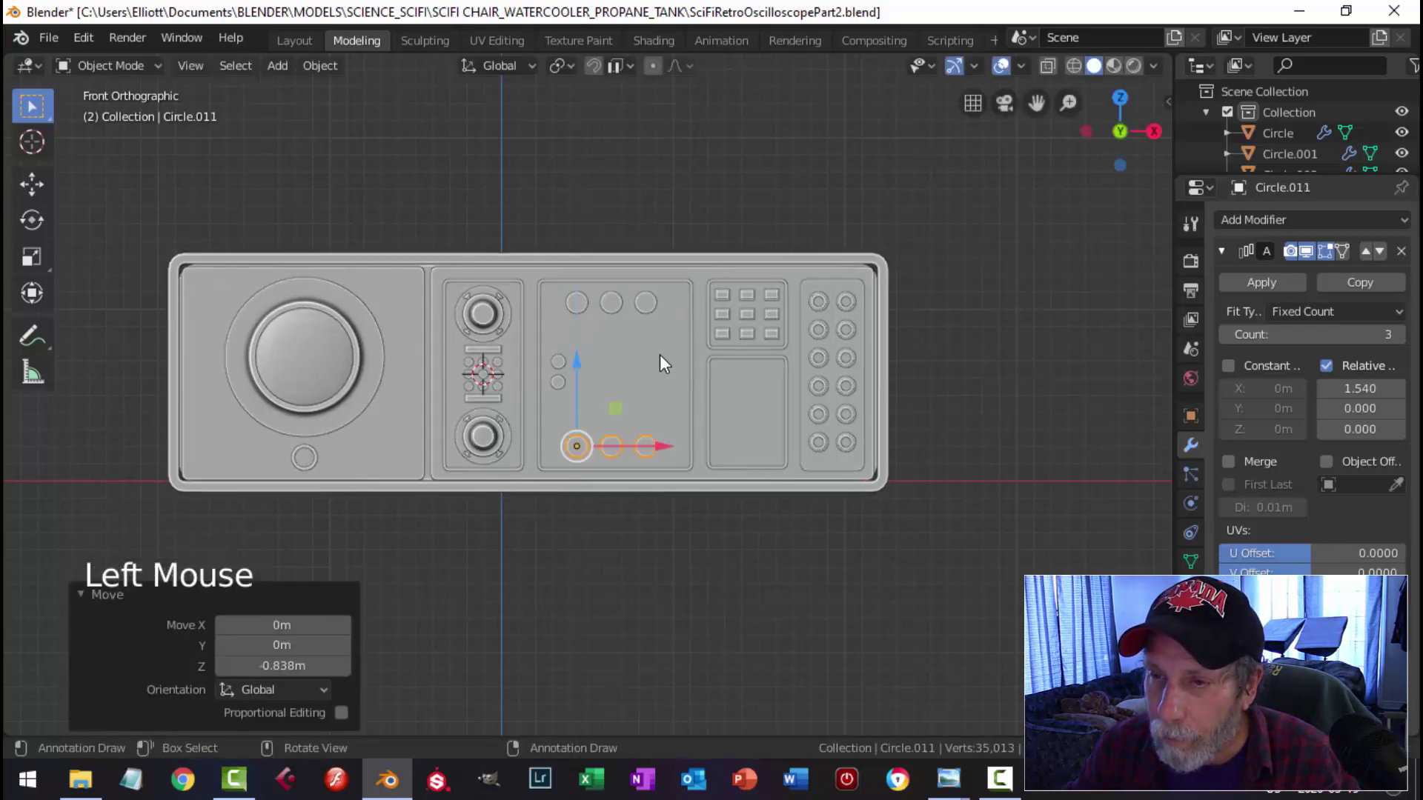
scroll(up, 3)
key(alt+a)
Step: Select the middle panel section and bring up Object > Set Origin for it
scroll(up, 3)
middle_click(693, 345)
click(693, 235)
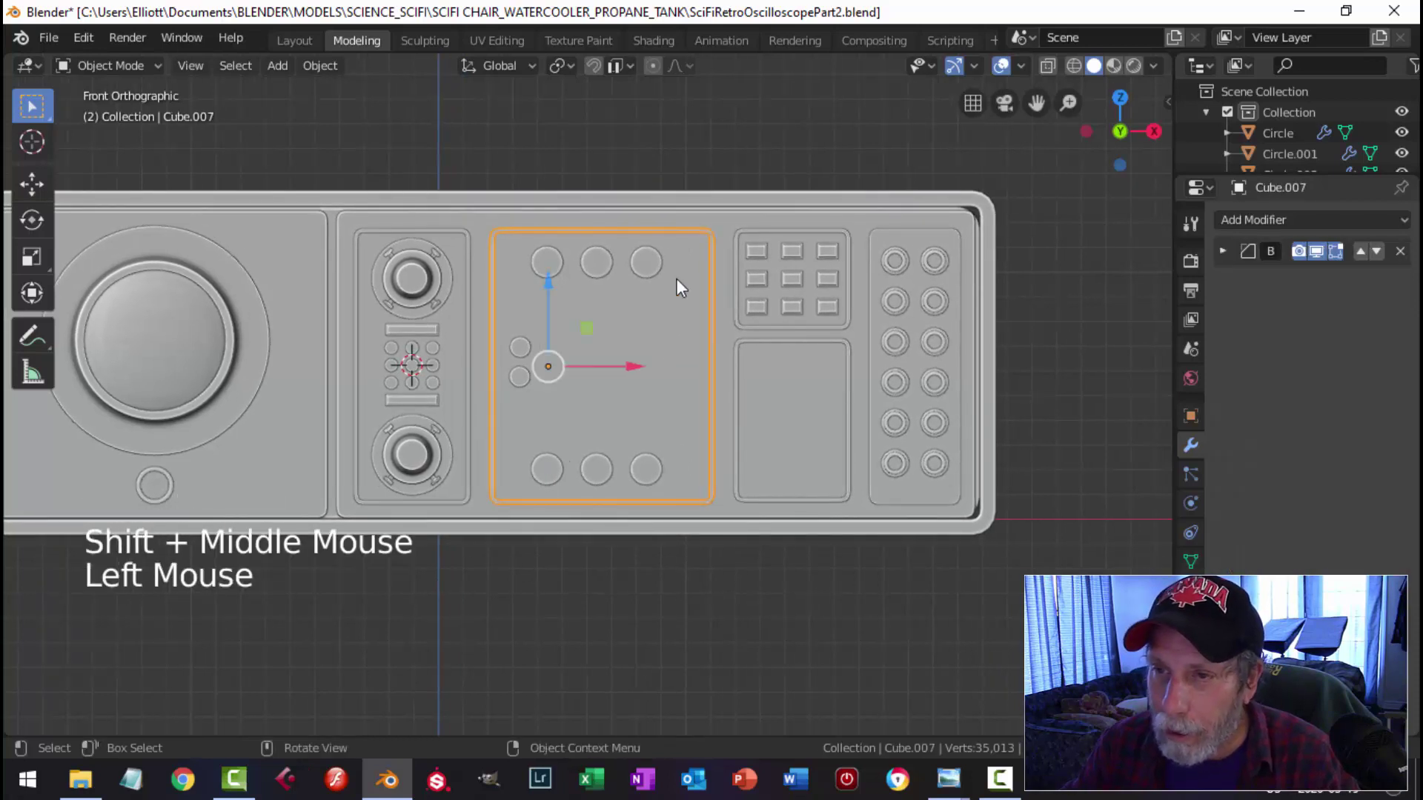
click(327, 75)
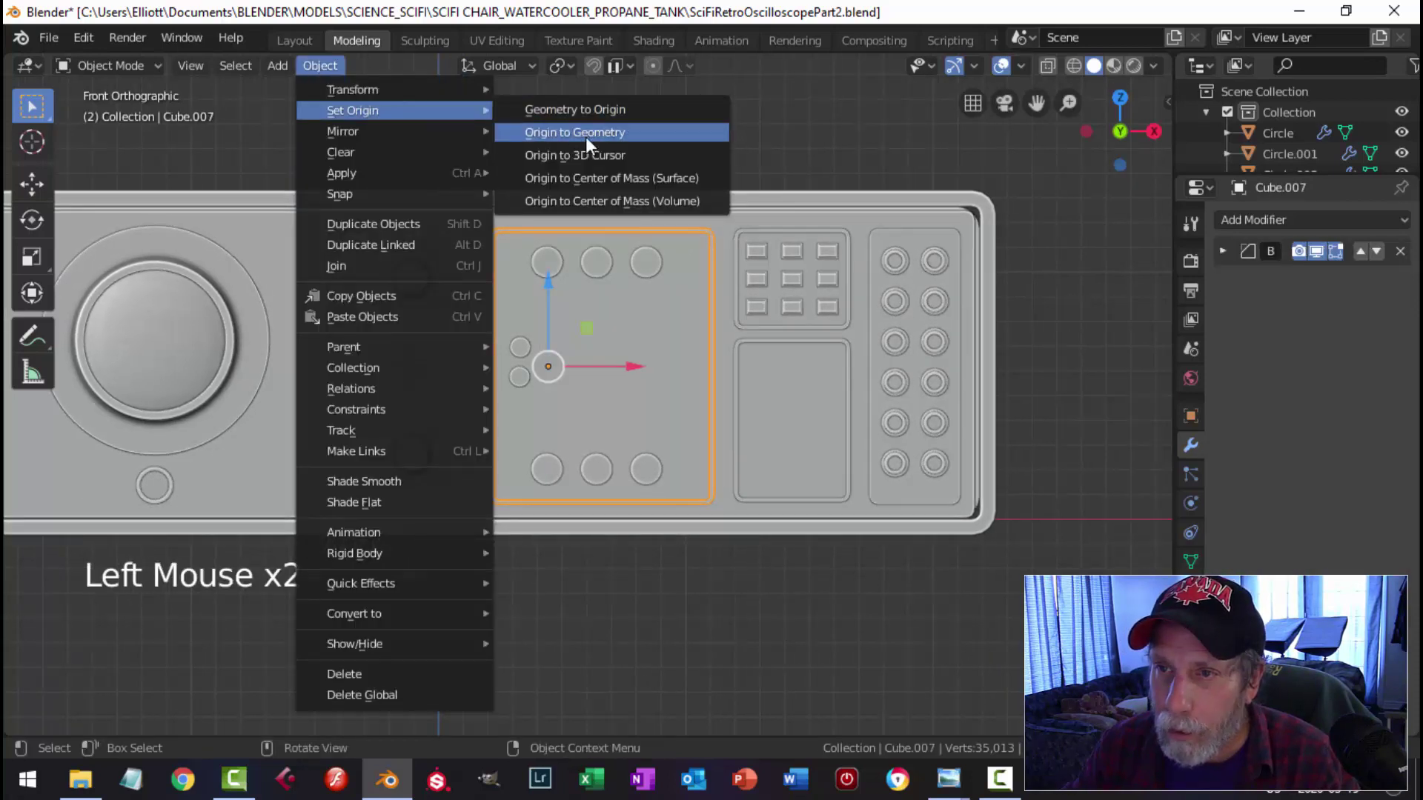
Step: Snap the 3D cursor to the panel centre, add a Mesh Circle there, rotate and scale it to fit
key(shift+s)
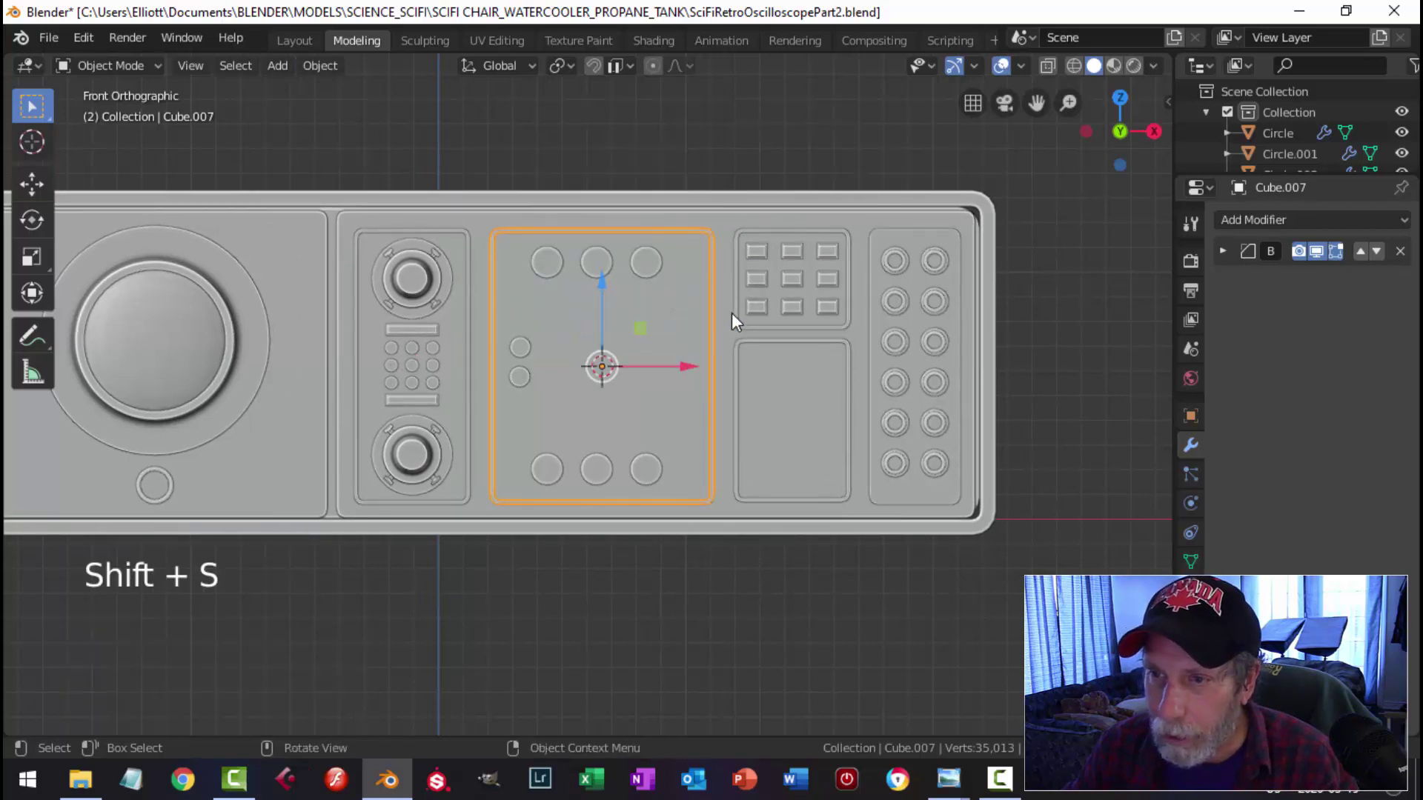
key(alt+a)
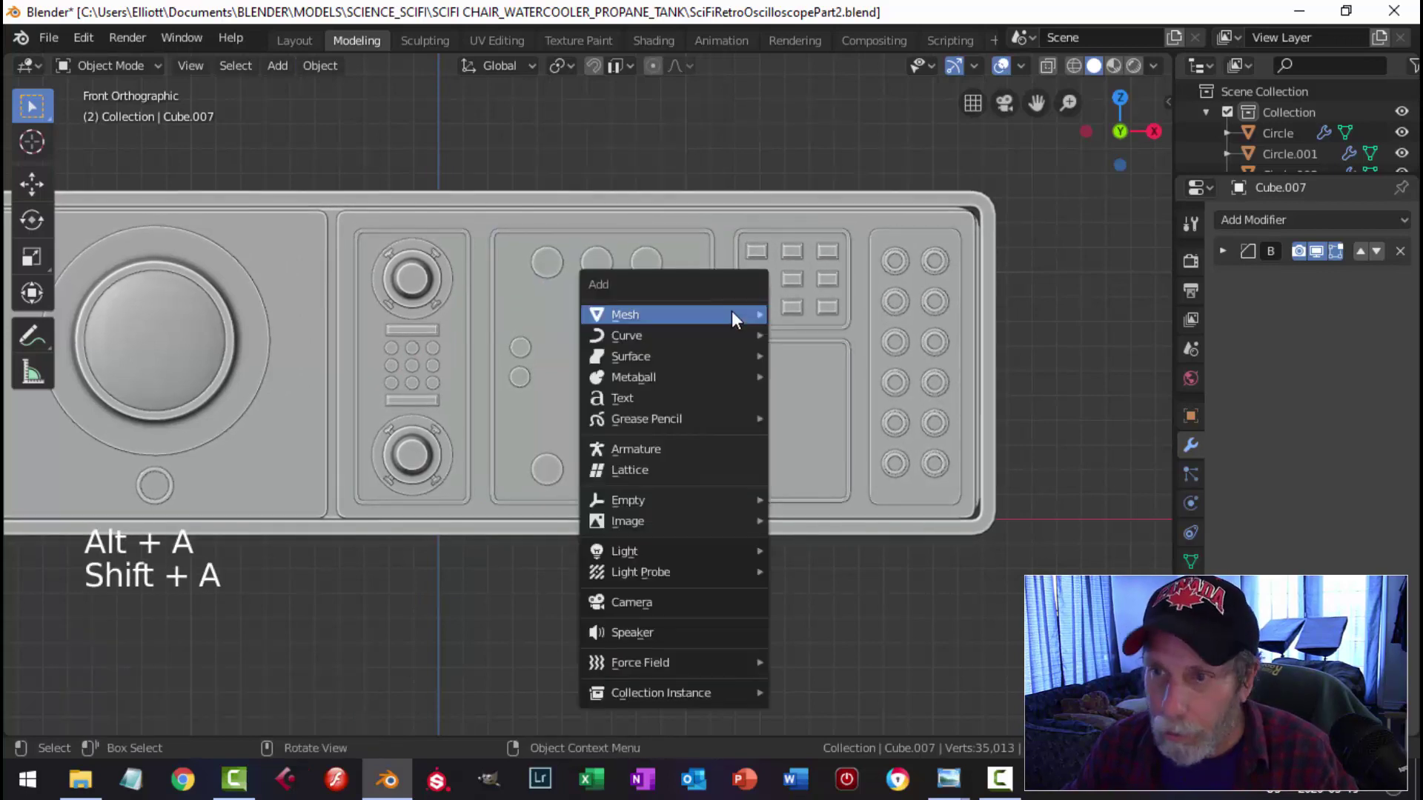
key(shift+a)
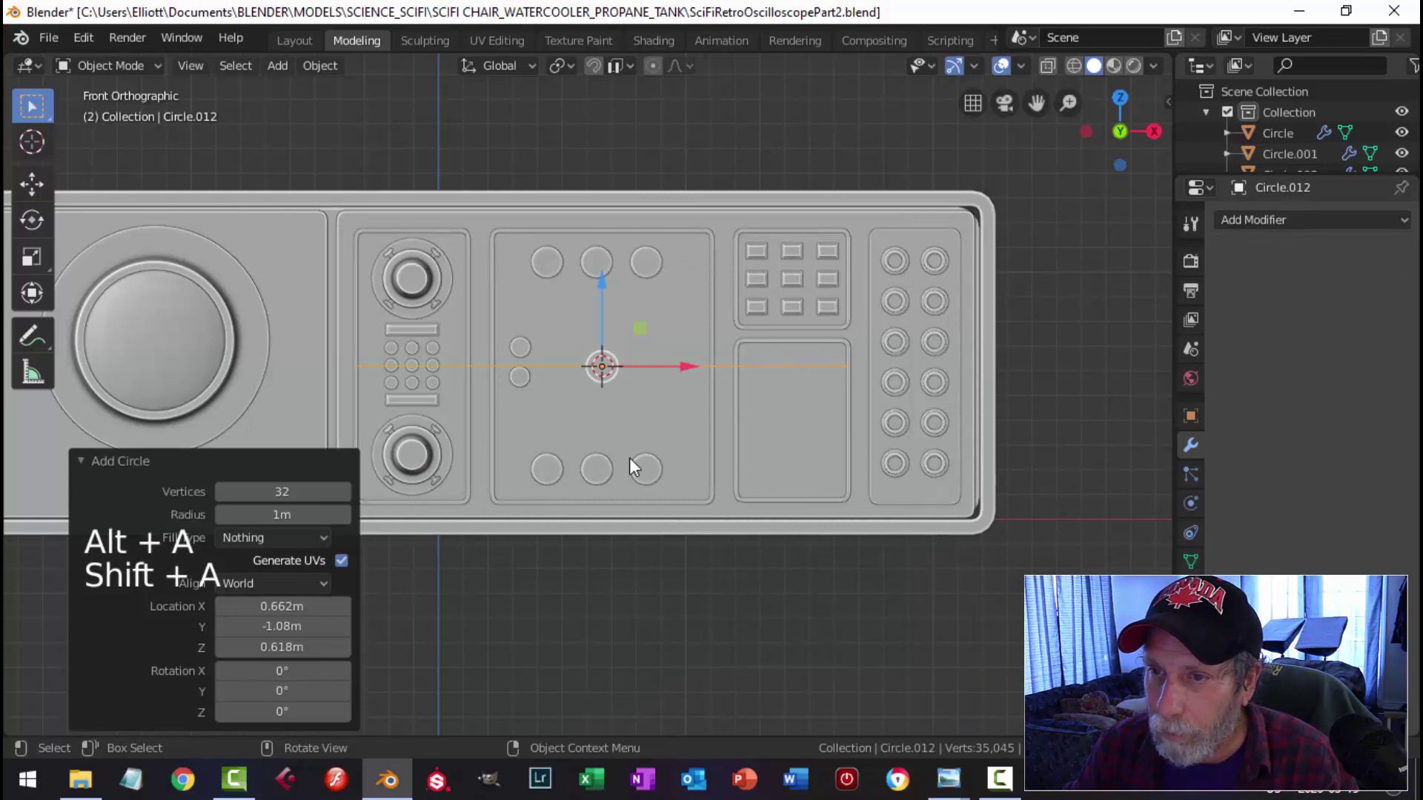
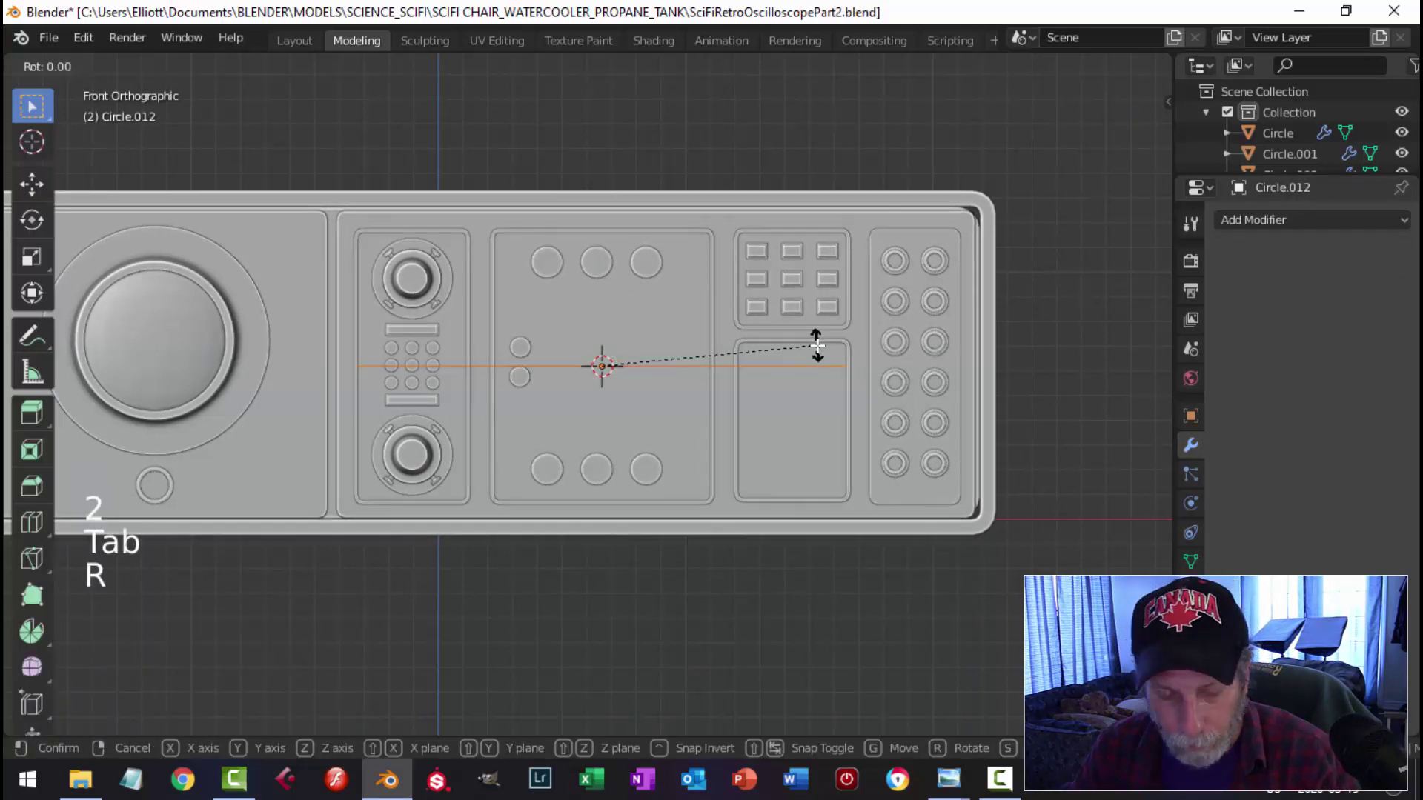
key(r)
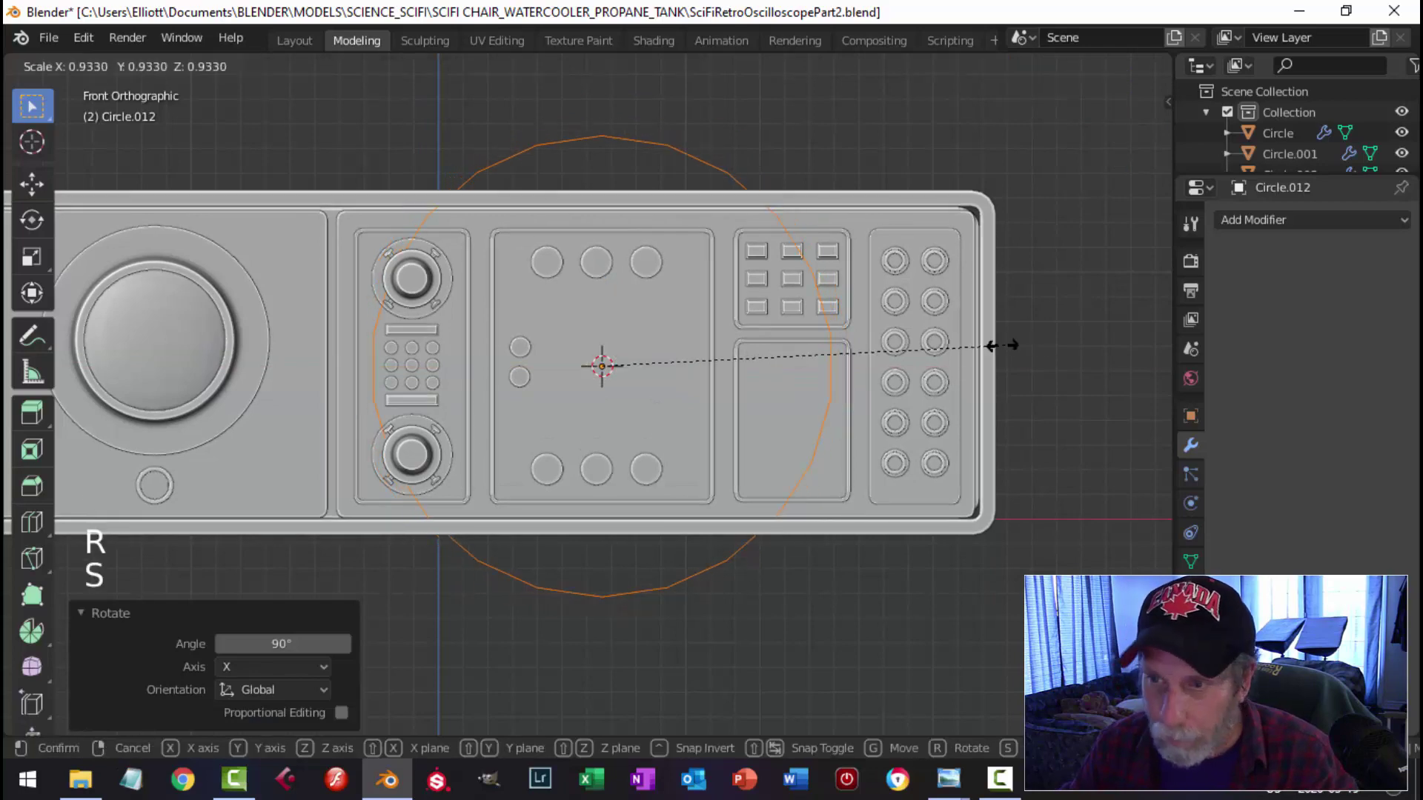
key(s)
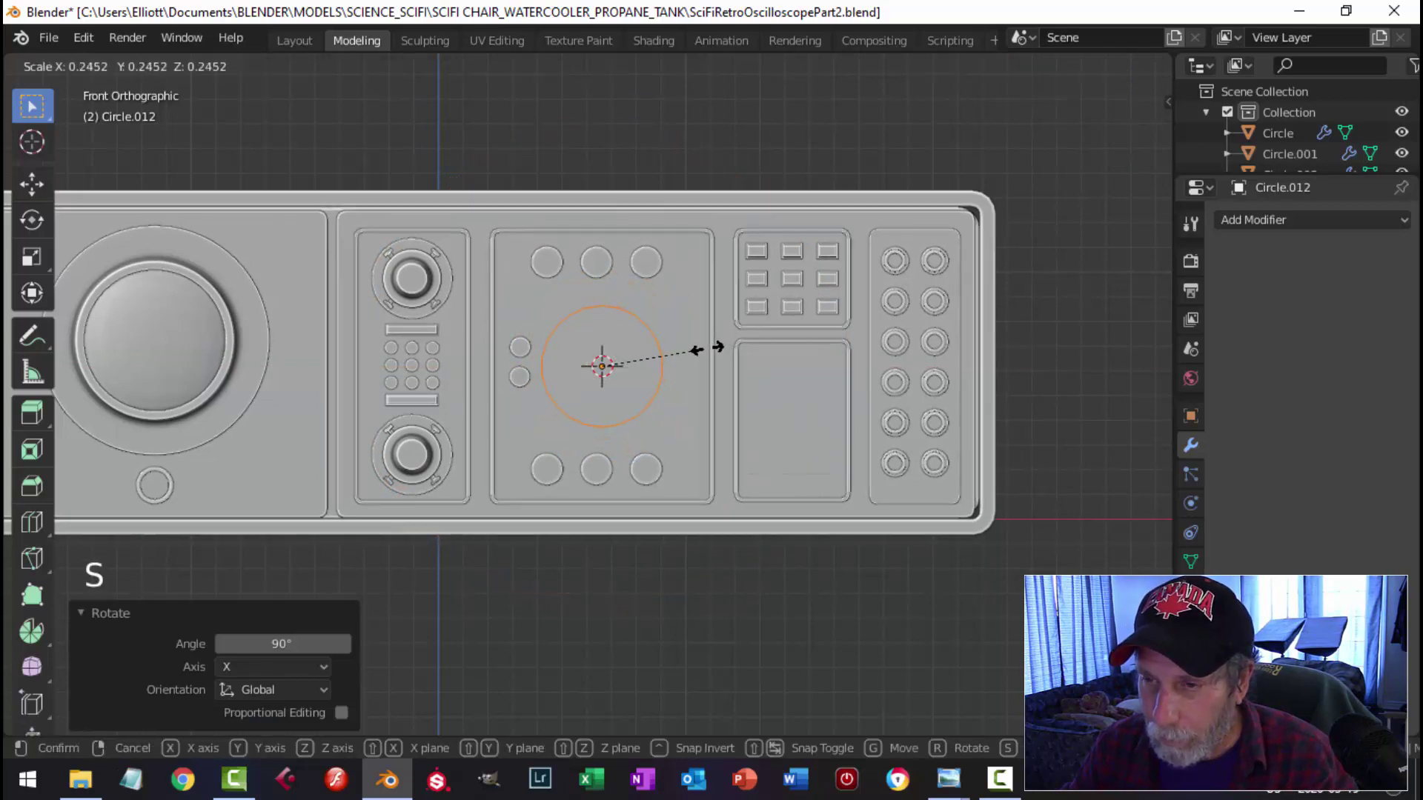
Step: In Edit Mode, extrude and scale the circle's edges into a flat ring
middle_click(800, 333)
scroll(up, 3)
middle_click(733, 363)
middle_click(797, 372)
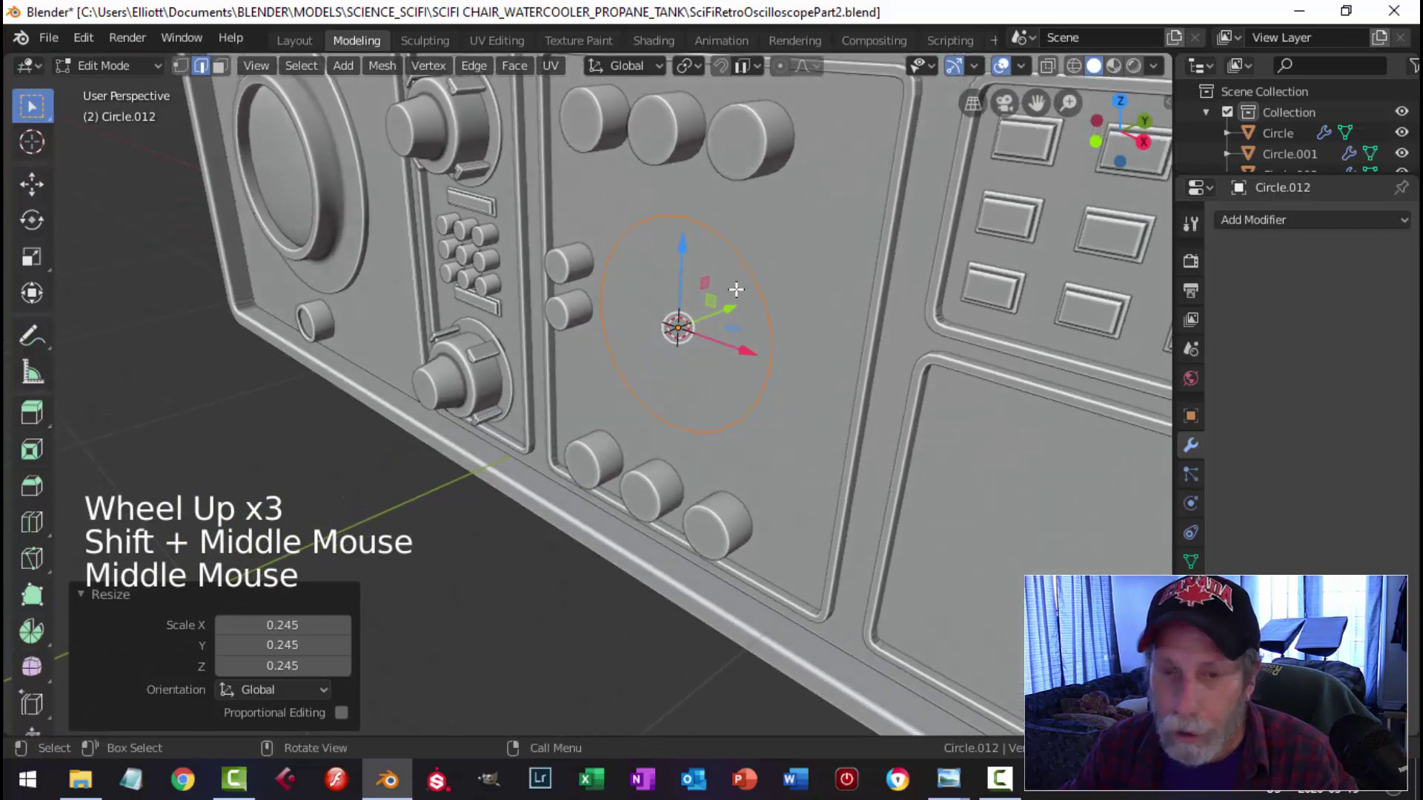
key(1)
middle_click(871, 289)
key(e)
key(s)
Step: Extrude and scale further rings, pushing the dial outward from the panel with a recessed centre
middle_click(906, 301)
scroll(down, 3)
key(e)
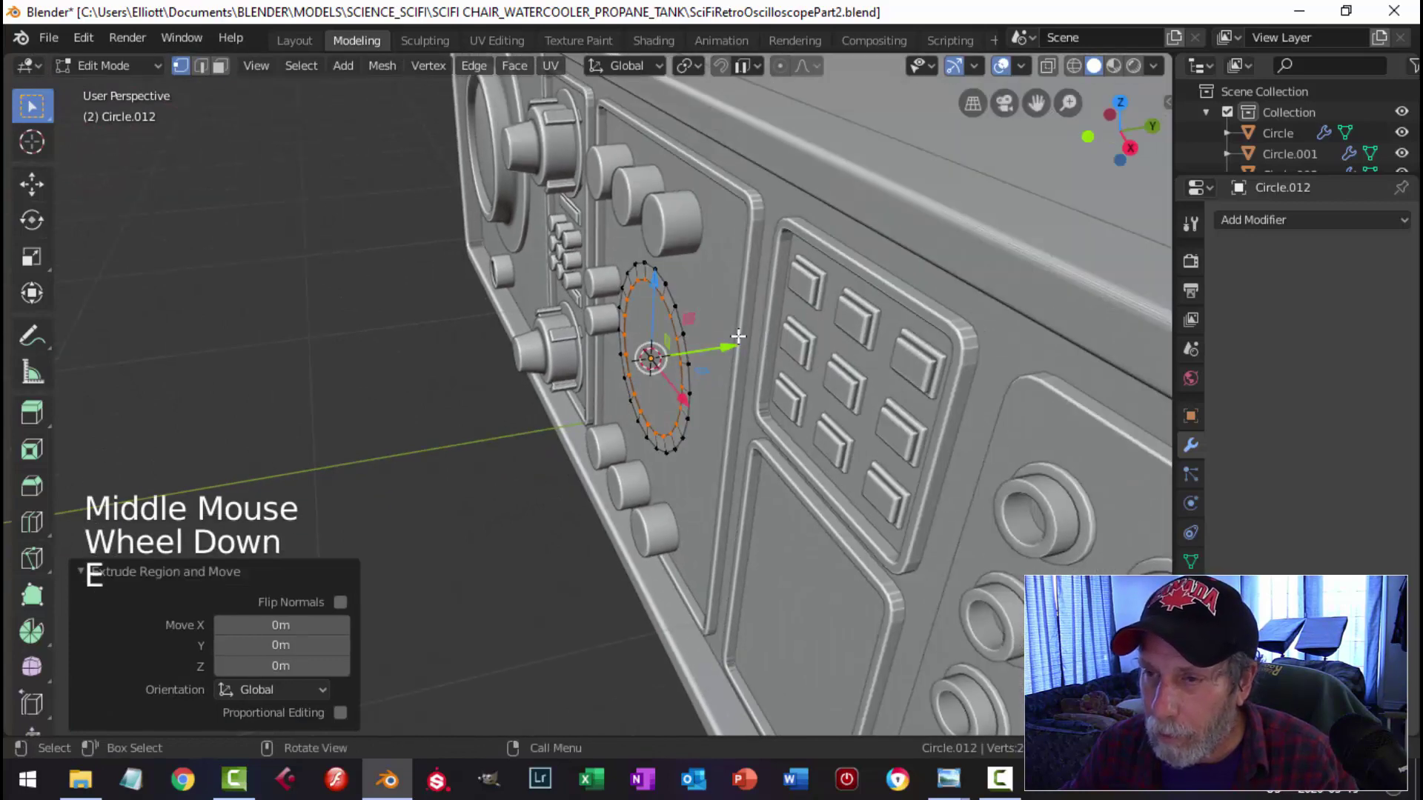
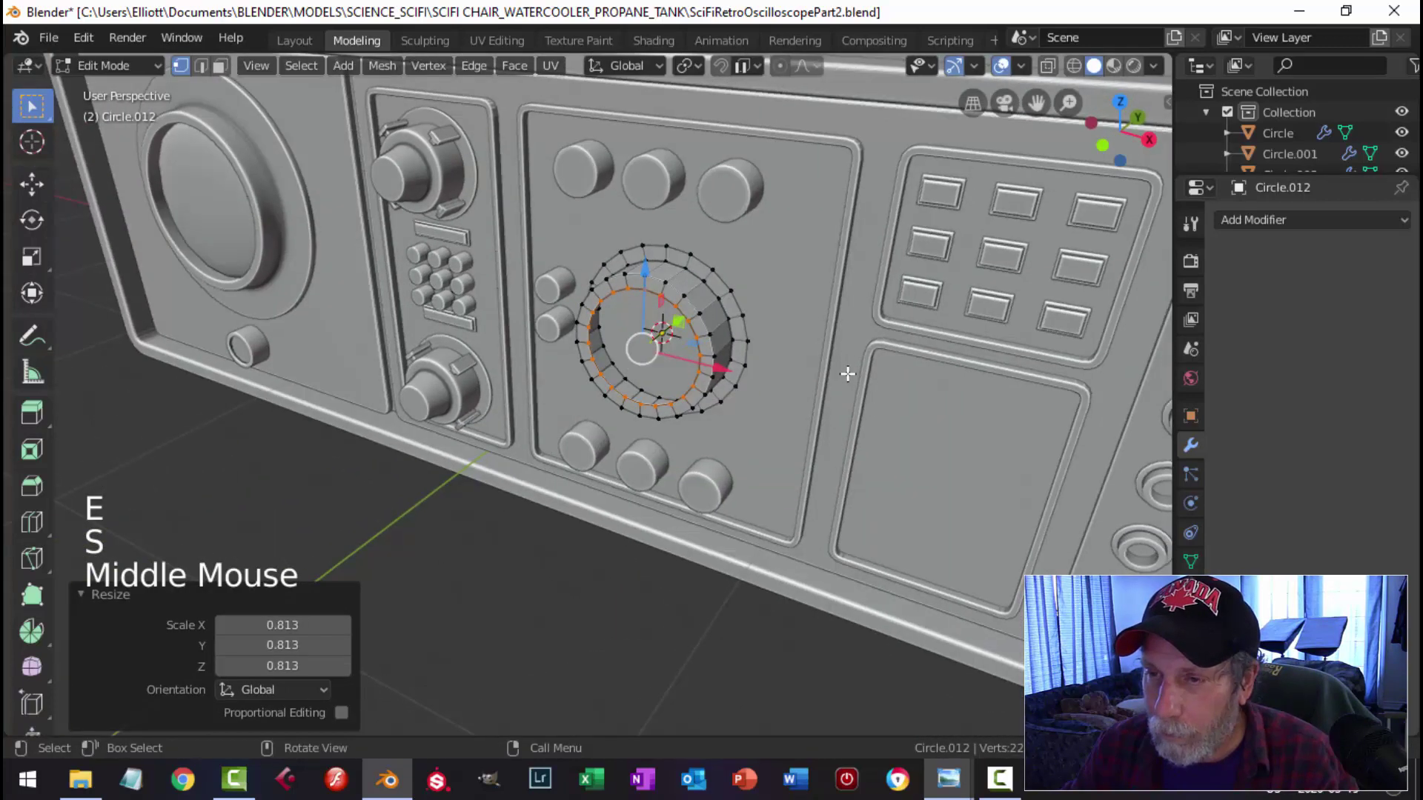
key(s)
middle_click(837, 366)
key(e)
middle_click(774, 378)
click(699, 353)
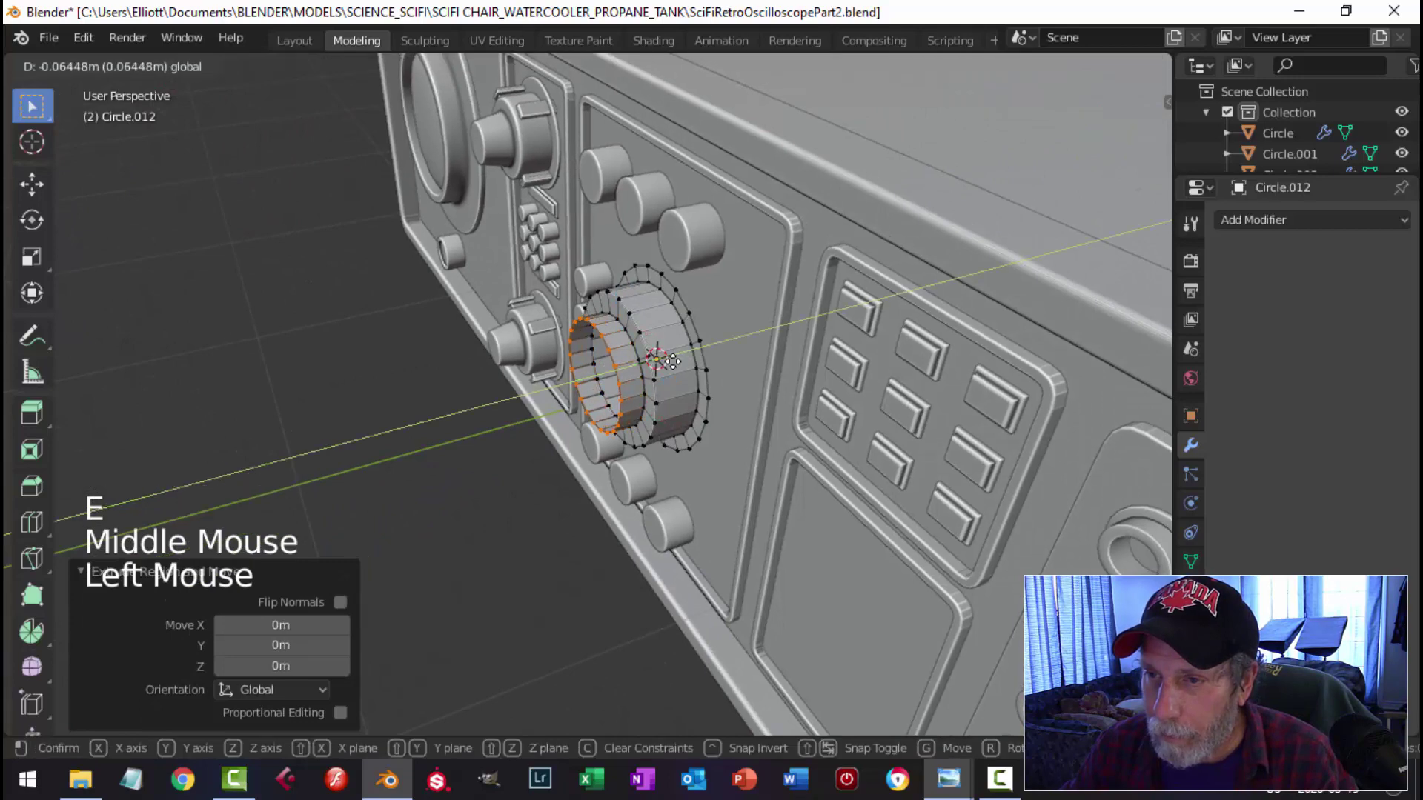
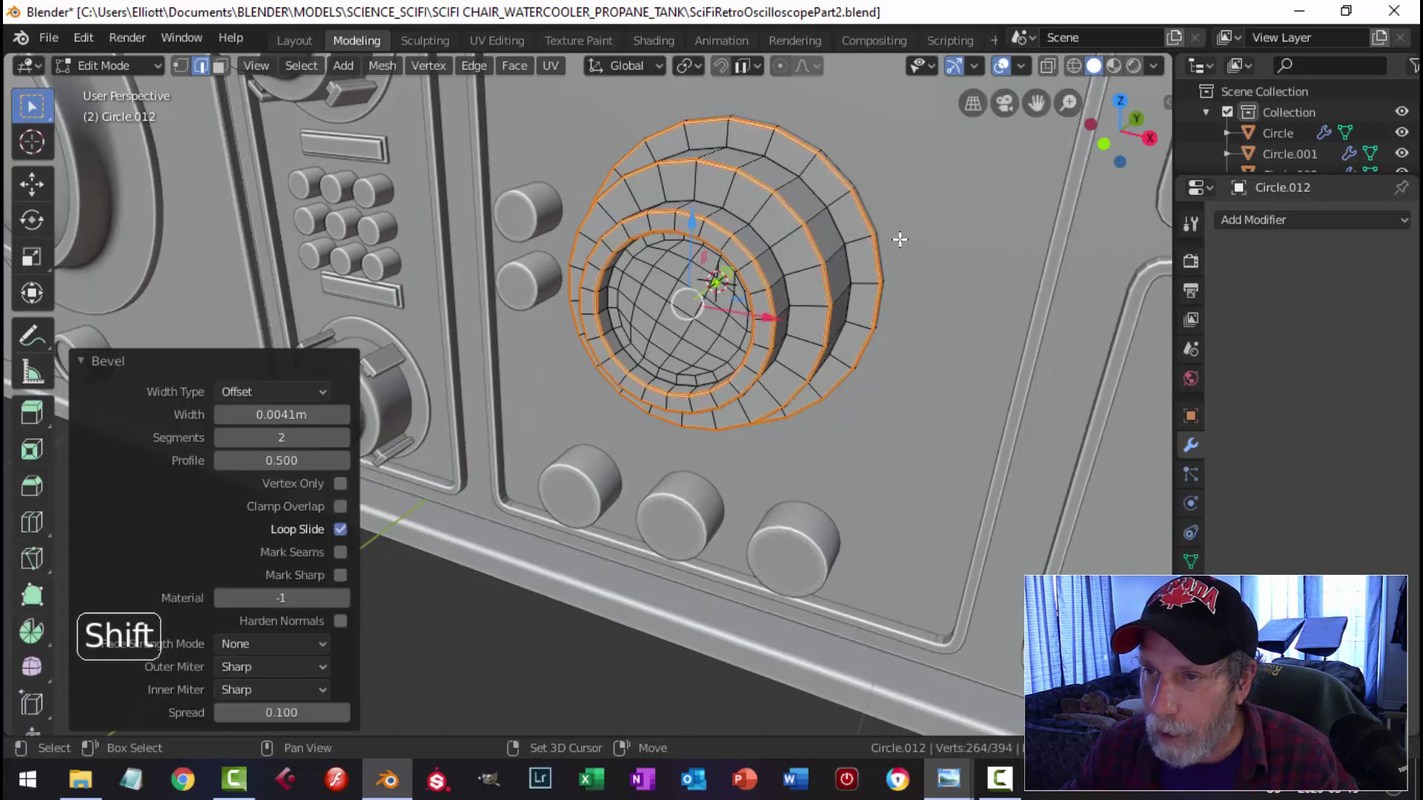
Step: Add a Subdivision Surface modifier (Ctrl+2) to the Circle.012 dial and return to editing it
key(alt+a)
key(Tab)
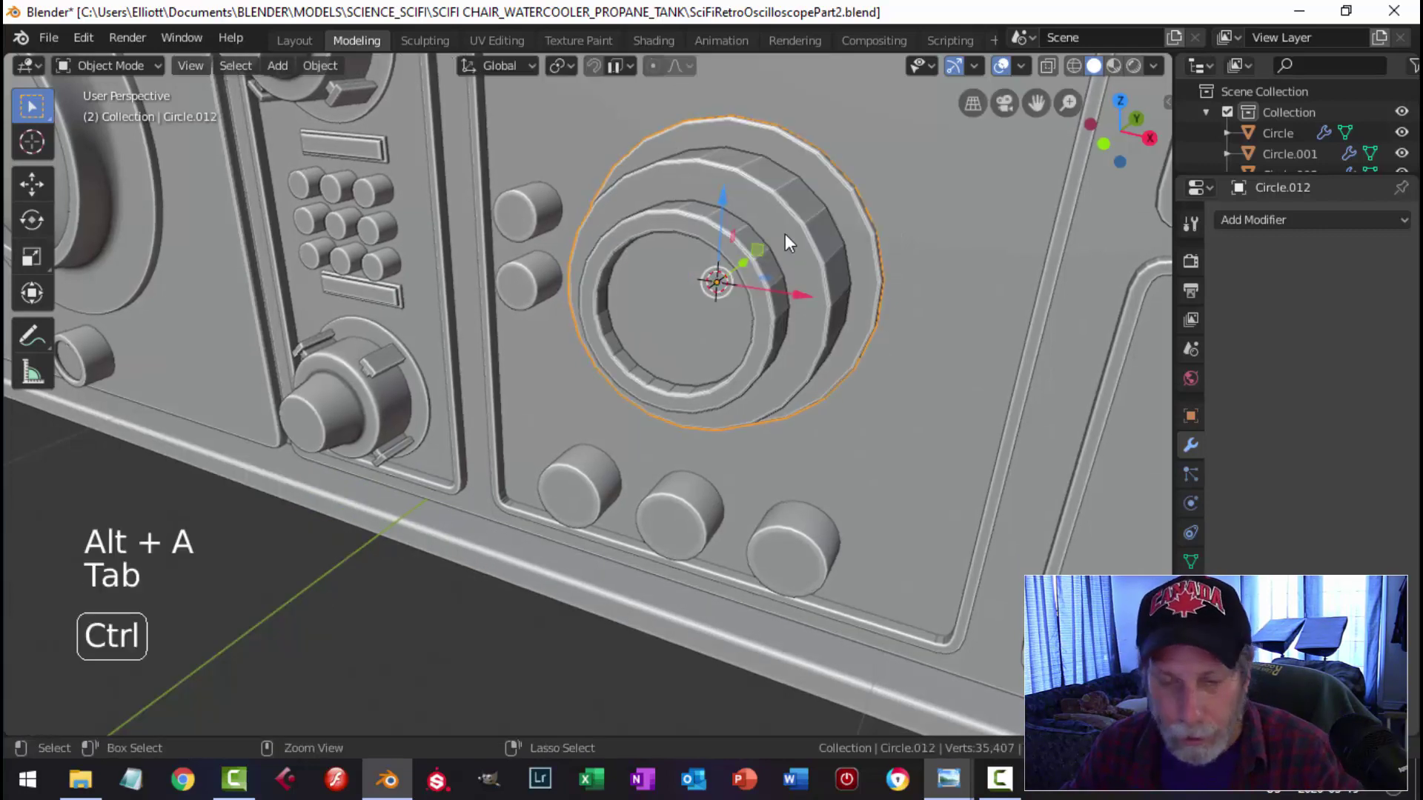
key(ctrl+2)
right_click(793, 239)
key(alt+a)
Step: Edge slide the dial's inner edge loop toward the rim so the ring edges stay crisp
middle_click(858, 232)
click(809, 223)
key(Tab)
middle_click(851, 238)
key(ctrl+r)
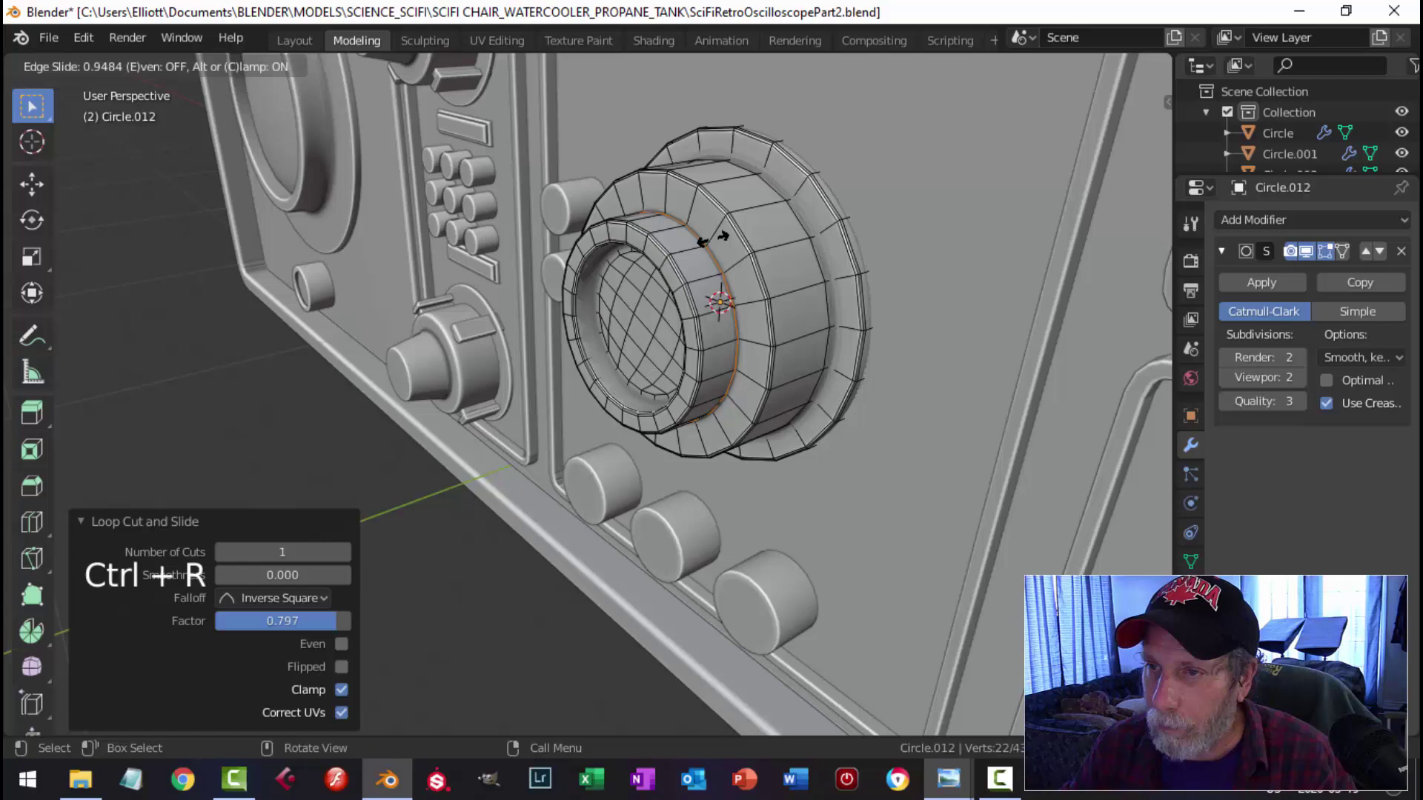
key(Tab)
middle_click(770, 281)
key(alt+a)
Step: Preview the smoothed dial from several angles and resume editing it
scroll(down, 3)
middle_click(615, 345)
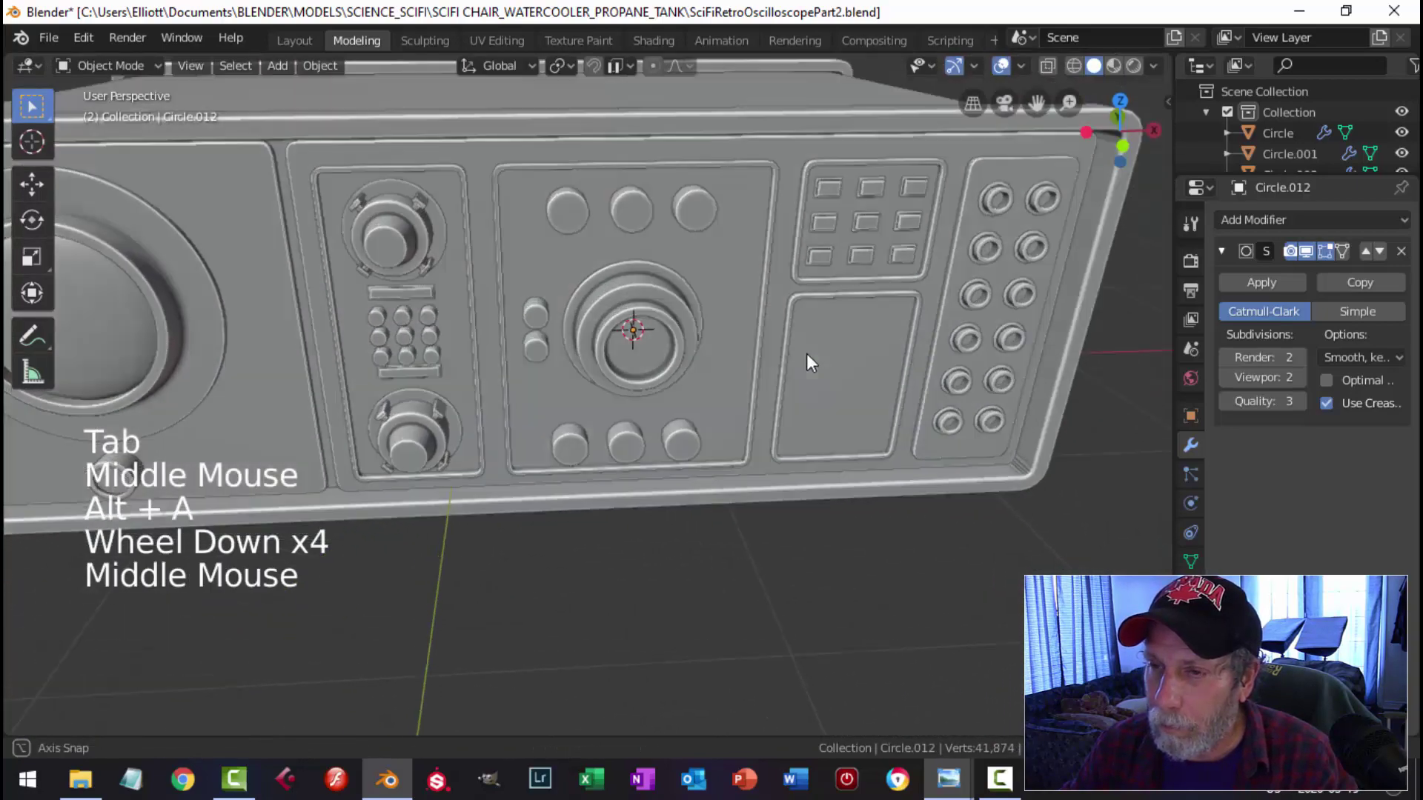
middle_click(708, 356)
click(654, 348)
key(Tab)
scroll(up, 3)
key(alt+a)
middle_click(744, 341)
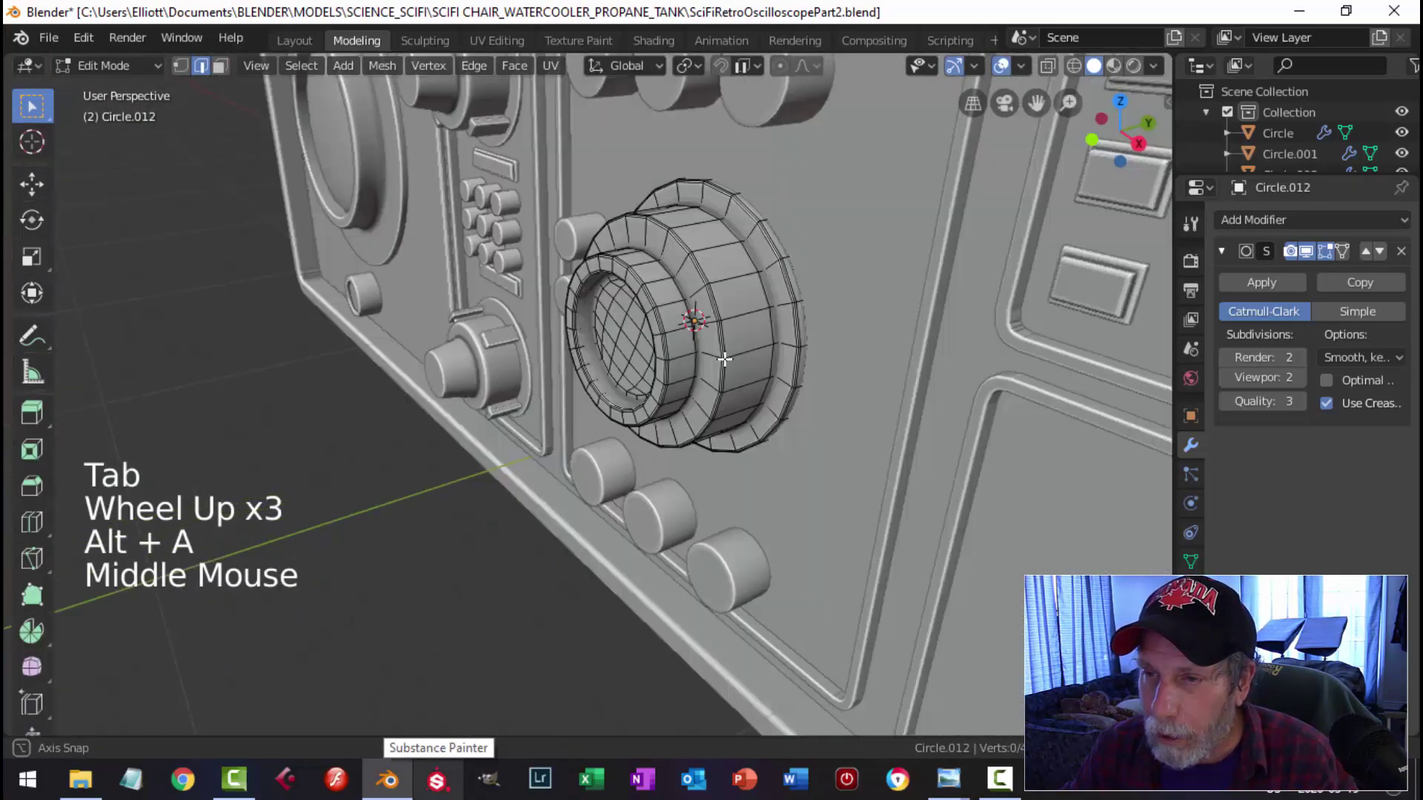
scroll(up, 3)
middle_click(744, 323)
Step: From front view, switch to face select and circle-select the dial's inner faces
key(KP_1)
scroll(up, 3)
scroll(down, 3)
middle_click(826, 290)
key(3)
key(c)
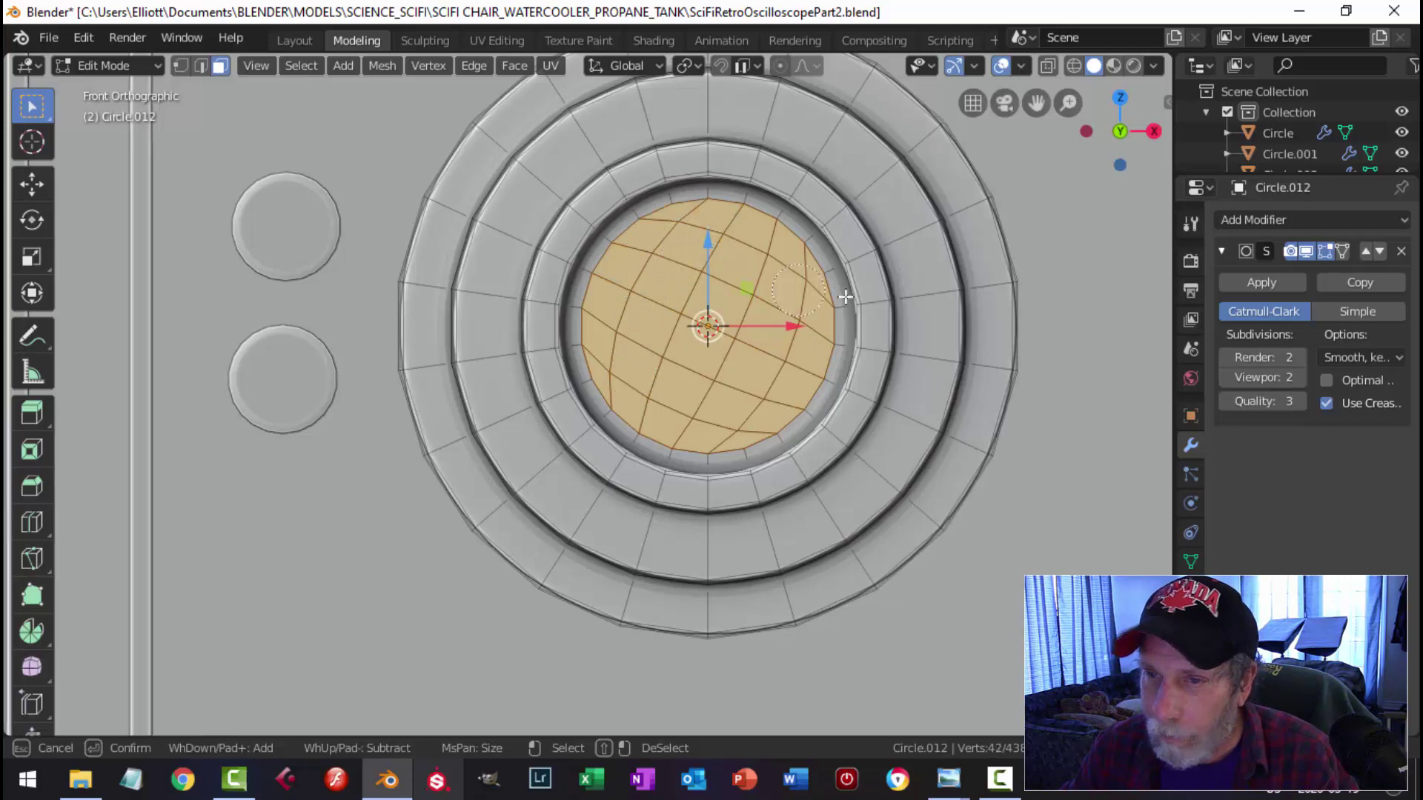
Step: Grow the inner face selection ring by ring on the dial and resize it flat in front view
key(ctrl+KP_Add)
key(ctrl+KP_Add)
key(ctrl+KP_Add)
middle_click(861, 280)
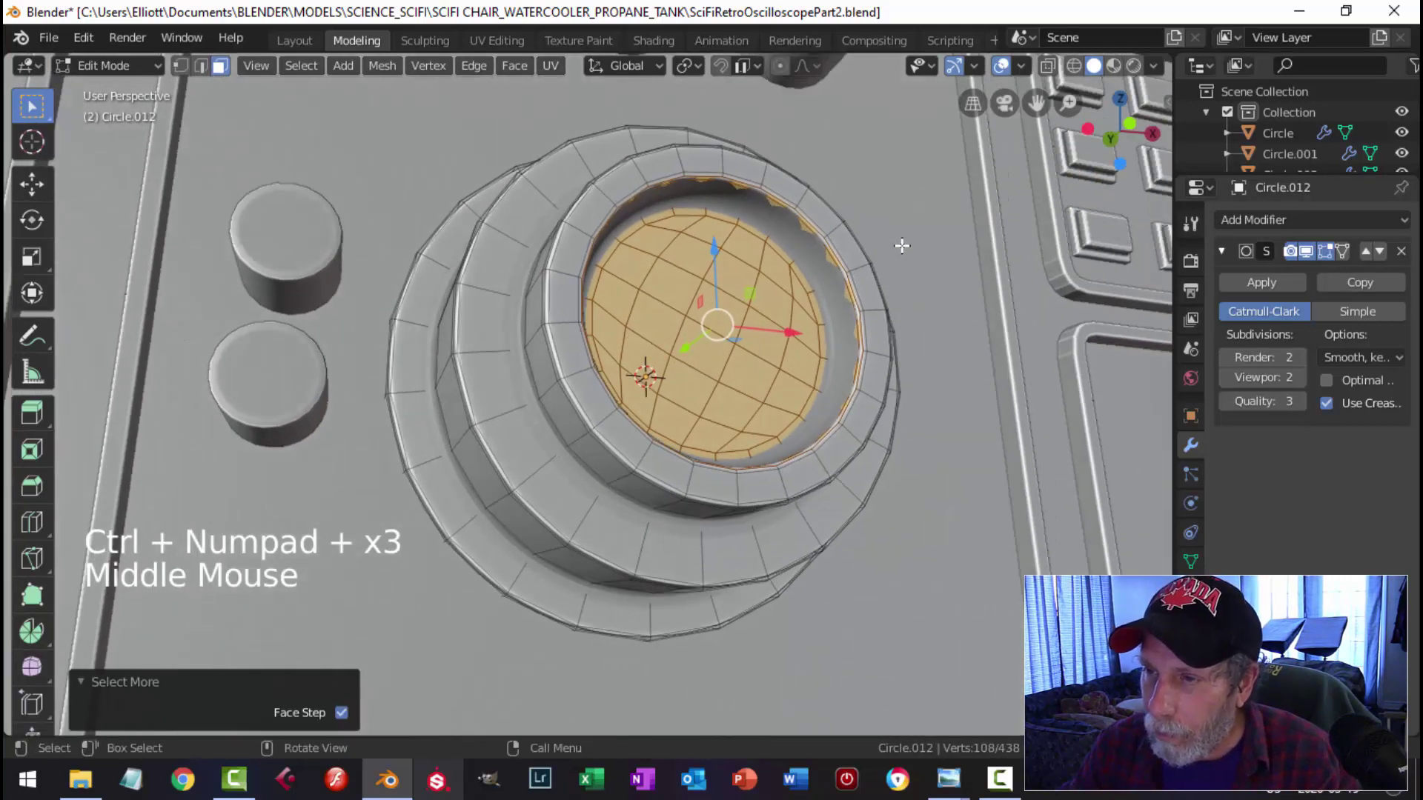
key(ctrl+KP_Add)
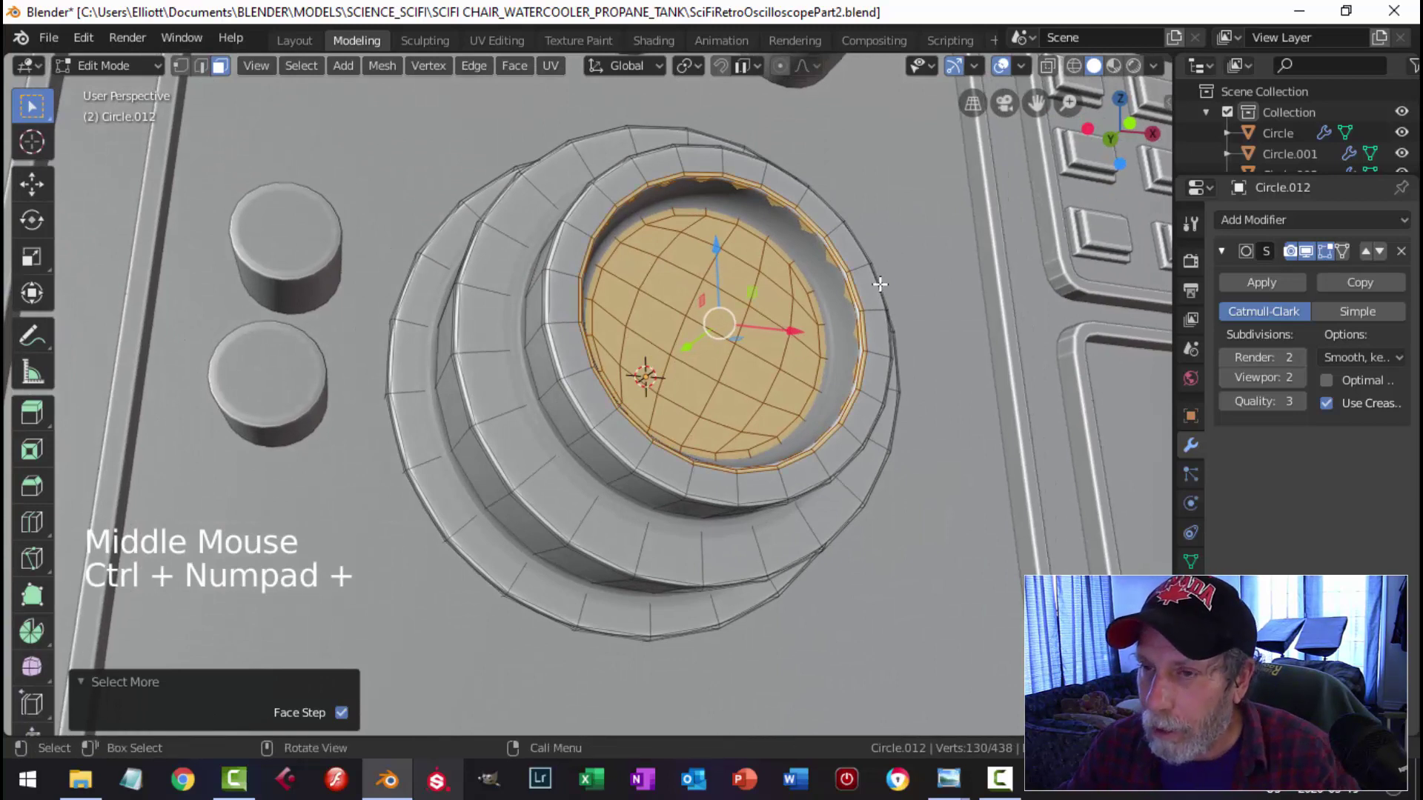
key(ctrl+KP_Add)
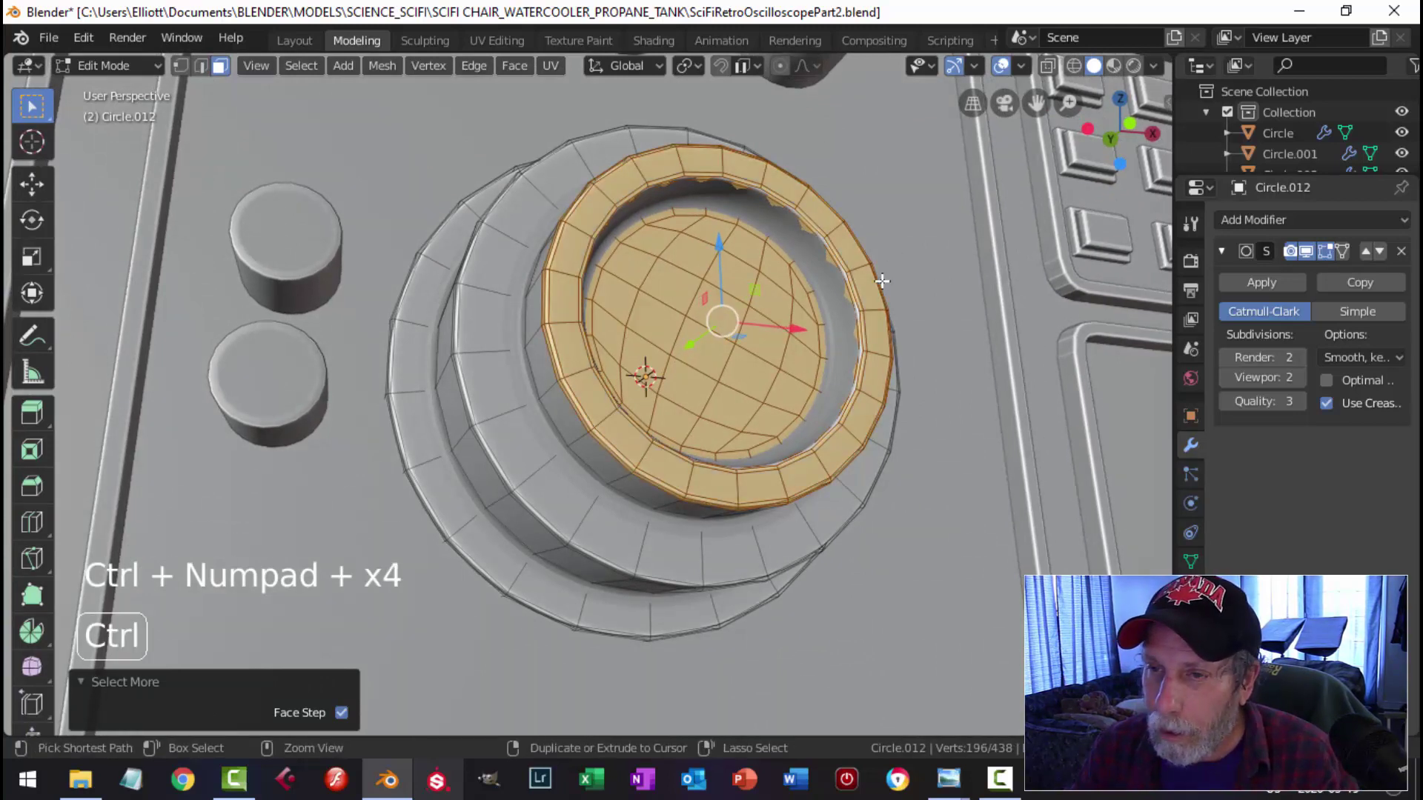
key(ctrl+KP_Add)
key(ctrl+KP_Add)
key(ctrl+KP_Add)
key(ctrl+KP_Add)
key(ctrl+KP_Subtract)
key(KP_1)
key(s)
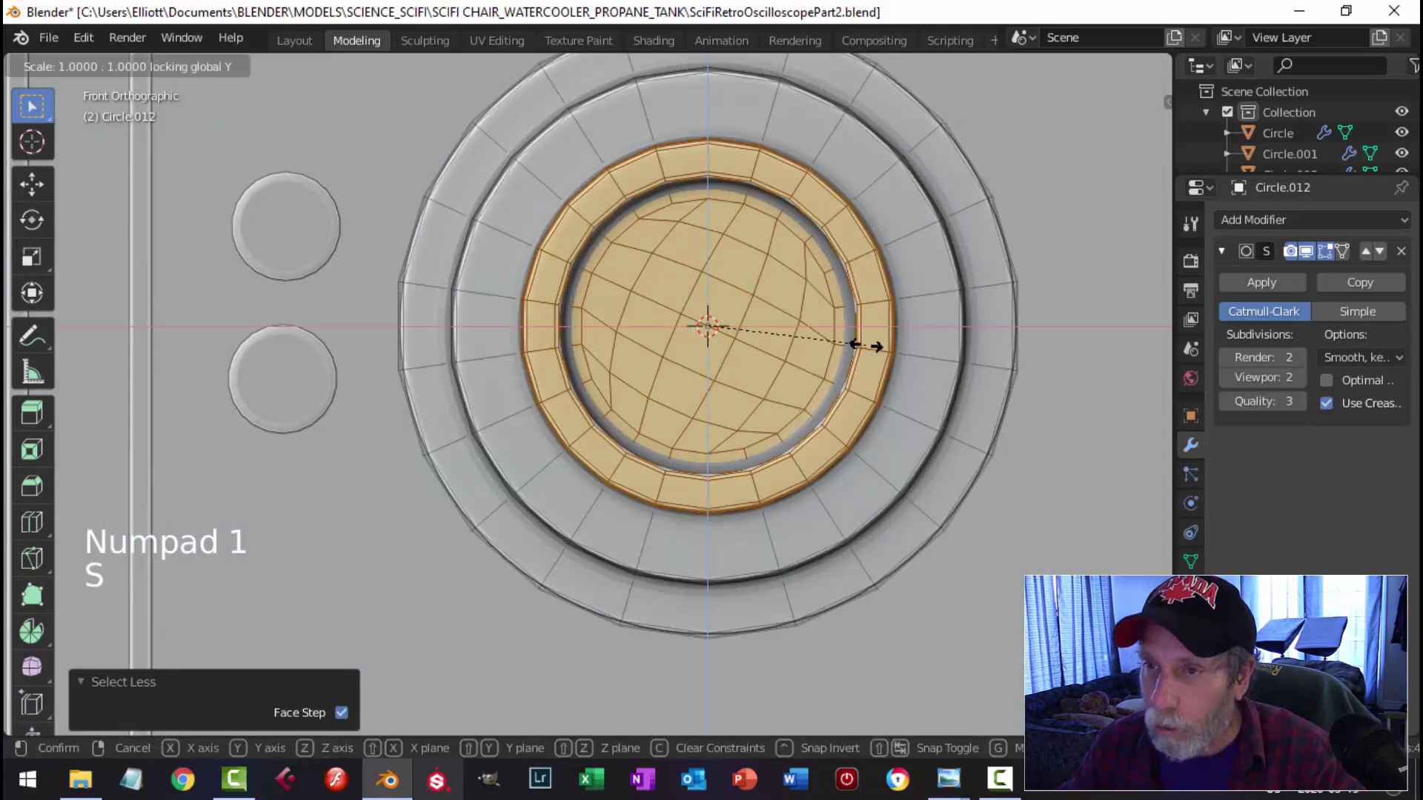
key(alt+a)
Step: Bevel an edge loop on the dial face into a ring and push it inward as a recessed groove
key(ctrl+r)
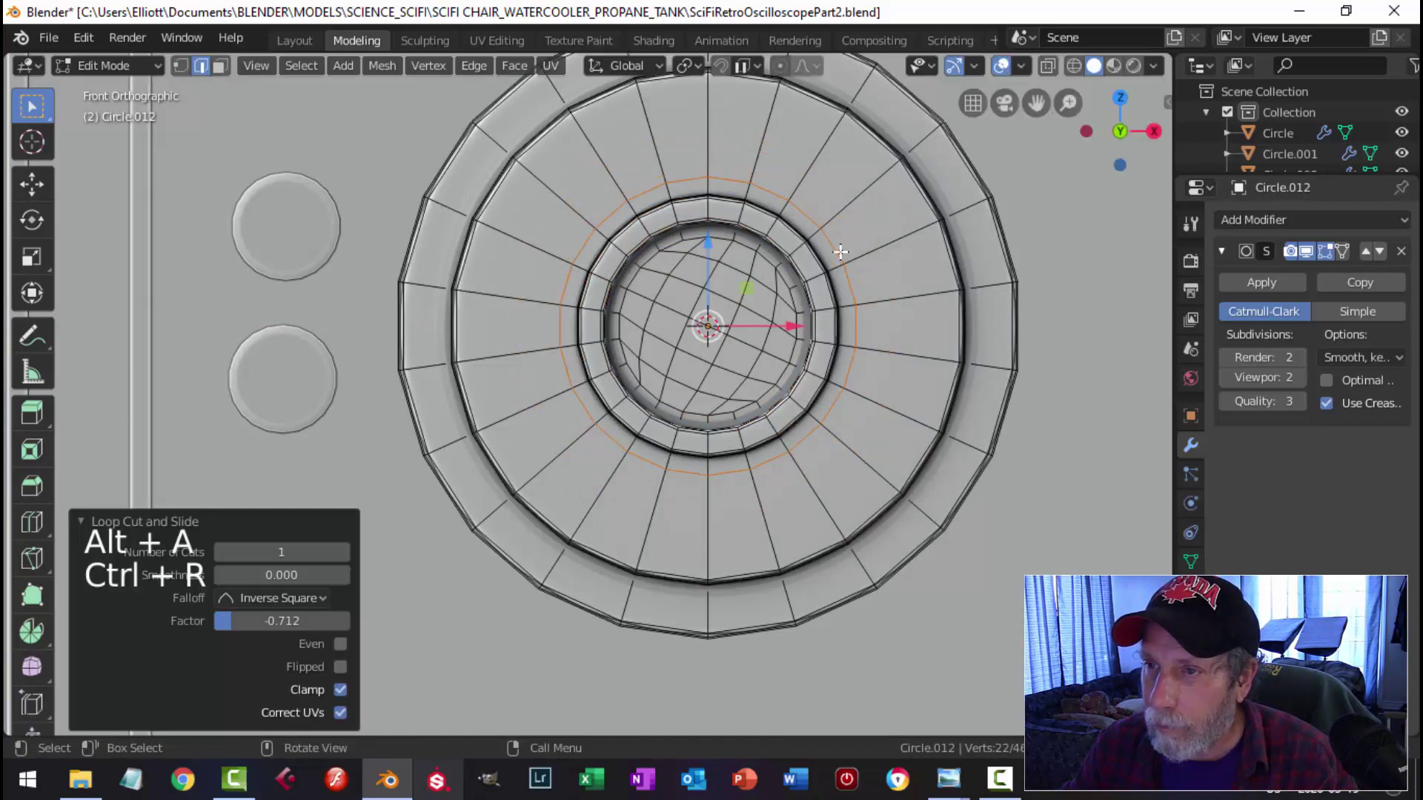
key(Tab)
scroll(down, 3)
middle_click(731, 382)
scroll(up, 3)
click(721, 336)
key(Tab)
middle_click(826, 338)
key(alt+a)
scroll(up, 3)
middle_click(794, 319)
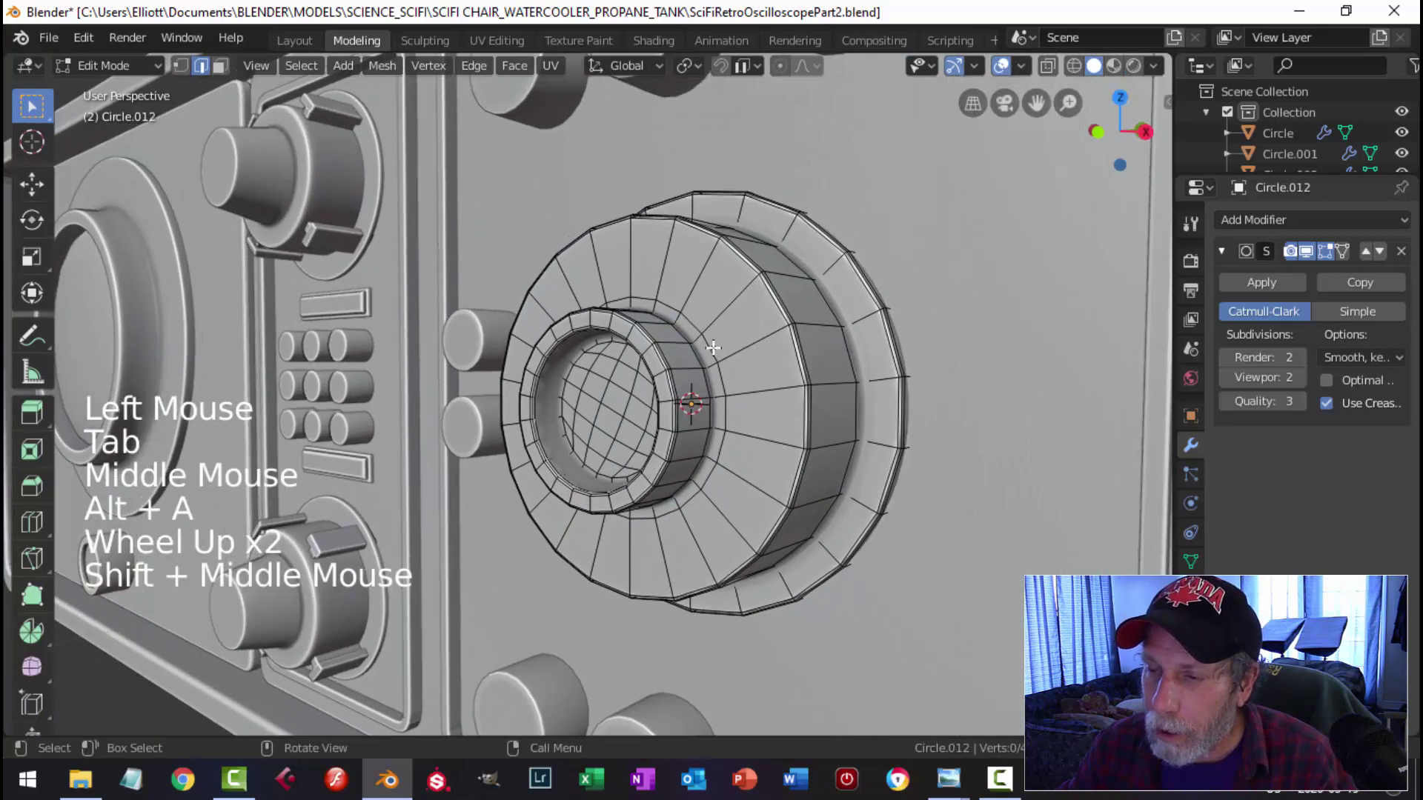
click(710, 343)
key(s)
key(ctrl+b)
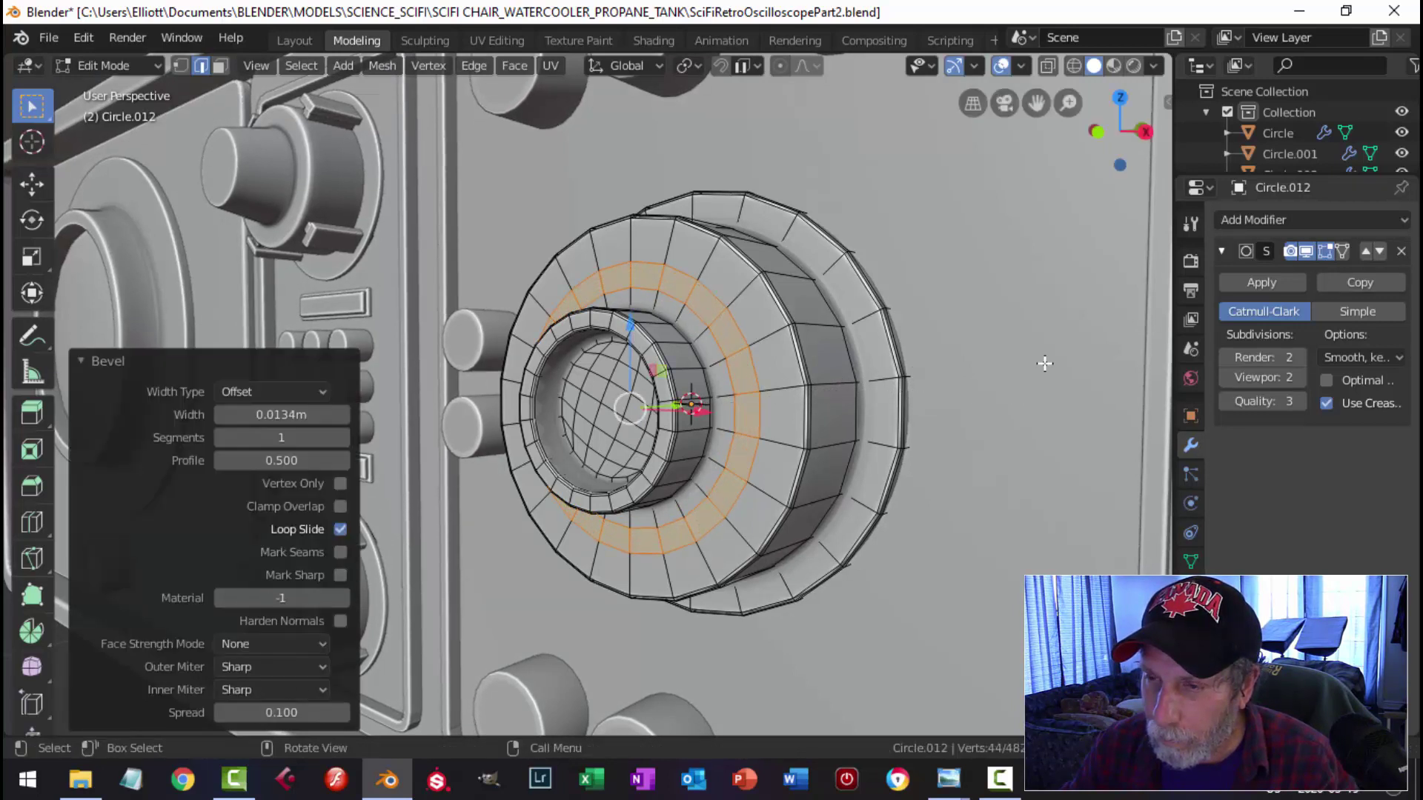
key(s)
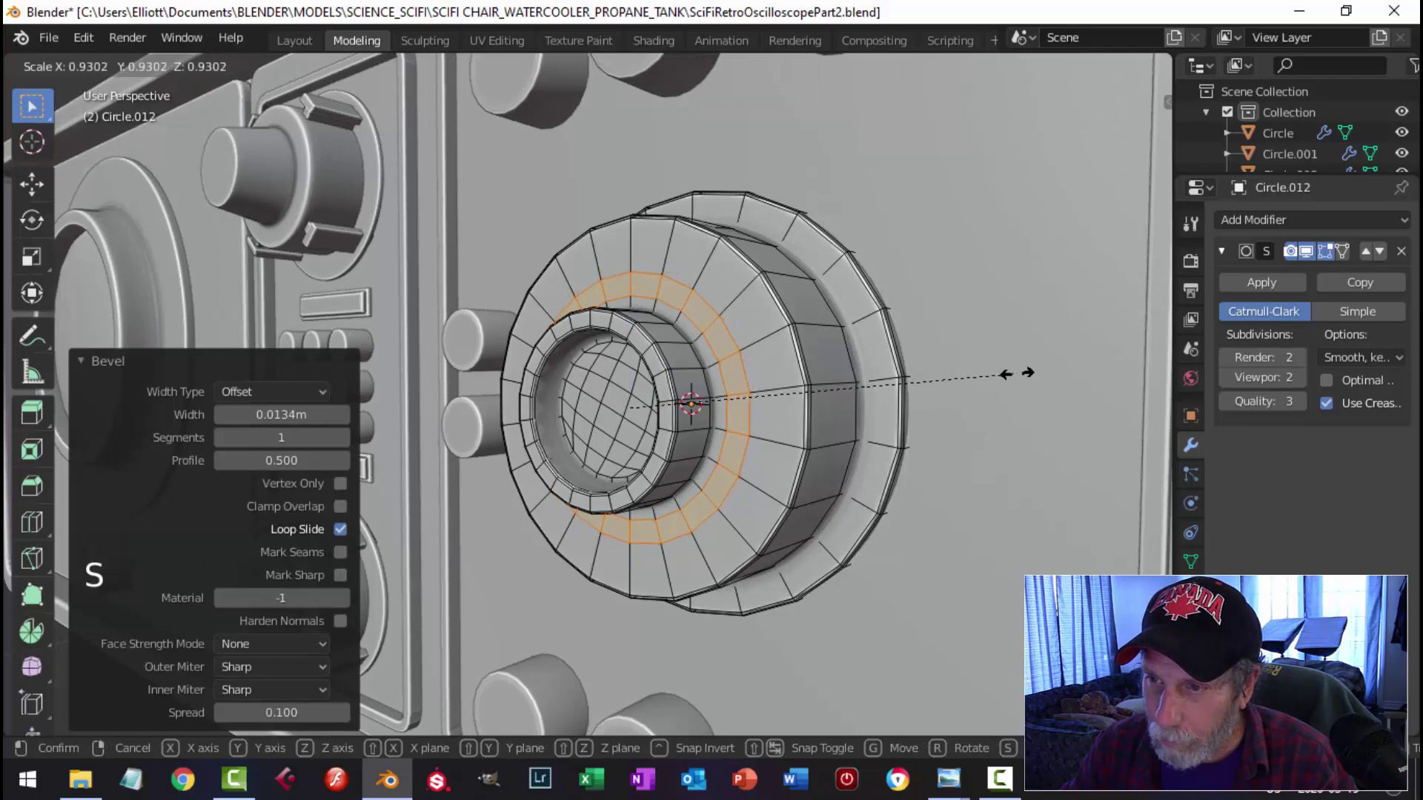
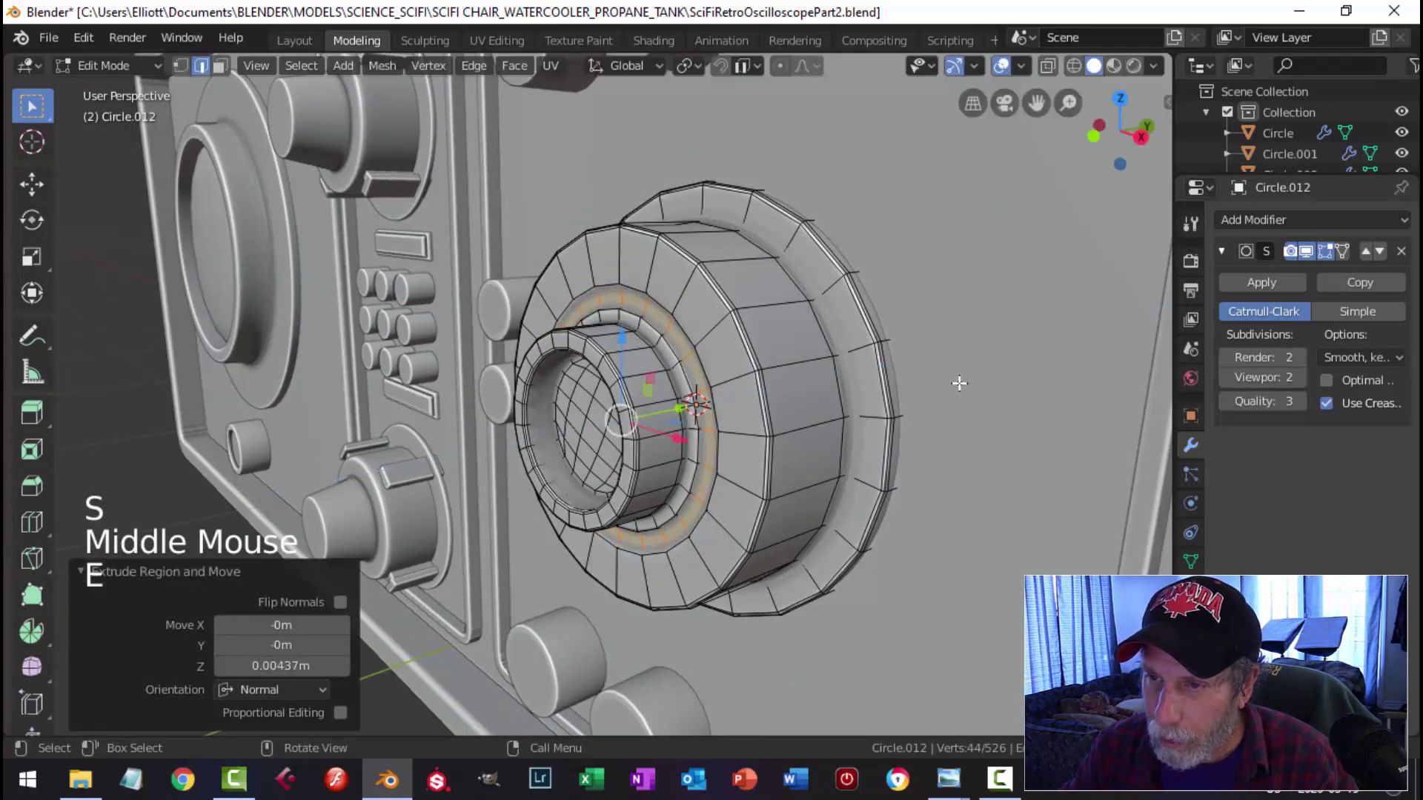
key(alt+a)
key(Tab)
key(alt+a)
middle_click(820, 391)
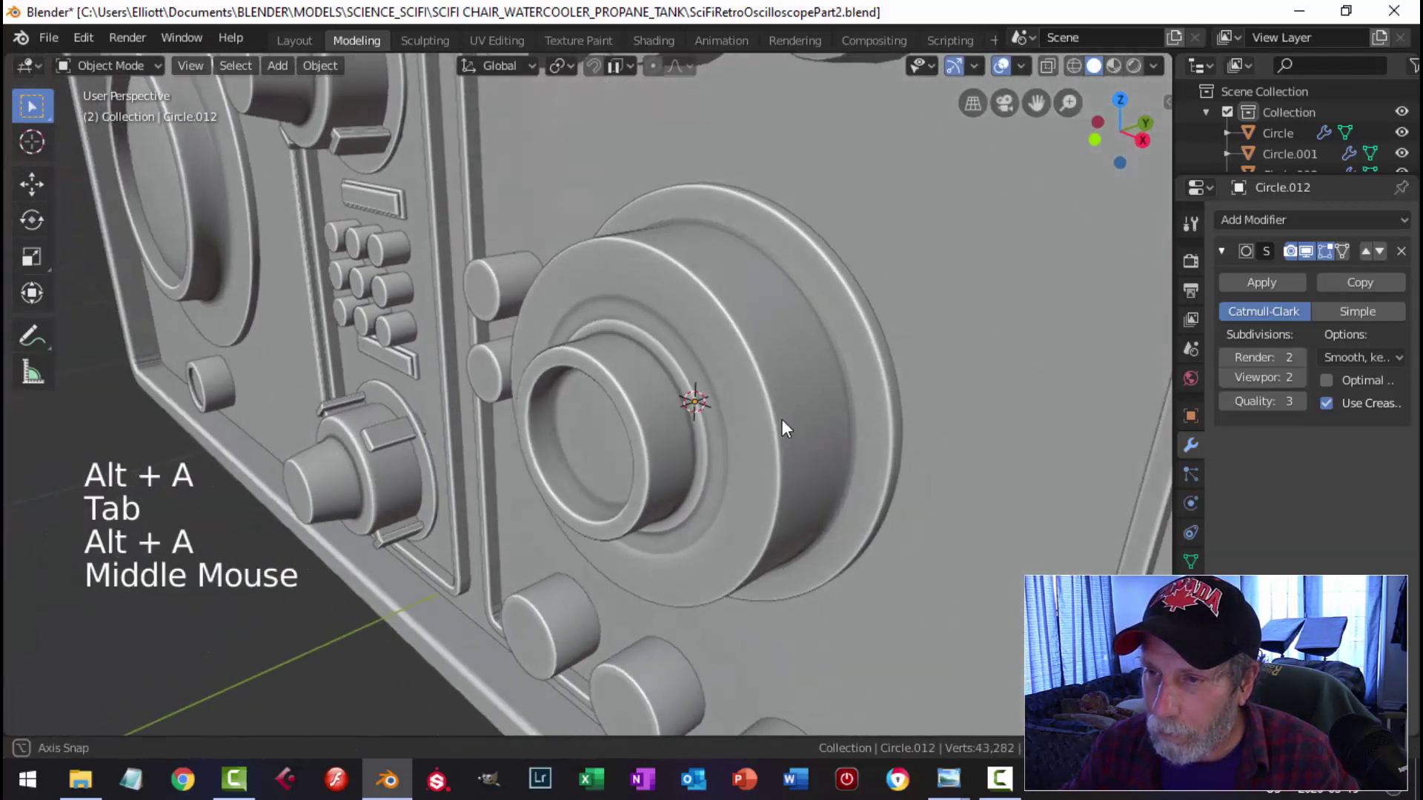
key(Tab)
Step: Slide a support edge loop to tighten the groove edges, then inspect the whole oscilloscope
key(ctrl+r)
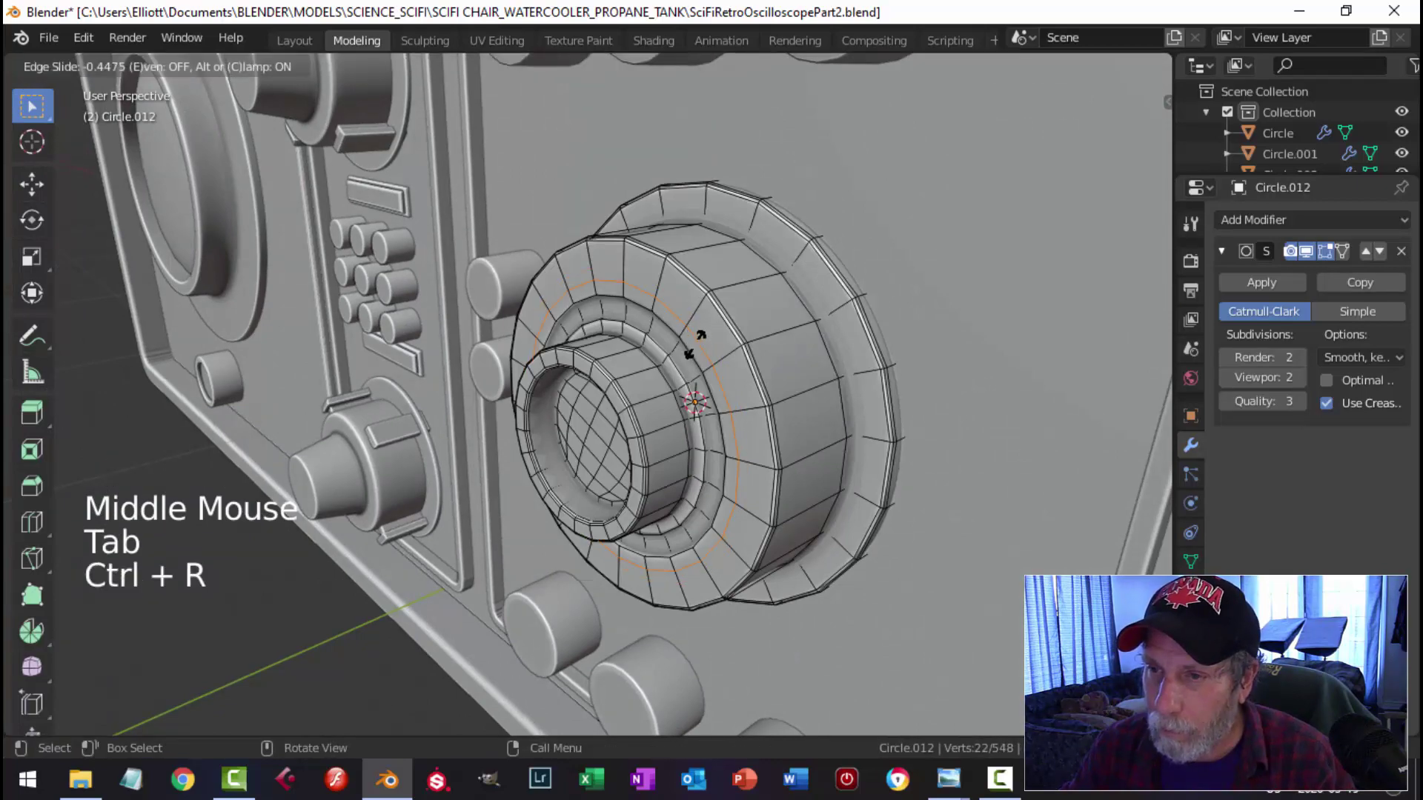
key(Tab)
middle_click(784, 406)
scroll(down, 3)
middle_click(747, 452)
scroll(down, 3)
middle_click(806, 411)
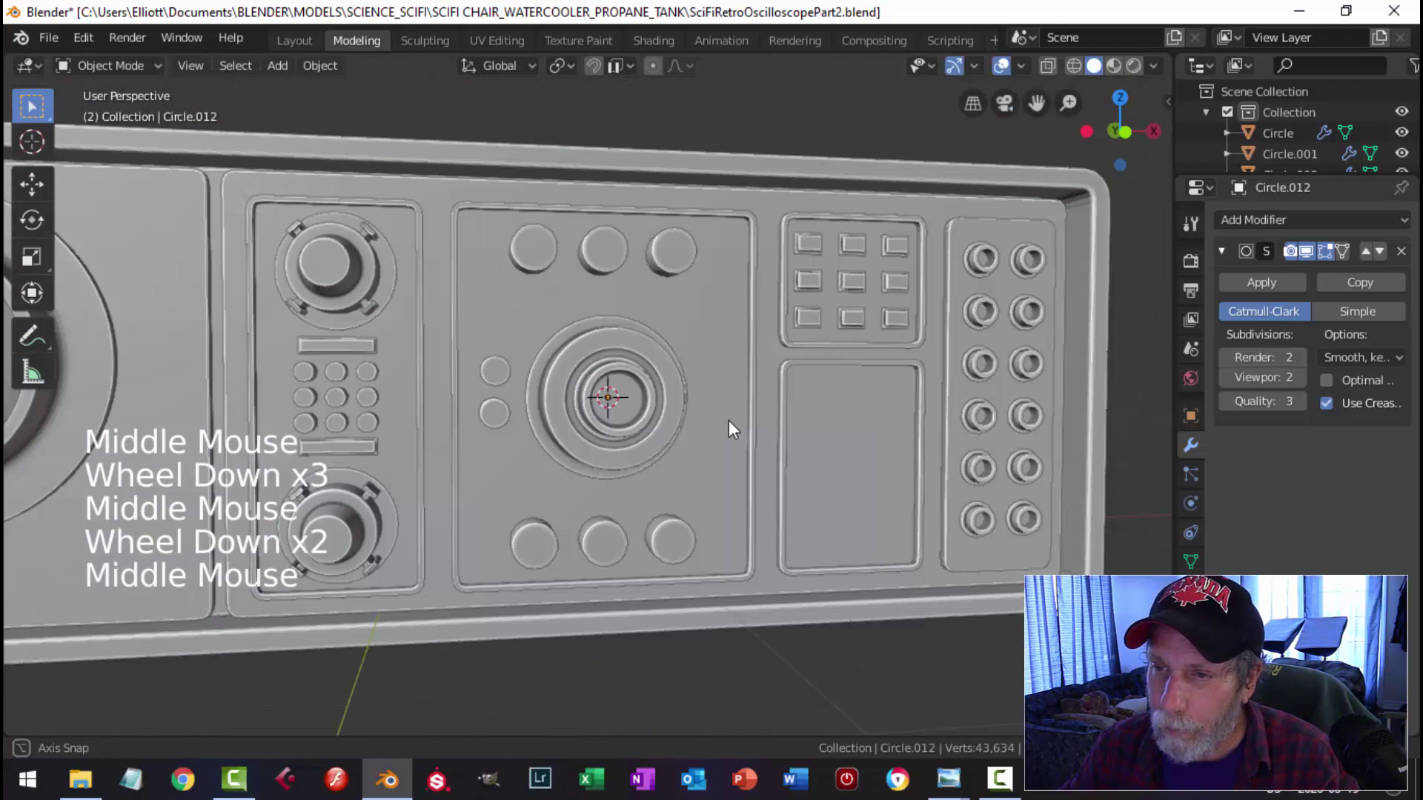
scroll(down, 3)
middle_click(735, 384)
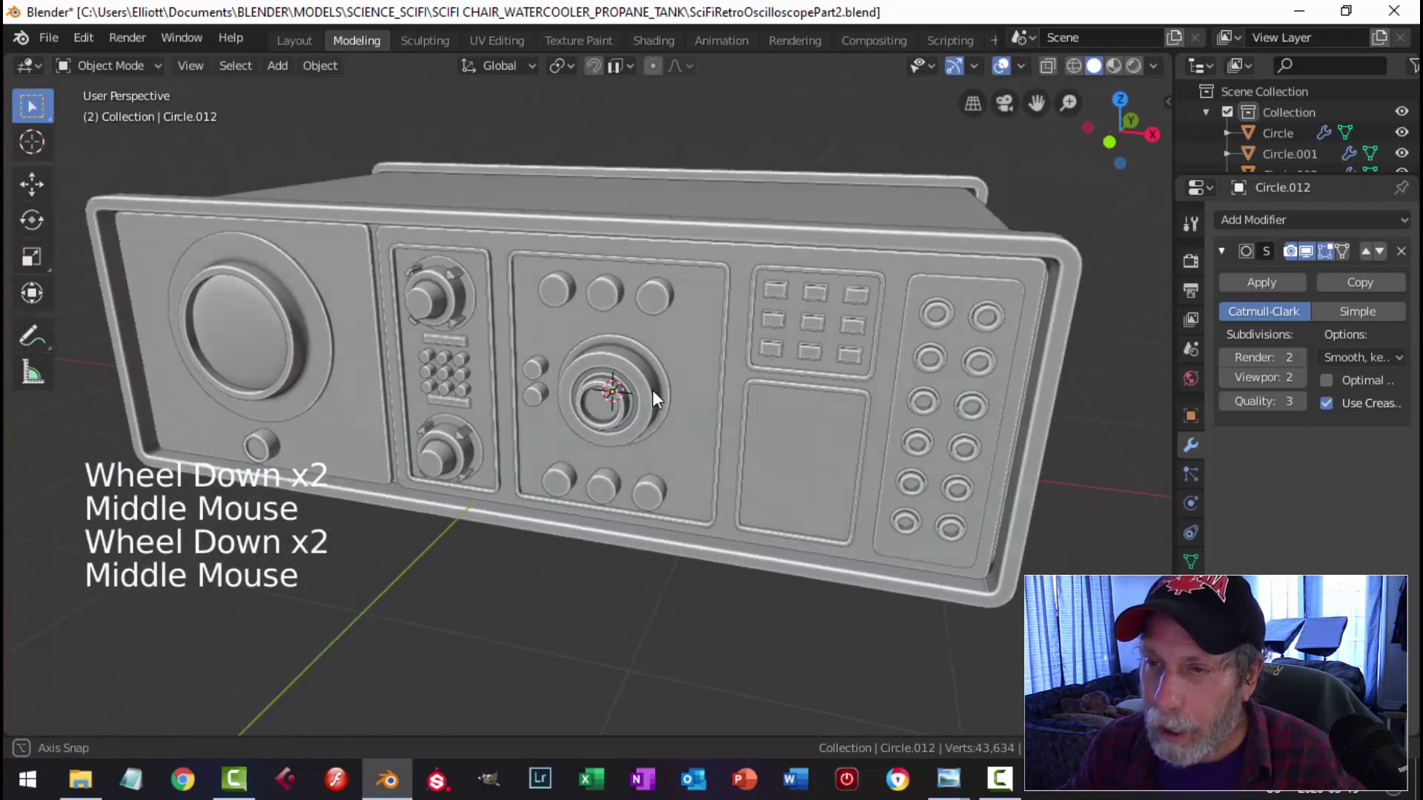
scroll(up, 3)
middle_click(760, 402)
Step: Re-enter the dial knob and select its outer rim edge loop for duplication
click(696, 358)
key(Tab)
scroll(up, 3)
key(alt+a)
key(2)
click(743, 236)
middle_click(843, 312)
Step: Duplicate the outer rim loop, enlarge it and separate it into its own ring object
key(shift+d)
key(s)
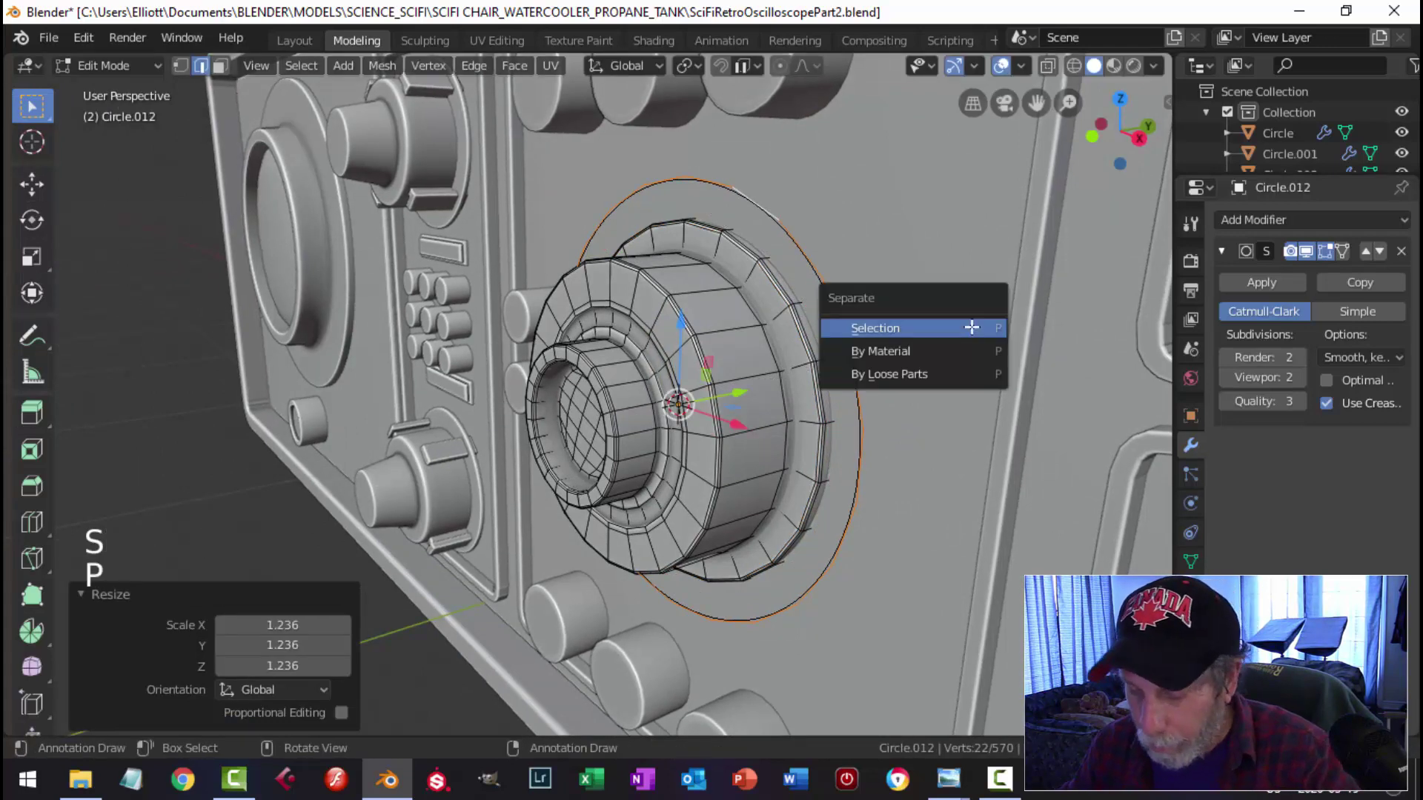
key(p)
key(Tab)
click(927, 309)
middle_click(903, 329)
middle_click(854, 352)
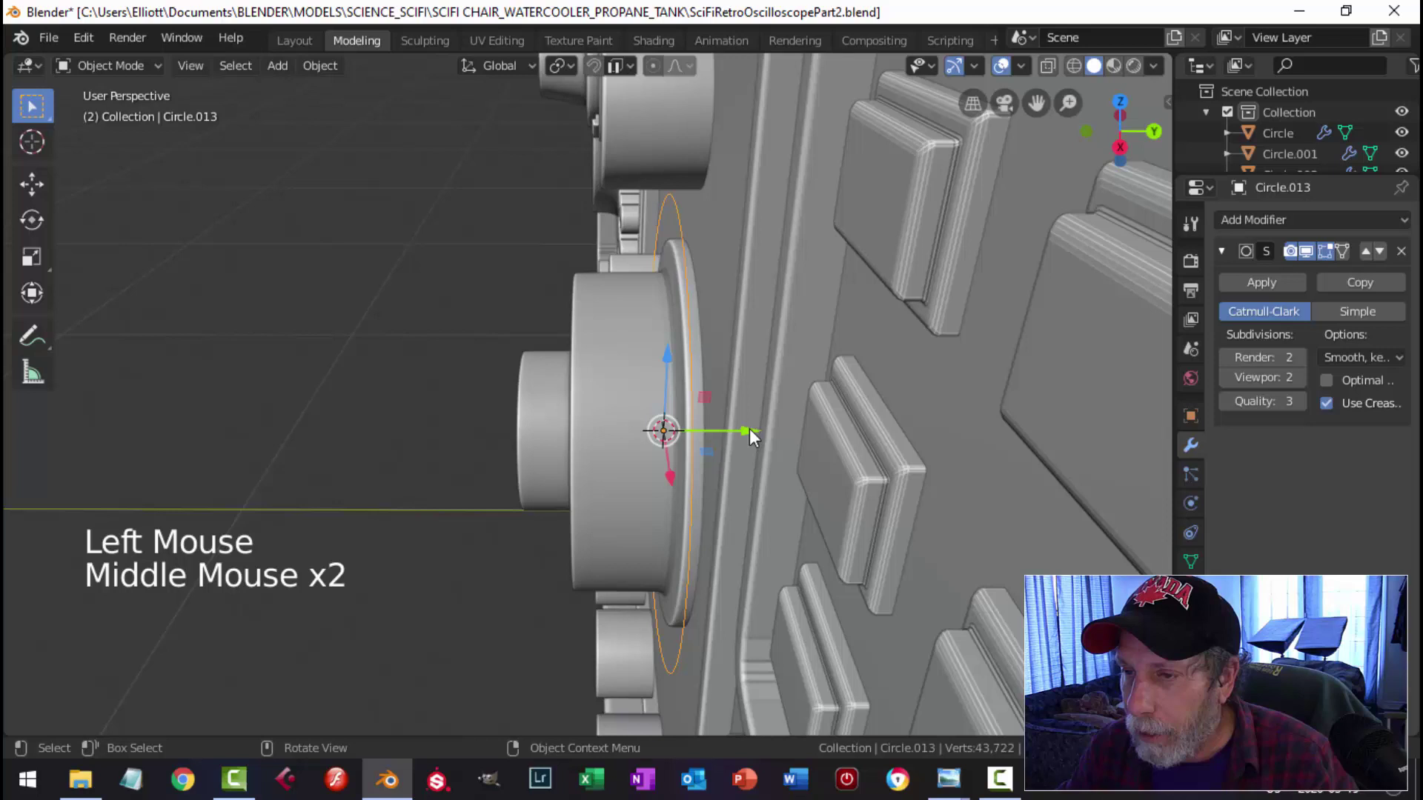
click(758, 439)
Step: Extrude the ring's edges into a thin band standing off the panel, with a slid support loop
key(ctrl+z)
key(Tab)
click(749, 317)
key(1)
key(a)
middle_click(764, 315)
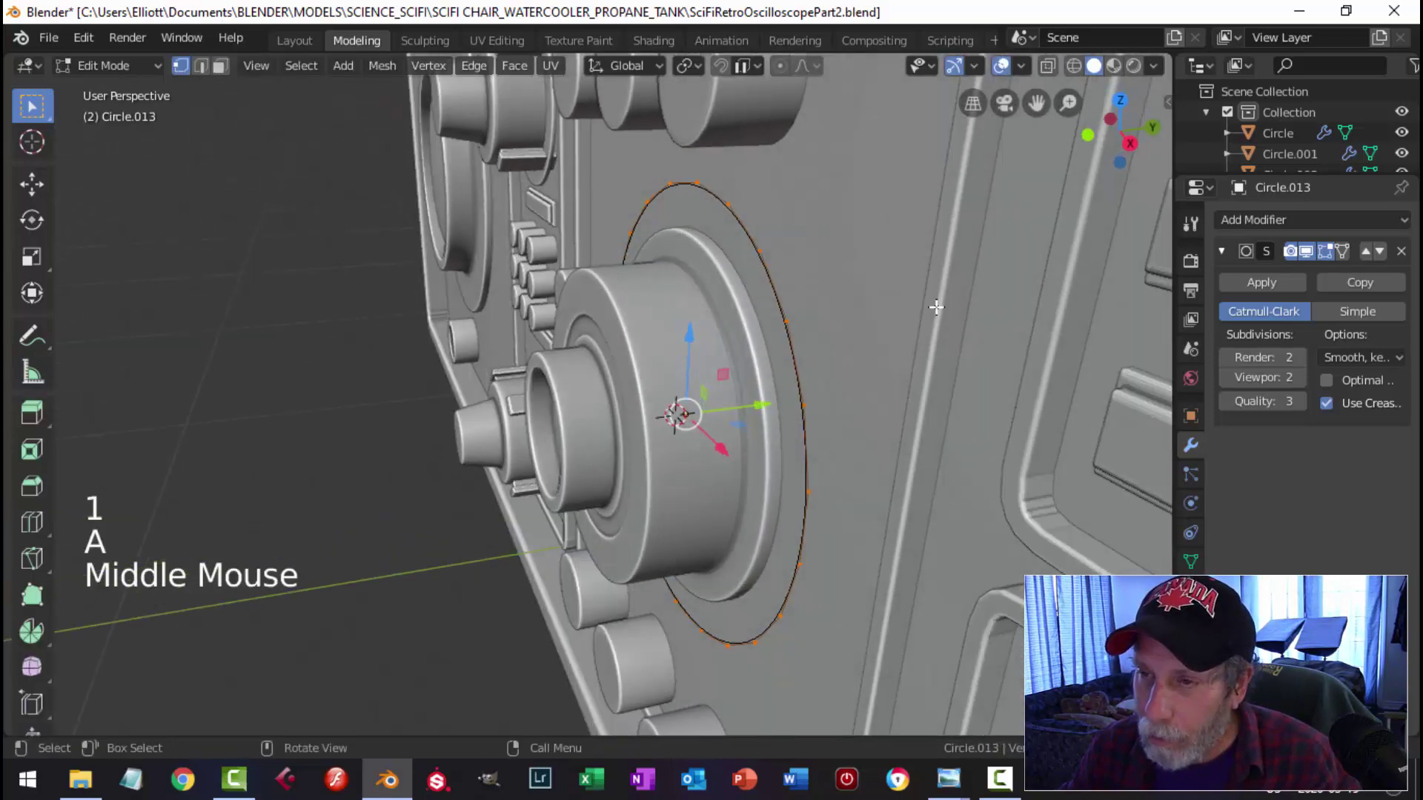
key(e)
key(s)
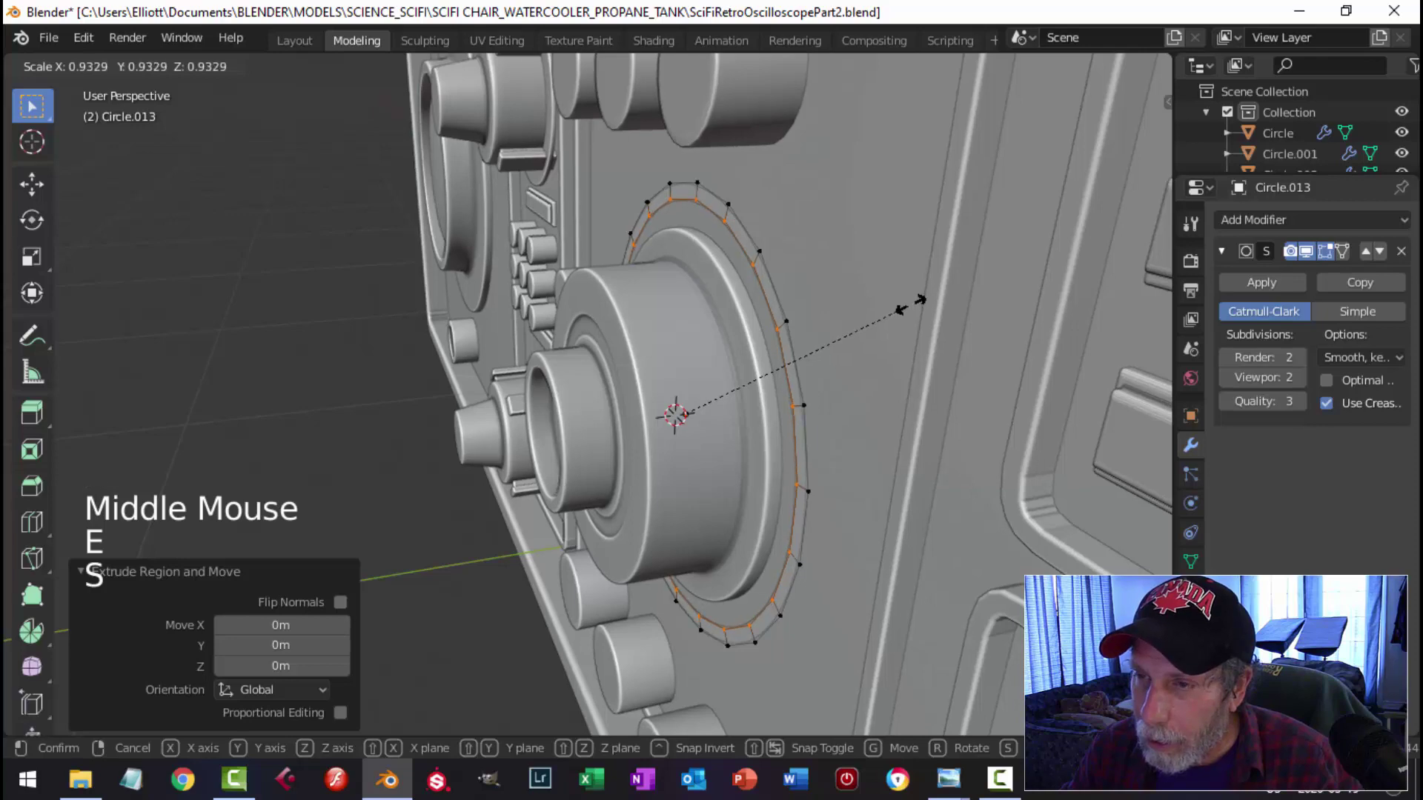
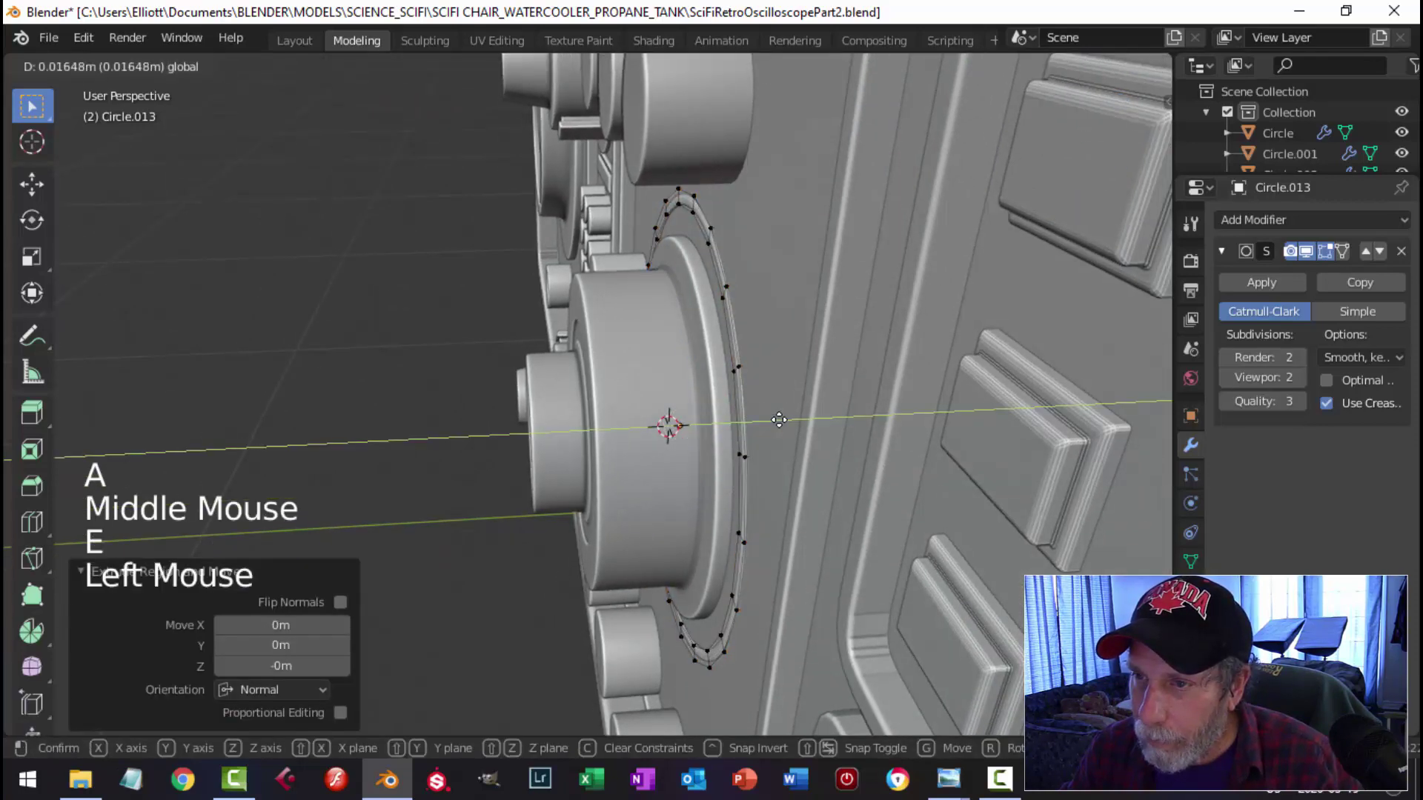
key(x)
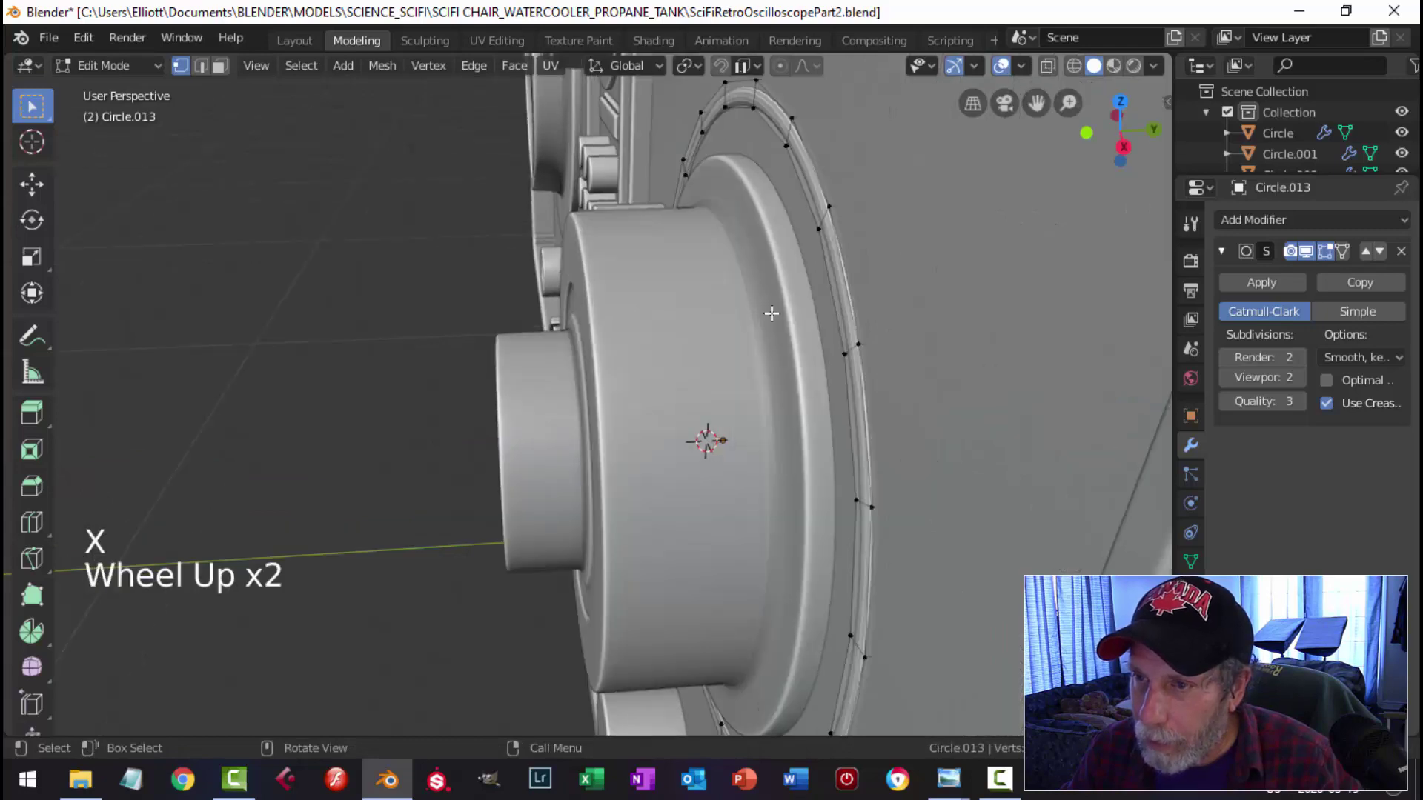
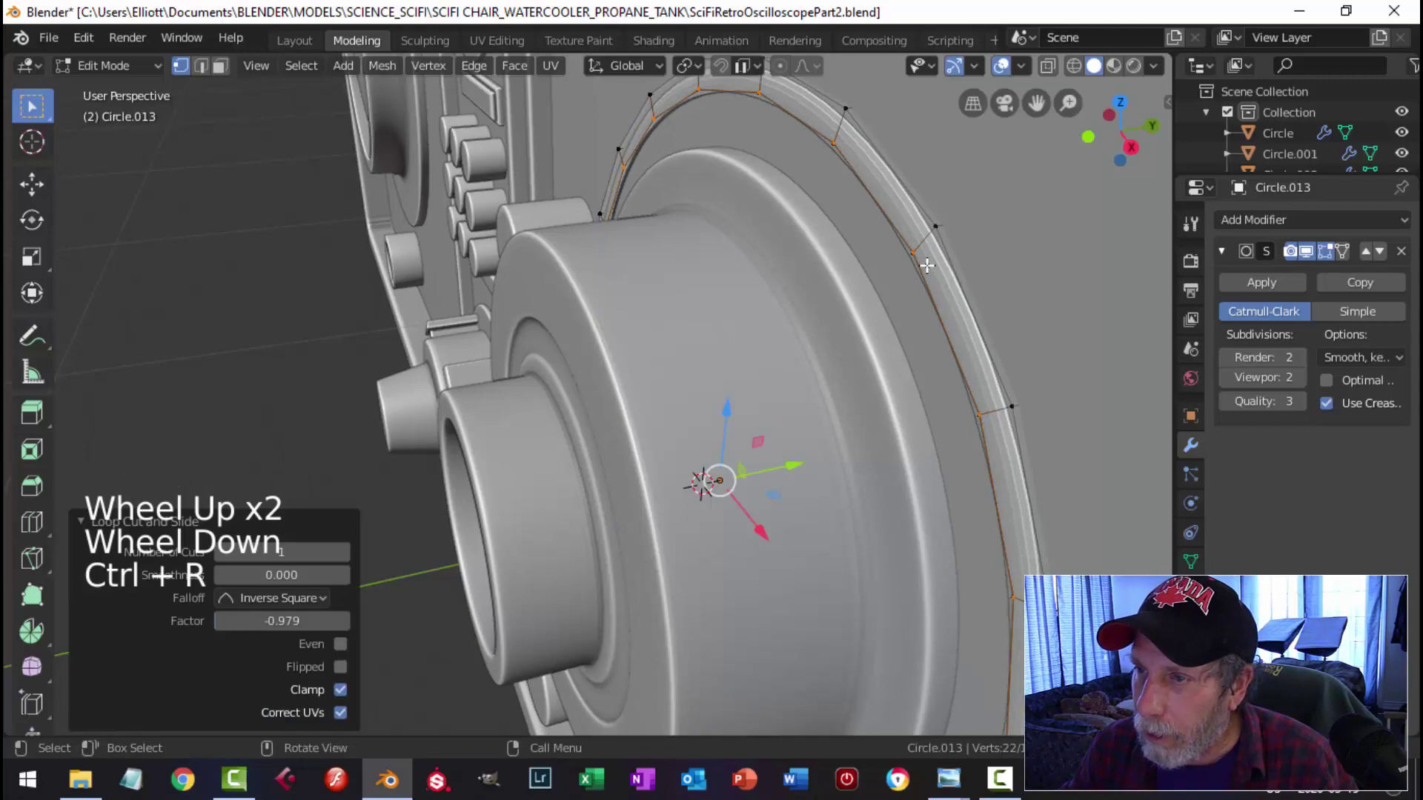
key(ctrl+r)
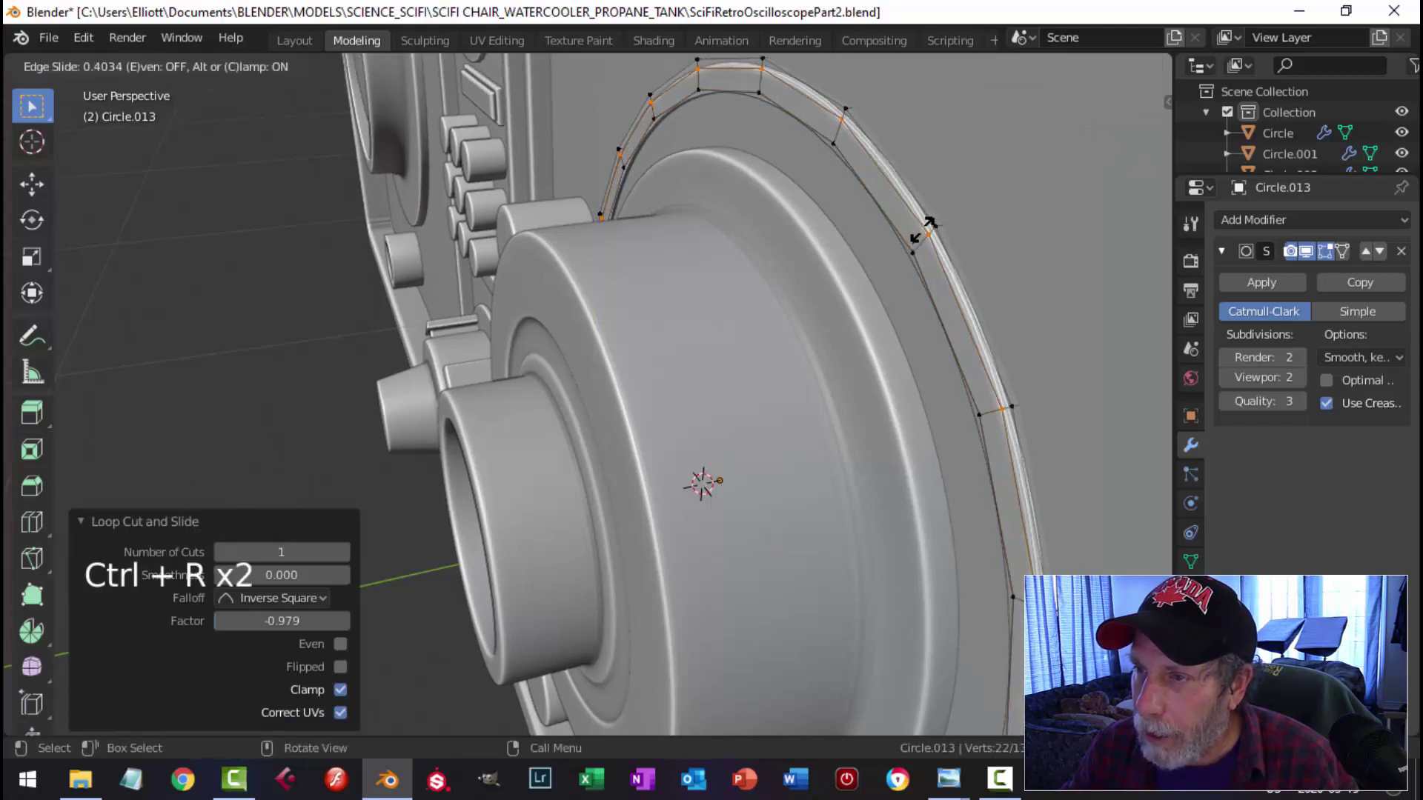
key(Tab)
scroll(down, 3)
key(alt+a)
Step: Scale the whole ring slightly in front view so it hugs the dial knob
middle_click(826, 358)
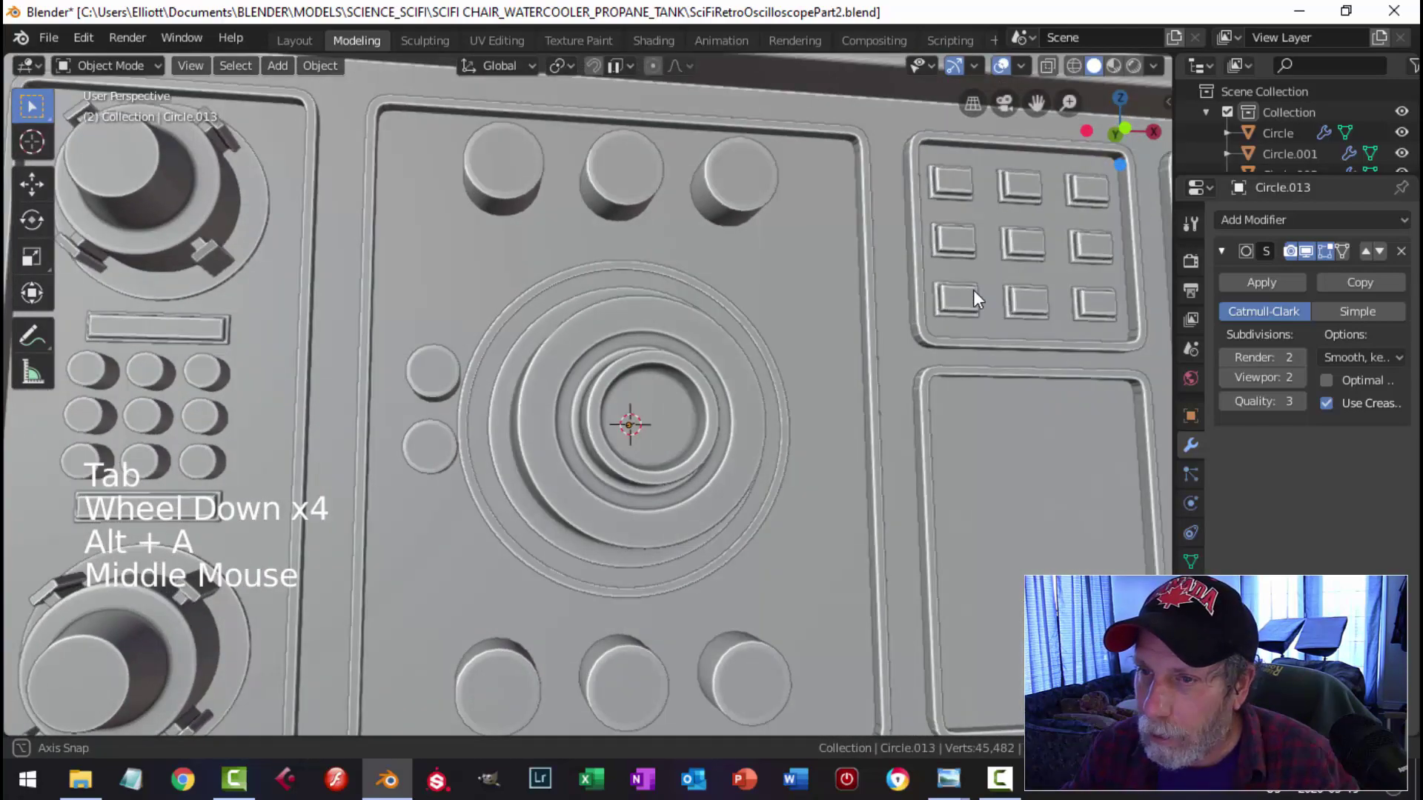
scroll(down, 3)
scroll(up, 3)
click(753, 303)
key(Tab)
key(a)
middle_click(832, 295)
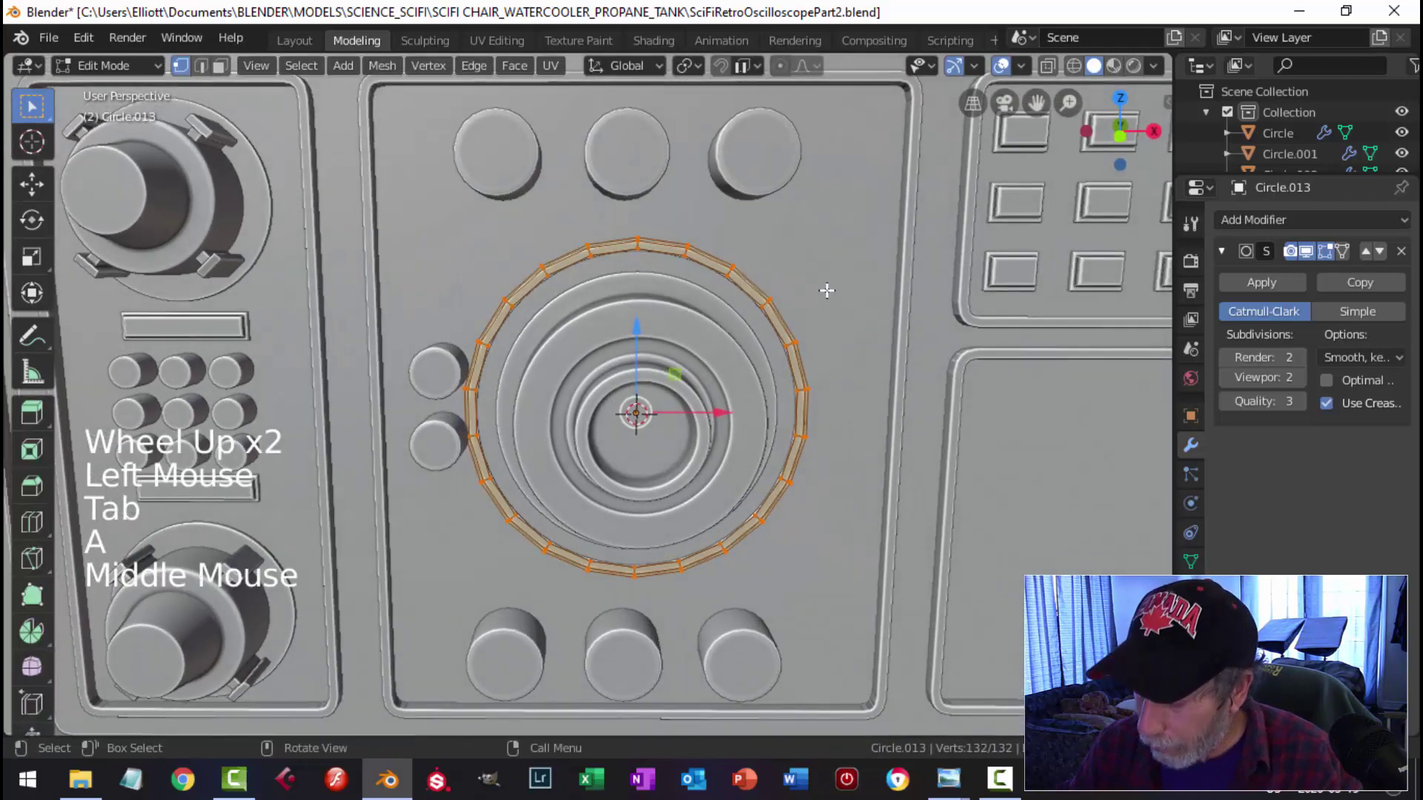
key(KP_1)
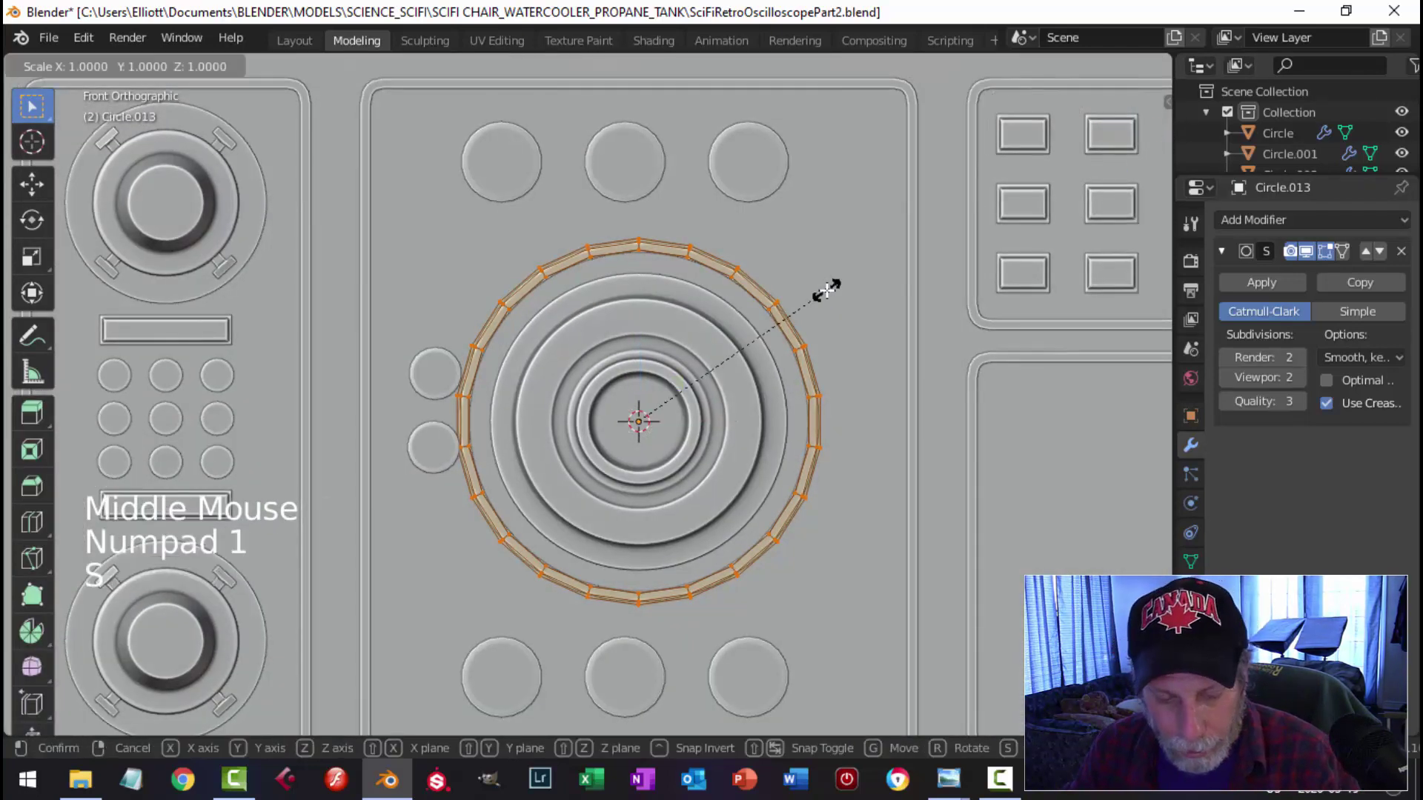
key(s)
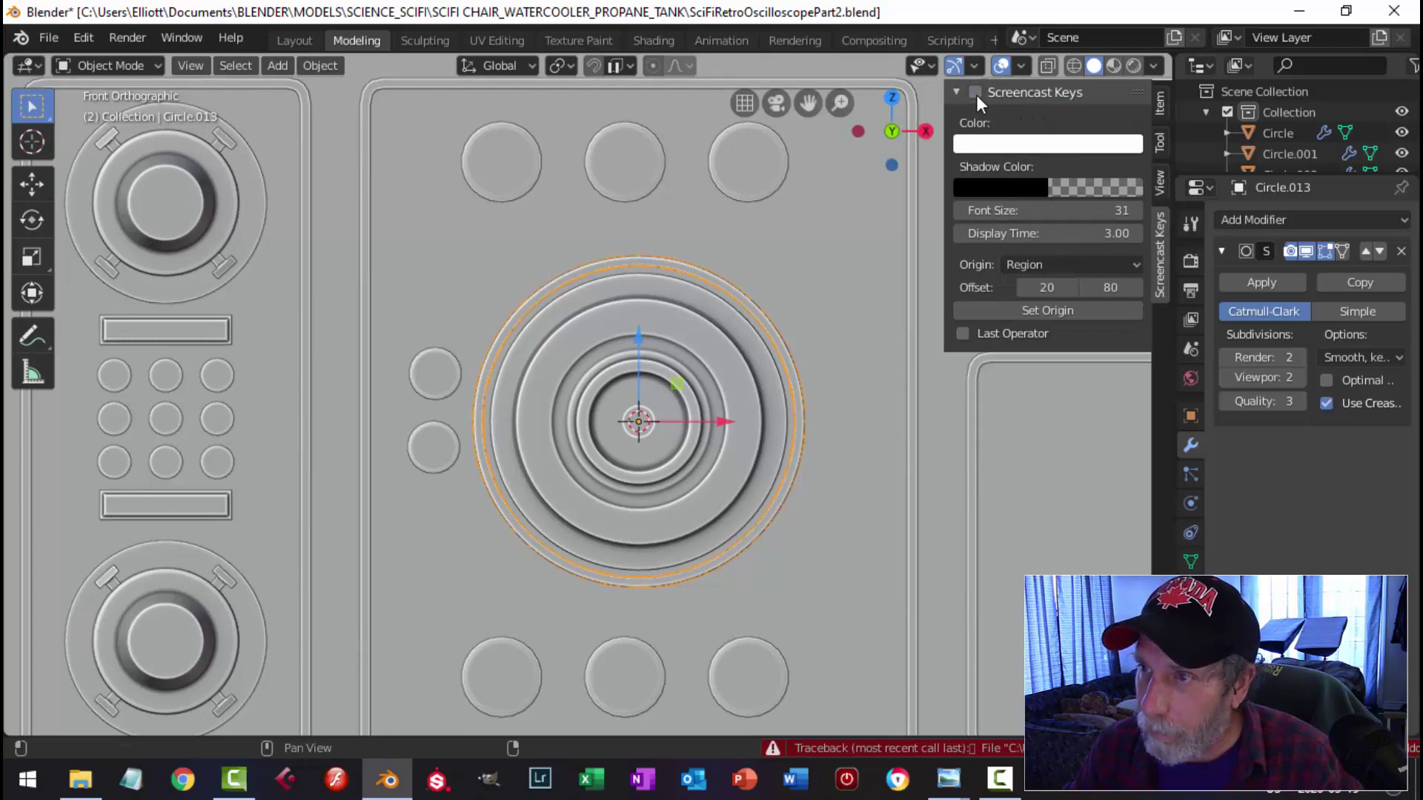
key(n)
key(alt+a)
scroll(down, 3)
middle_click(799, 398)
scroll(up, 3)
middle_click(575, 320)
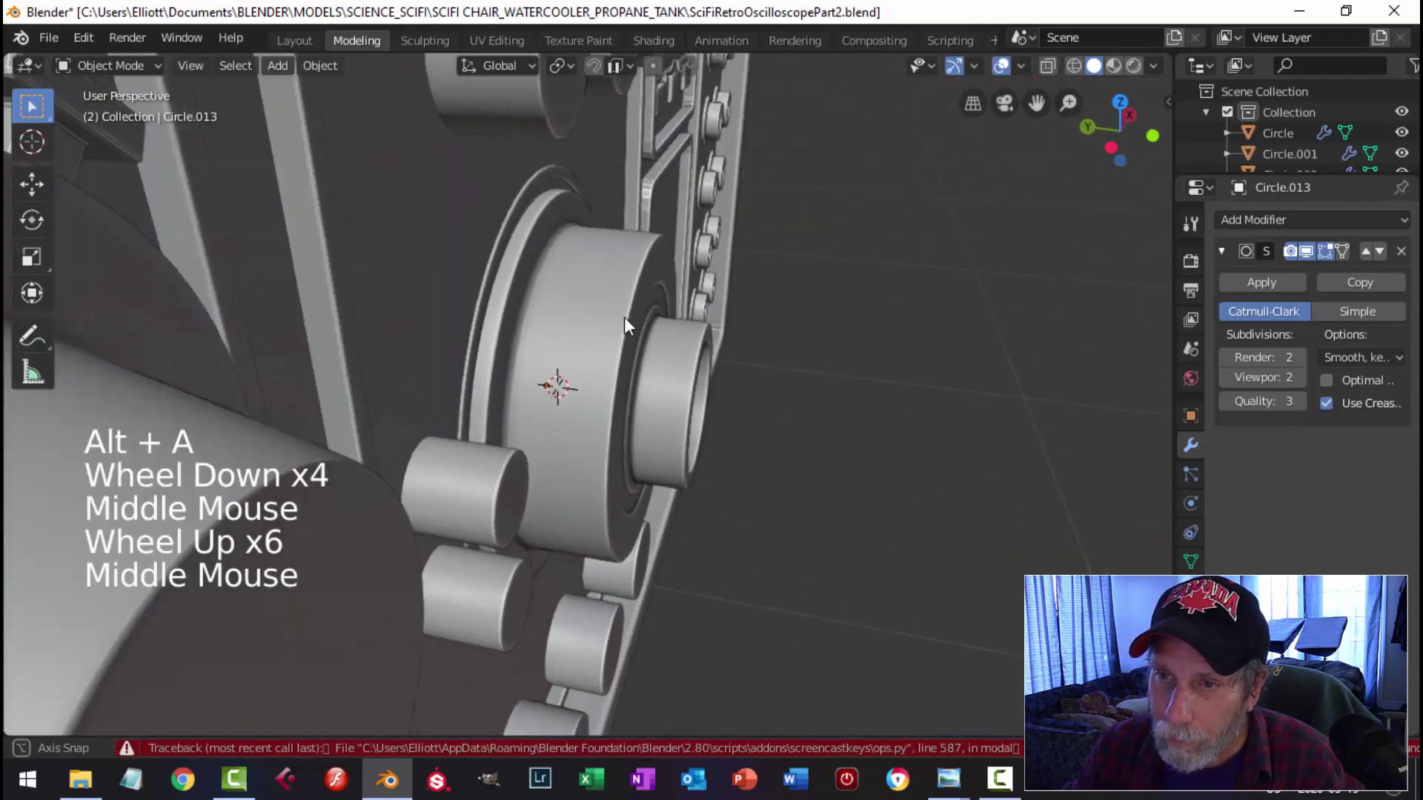
scroll(down, 3)
middle_click(690, 363)
middle_click(670, 303)
scroll(up, 3)
click(491, 309)
key(KP_1)
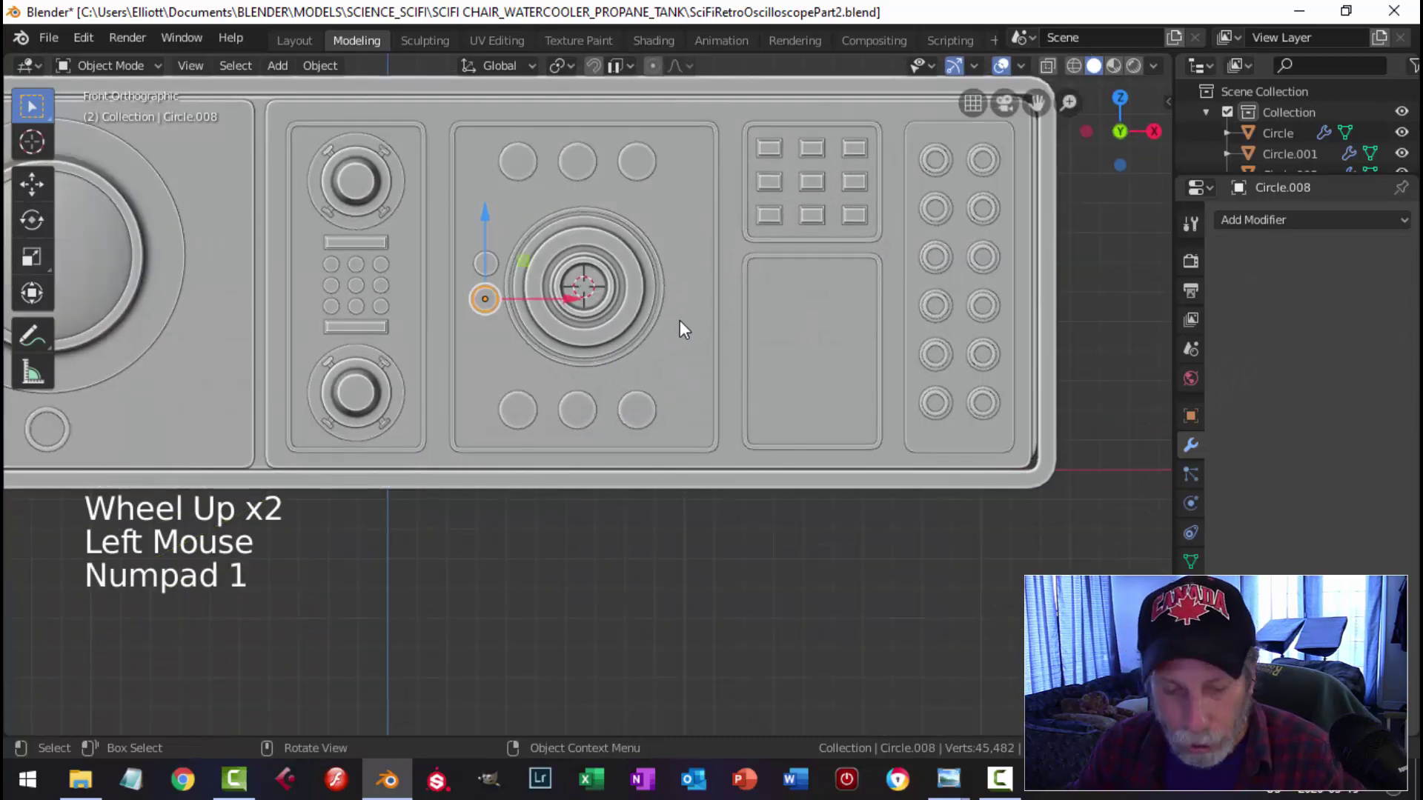
Step: Duplicate the selected key grid and move it along one axis into the lower recess
key(shift+d)
key(g)
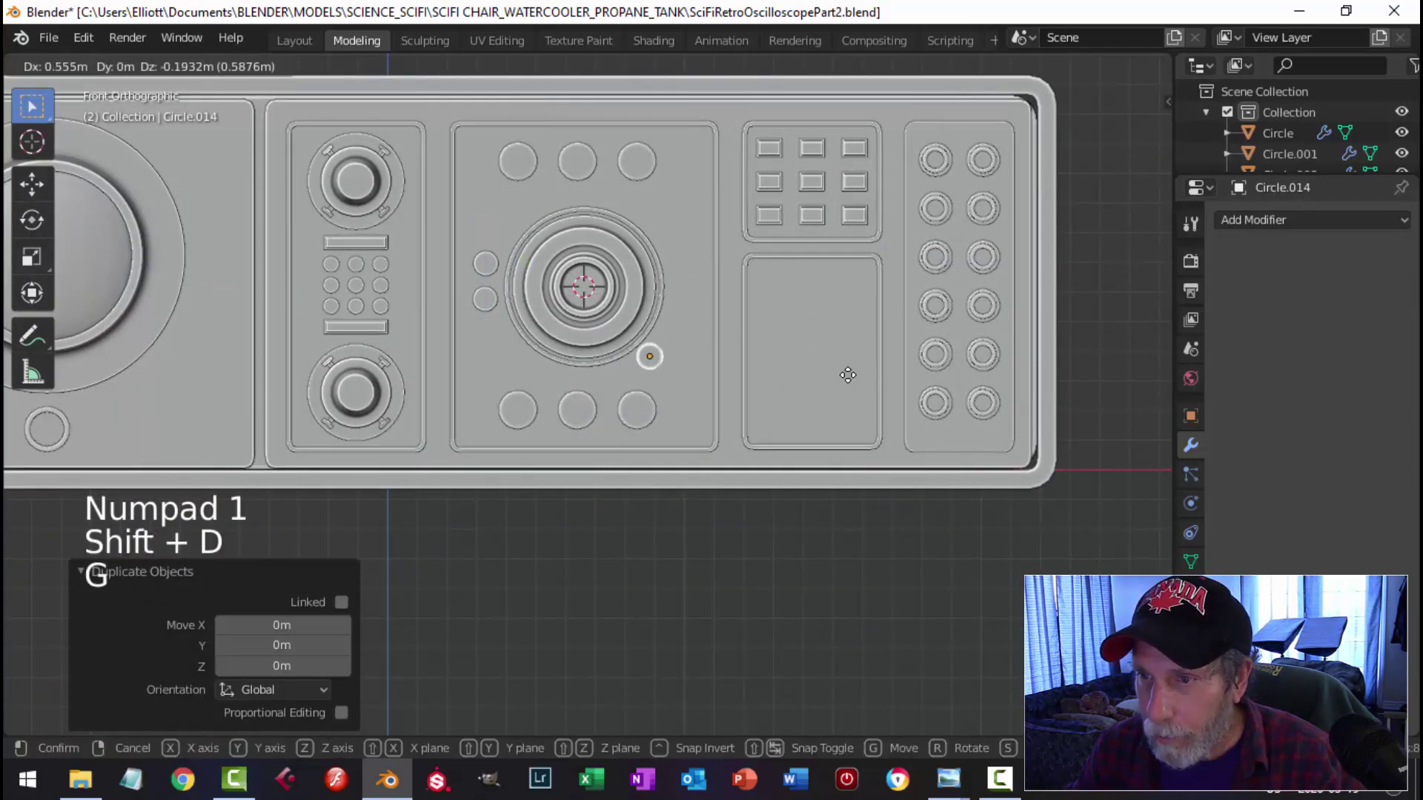
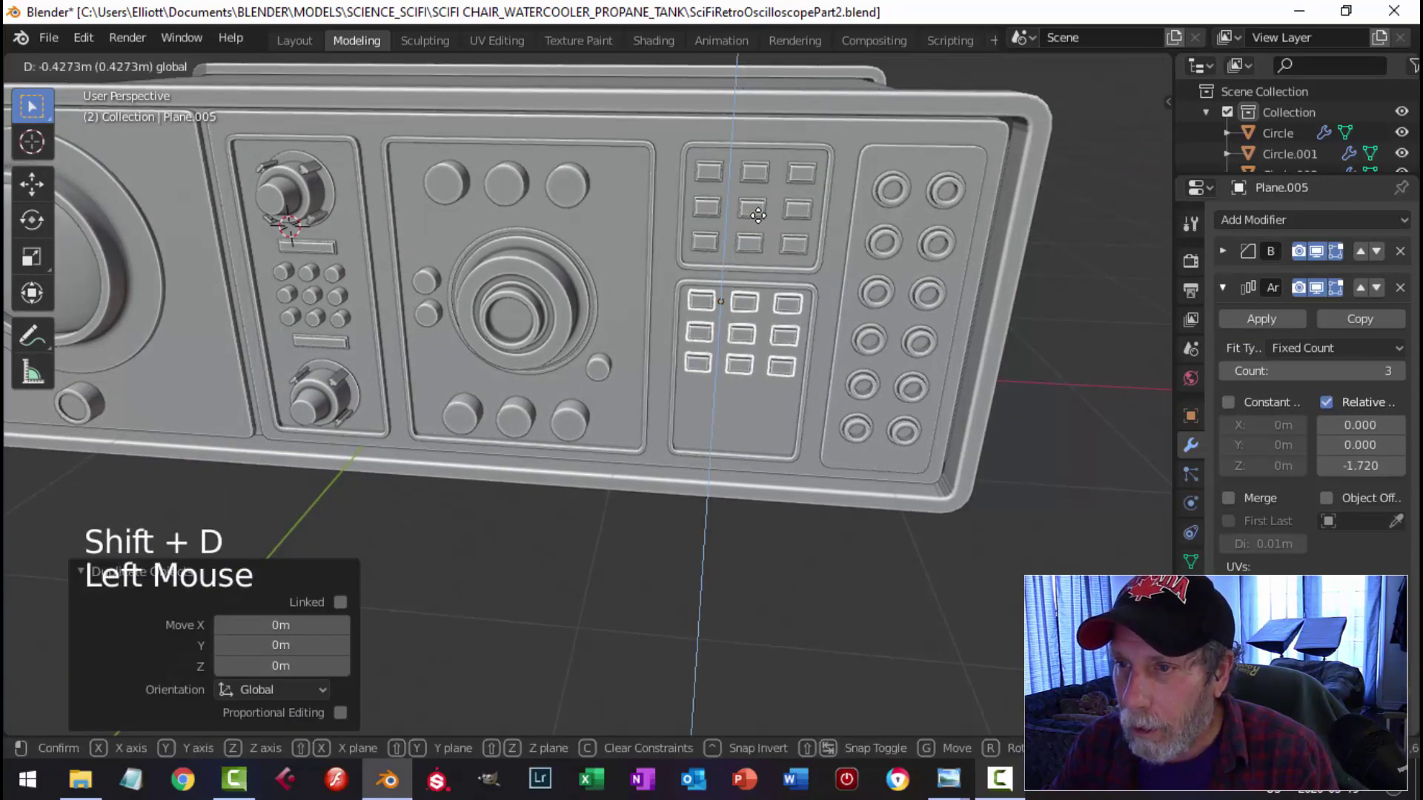
Step: Remove the Array modifier from the copied key and frame the single key in front view
click(1405, 296)
click(847, 361)
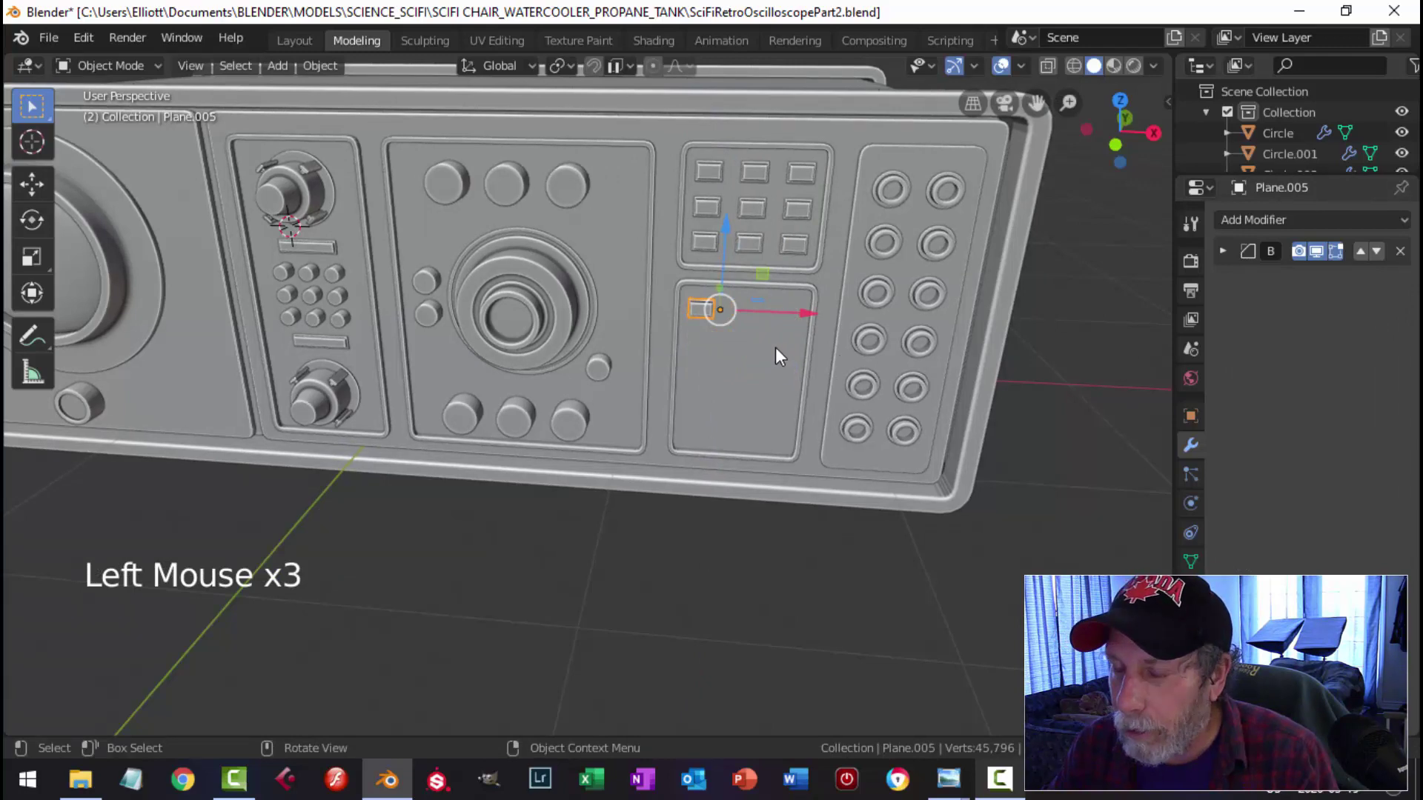
key(KP_1)
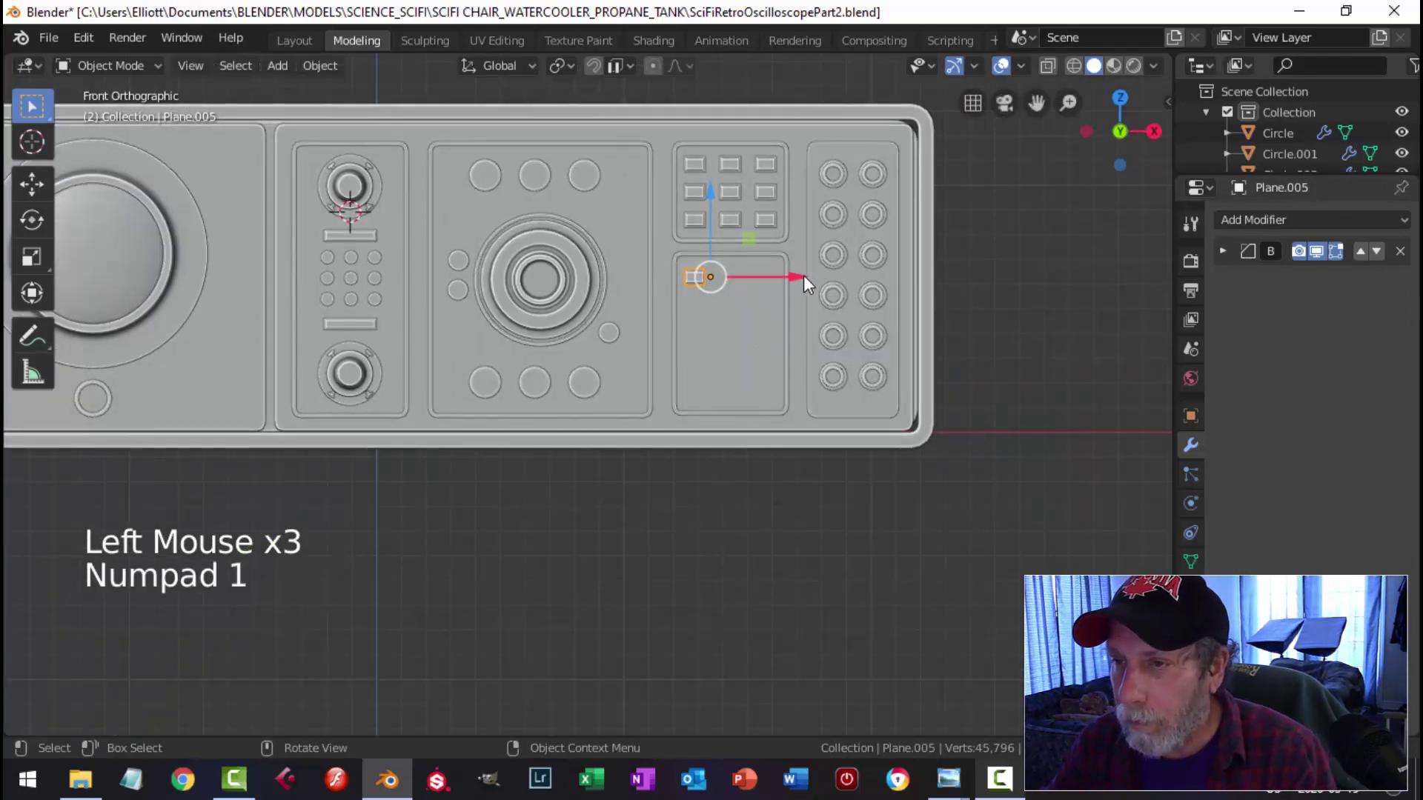
click(805, 287)
scroll(up, 3)
middle_click(809, 325)
middle_click(746, 354)
key(Tab)
scroll(up, 3)
middle_click(788, 317)
Step: Edit the key's vertices, stretching it into a wide bar and raising its top edge vertically
key(z)
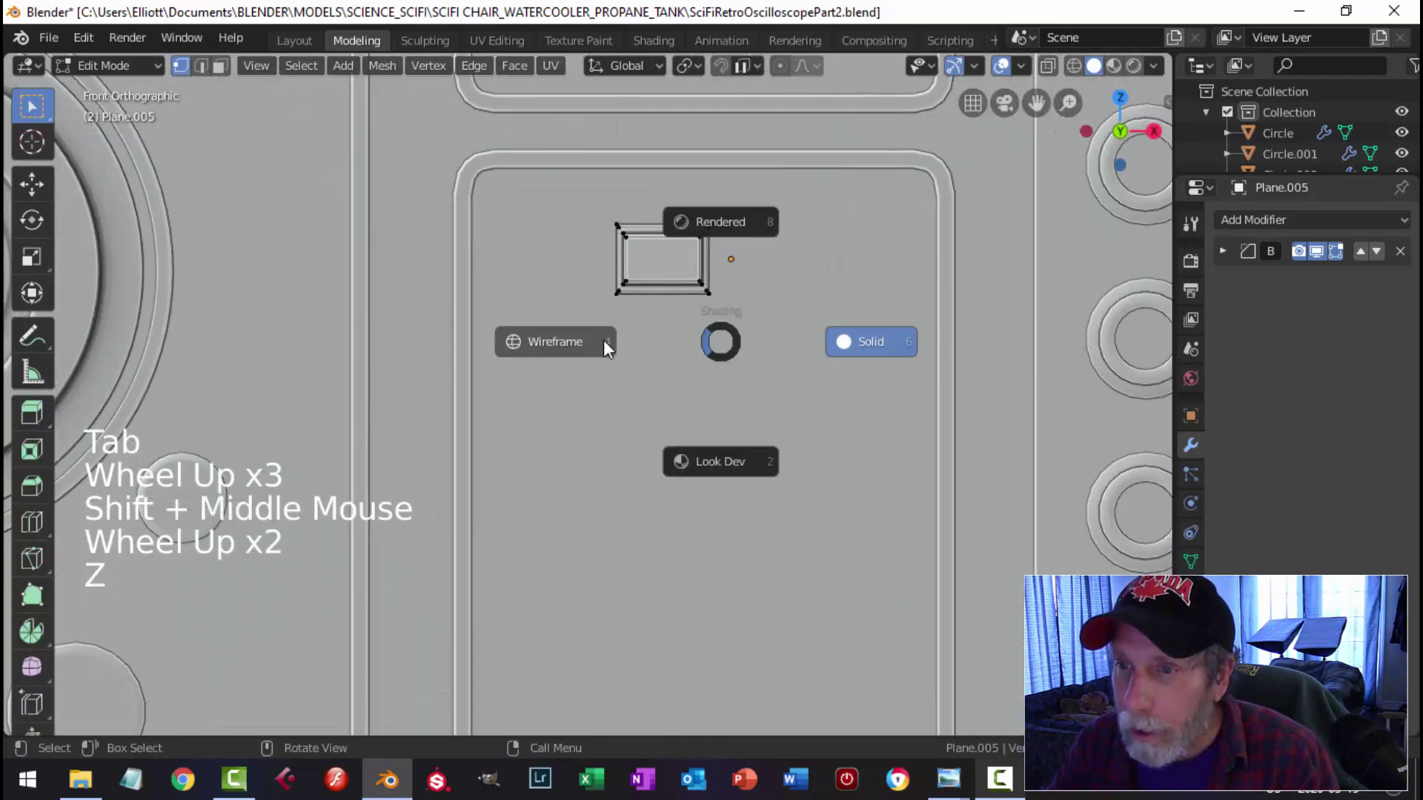
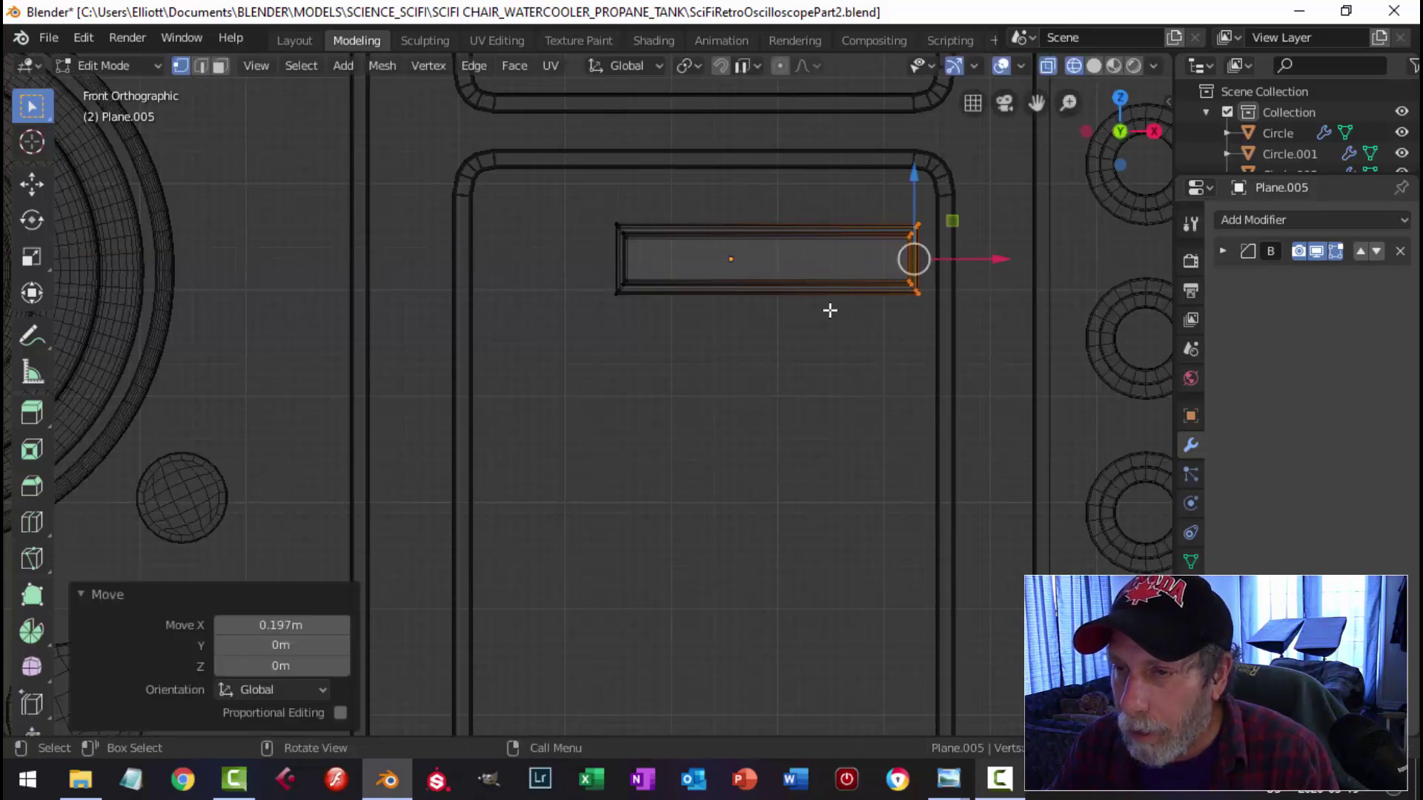
key(a)
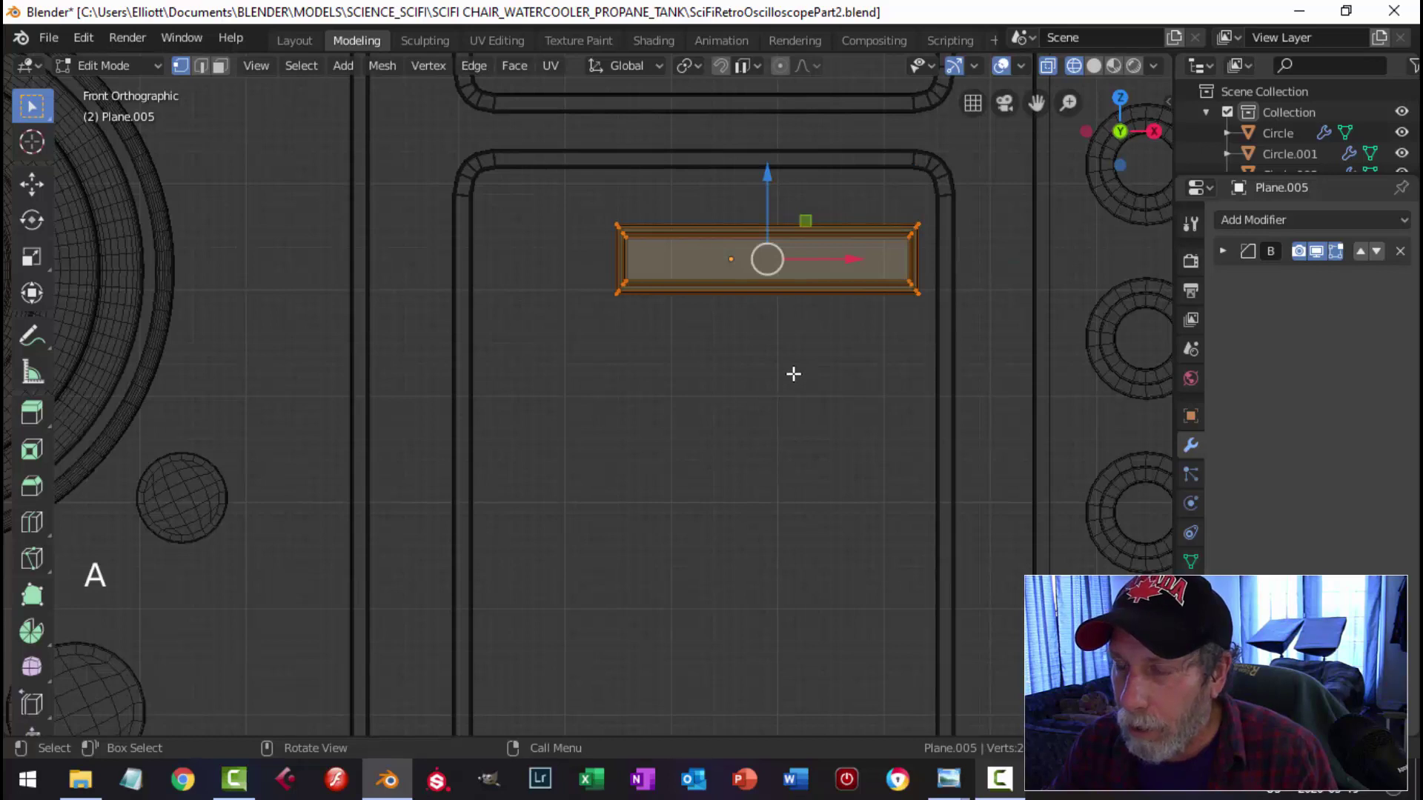
key(alt+a)
key(b)
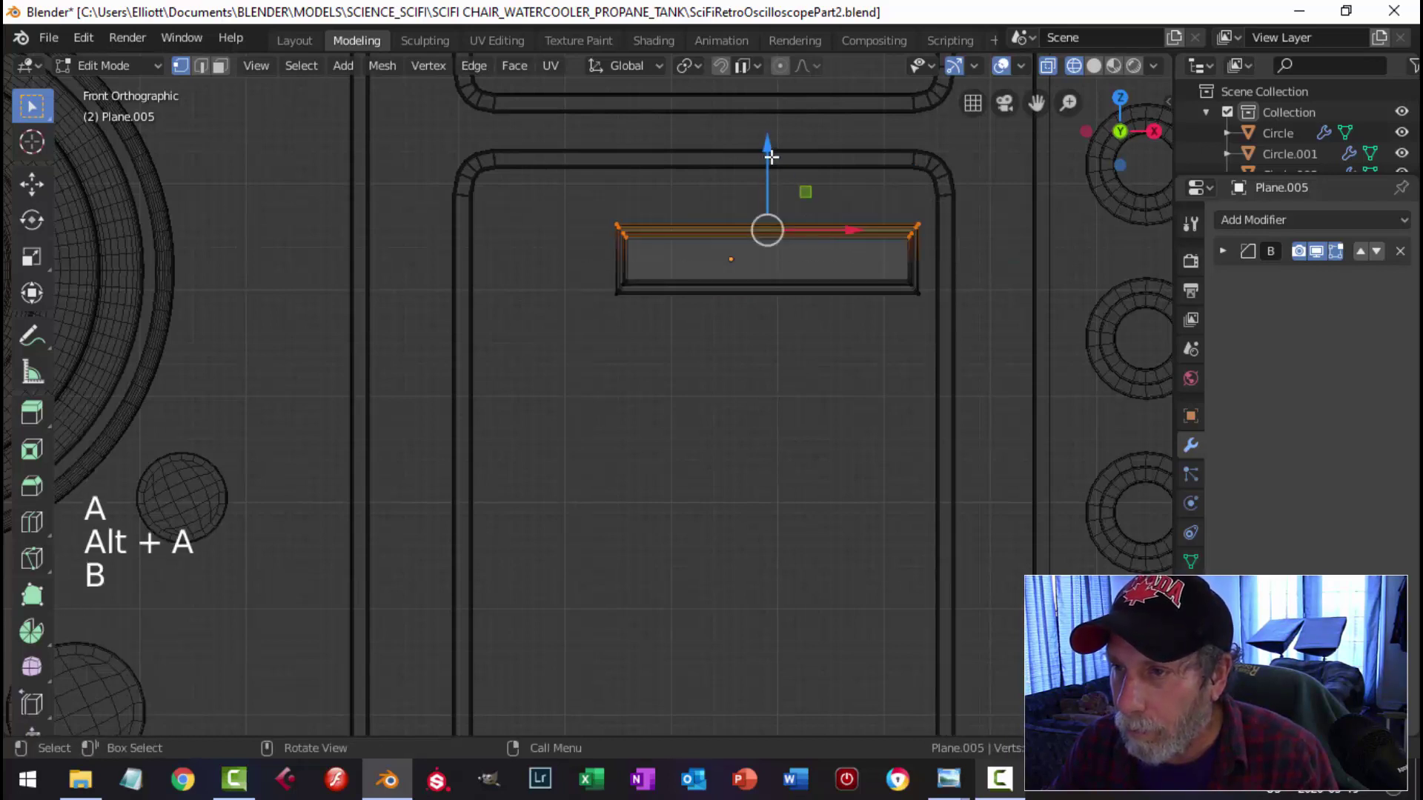
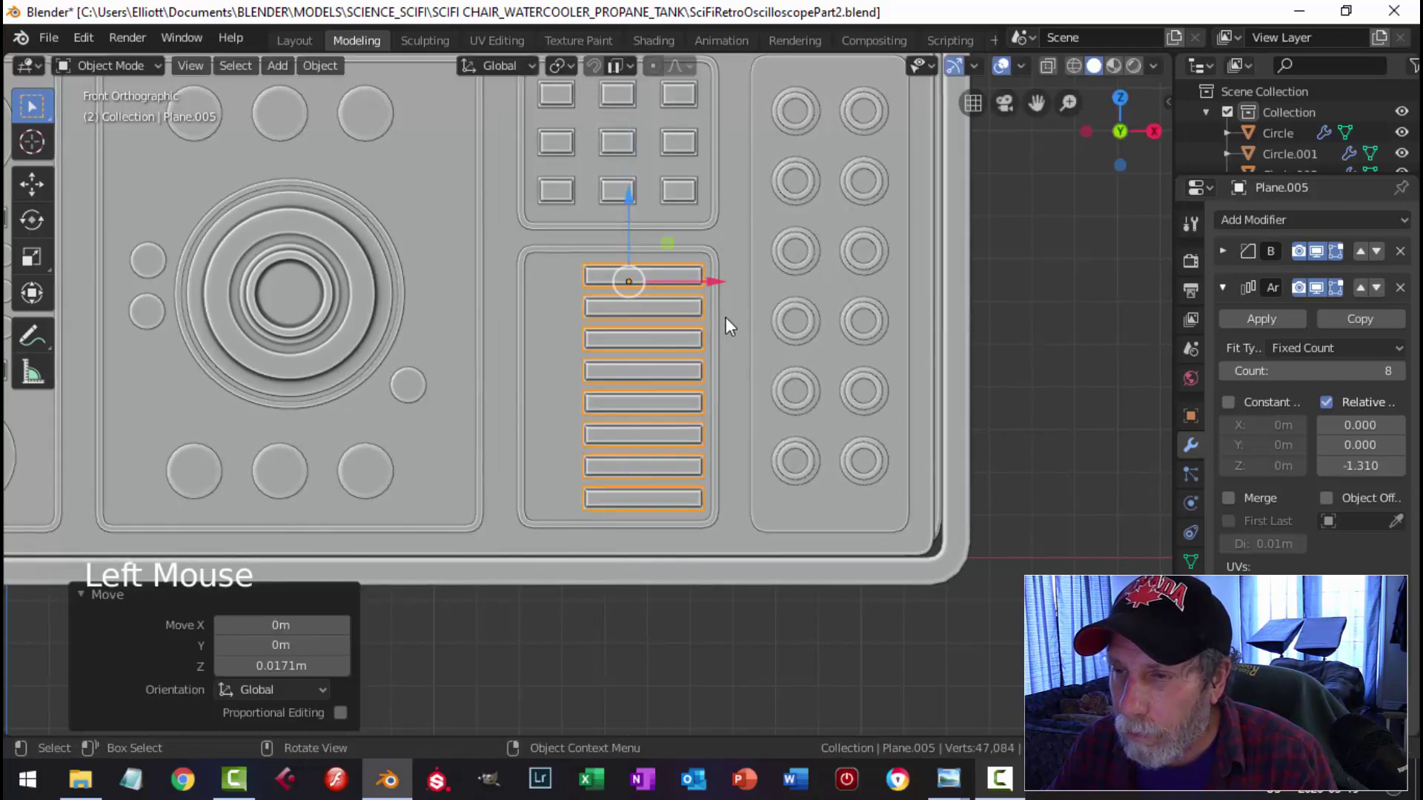
Step: Orbit and zoom in on the recess, then select the column of eight horizontal slots
key(alt+a)
scroll(down, 3)
middle_click(673, 380)
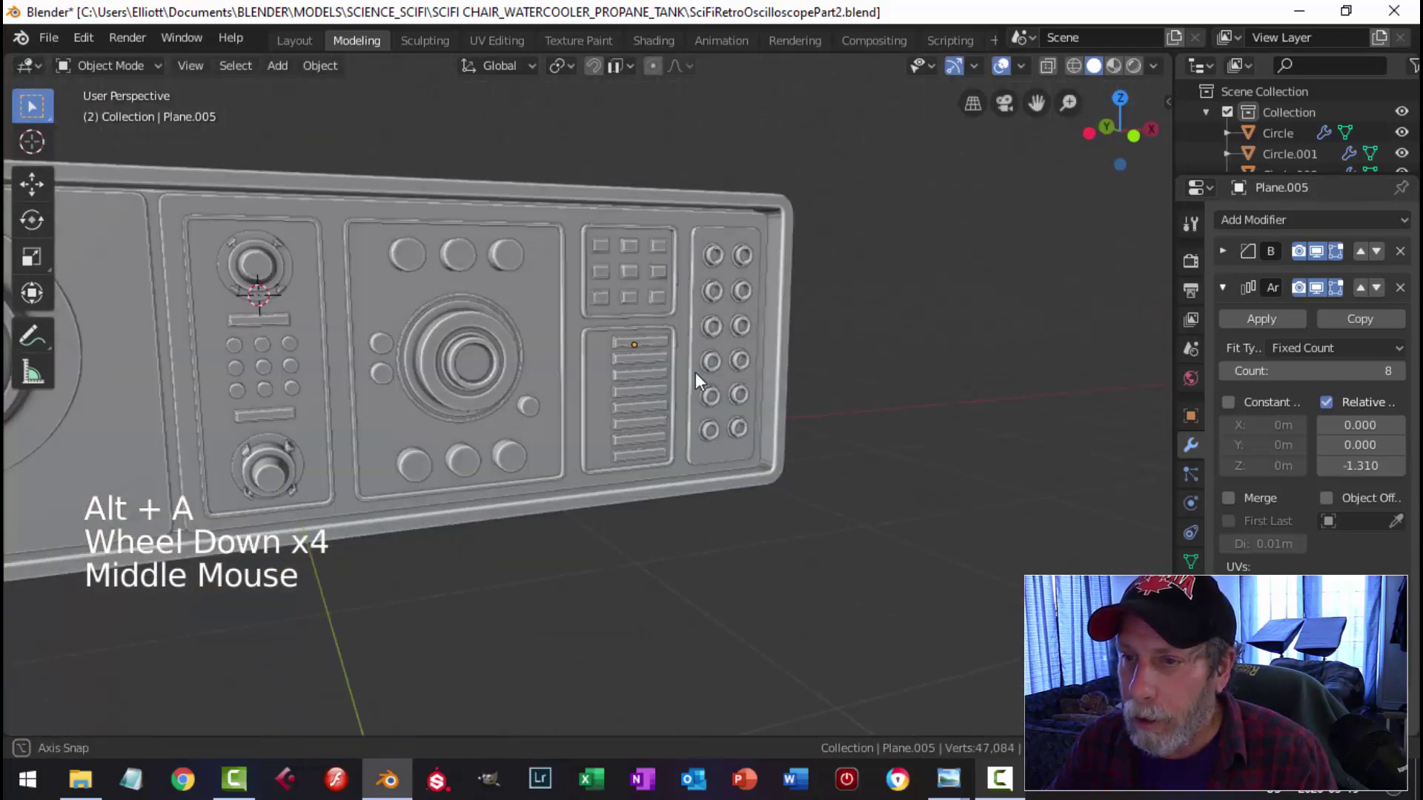
scroll(up, 3)
scroll(down, 3)
middle_click(665, 403)
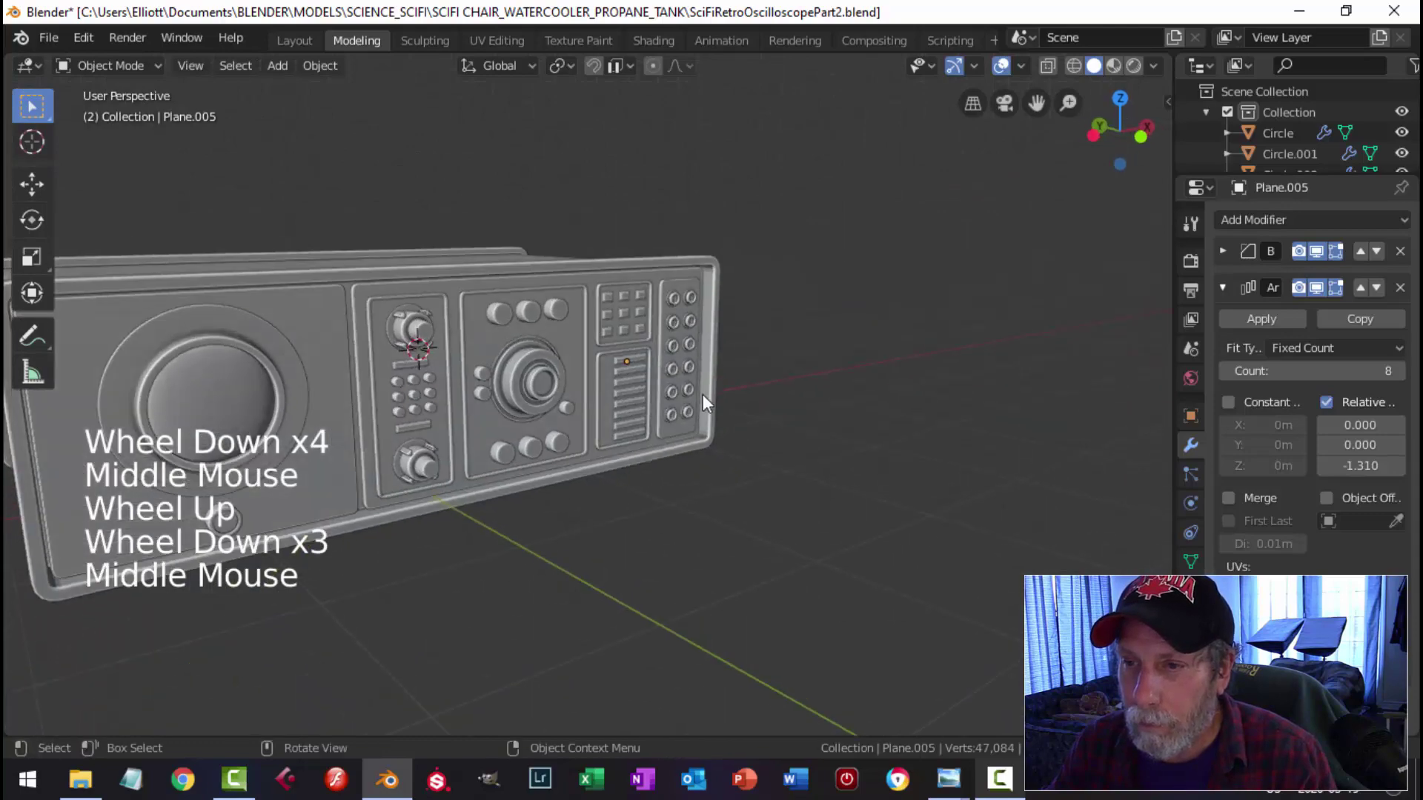
scroll(up, 3)
middle_click(753, 400)
scroll(up, 3)
middle_click(694, 371)
middle_click(703, 383)
scroll(up, 3)
middle_click(688, 395)
middle_click(688, 411)
click(632, 356)
Step: Inset the slot's front face and squash the inset vertically into a narrow strip
key(Tab)
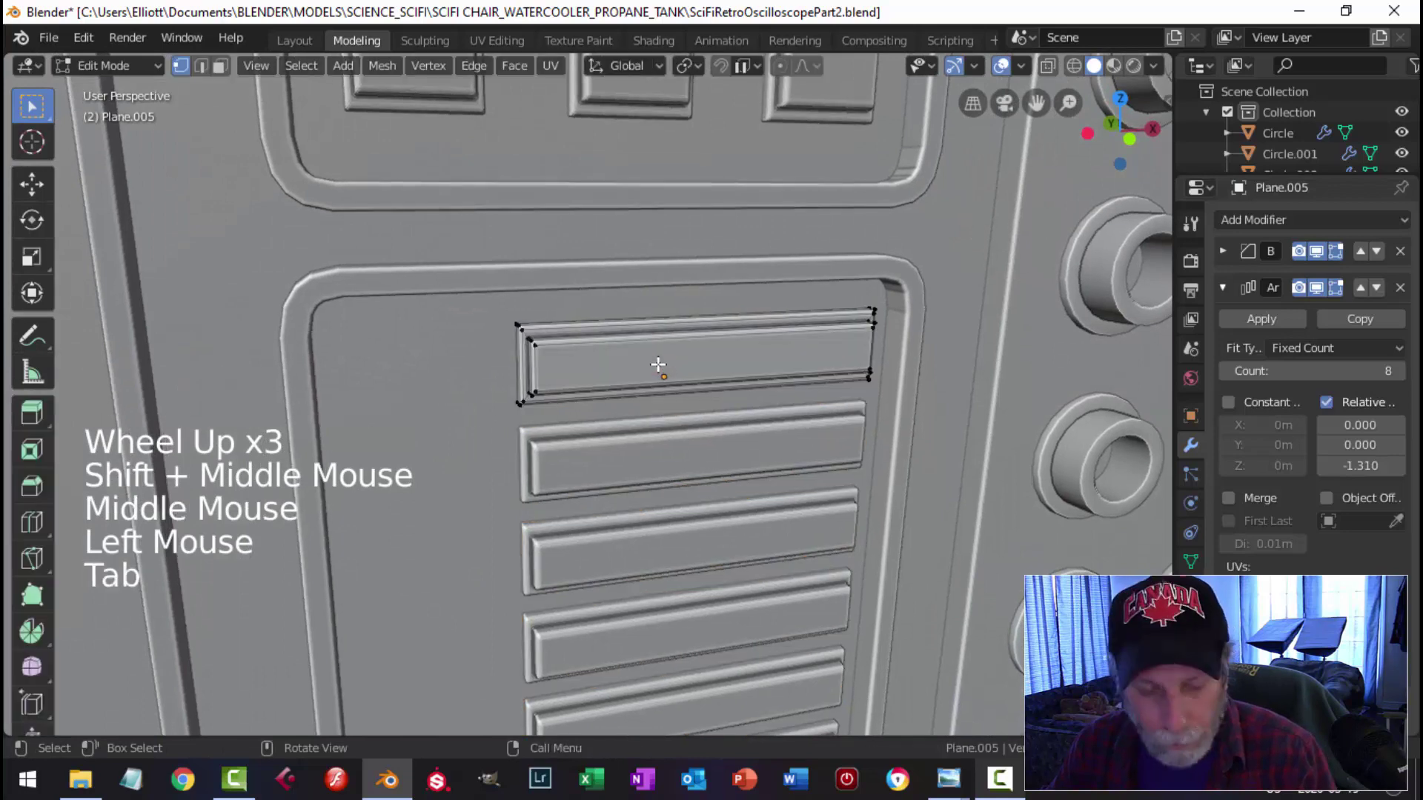
key(3)
click(687, 351)
middle_click(789, 387)
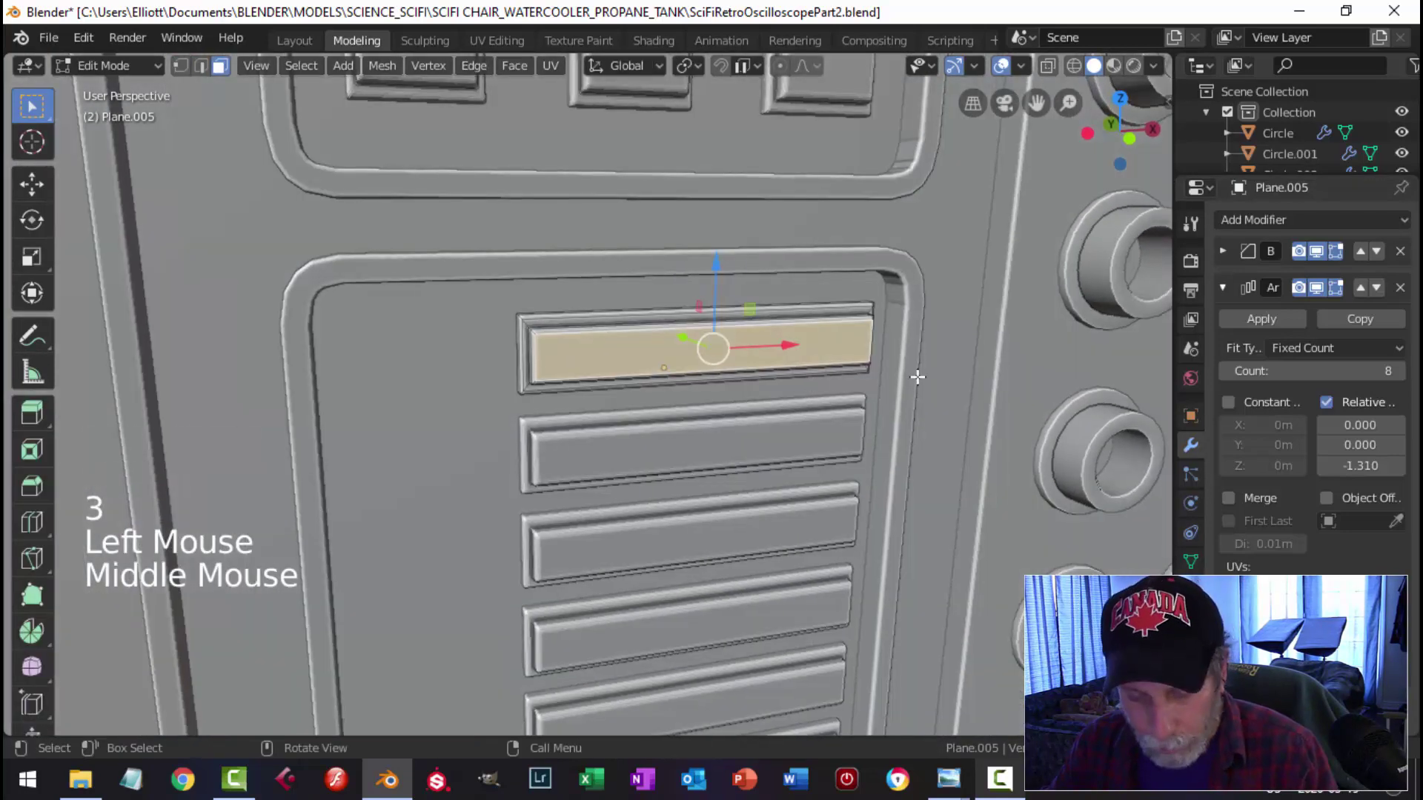
key(i)
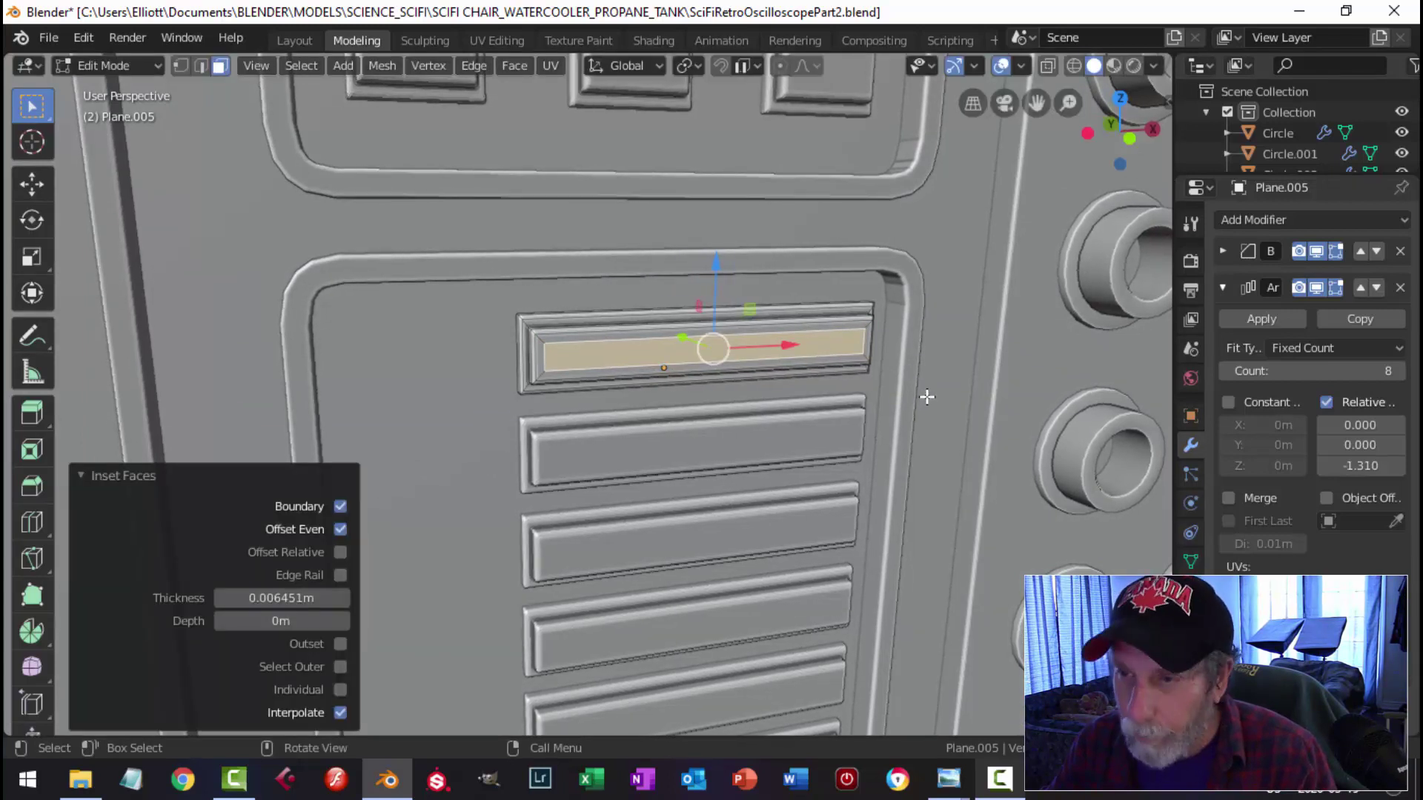
key(s)
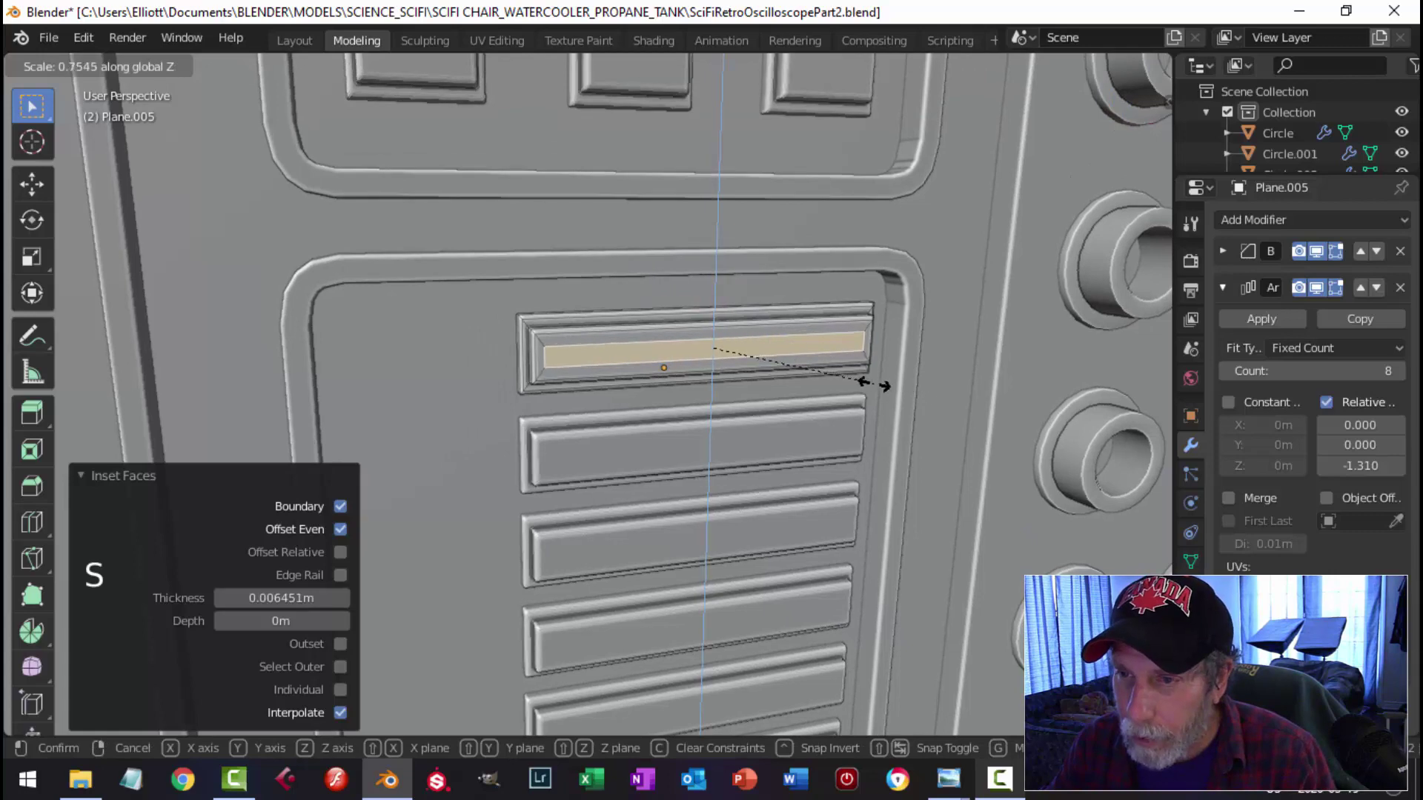
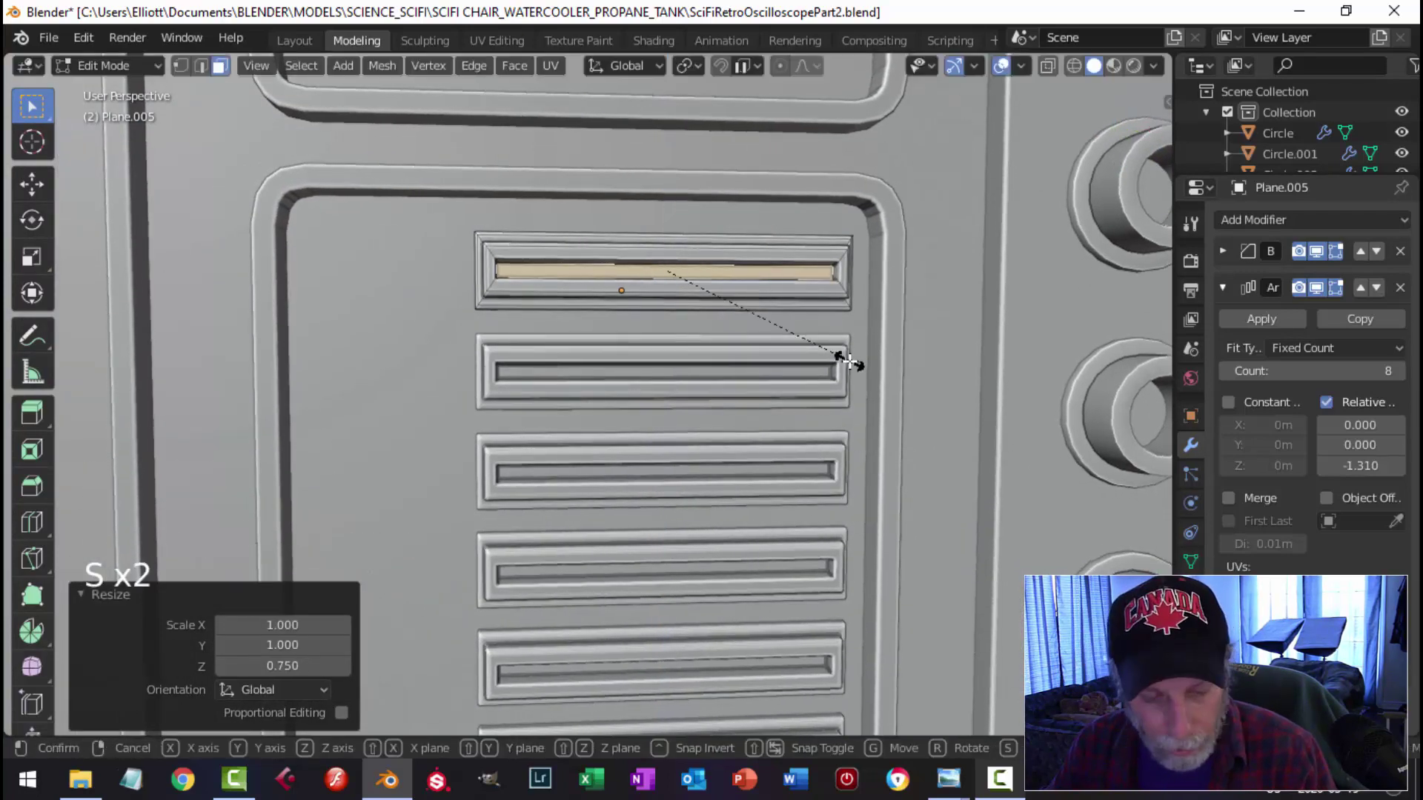
Step: Sink the strip into the slot as a groove and shrink a face horizontally into a small square patch
key(s)
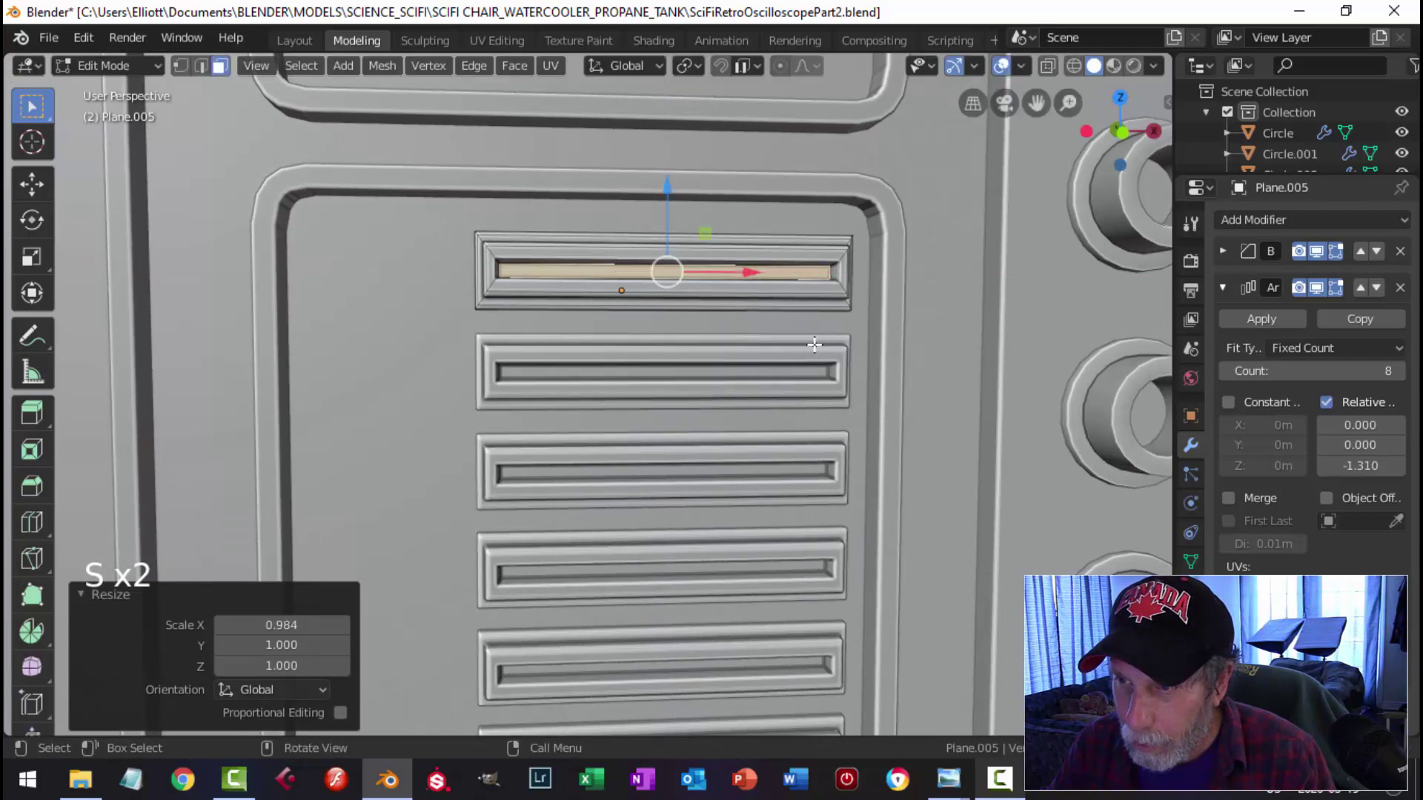
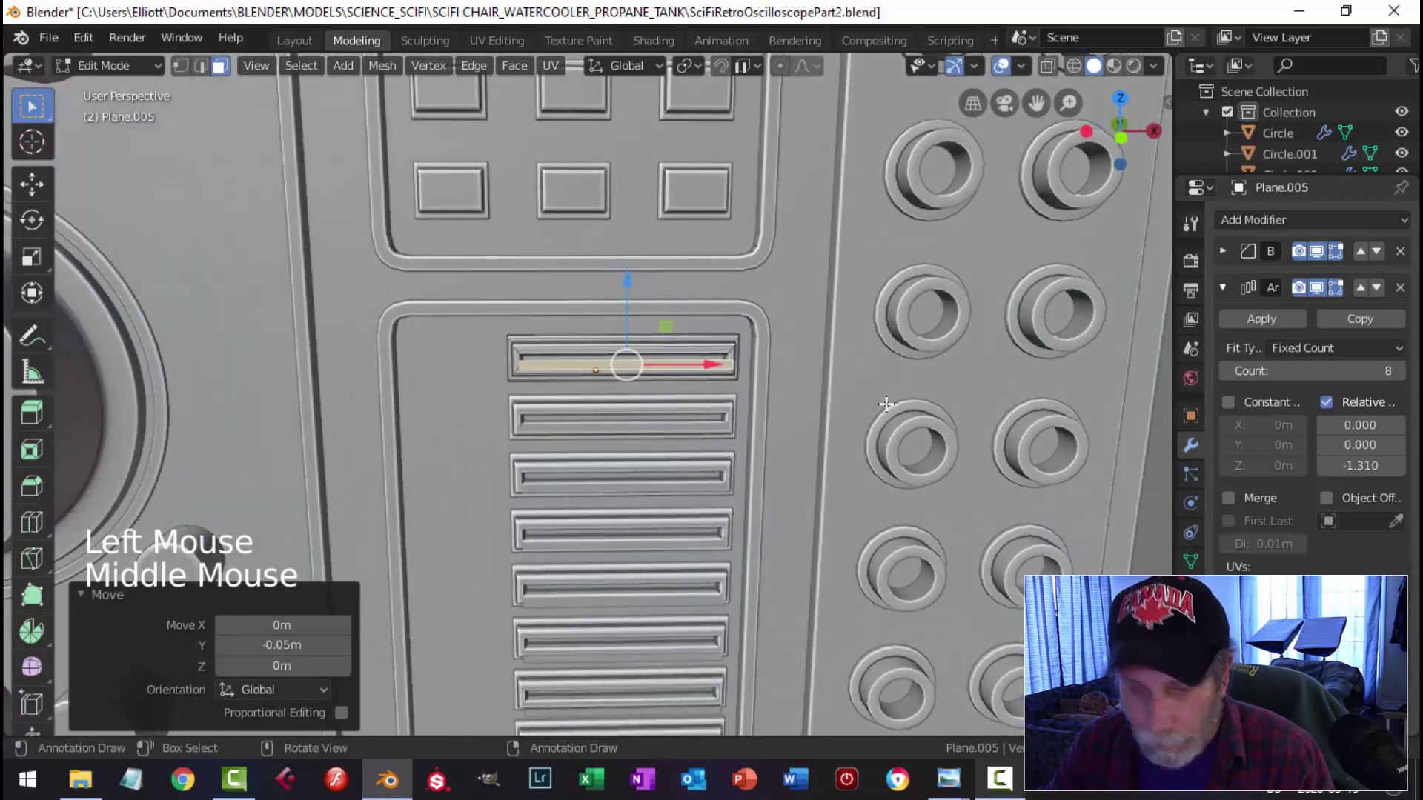
key(s)
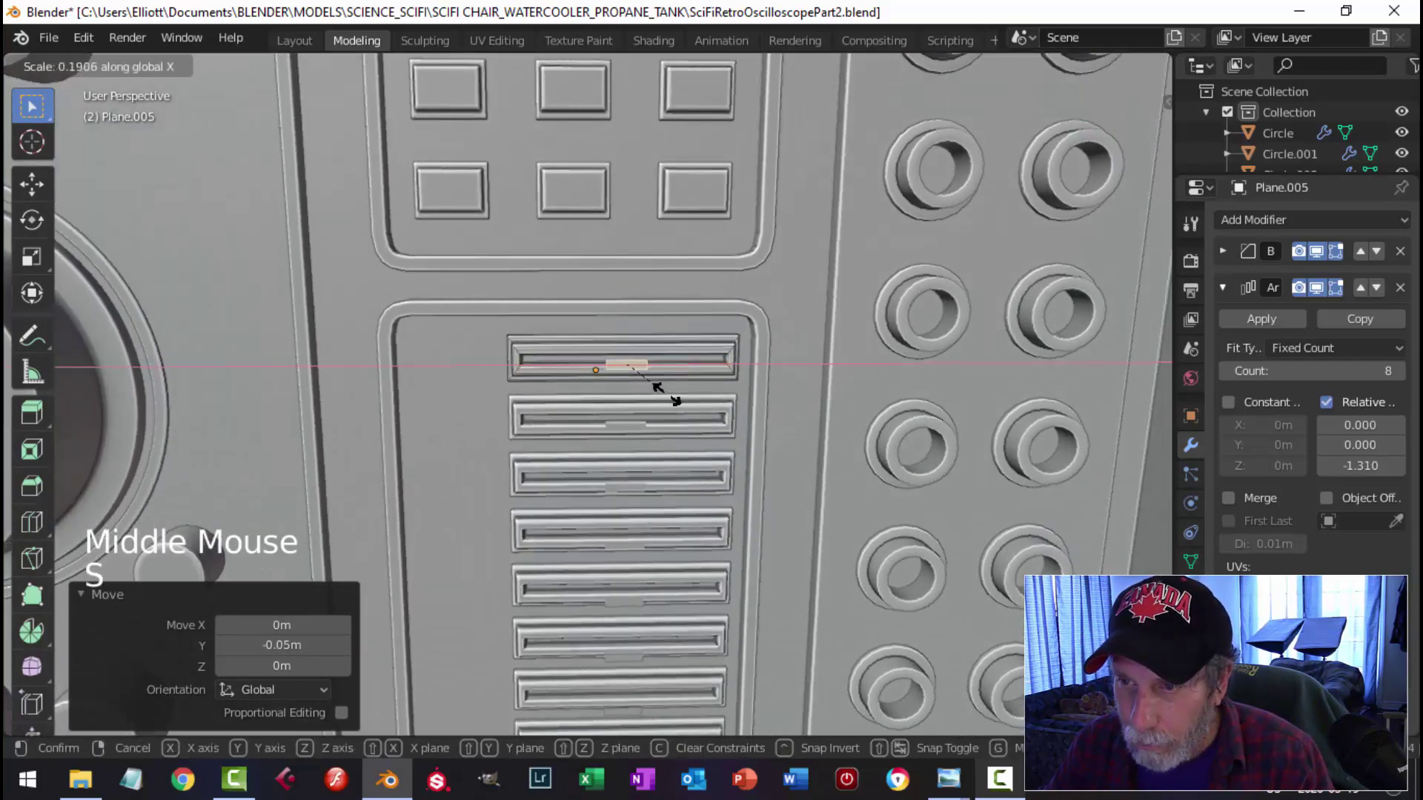
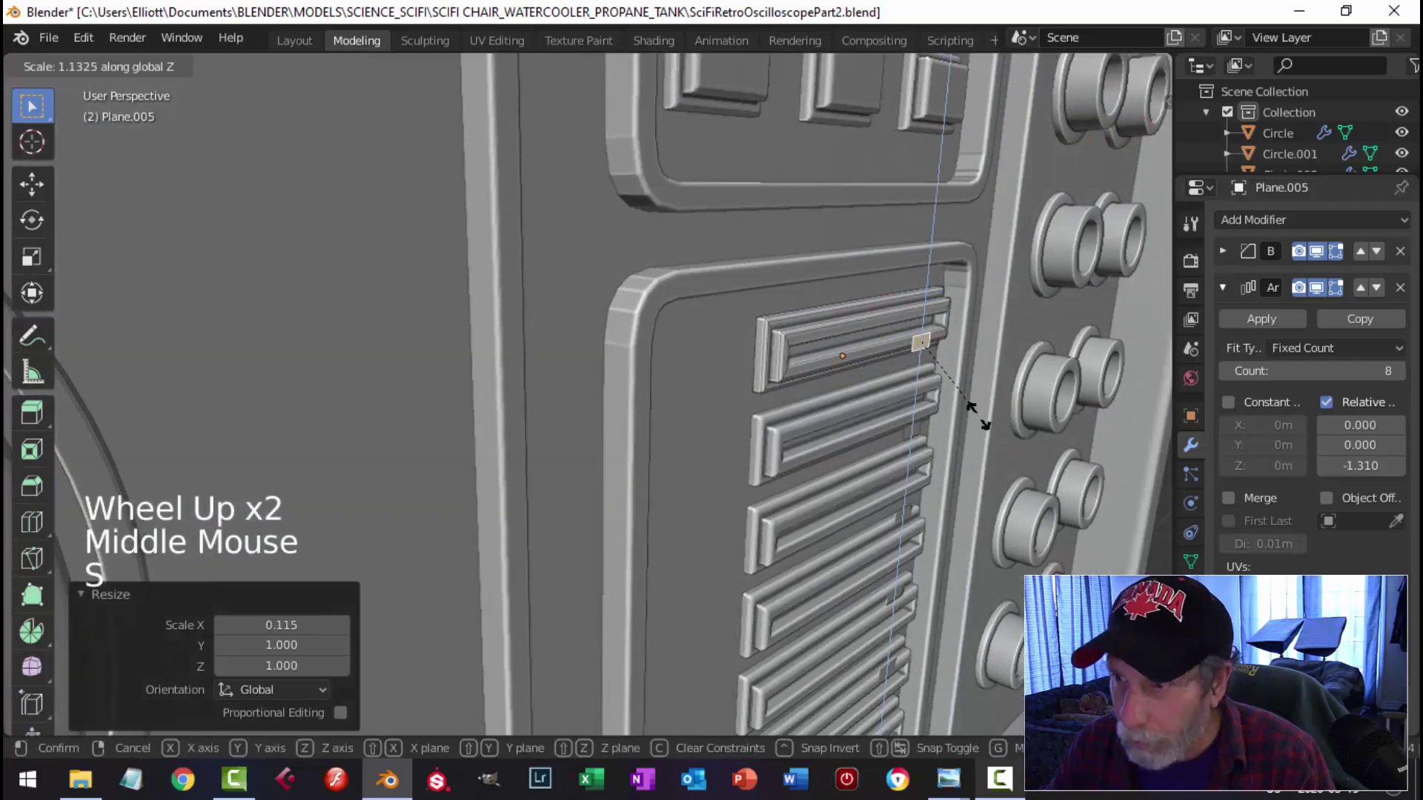
middle_click(972, 423)
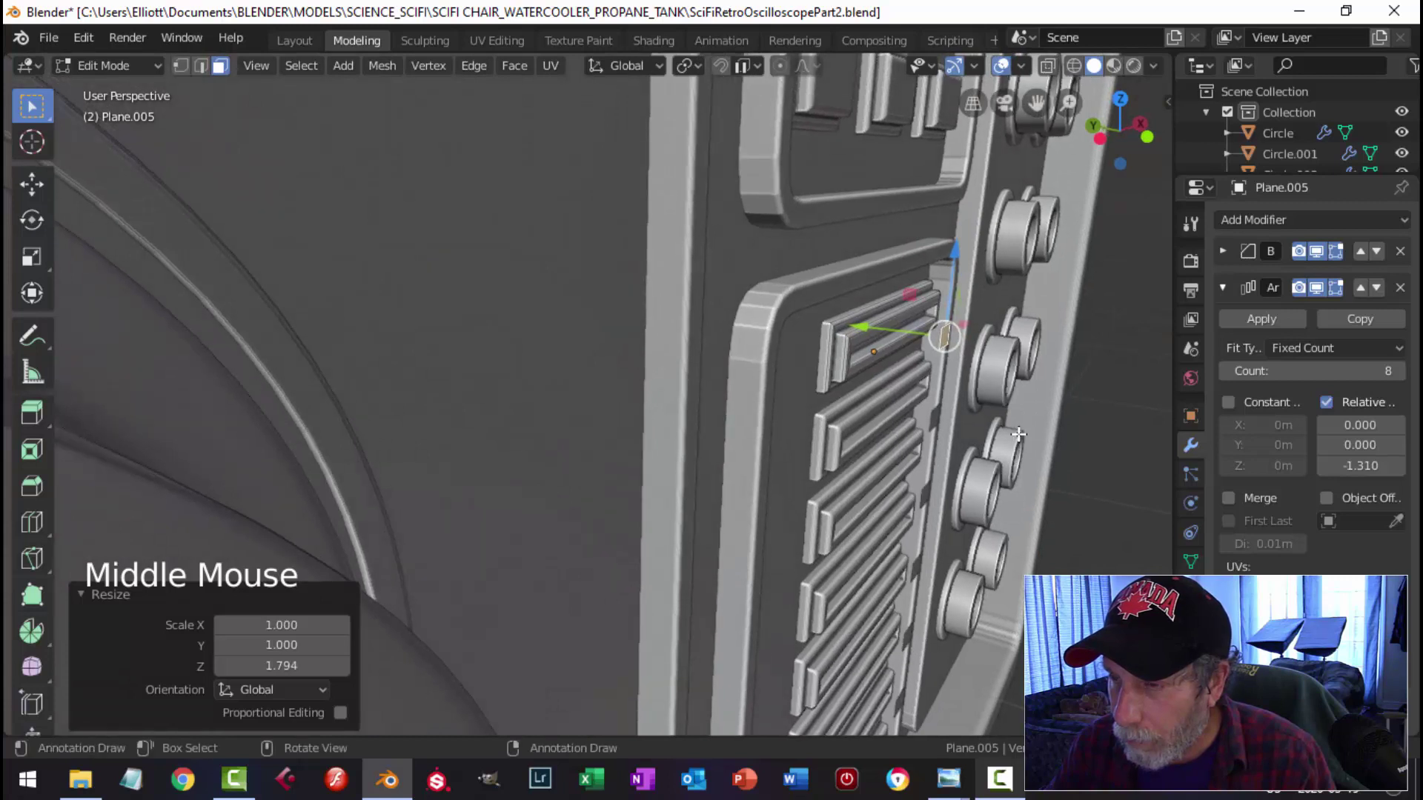
Step: Extrude the small patch outward into a slider knob and position it along the groove
key(e)
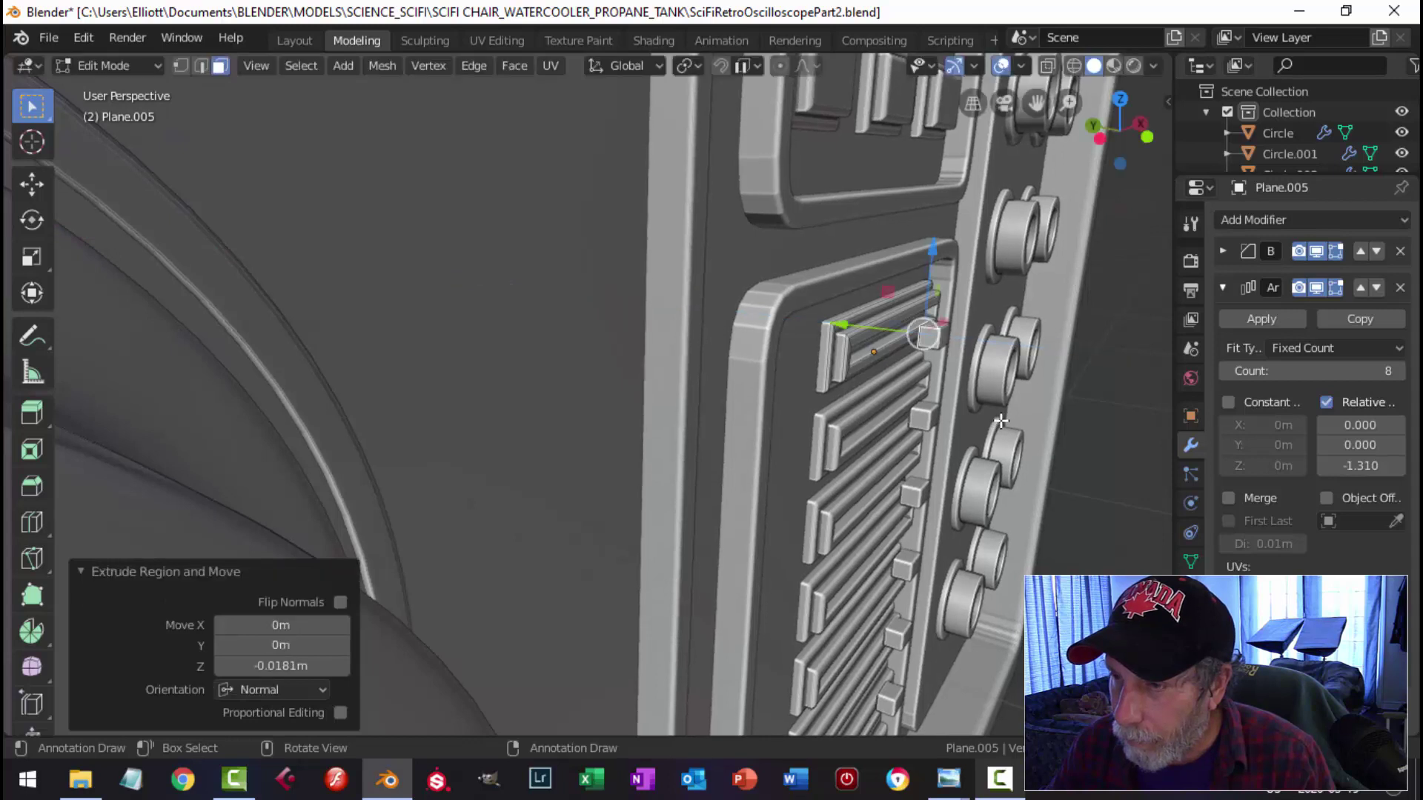
key(x)
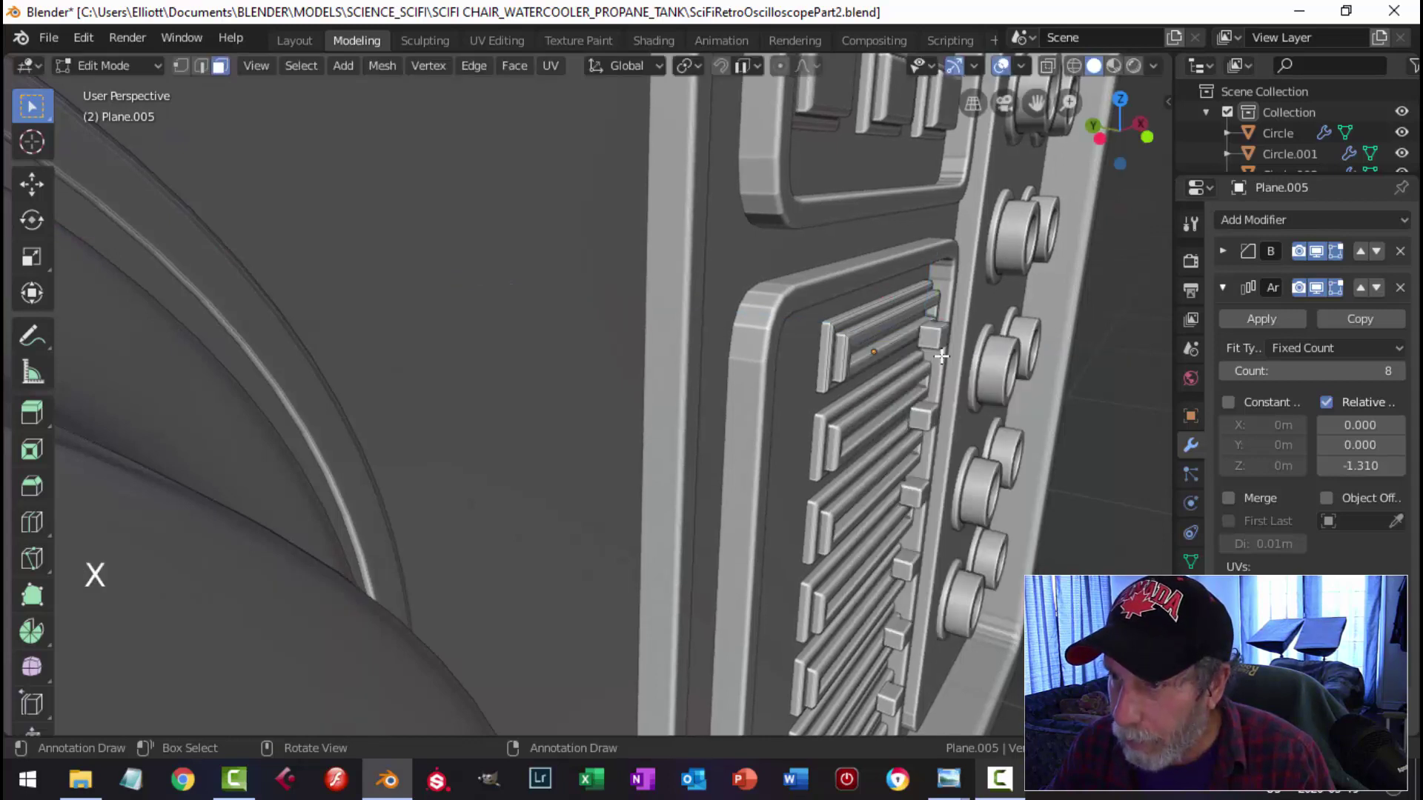
click(944, 333)
key(ctrl+l)
click(853, 322)
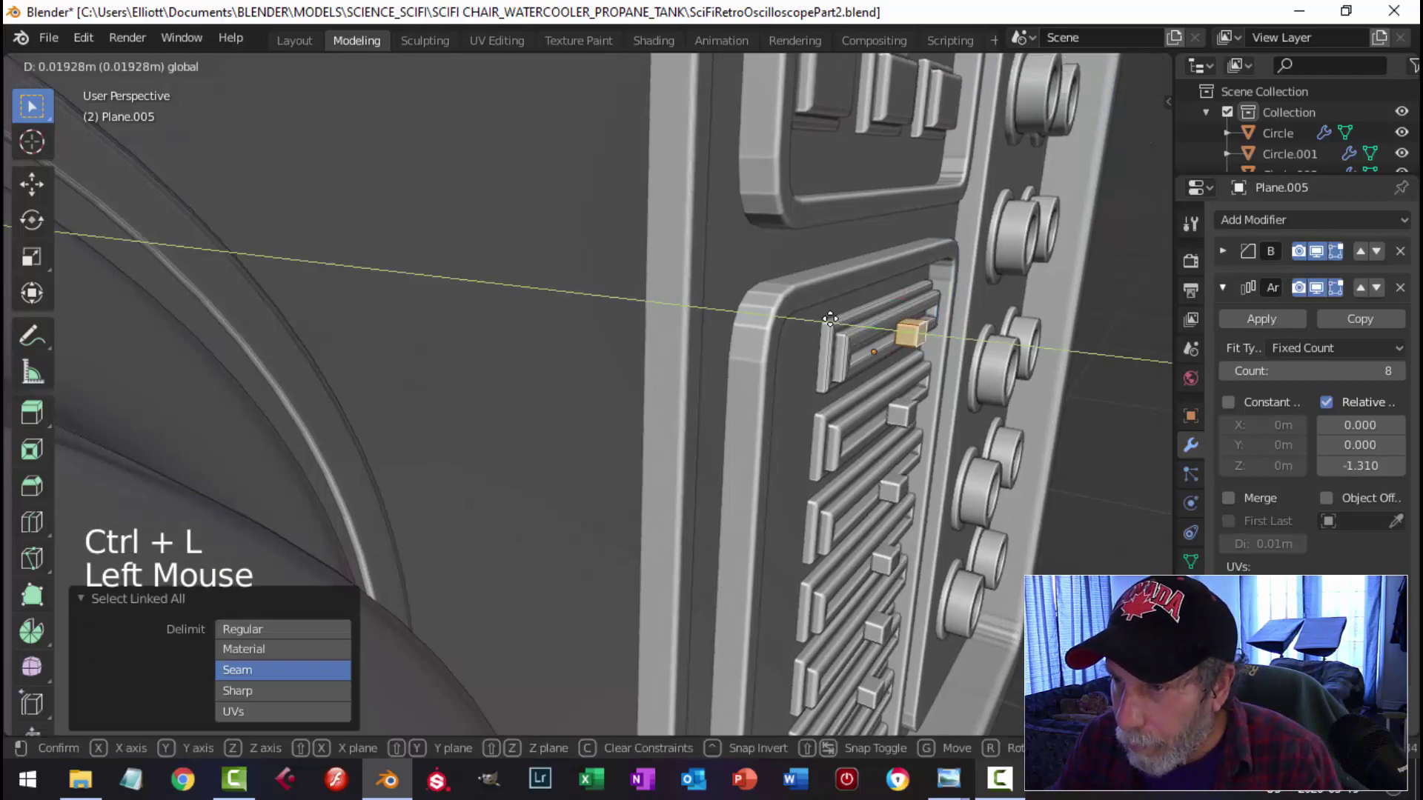
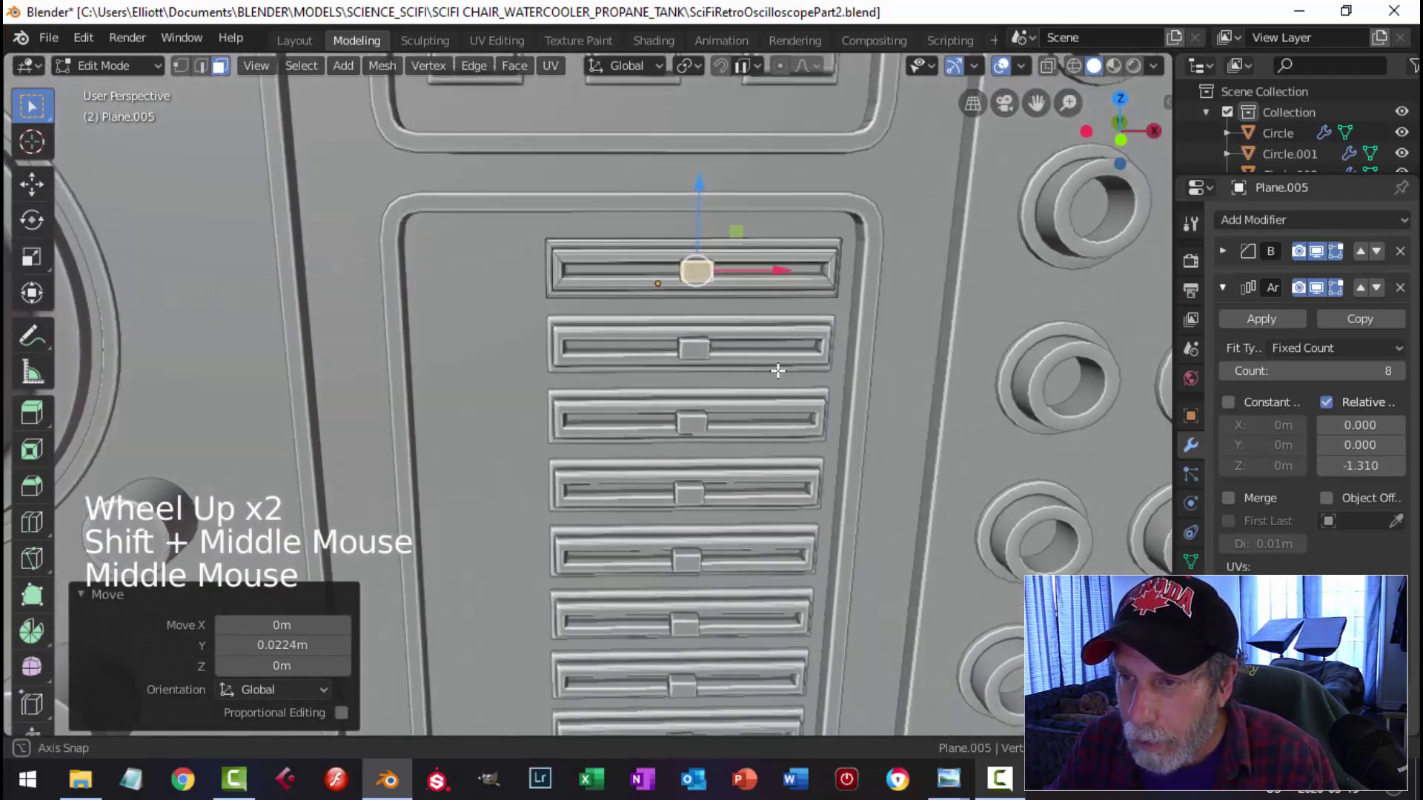
Step: Stretch the knob vertically and inspect the eight slider knobs from an angle
scroll(up, 3)
key(s)
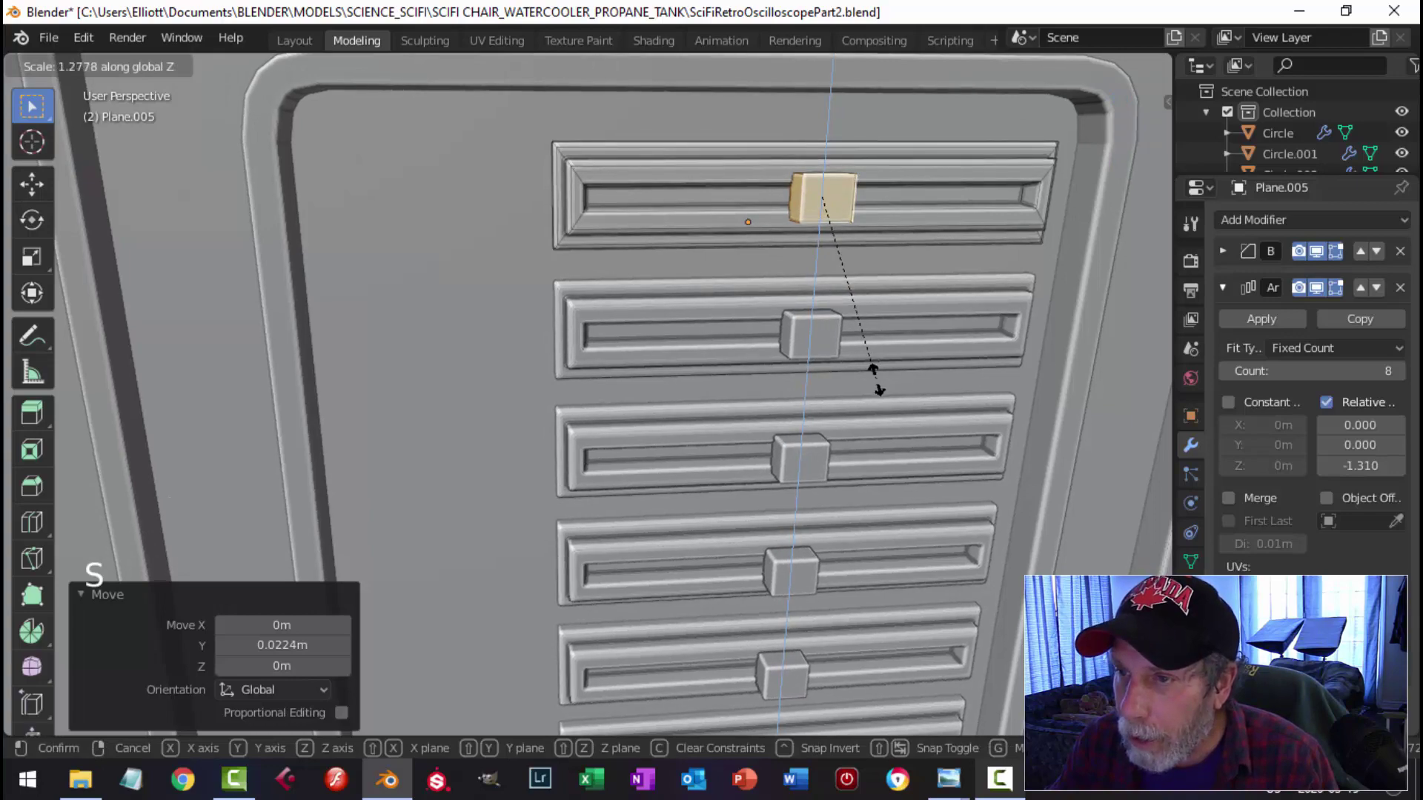
scroll(down, 3)
middle_click(848, 385)
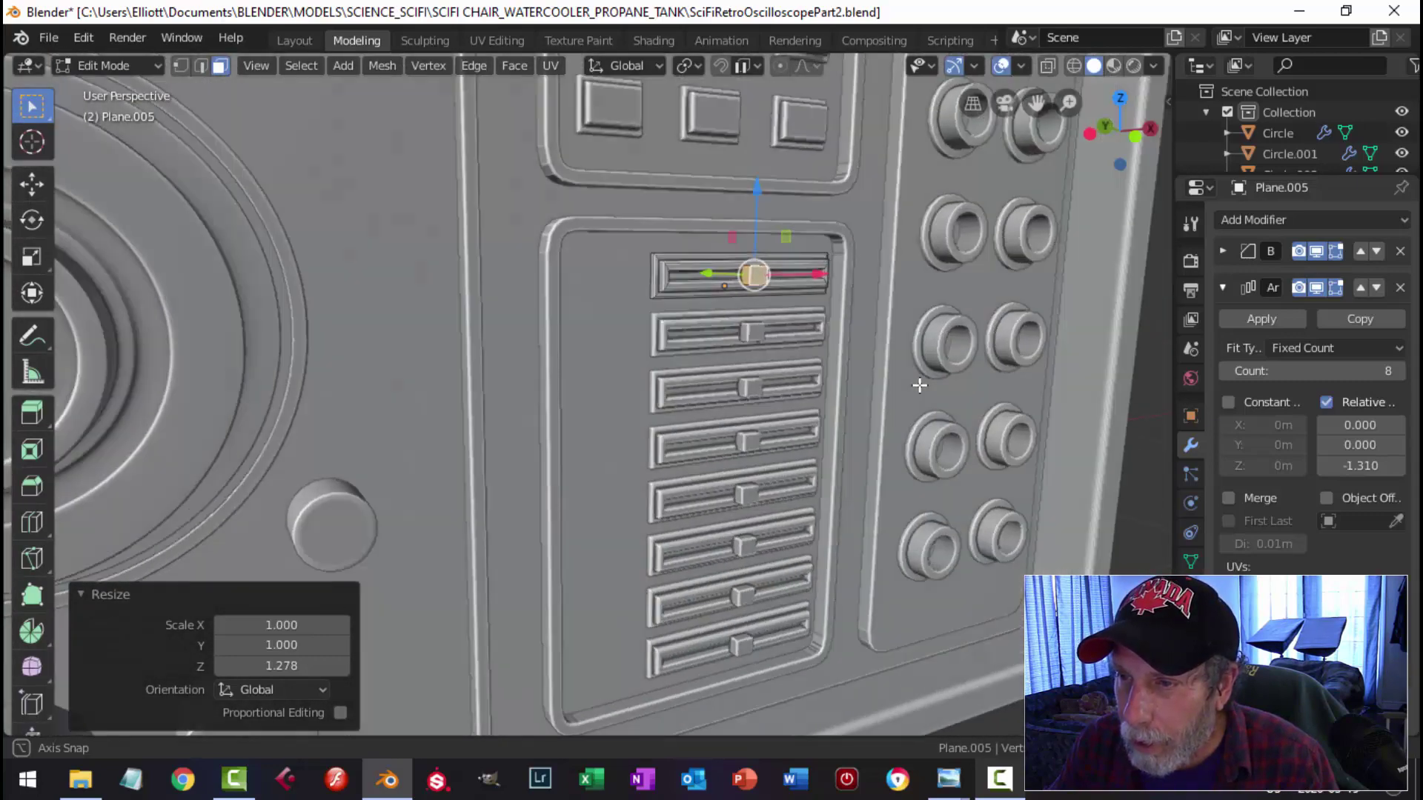
Step: Separate the knob into its own object and delete its Boolean modifier
key(p)
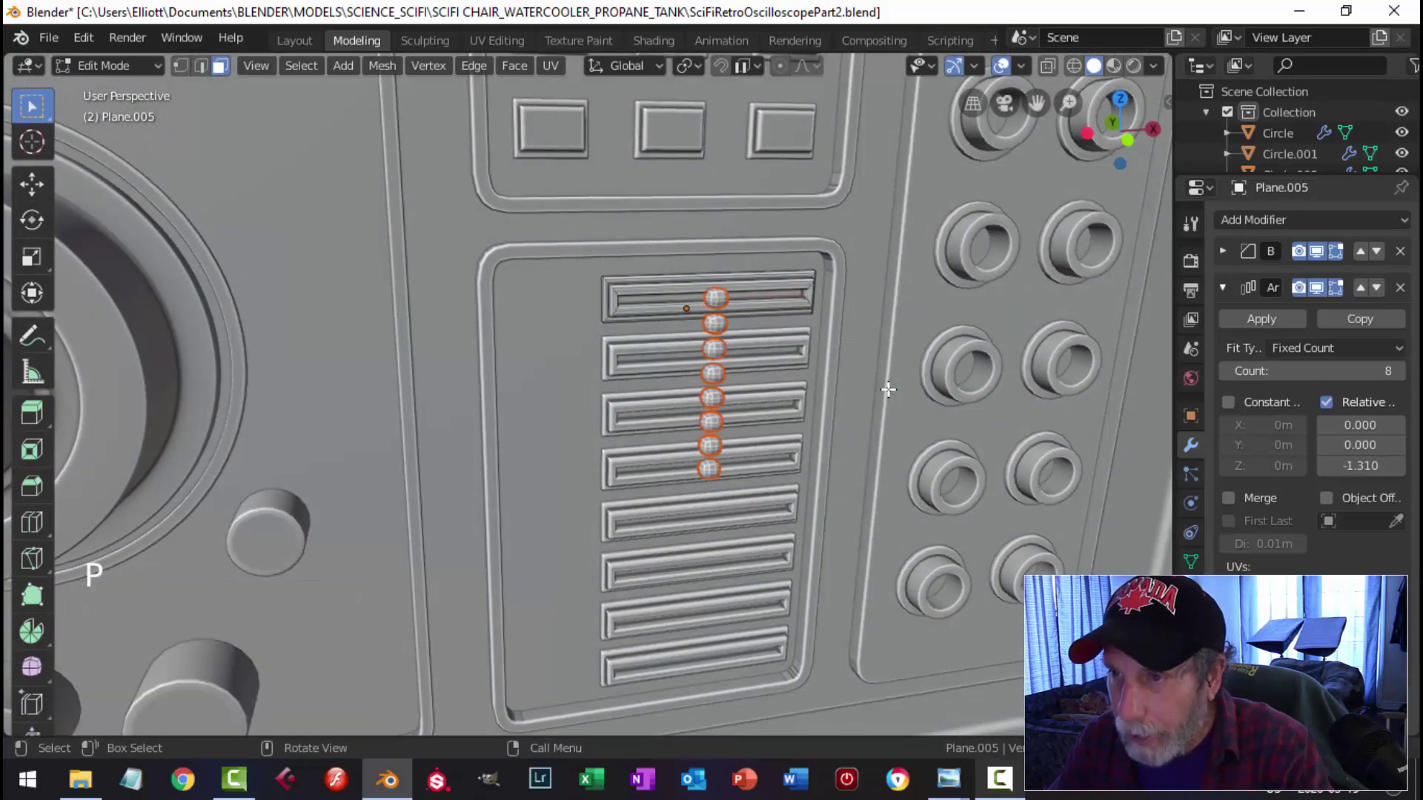
key(Tab)
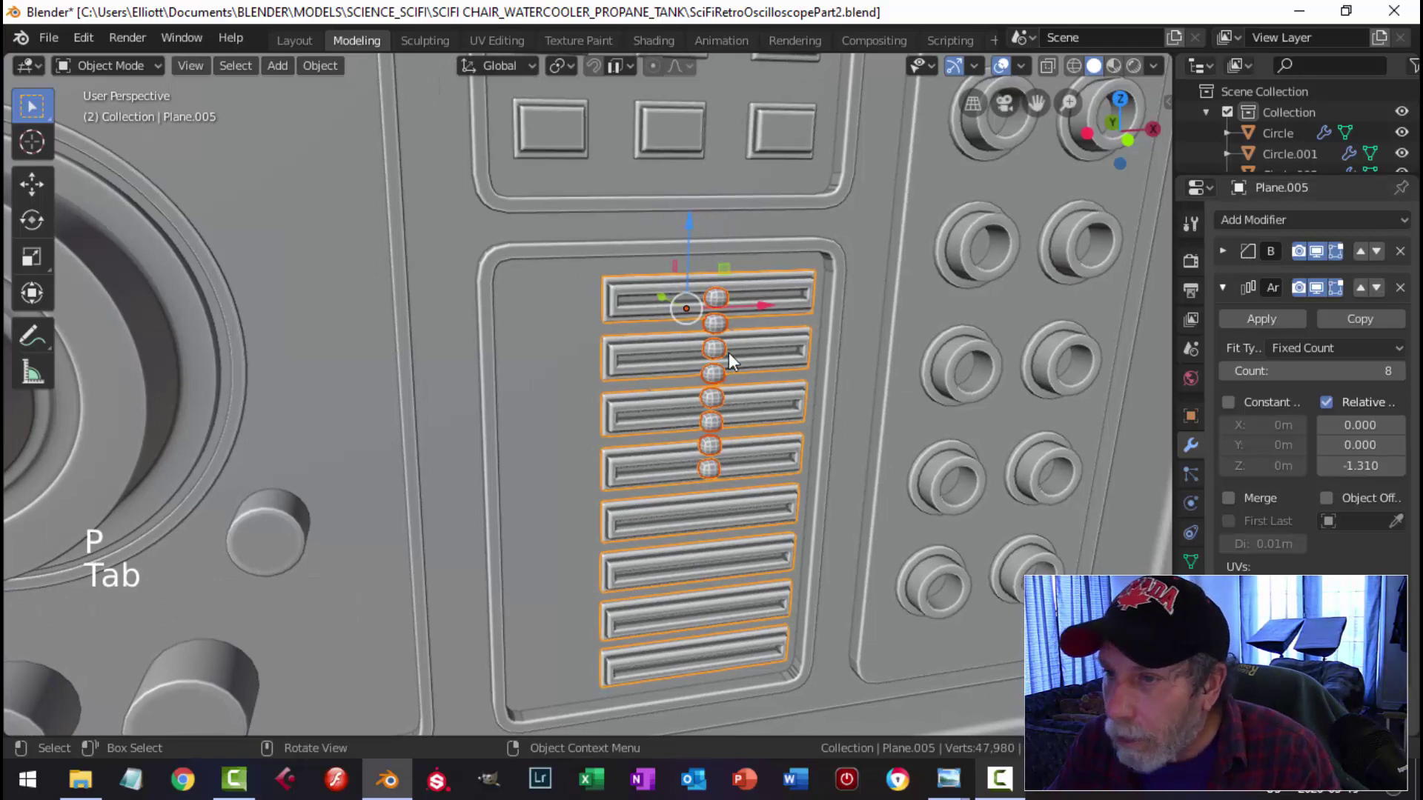
key(alt+a)
click(764, 334)
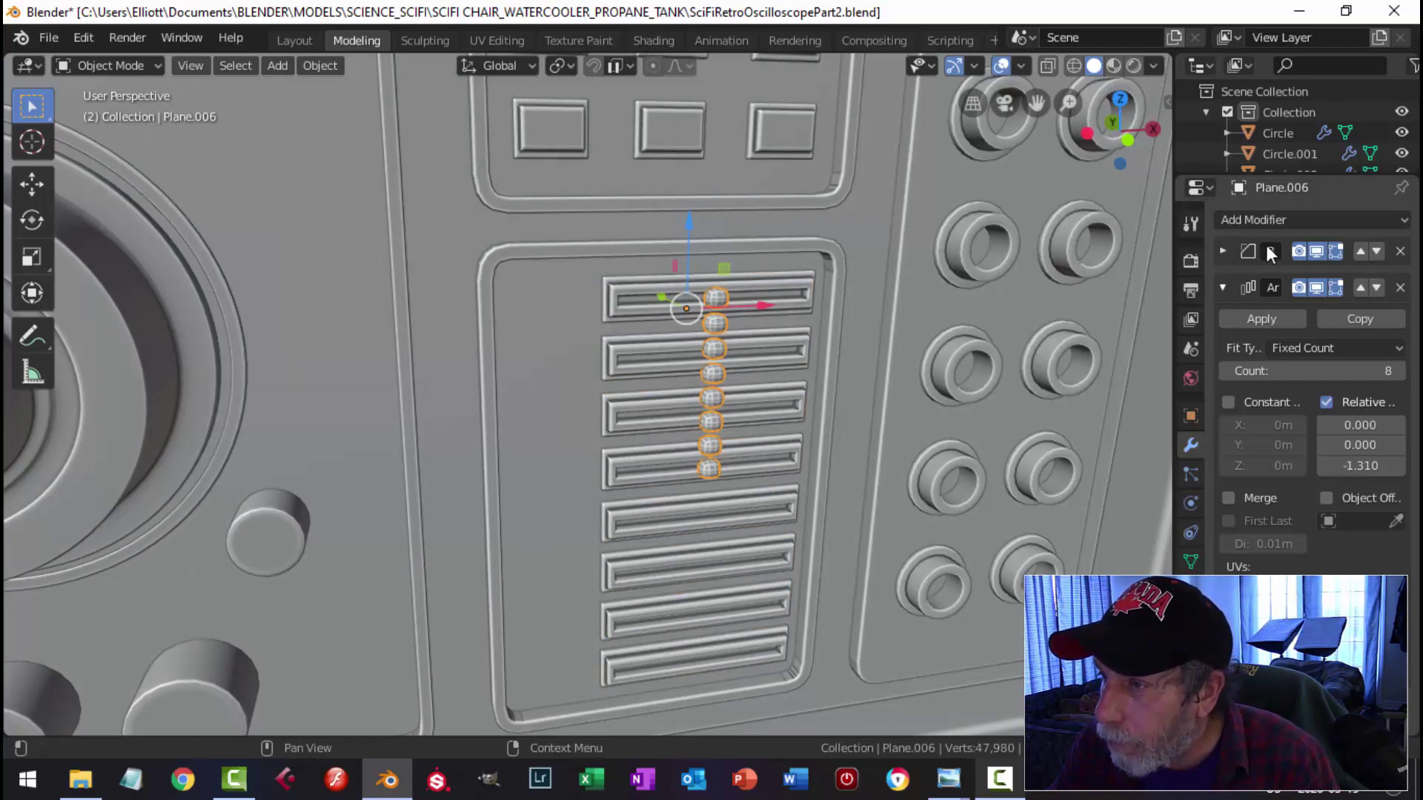
click(1318, 264)
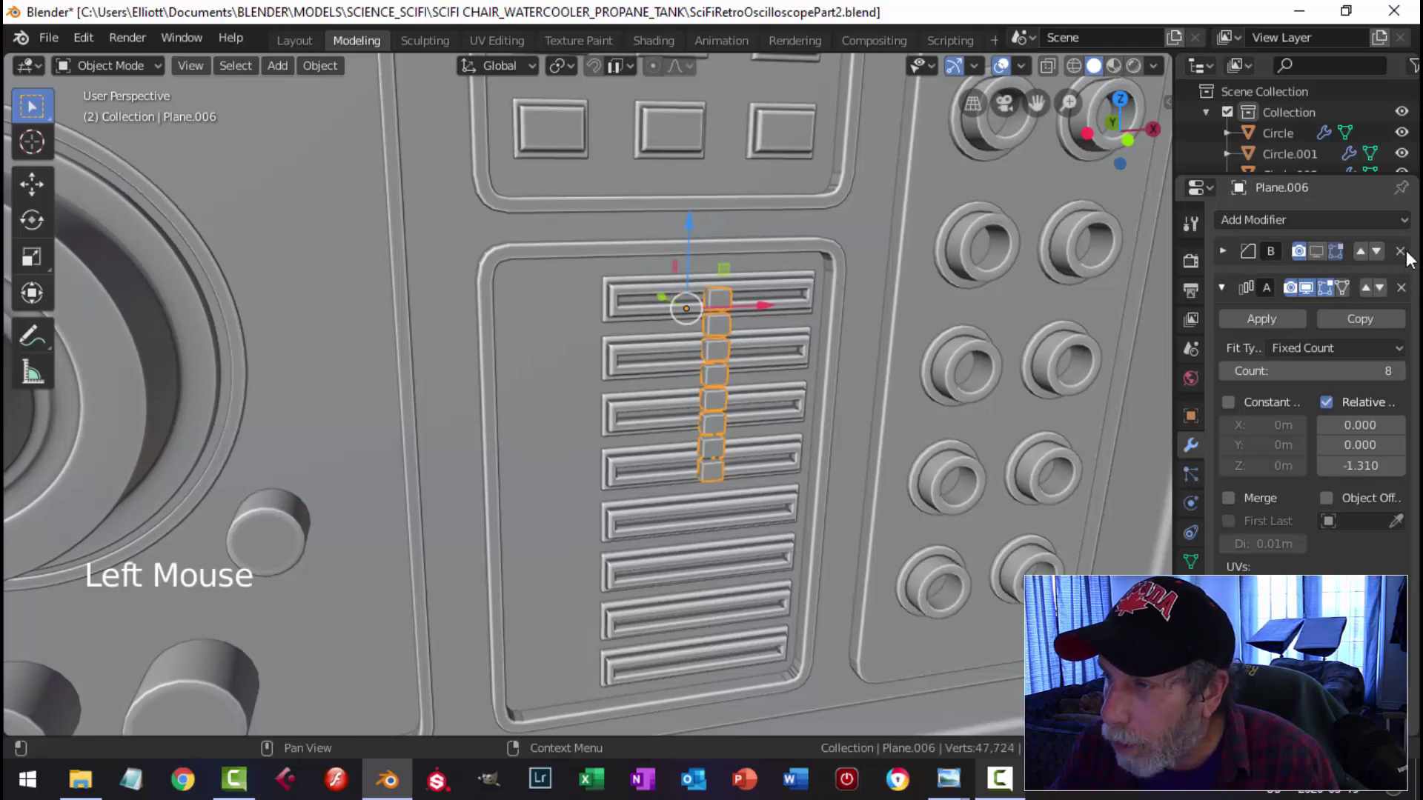
click(1413, 257)
scroll(up, 3)
Step: Bevel the knob's edges in Edit Mode with Ctrl+B and confirm
key(alt+a)
click(827, 244)
key(Tab)
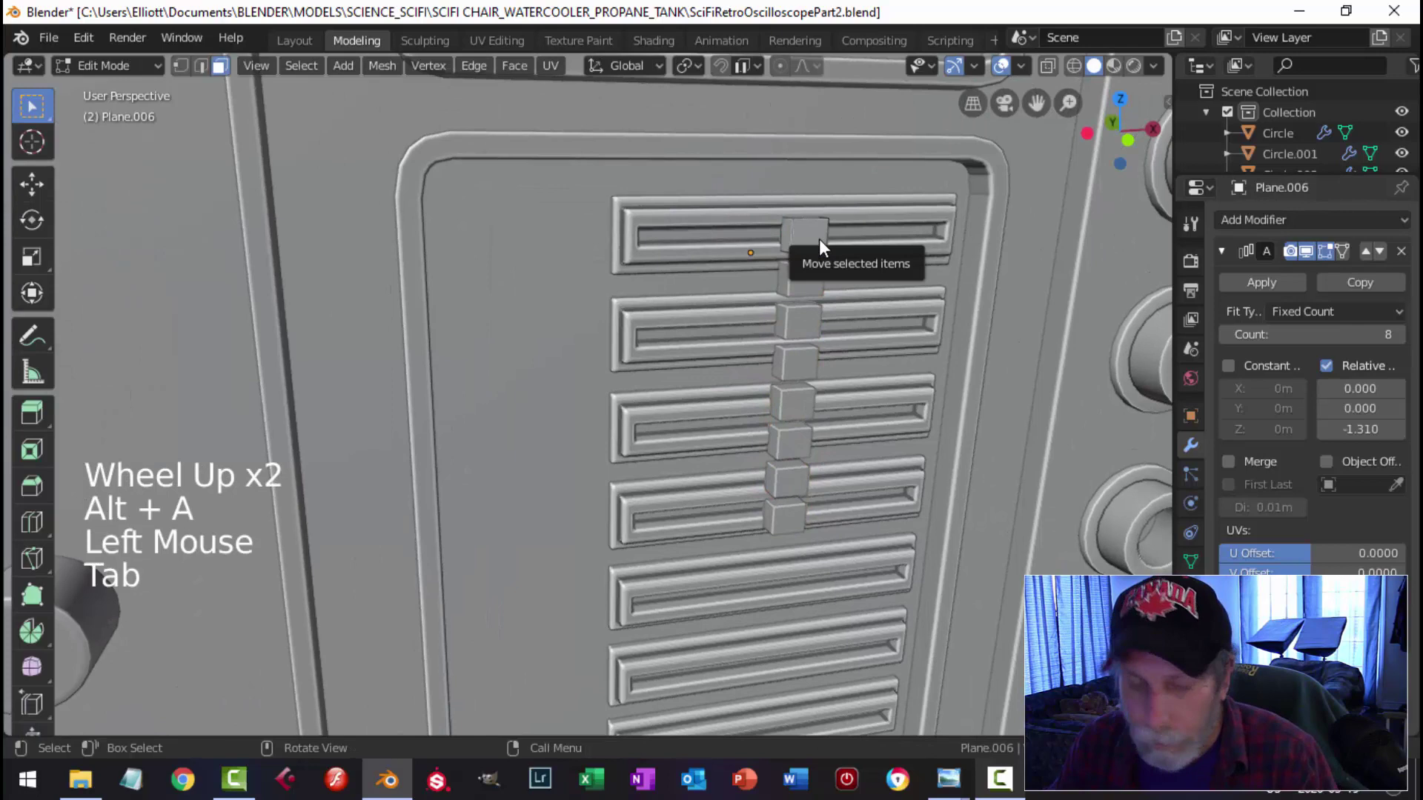
click(814, 235)
key(ctrl+b)
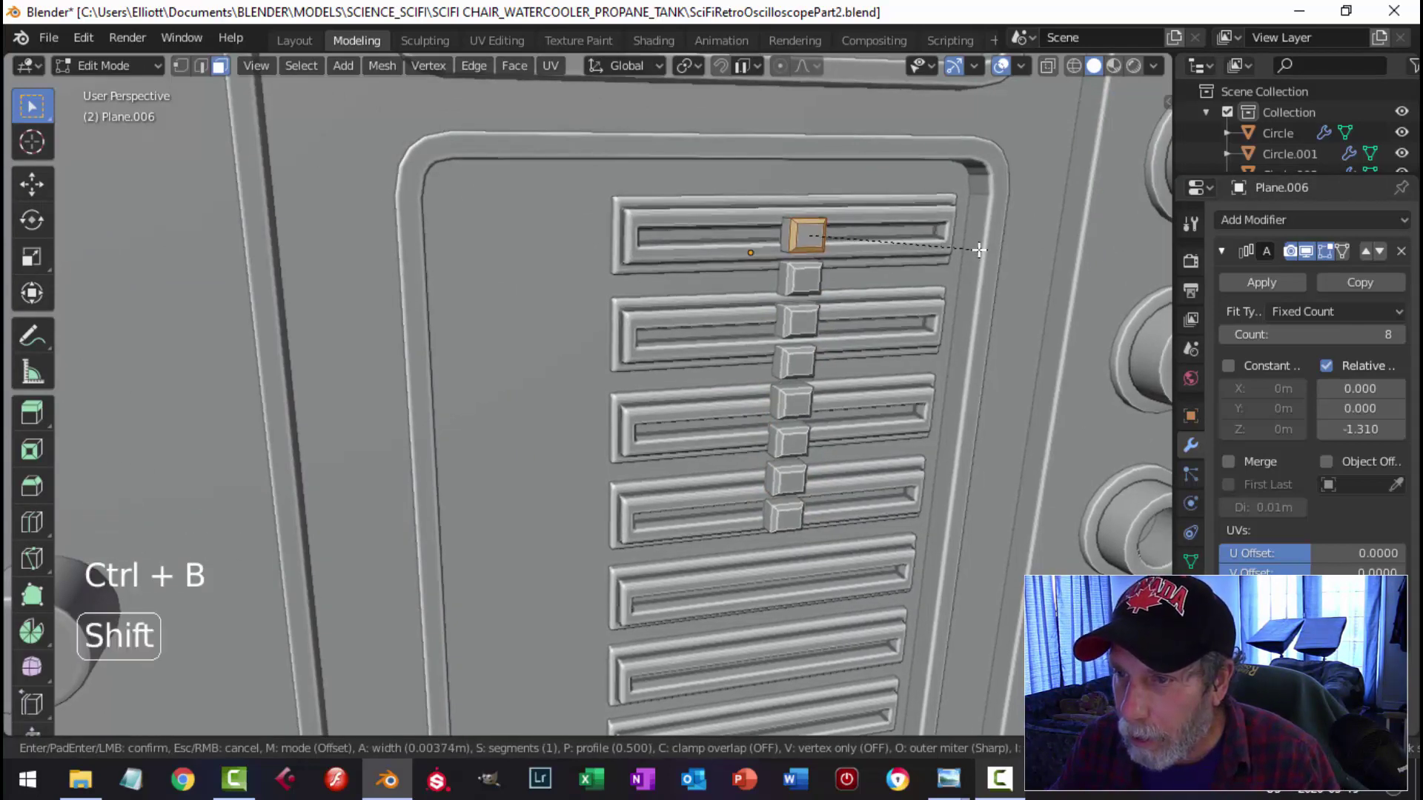
key(alt+a)
key(Tab)
scroll(down, 3)
key(alt+a)
Step: Remove the Array modifier so a single bevelled knob remains in the top slot
middle_click(829, 324)
scroll(up, 3)
scroll(down, 3)
middle_click(810, 320)
scroll(up, 3)
click(757, 360)
scroll(down, 3)
middle_click(829, 357)
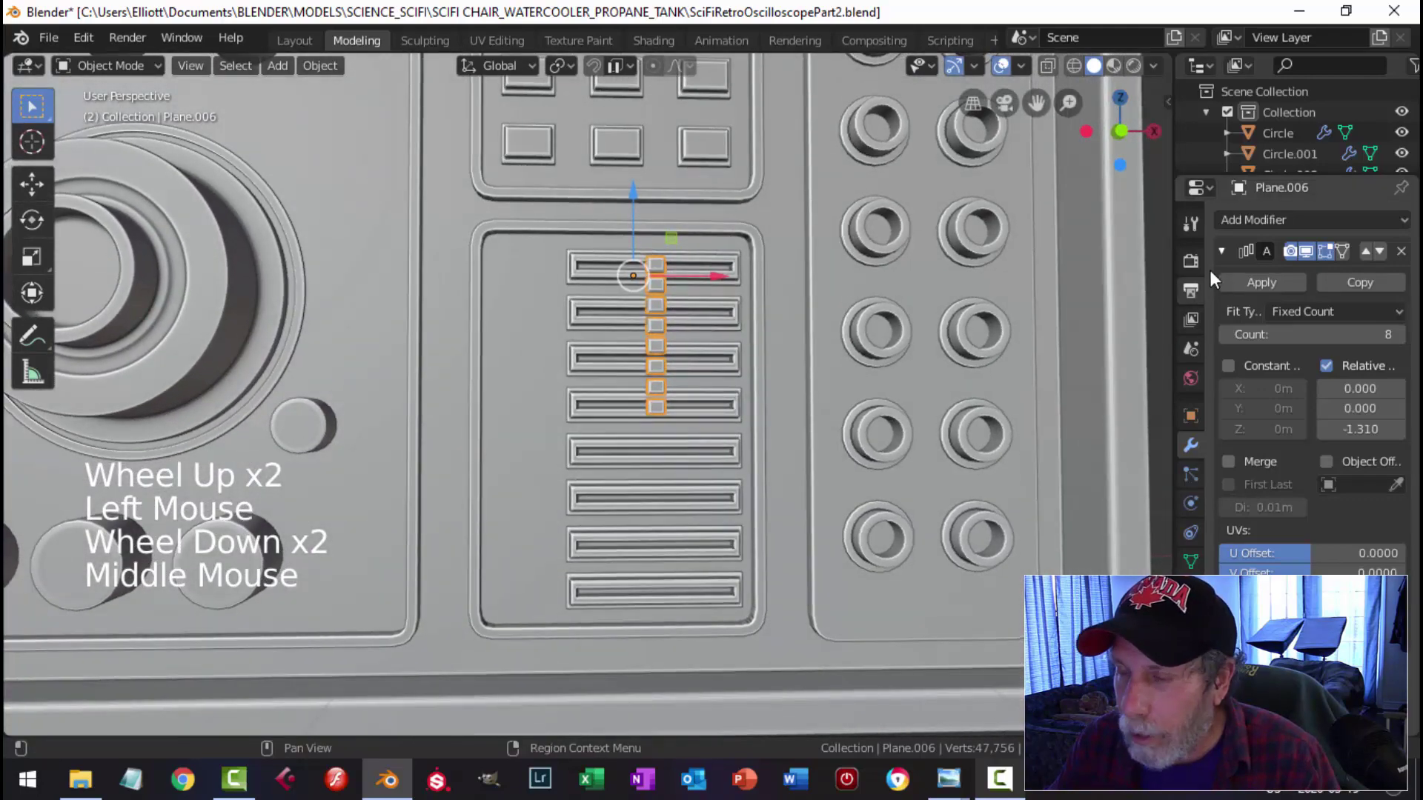
click(1412, 257)
scroll(up, 3)
middle_click(720, 309)
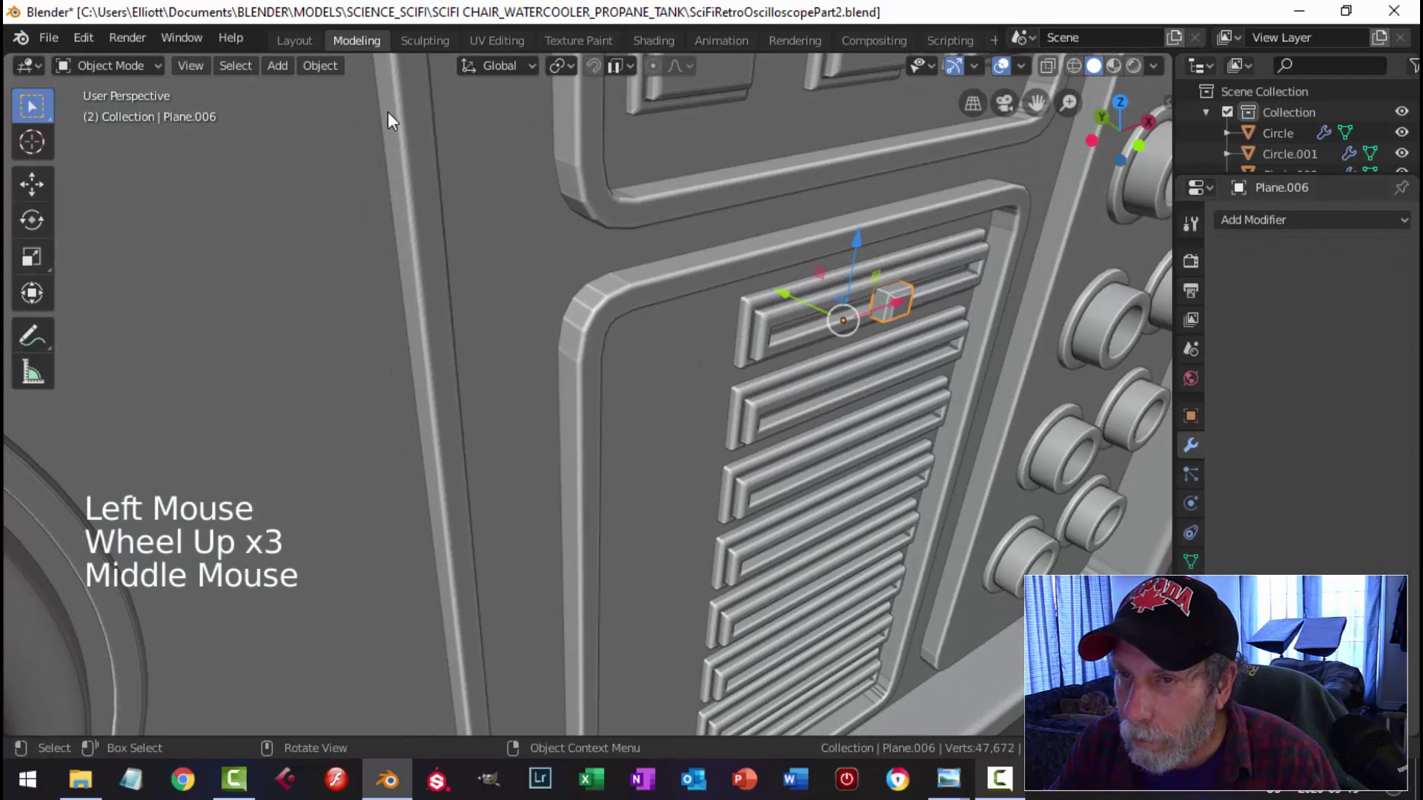
Step: Set the knob's origin to its geometry and return to the front view
click(329, 72)
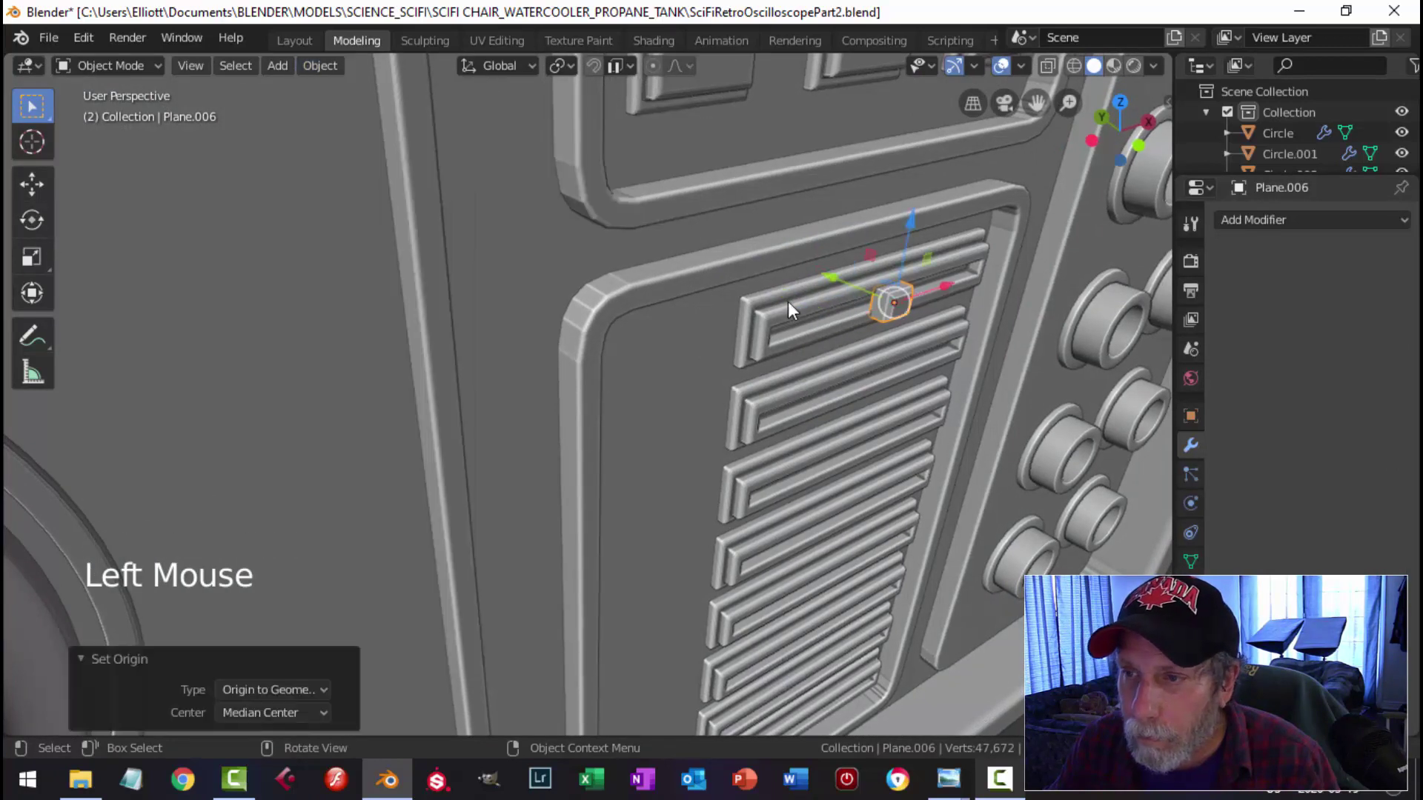
scroll(down, 3)
middle_click(835, 354)
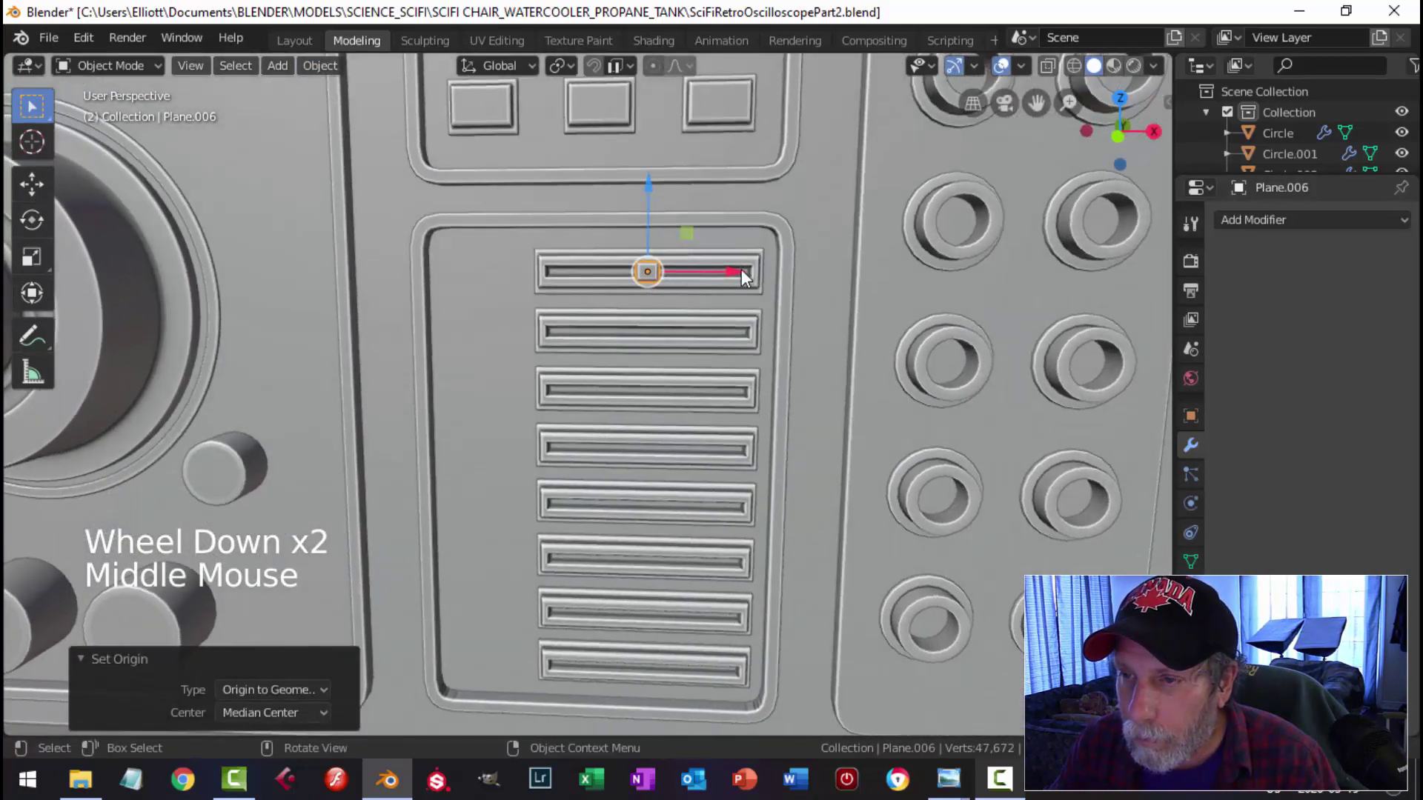
click(746, 276)
key(alt+a)
scroll(down, 3)
scroll(up, 3)
Step: Duplicate the knob with Shift+D down into the second slider slot
middle_click(622, 309)
scroll(up, 3)
middle_click(691, 364)
middle_click(486, 354)
click(462, 303)
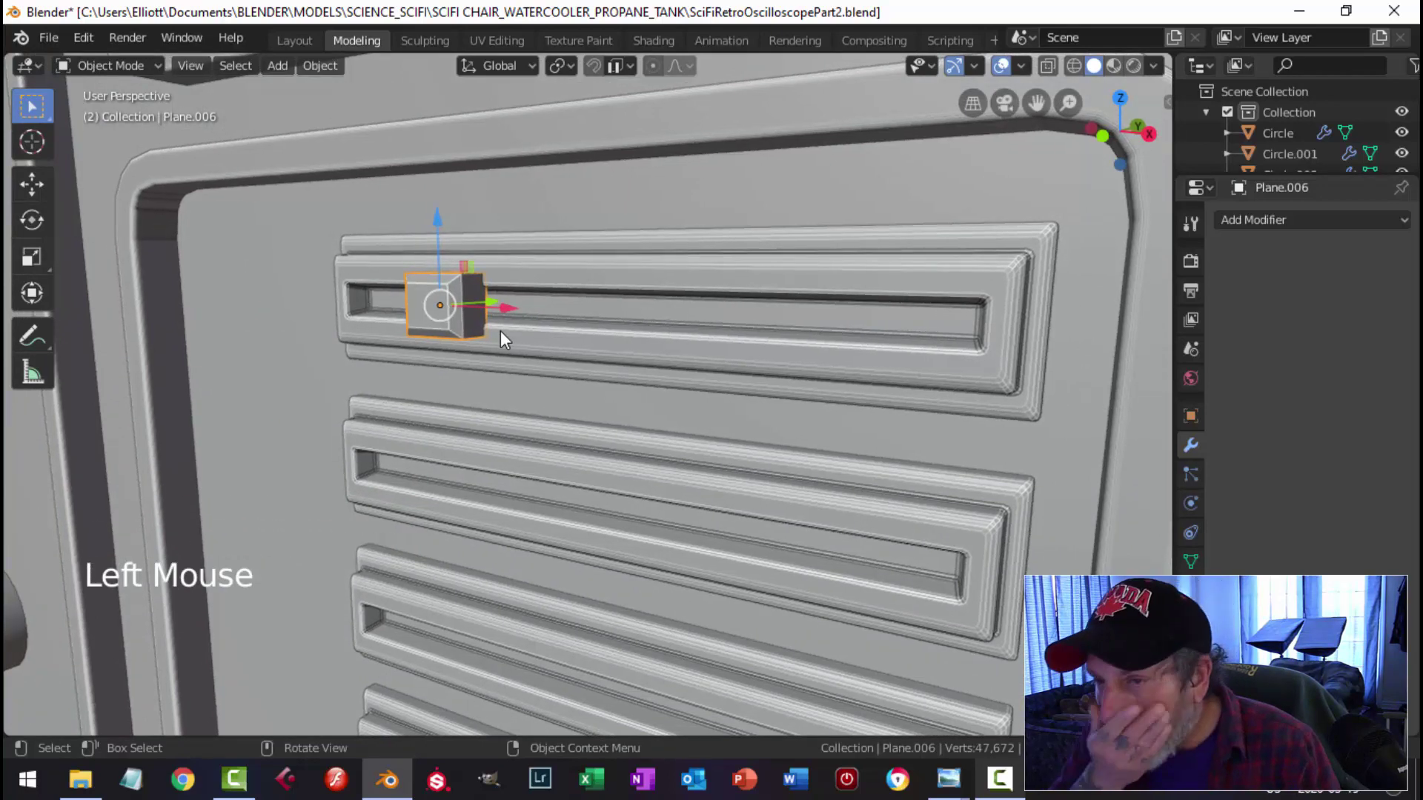
scroll(down, 3)
middle_click(655, 320)
scroll(down, 3)
middle_click(724, 322)
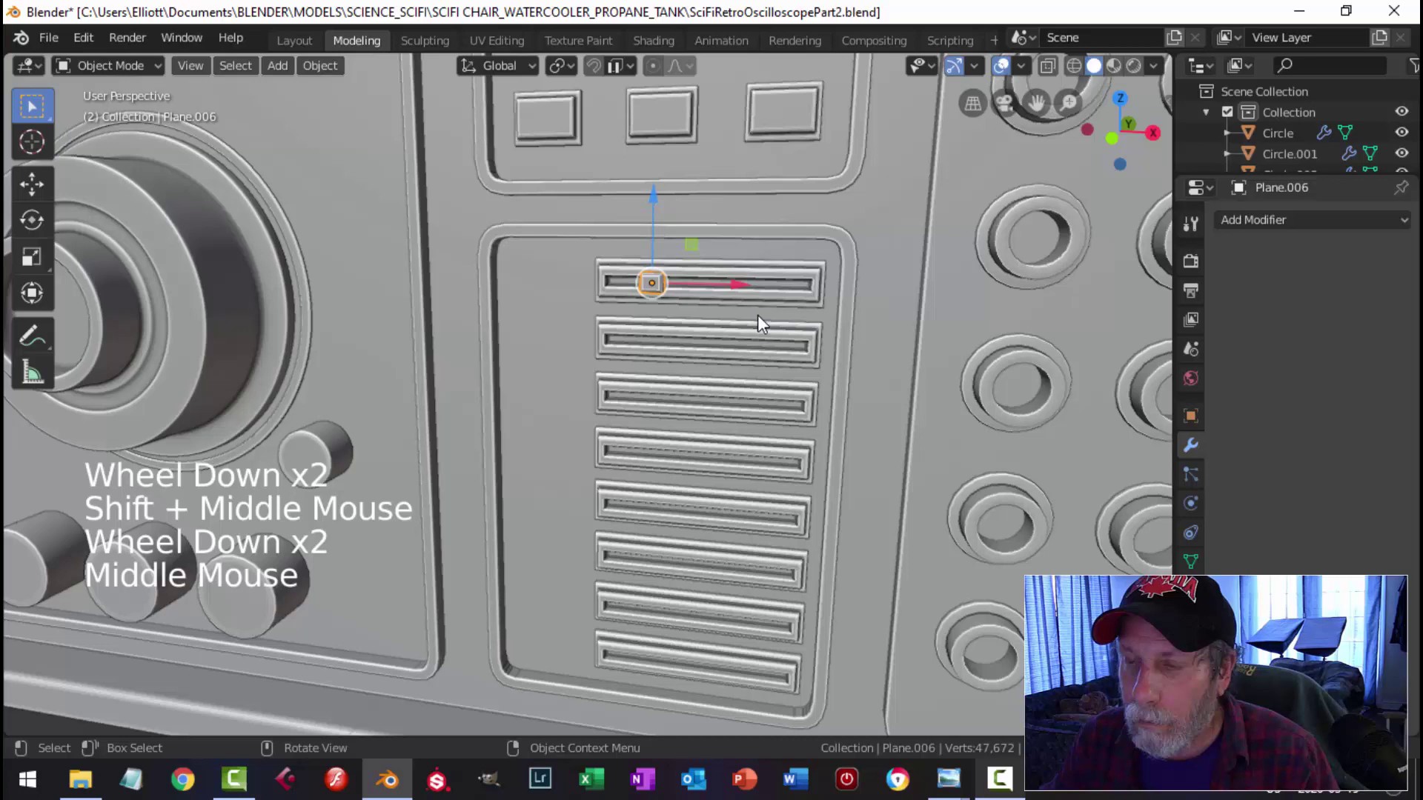
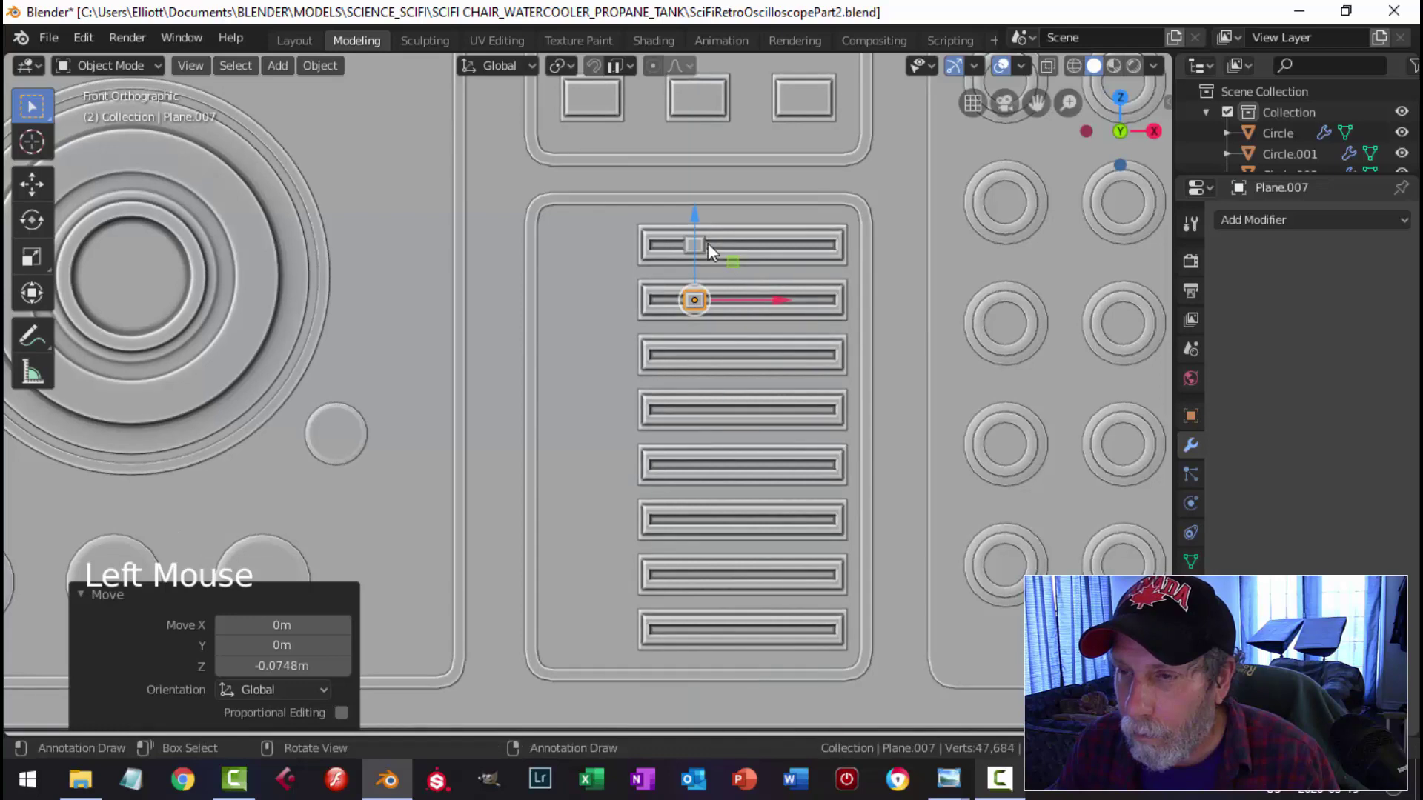
Step: Duplicate the selected knob with Shift+D and drop the copy into the next slot
click(710, 248)
click(713, 259)
scroll(up, 3)
scroll(down, 3)
key(shift+d)
click(703, 200)
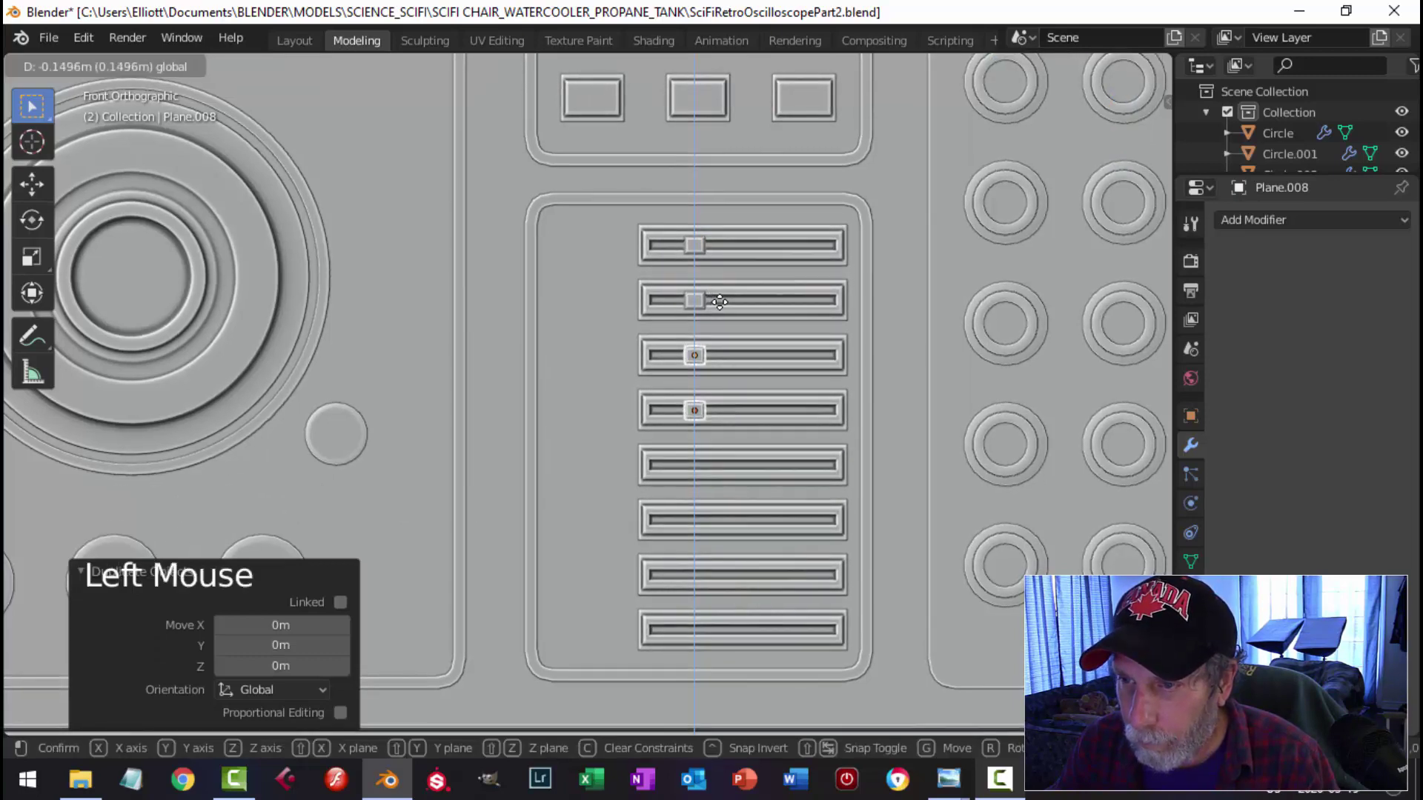
middle_click(812, 311)
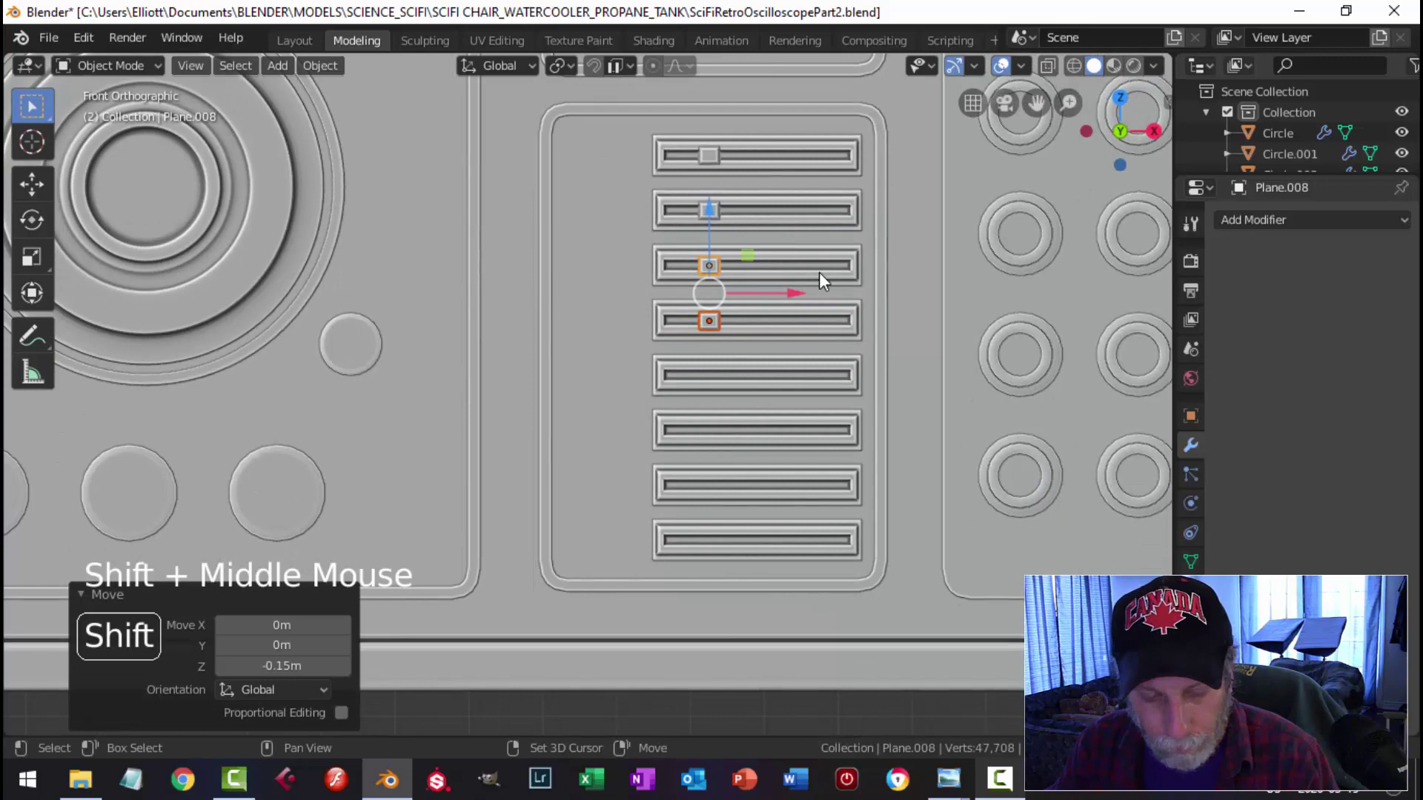
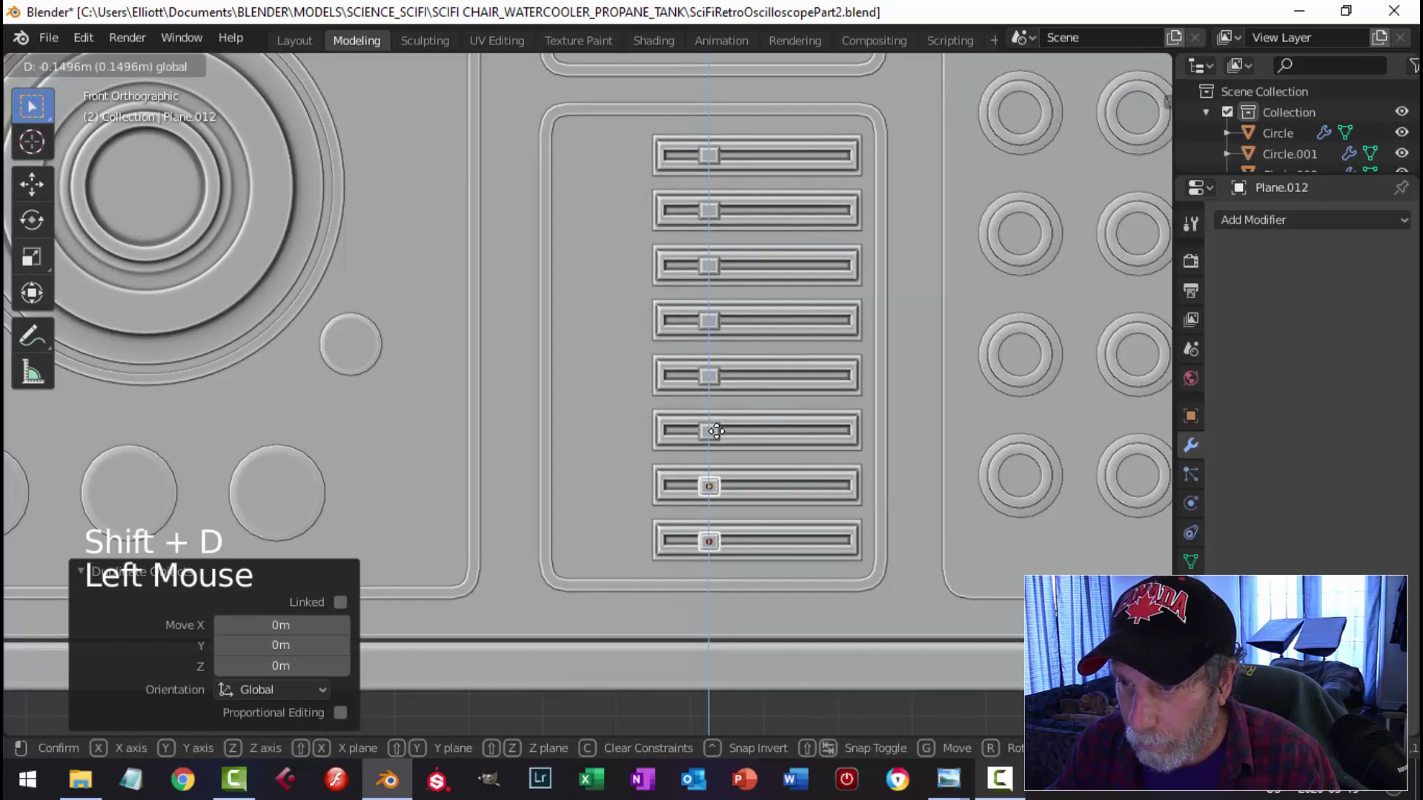
Step: Fill the remaining slots with knob copies and slide one knob along X to a varied position
key(alt+a)
click(716, 219)
click(794, 220)
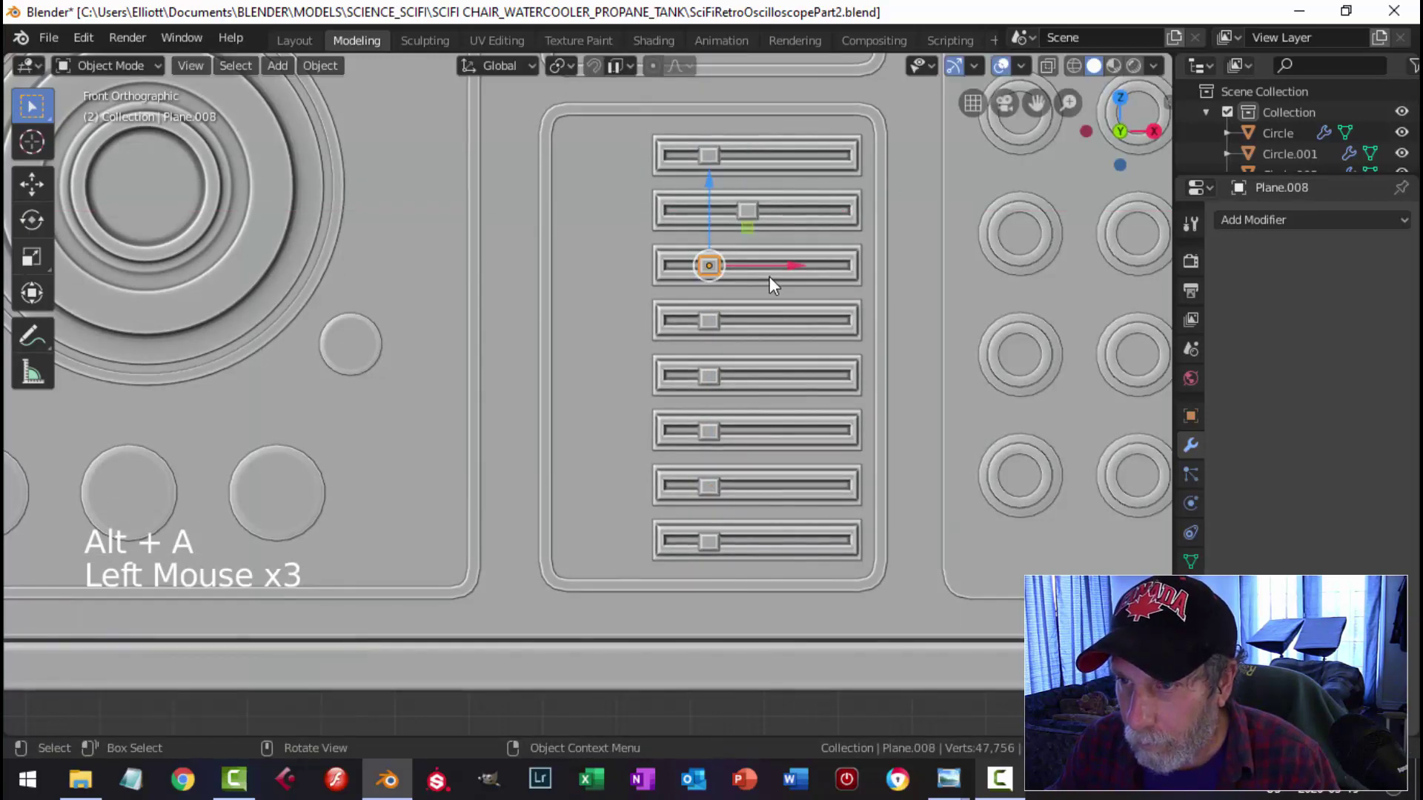
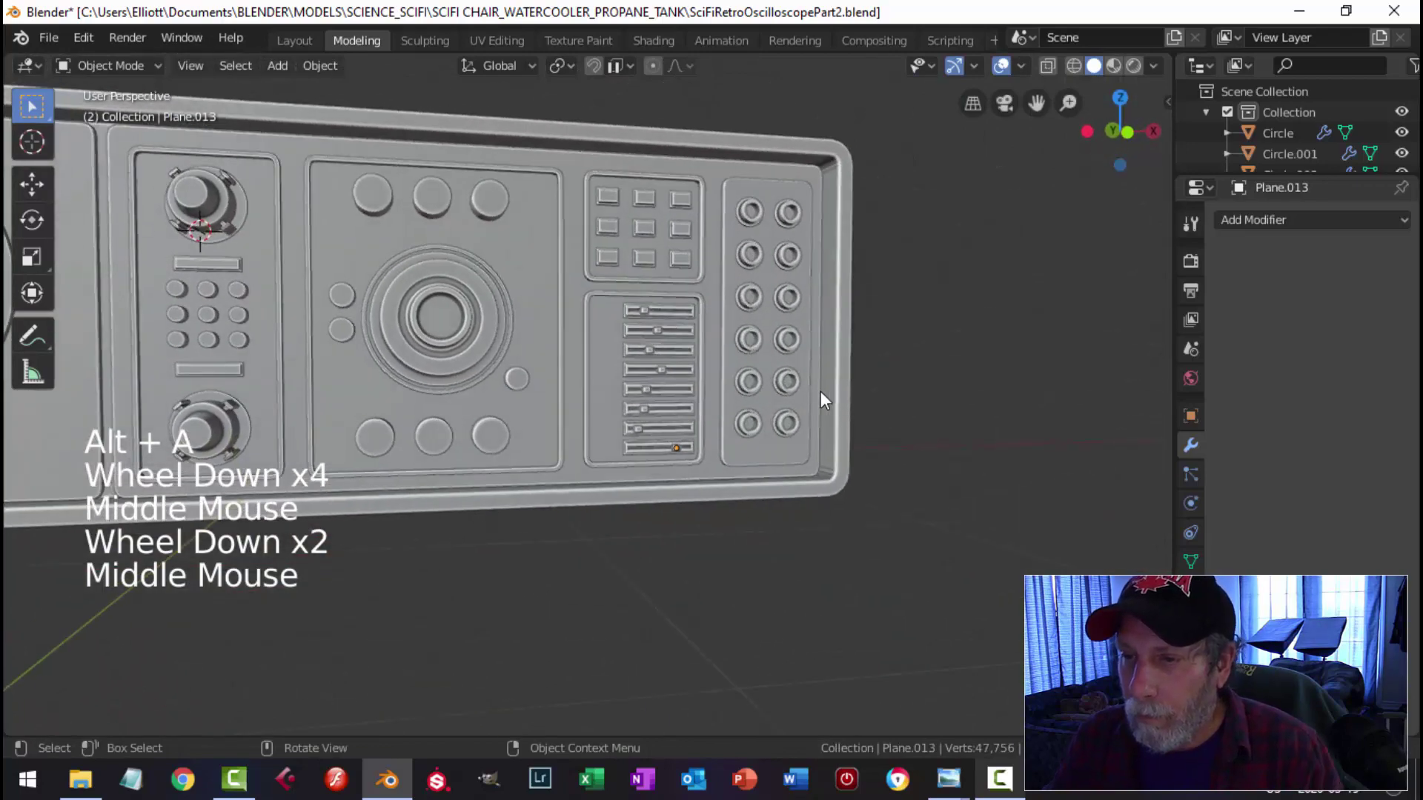
scroll(up, 3)
middle_click(803, 391)
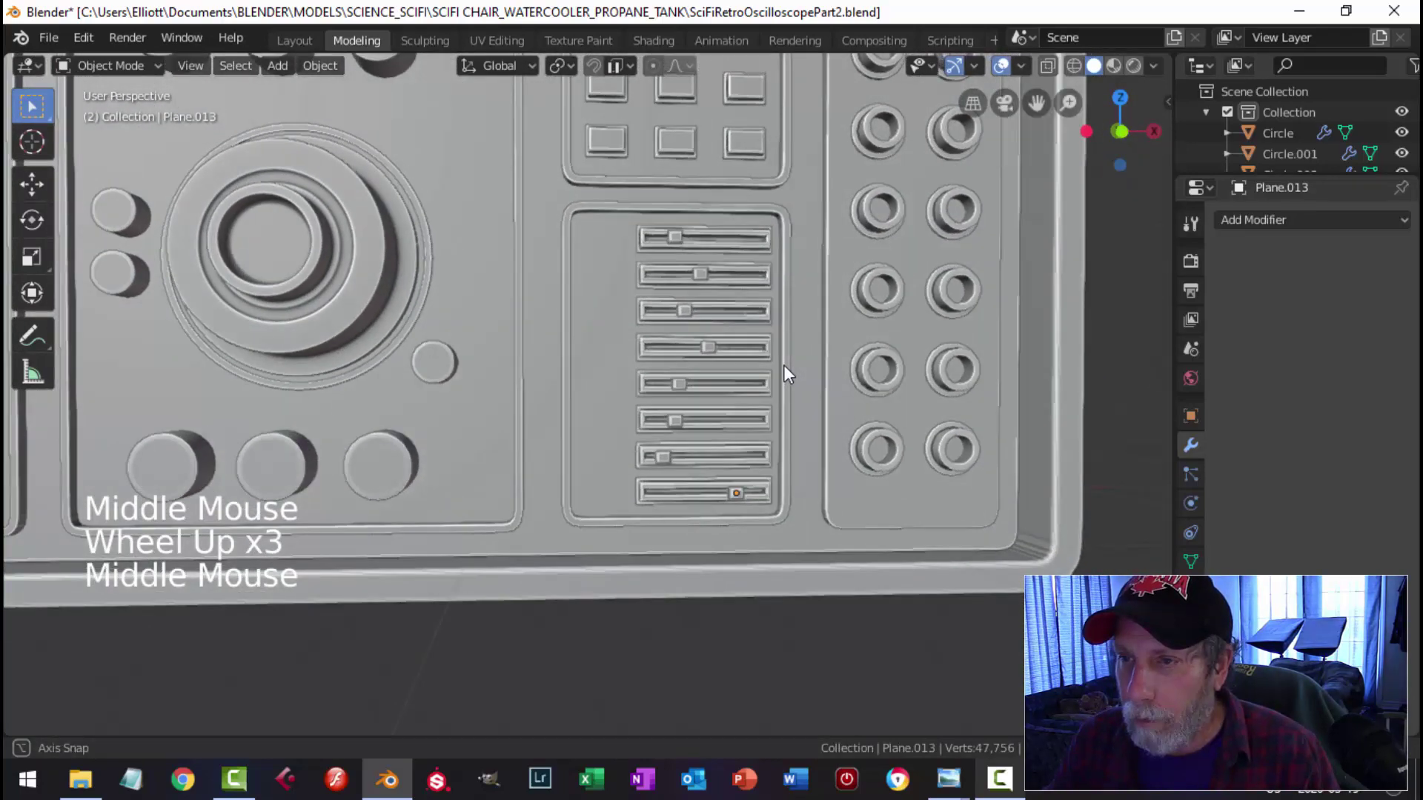
key(ctrl+s)
scroll(up, 3)
middle_click(803, 362)
scroll(down, 3)
middle_click(743, 345)
scroll(down, 3)
middle_click(833, 328)
middle_click(858, 340)
middle_click(782, 369)
middle_click(855, 345)
scroll(up, 3)
scroll(down, 3)
middle_click(823, 320)
middle_click(800, 307)
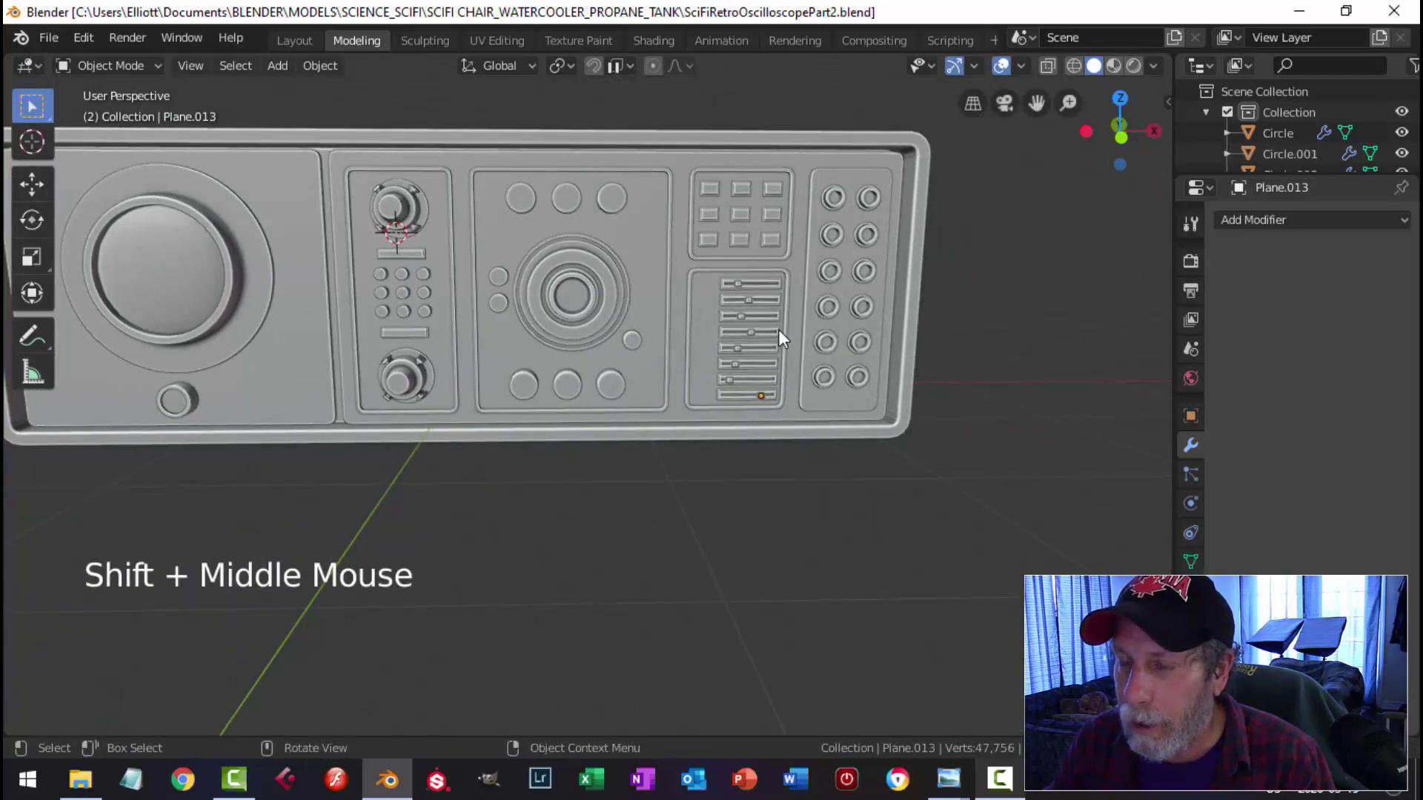
middle_click(770, 347)
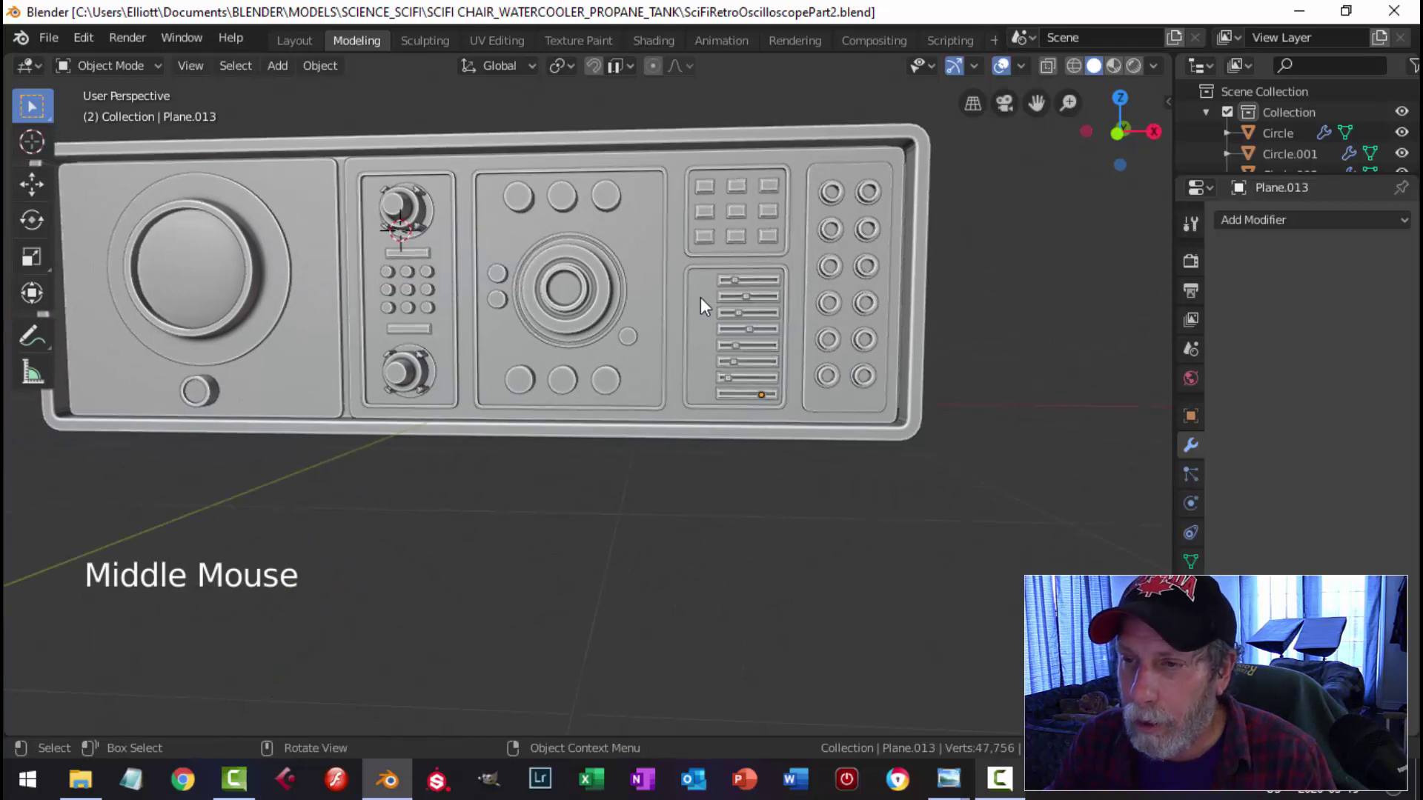
Step: Add a new cube from the Shift+A mesh menu while viewing the panel from the front
click(705, 269)
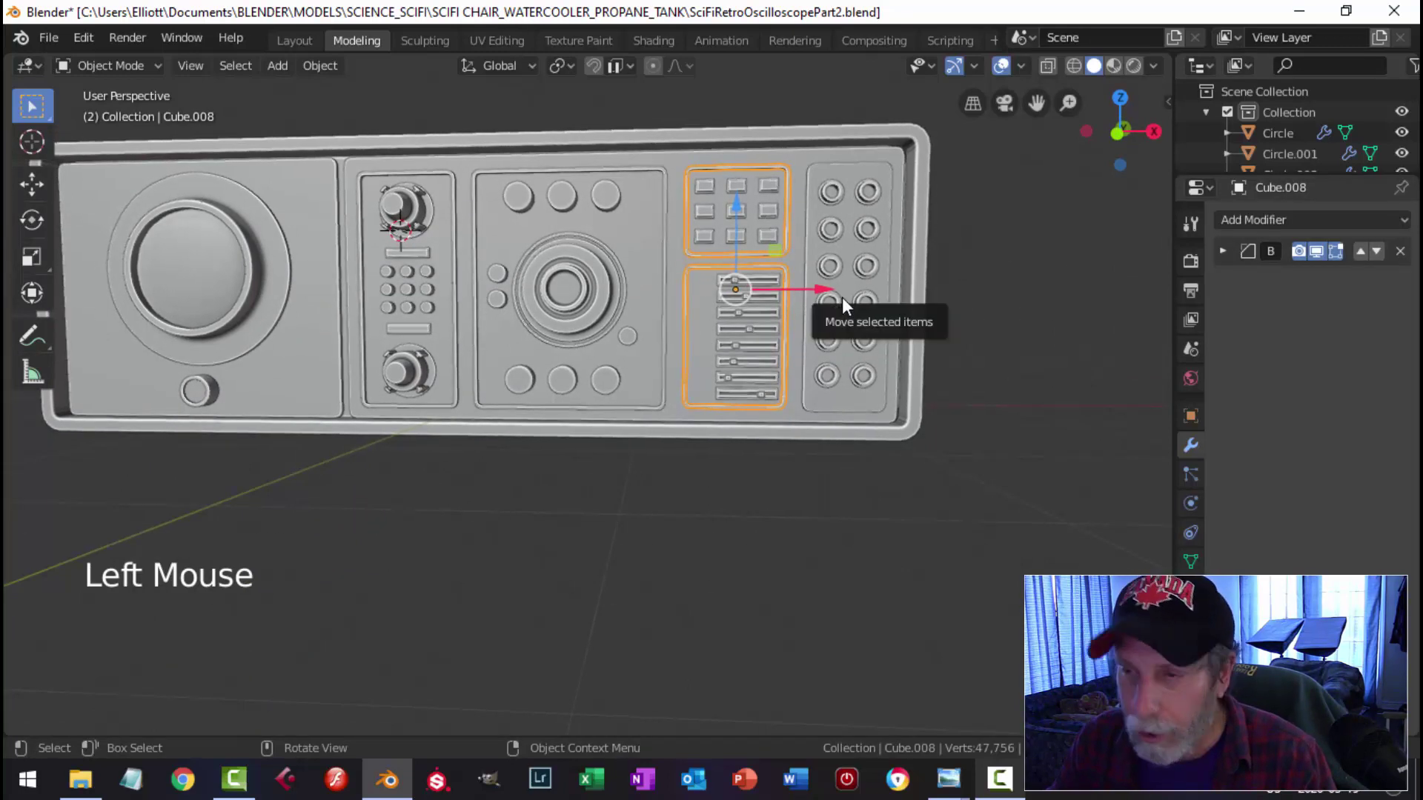
key(KP_1)
key(shift+s)
scroll(up, 3)
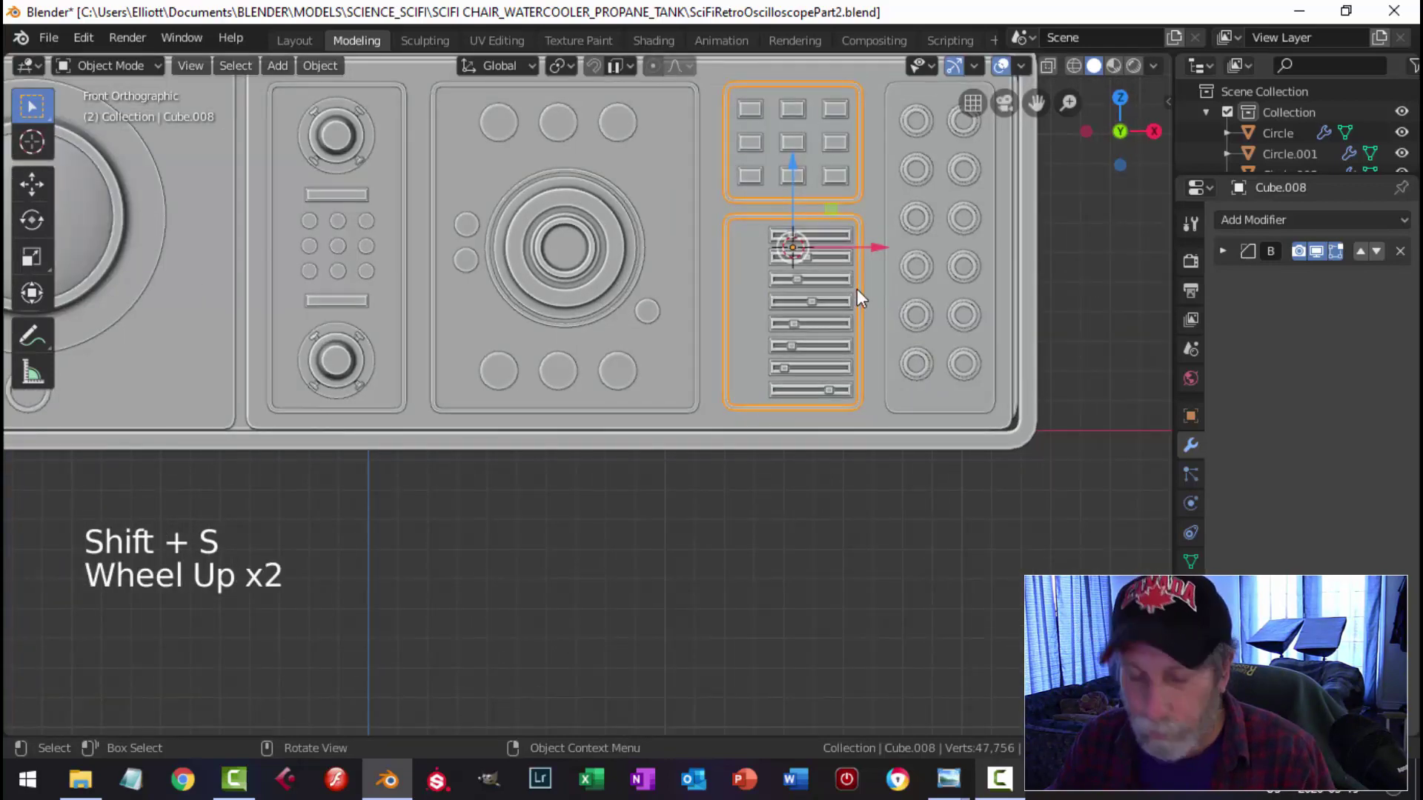
key(shift+a)
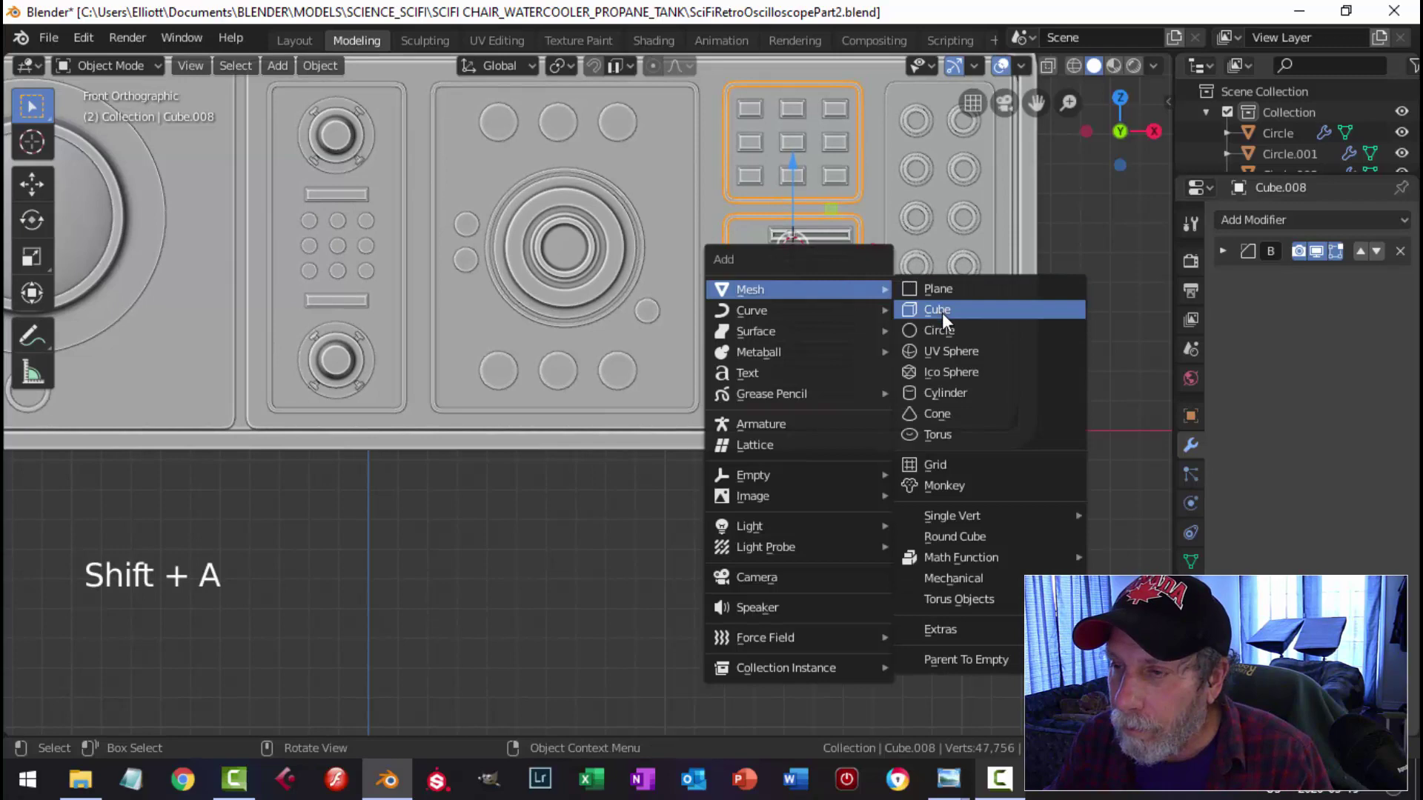
Step: Scale the cube down to knob size beside the top slot and add a Subdivision Surface modifier
key(Tab)
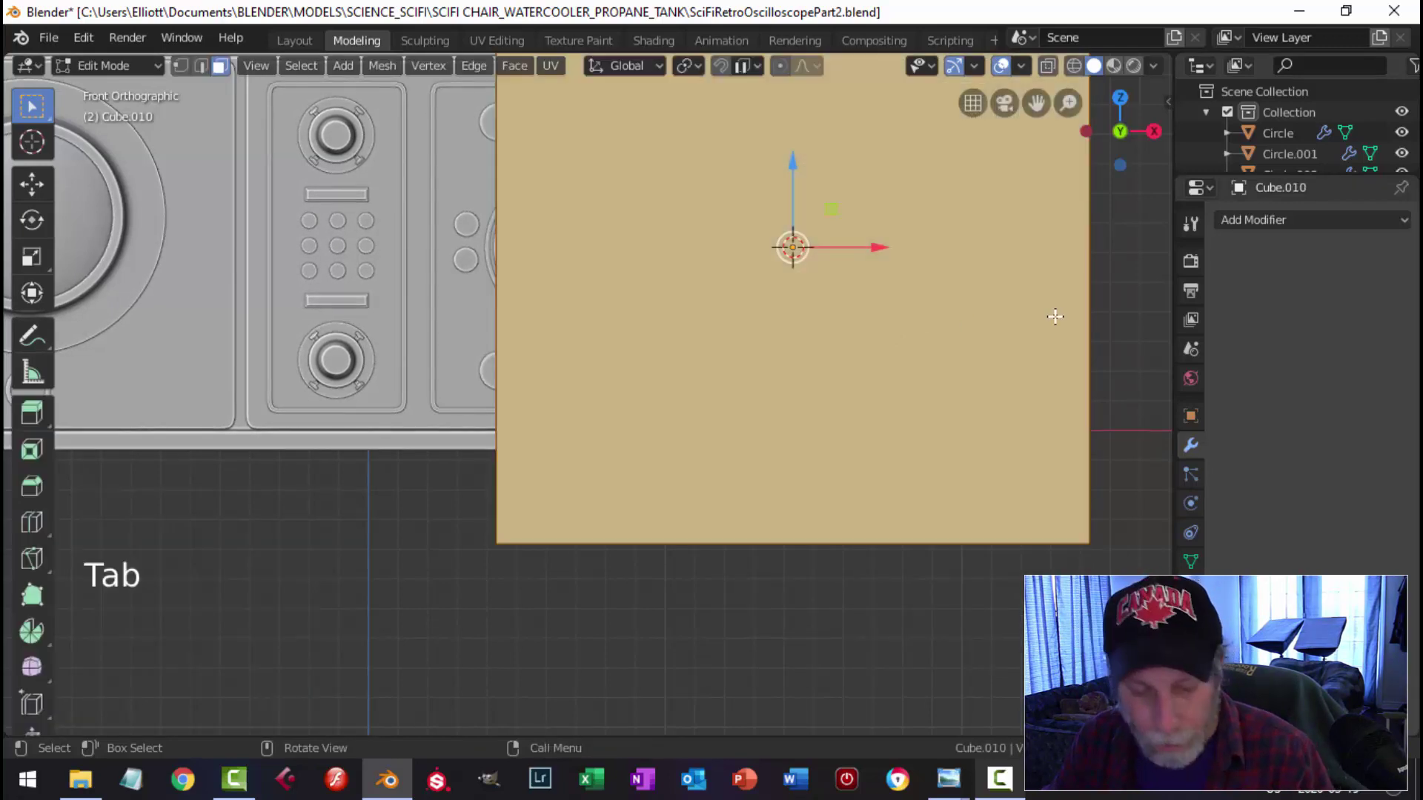
key(s)
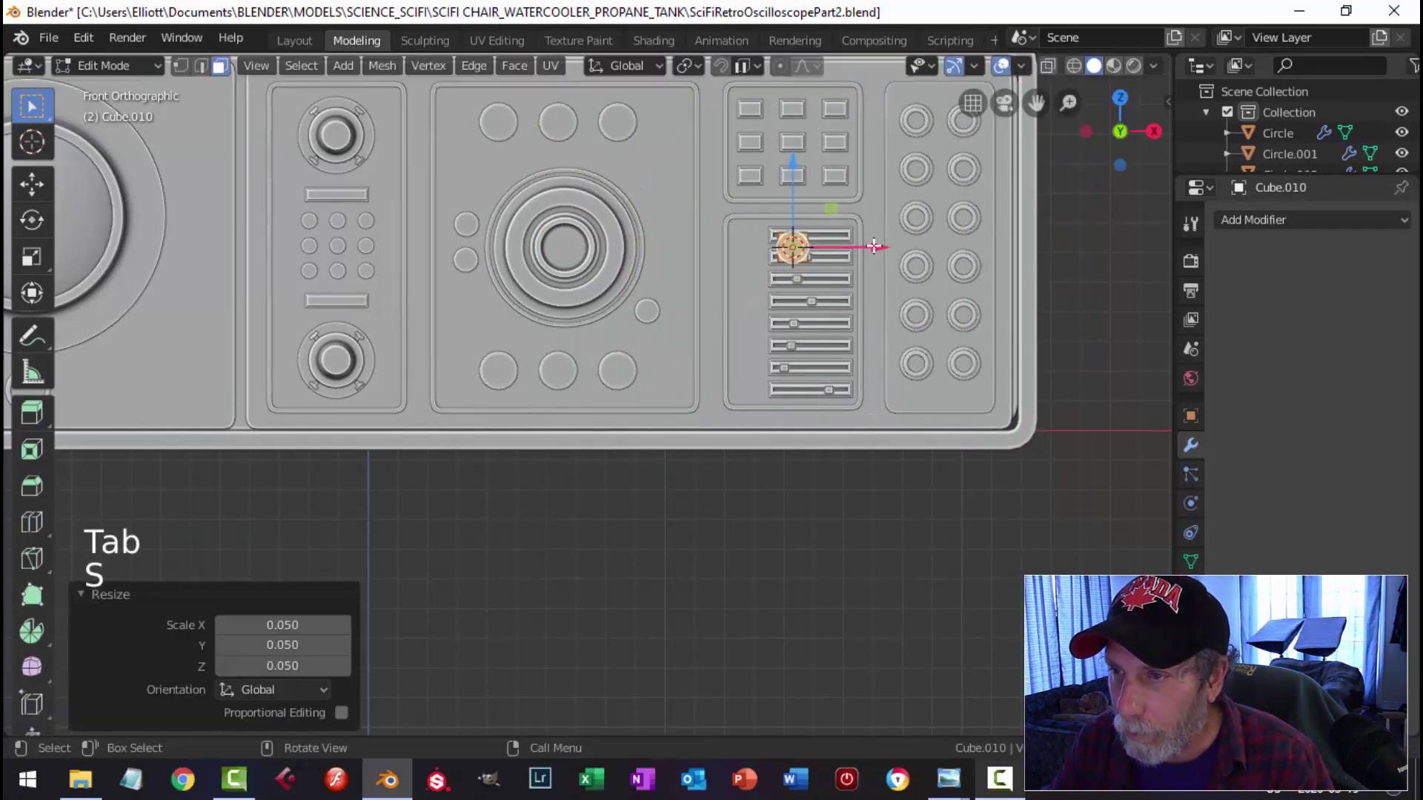
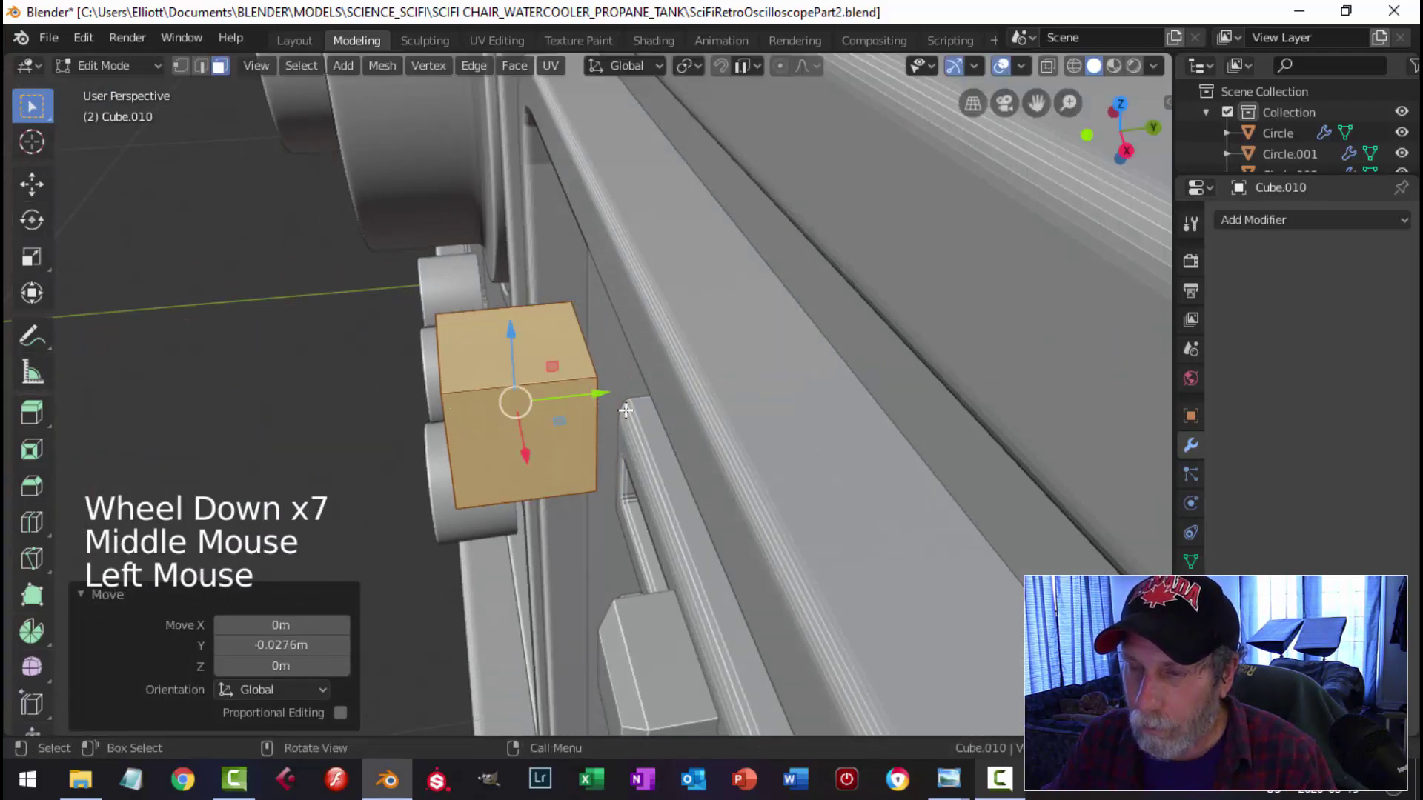
key(Tab)
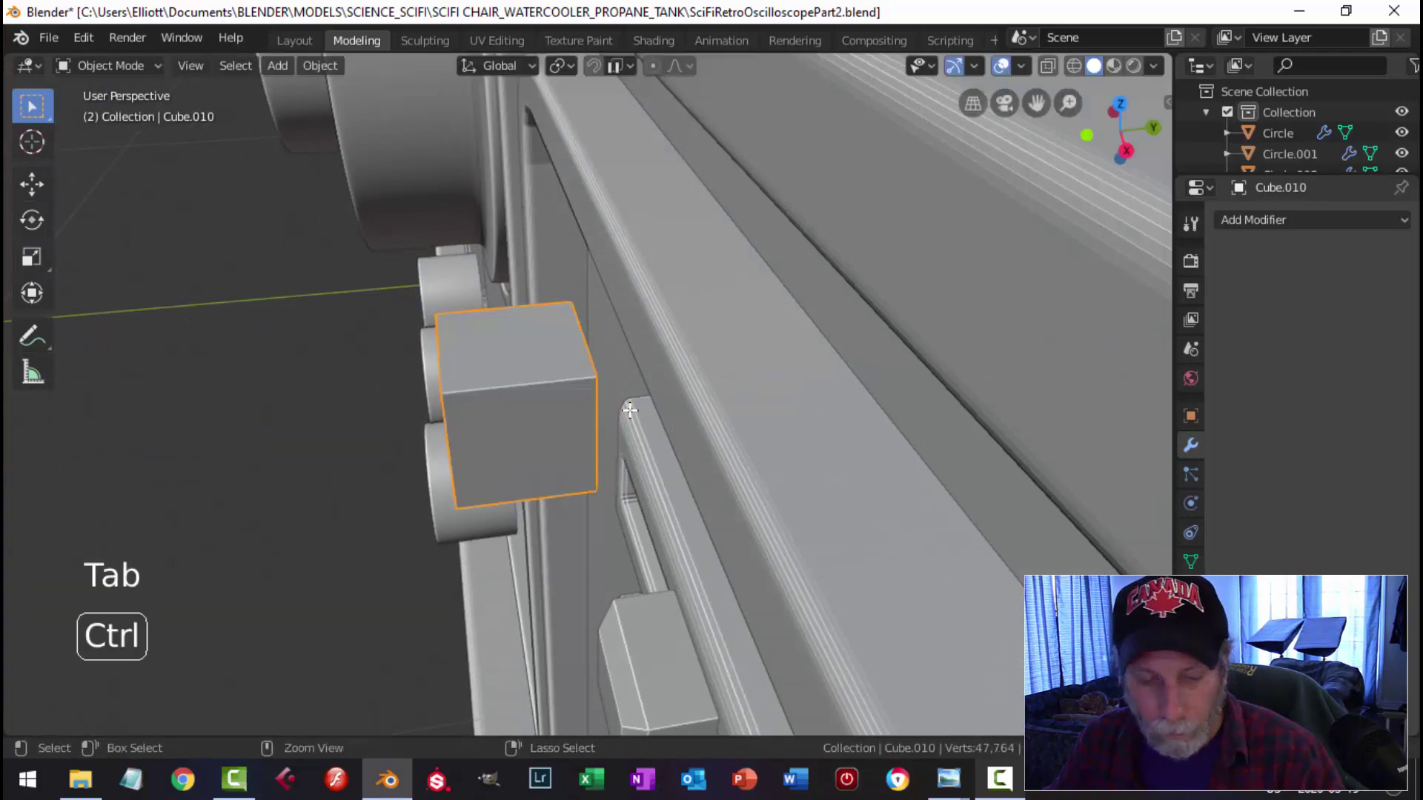
key(ctrl+1)
right_click(495, 388)
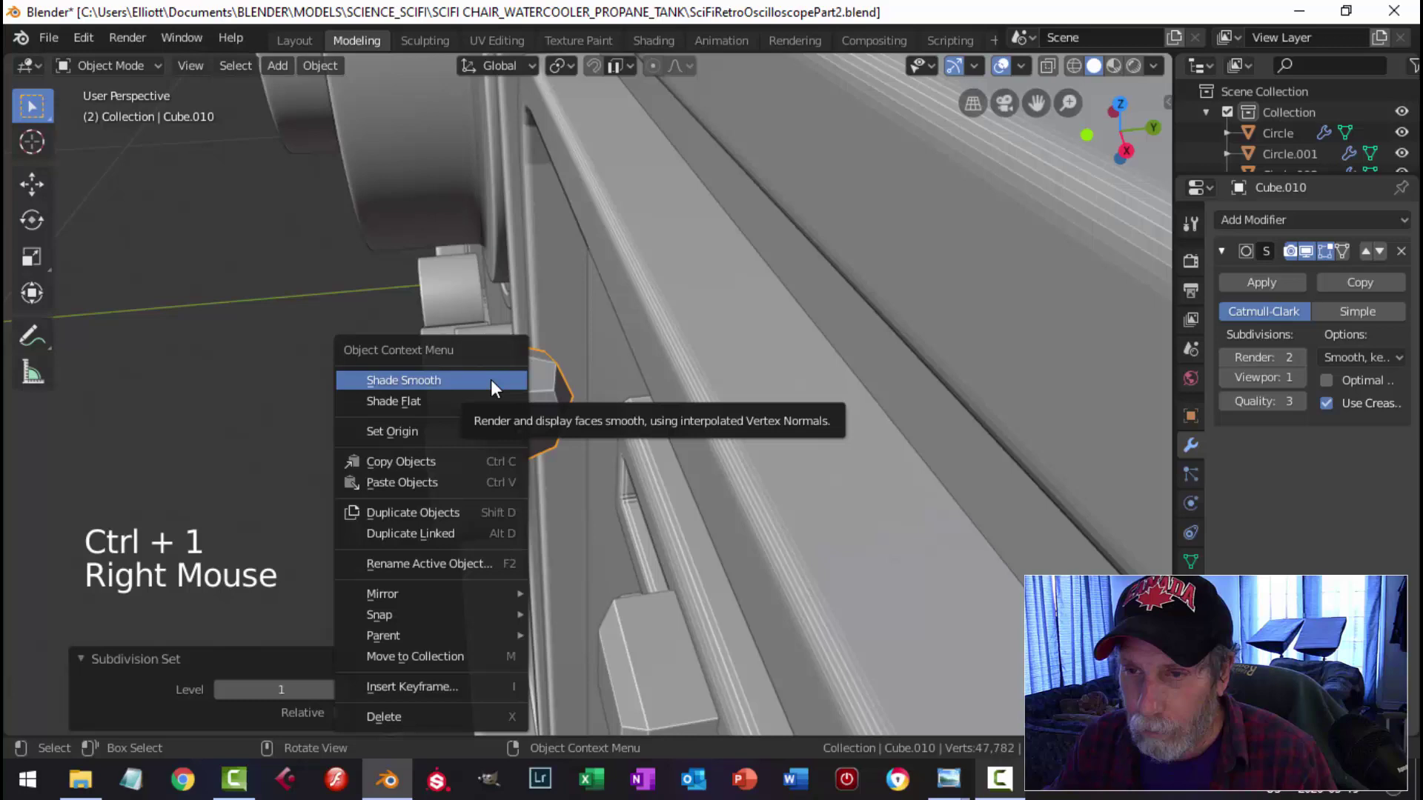
Step: Raise the cube's viewport subdivision level and enter Edit Mode in Right Orthographic view
middle_click(601, 410)
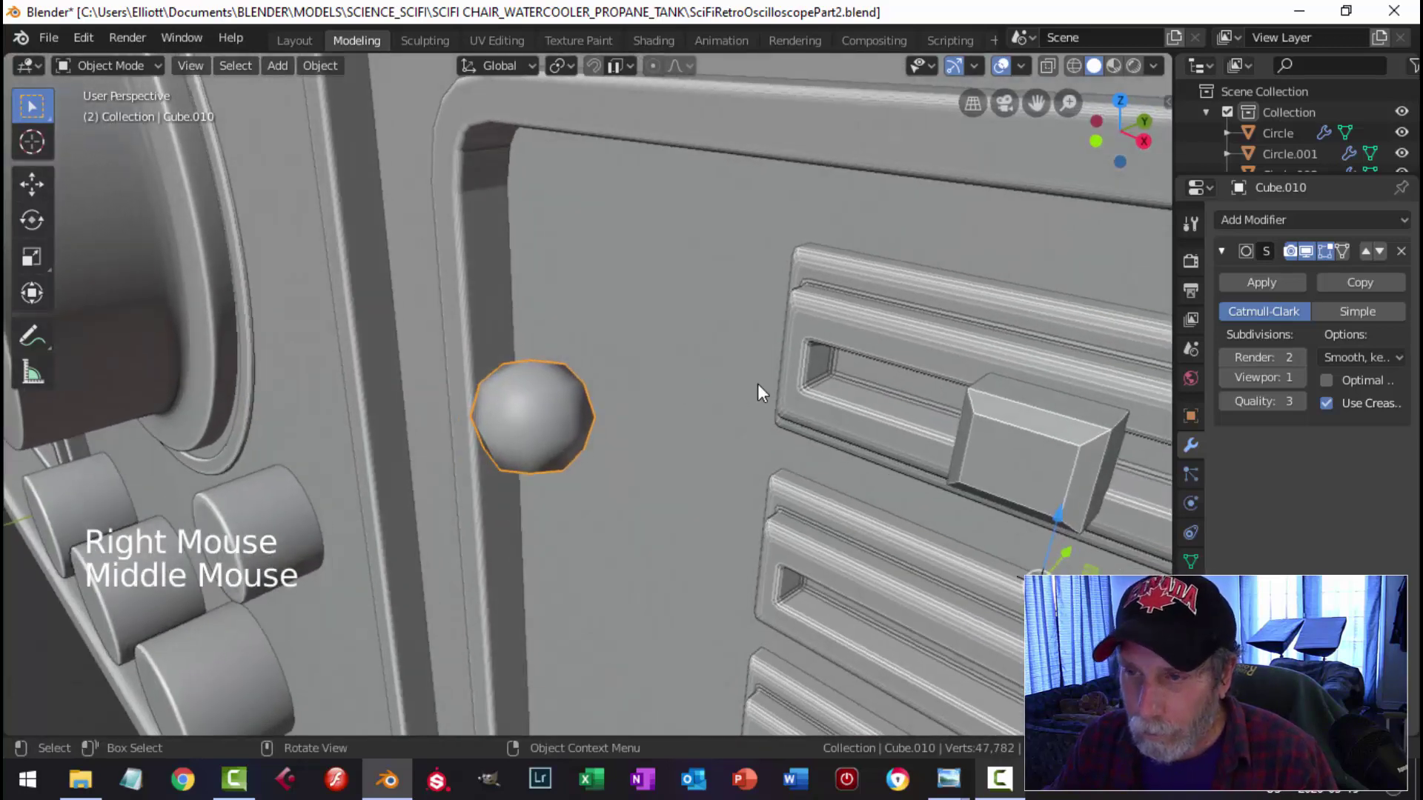
click(1311, 390)
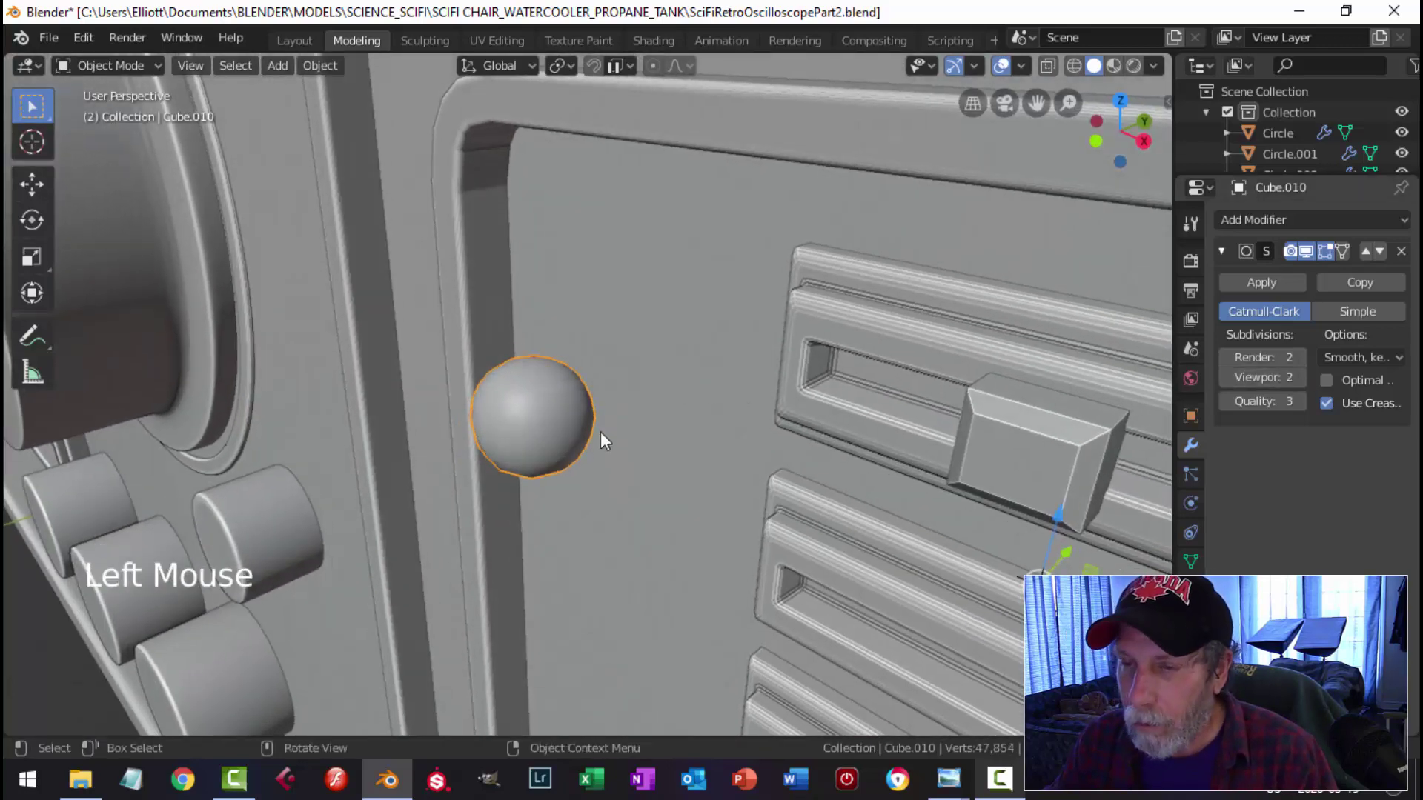
key(KP_1)
key(KP_3)
key(Tab)
key(z)
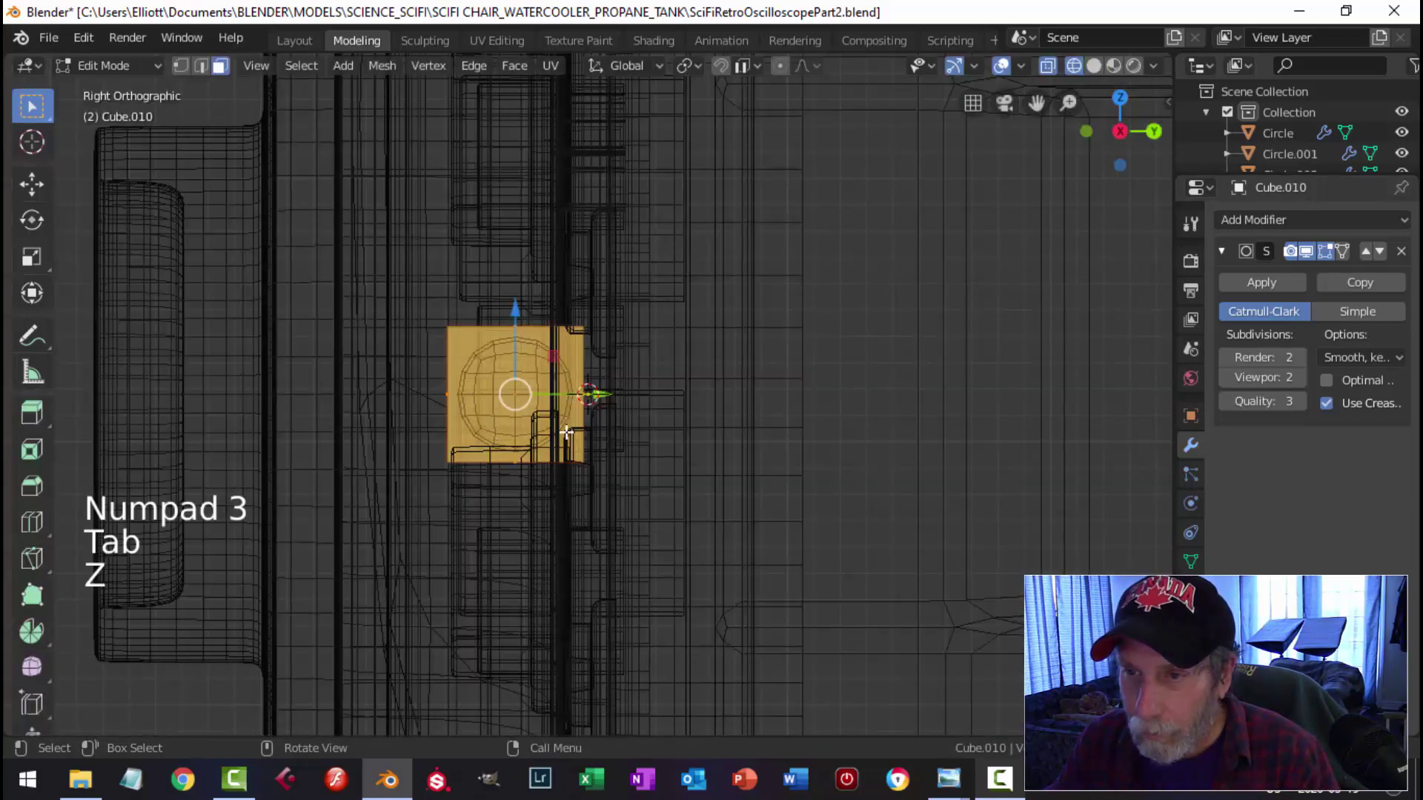
Step: Scale the slider part slightly along Y to slim its depth, then return to Object Mode
key(ctrl+r)
key(alt+a)
key(1)
key(b)
key(x)
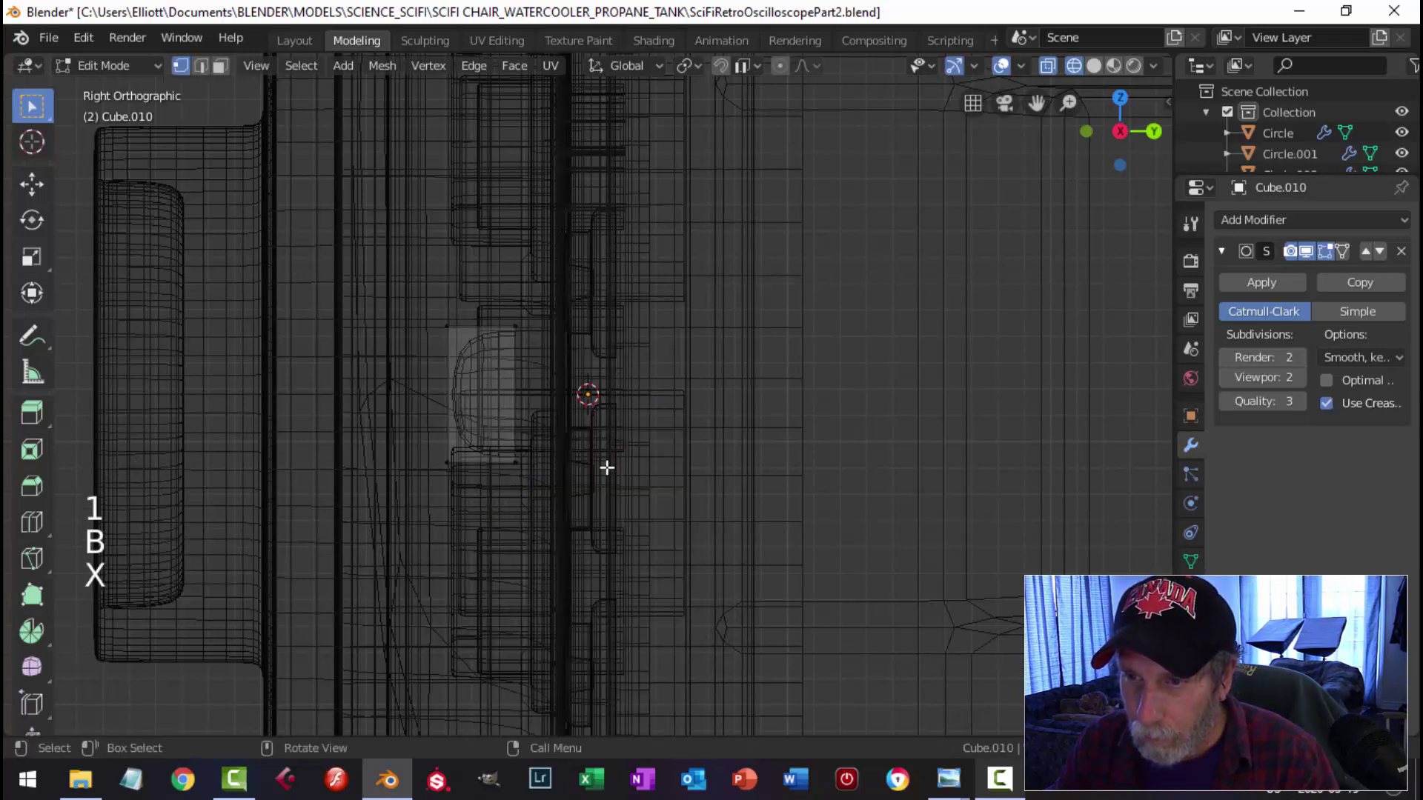
key(a)
key(s)
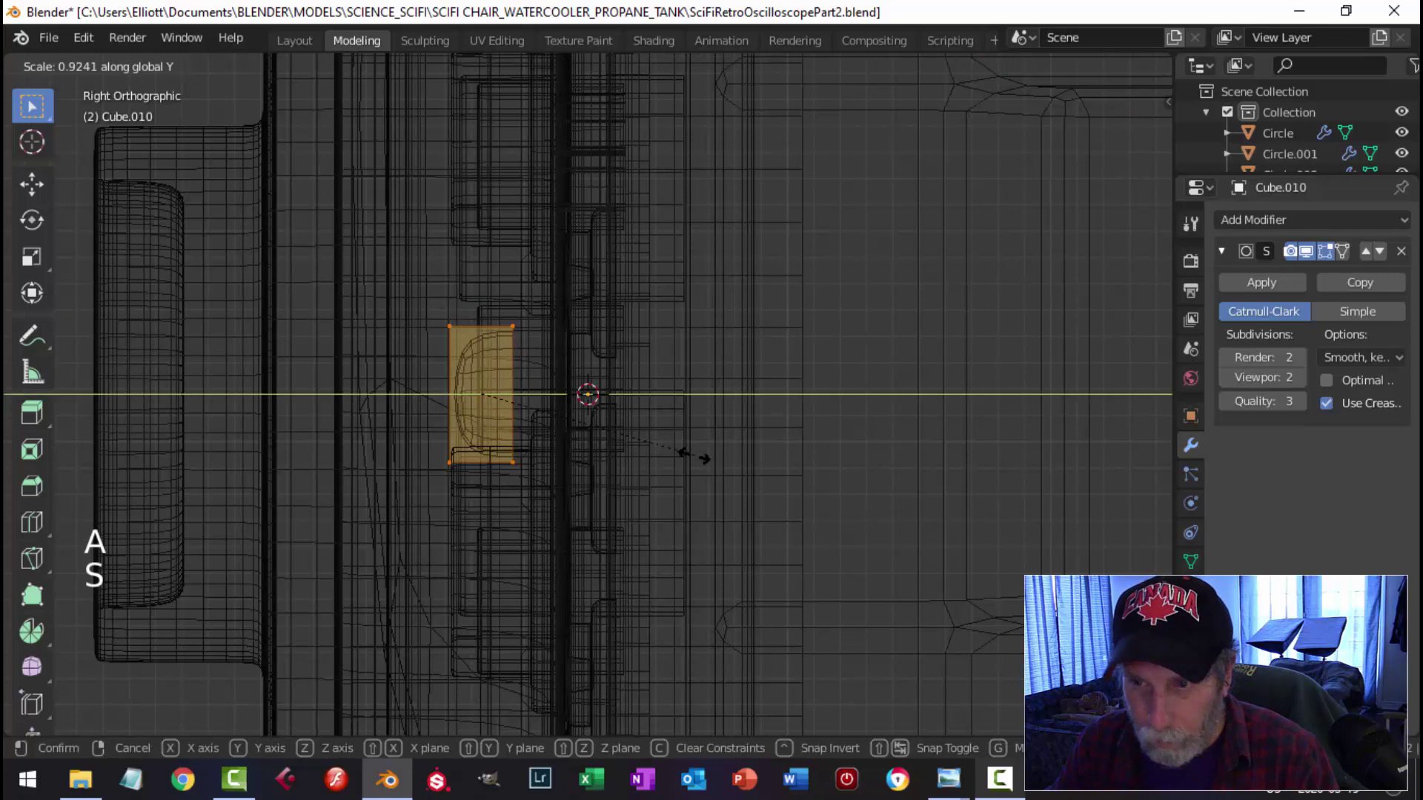
key(alt+a)
key(Tab)
Step: Set the part's origin to its geometry and hide the other panel objects with Shift+H
click(333, 72)
middle_click(663, 407)
key(shift+h)
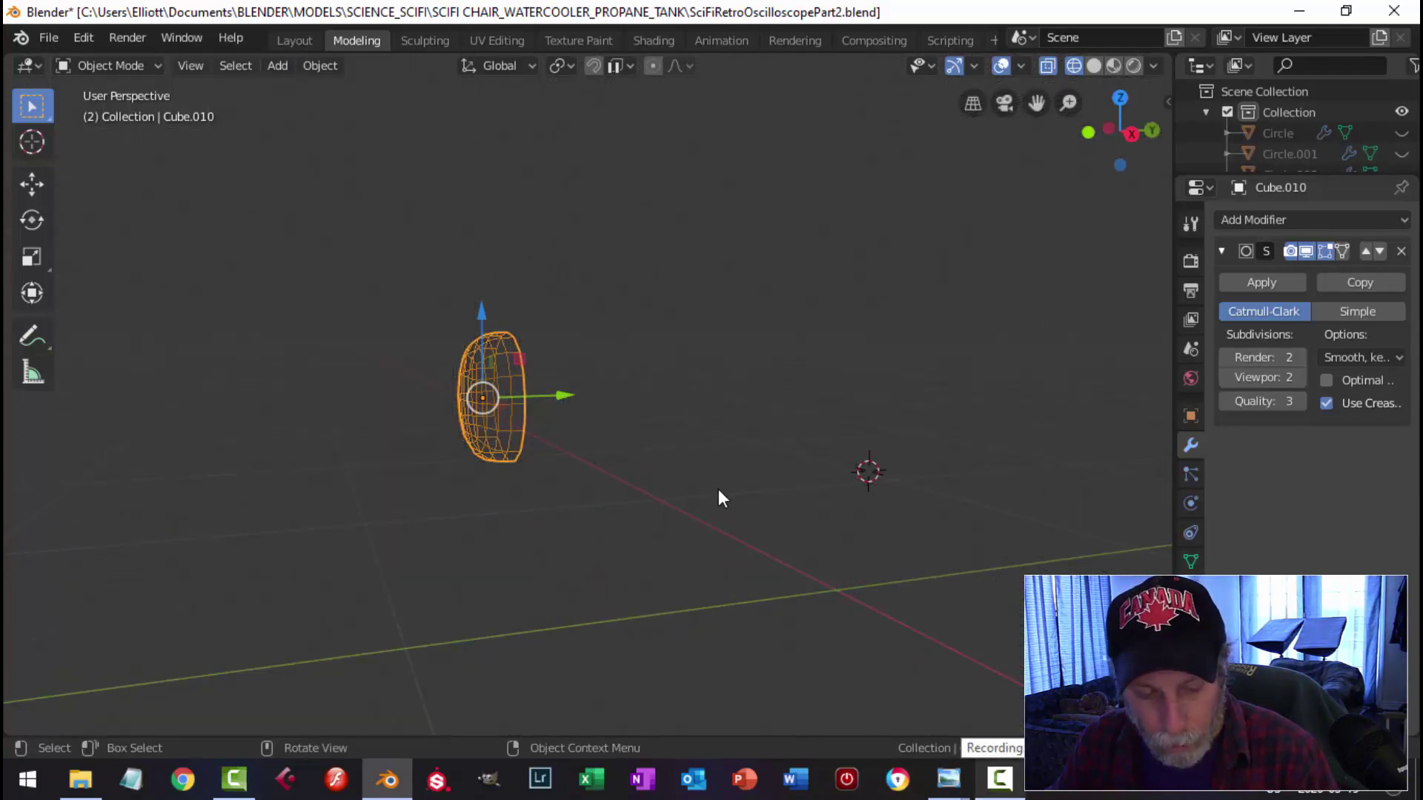
Step: Unhide the panel objects and move the indicator light beside the top slider track
key(alt+h)
key(z)
key(alt+a)
scroll(down, 3)
middle_click(637, 455)
click(567, 417)
middle_click(714, 423)
click(610, 397)
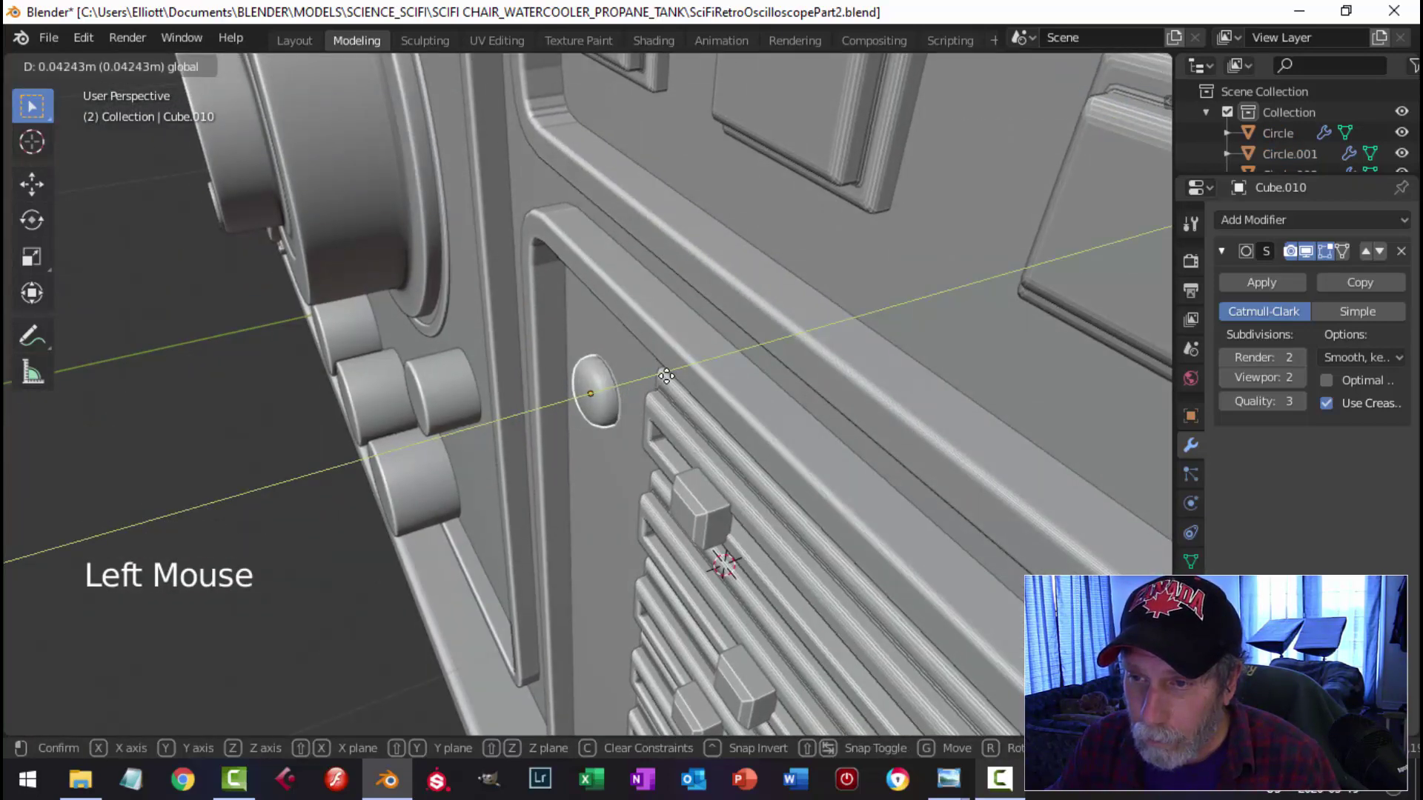
key(alt+a)
scroll(down, 3)
middle_click(759, 408)
click(600, 406)
Step: Adjust the light's mesh size in Edit Mode from the front view and return to Object Mode
key(KP_1)
key(Tab)
key(a)
key(s)
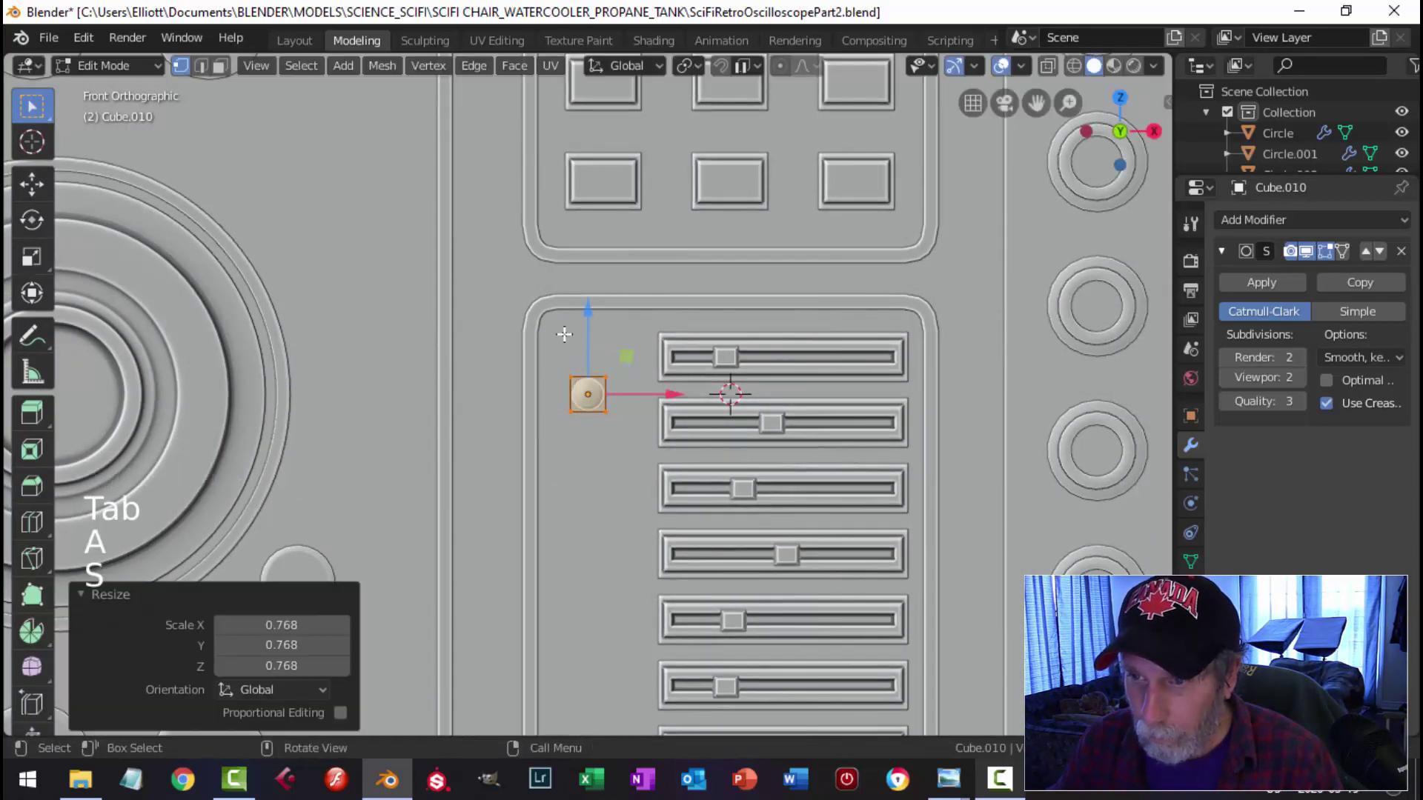
click(585, 309)
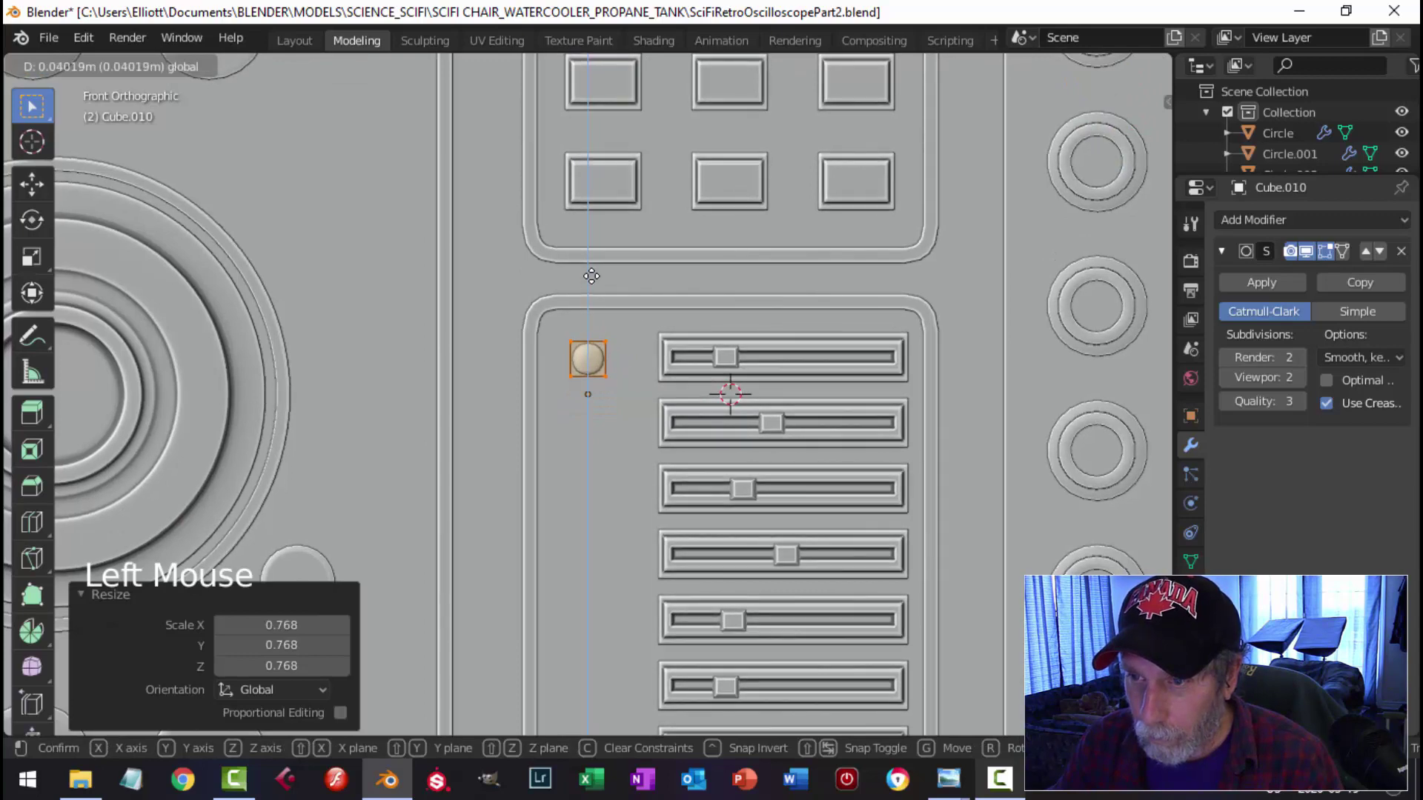
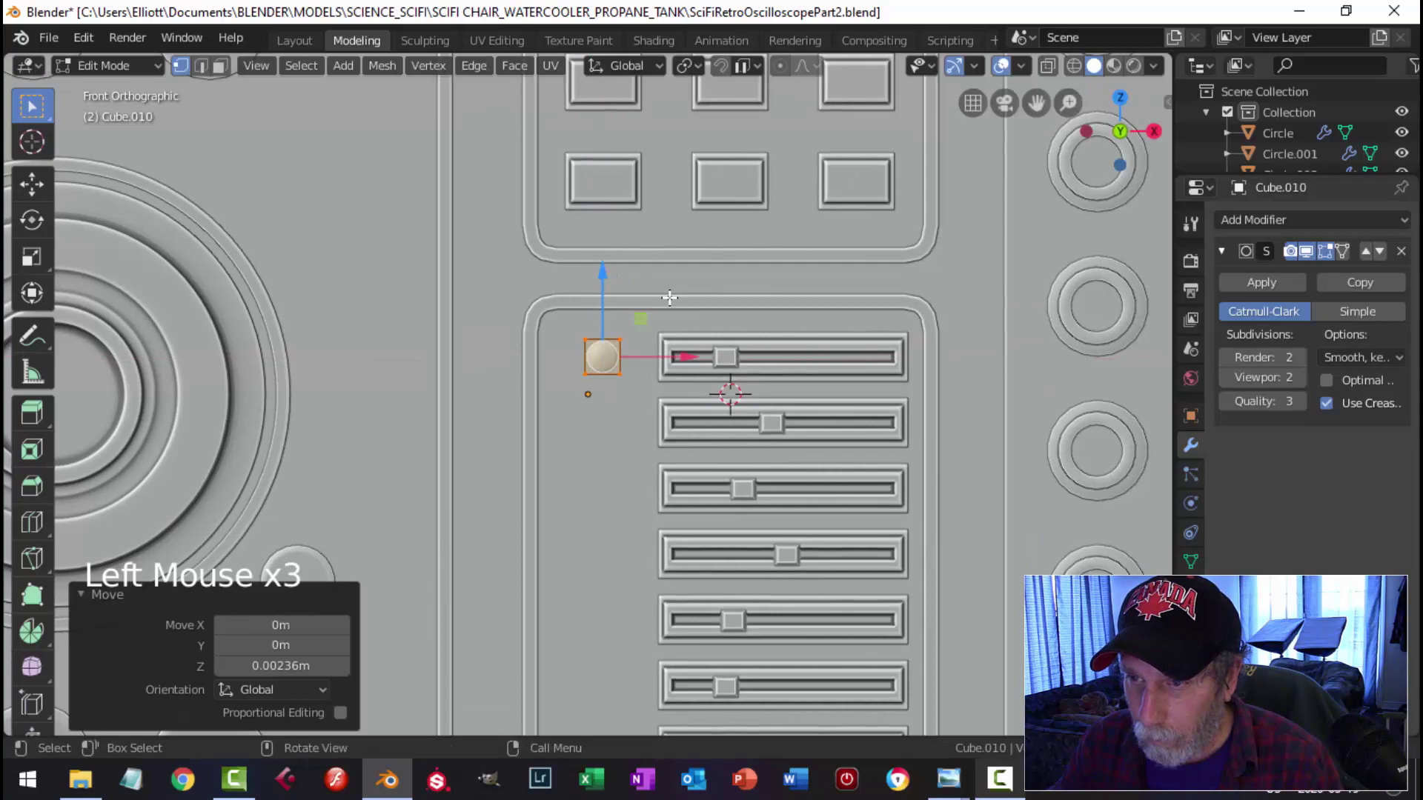
key(alt+a)
key(Tab)
key(alt+a)
Step: Set the indicator light's origin to its own geometry via Object > Set Origin
scroll(down, 3)
middle_click(712, 368)
scroll(up, 3)
click(617, 366)
key(KP_1)
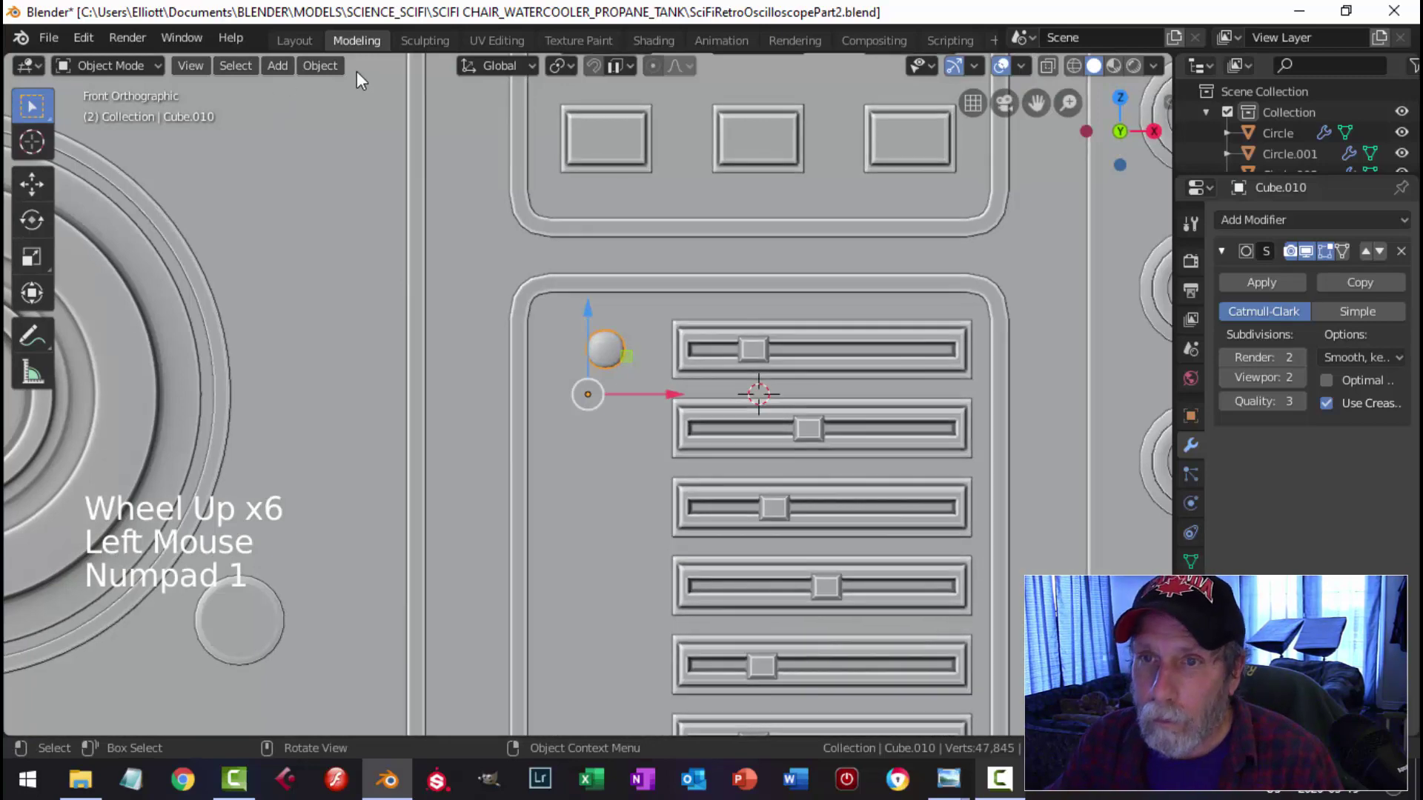
click(347, 80)
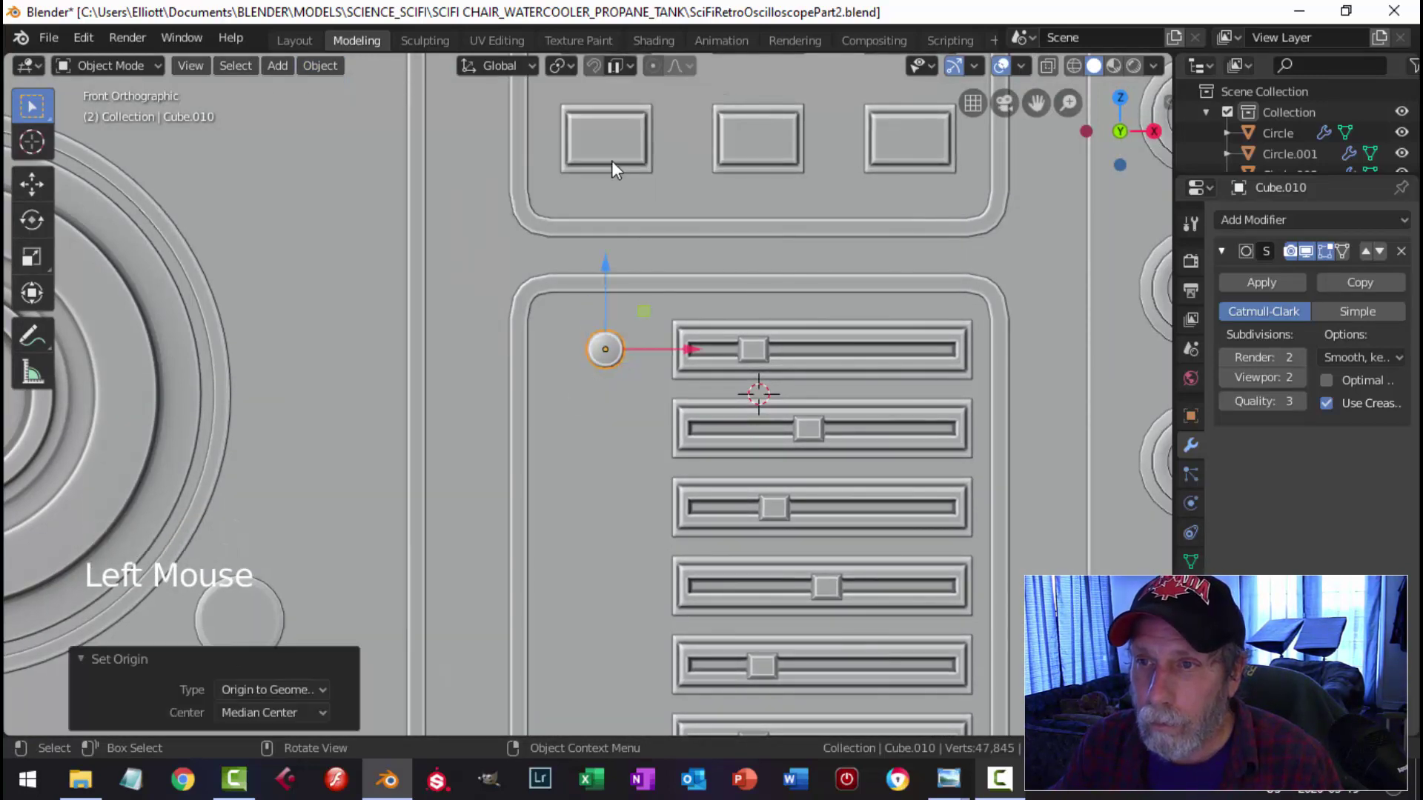
Step: Add an Array modifier with Count 8 and Relative Offset X 0, Z about -2.03 for a column of lights
click(1232, 256)
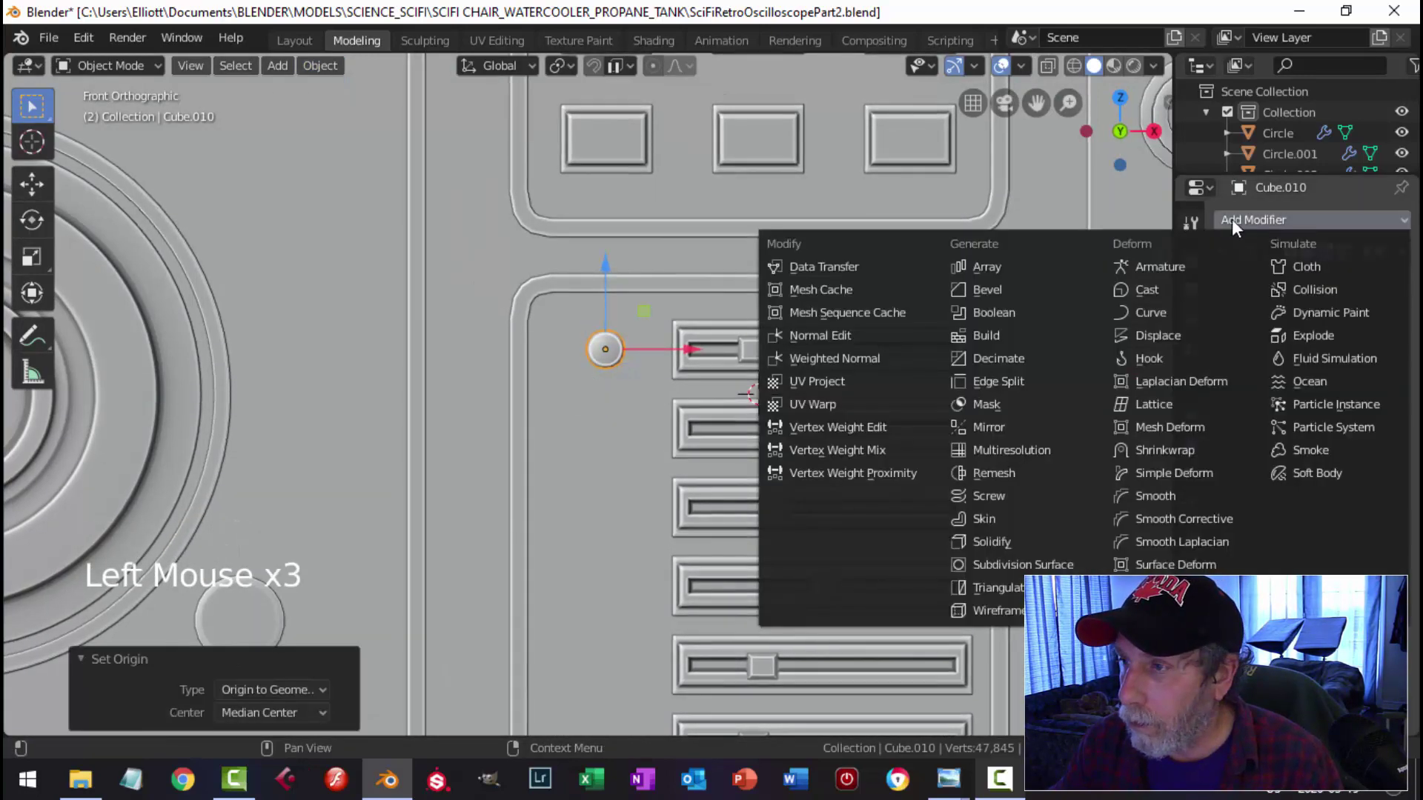
click(1042, 277)
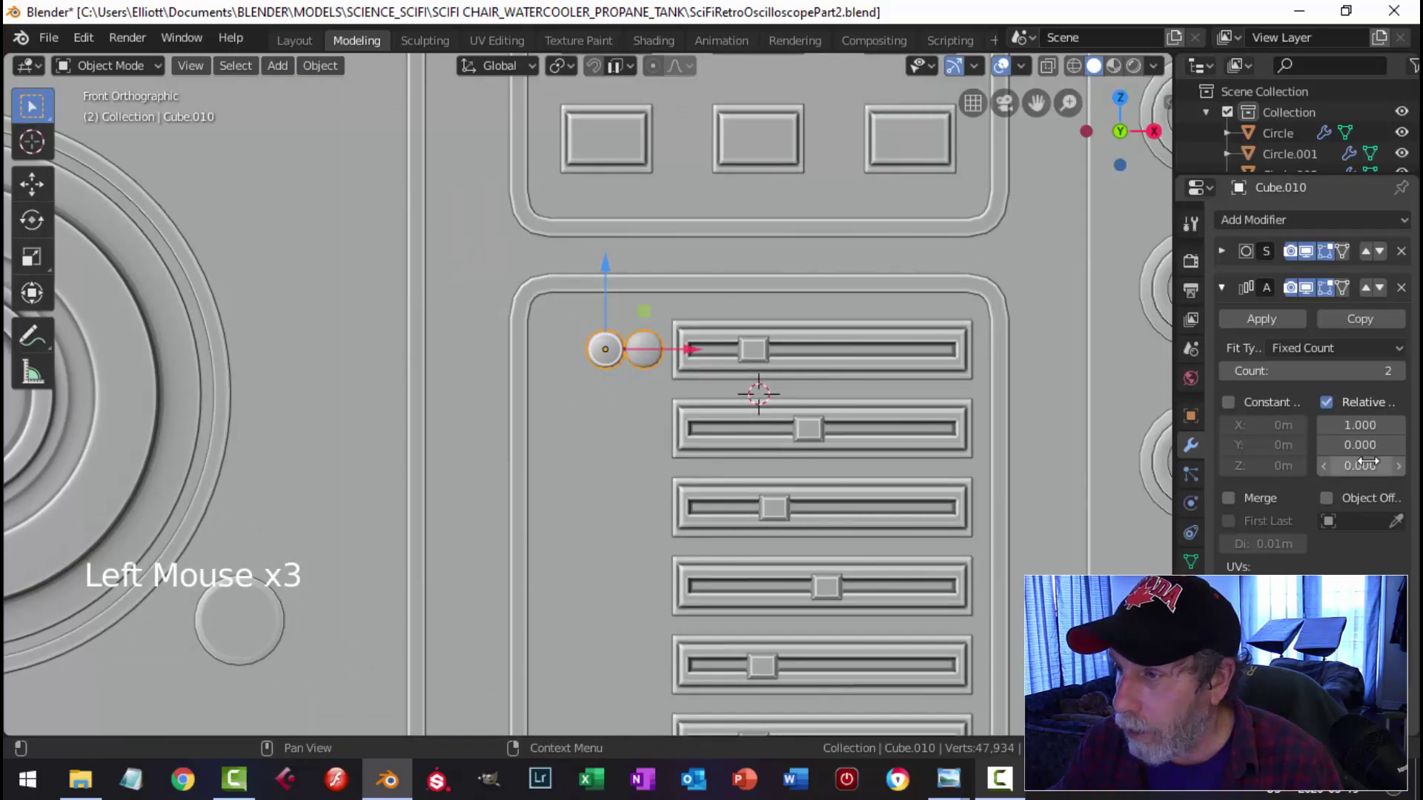
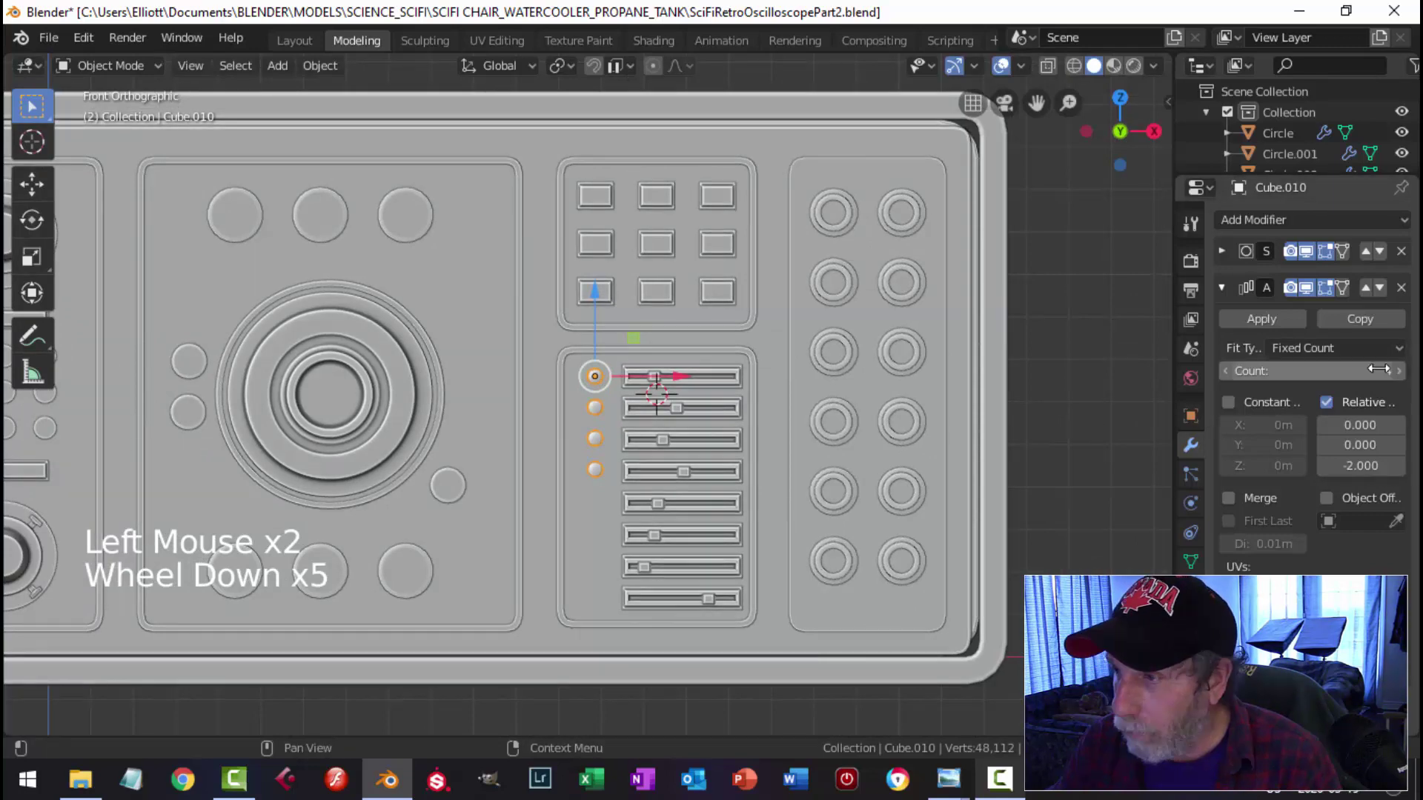
click(1408, 386)
click(1408, 385)
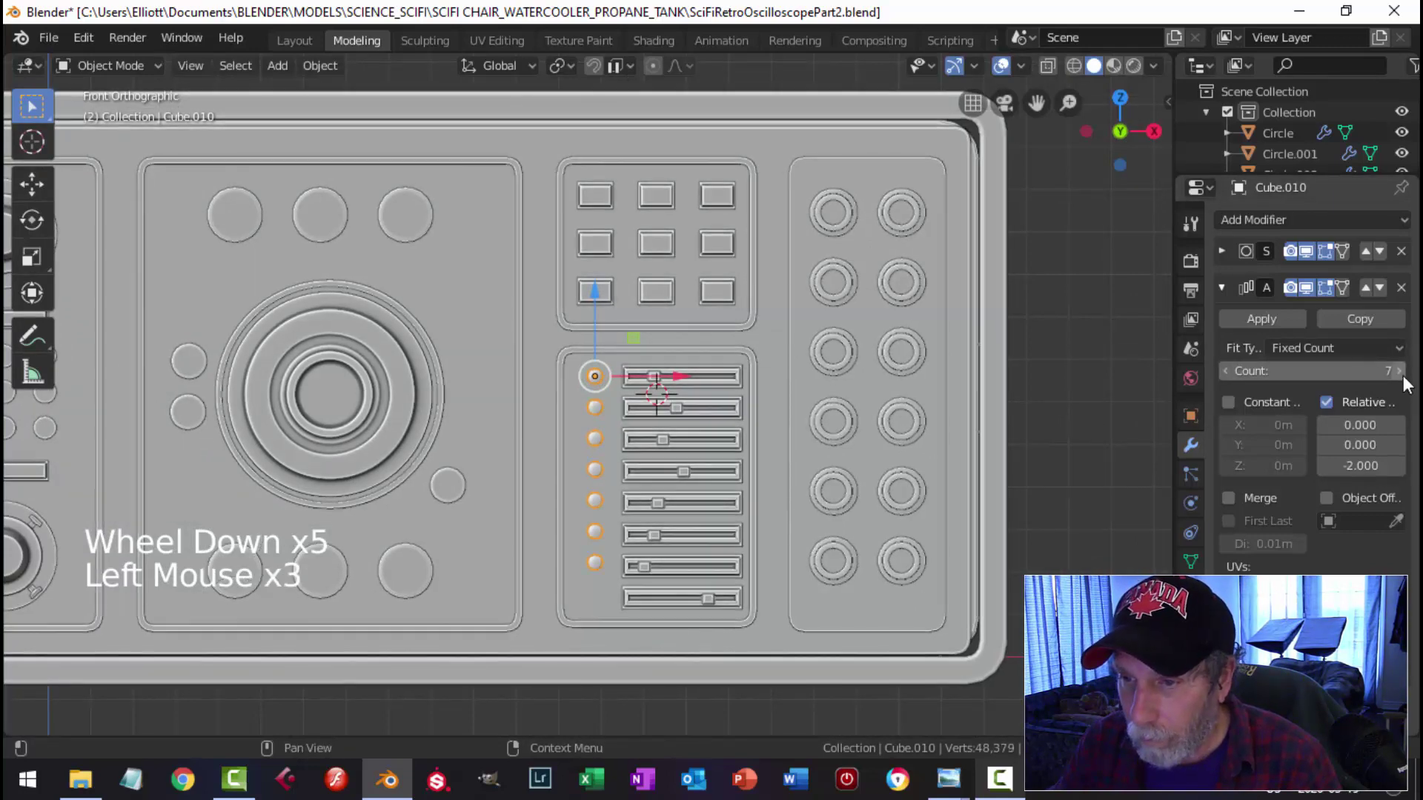
double_click(1405, 387)
scroll(up, 3)
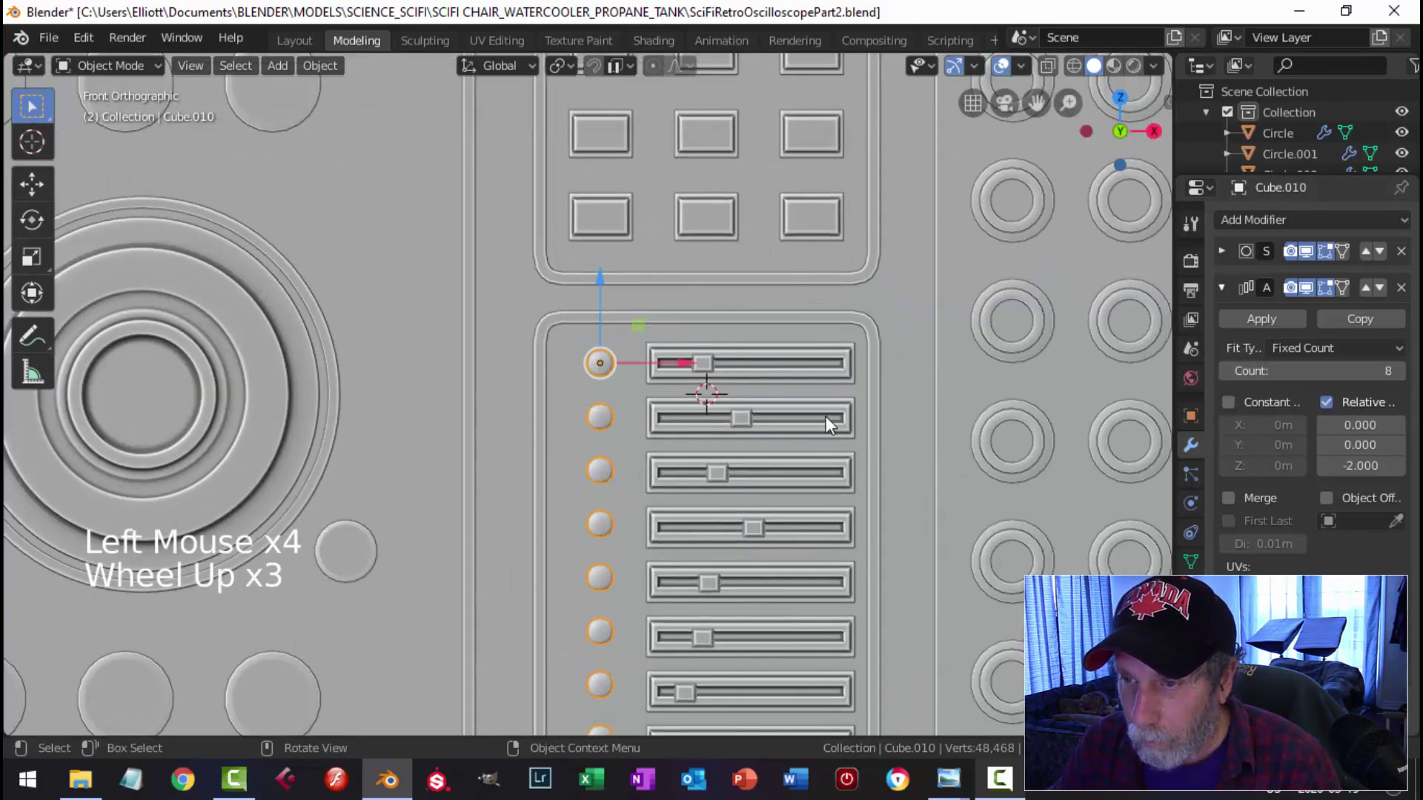
click(832, 412)
key(alt+a)
scroll(down, 3)
middle_click(681, 405)
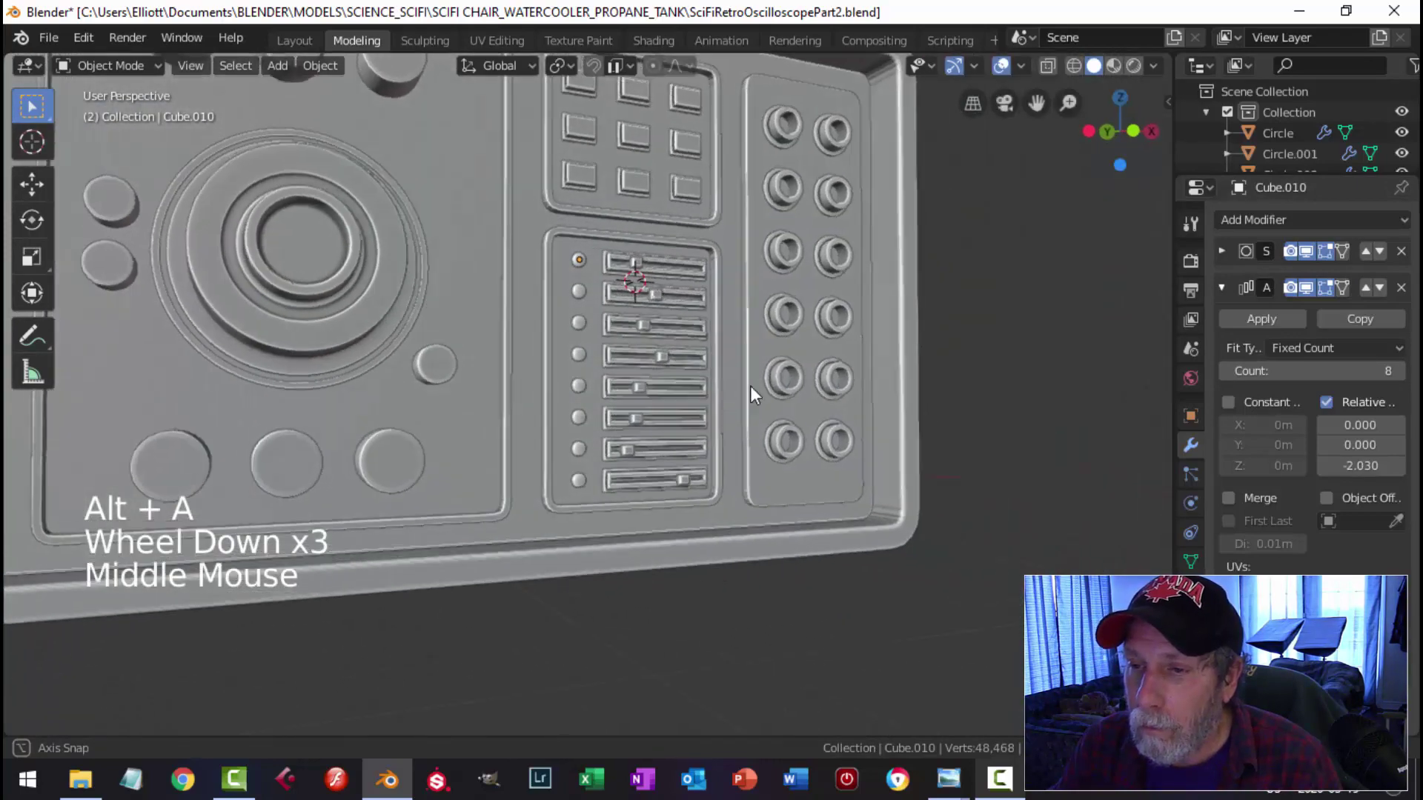
Step: Nudge the indicator light so the column lines up beside the sliders
scroll(up, 3)
click(659, 267)
click(660, 207)
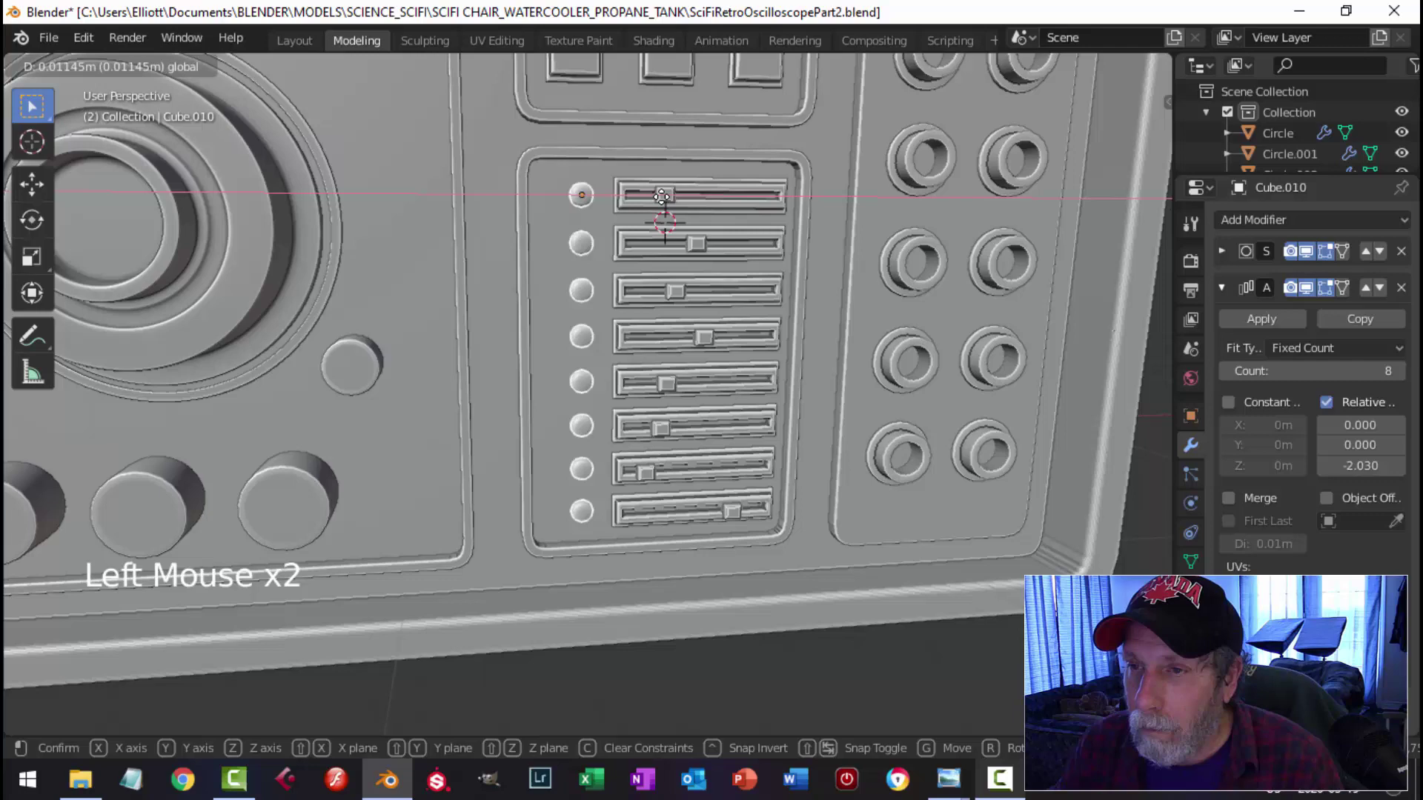
scroll(down, 3)
key(alt+a)
middle_click(653, 391)
scroll(up, 3)
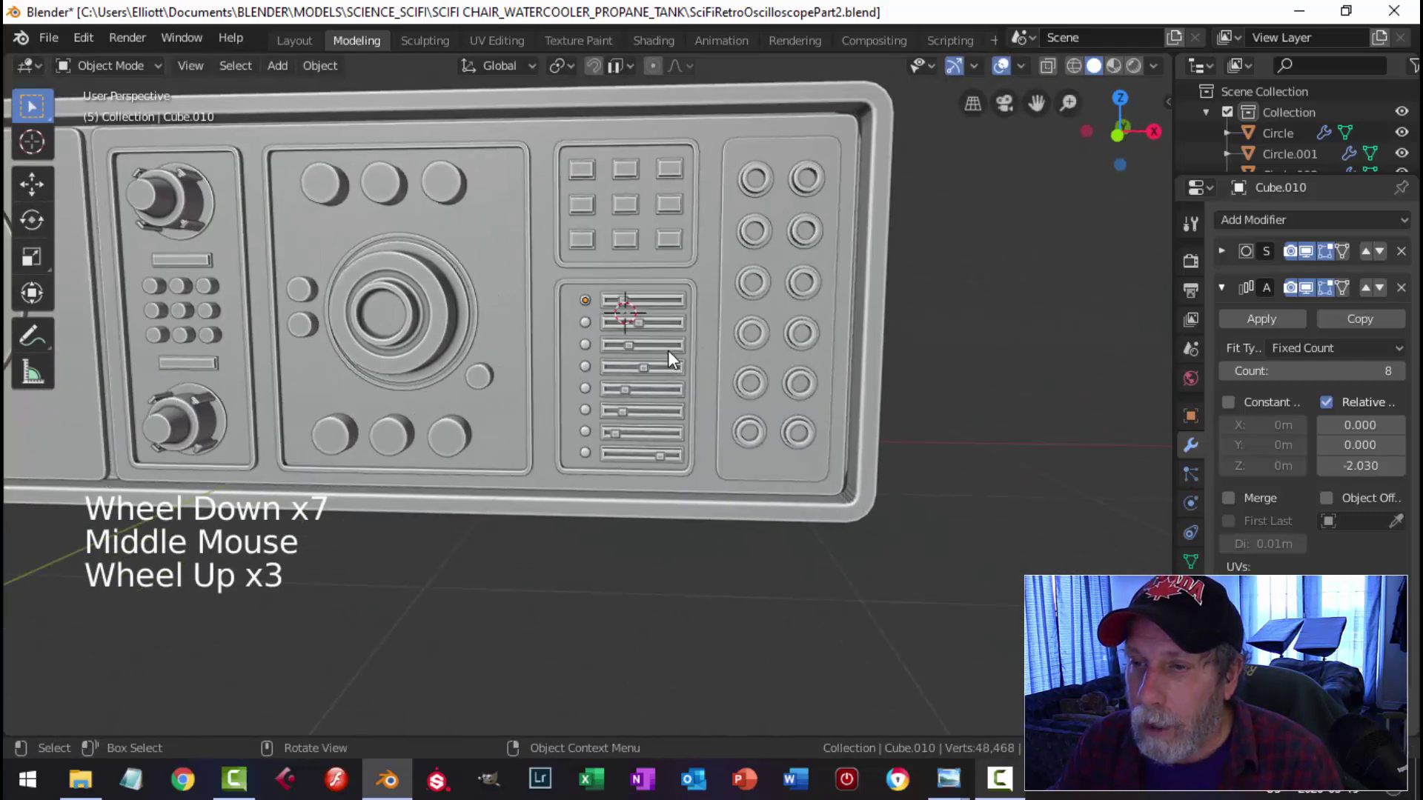
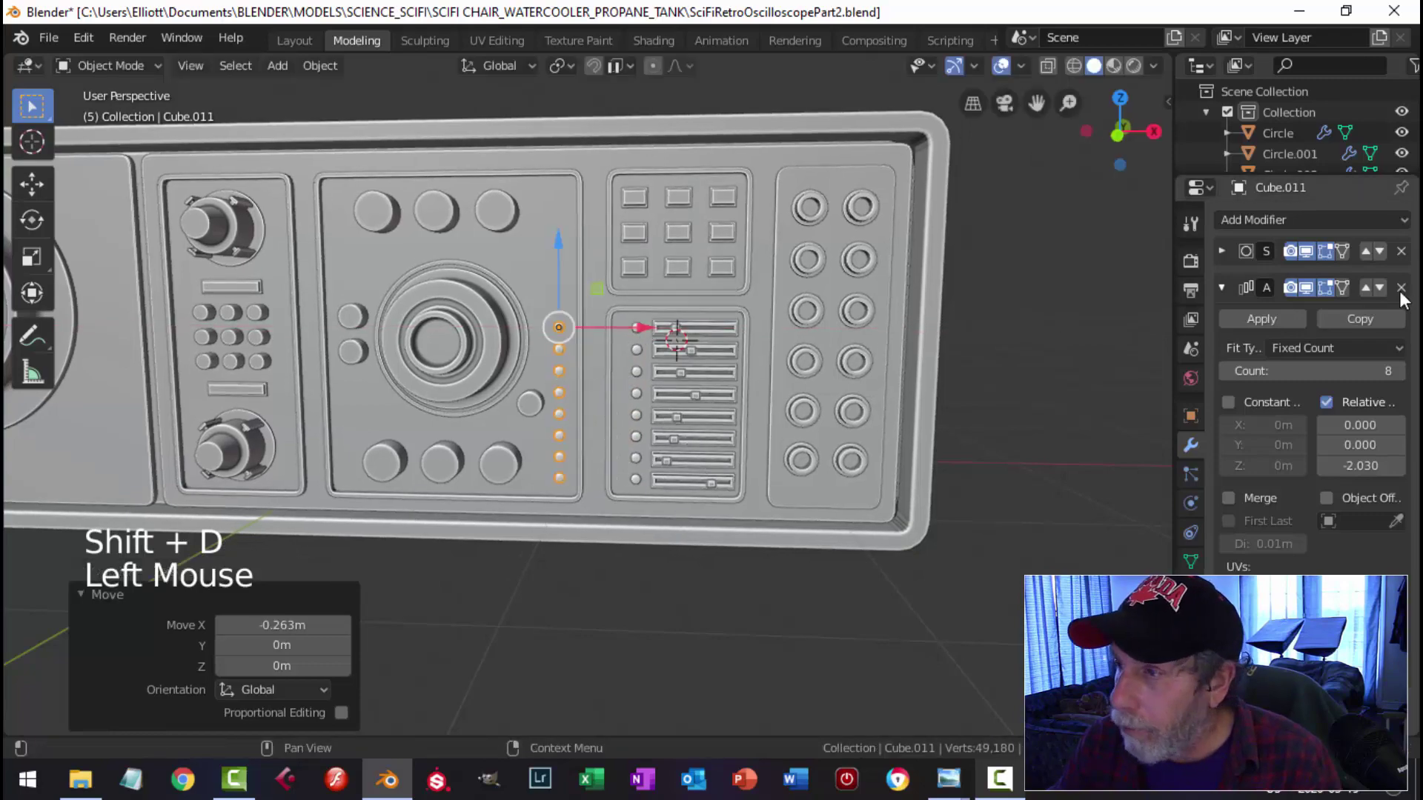
Step: Apply the Array modifier so the eight lights become permanent geometry
click(1407, 294)
scroll(up, 3)
scroll(down, 3)
scroll(down, 3)
middle_click(694, 386)
middle_click(622, 394)
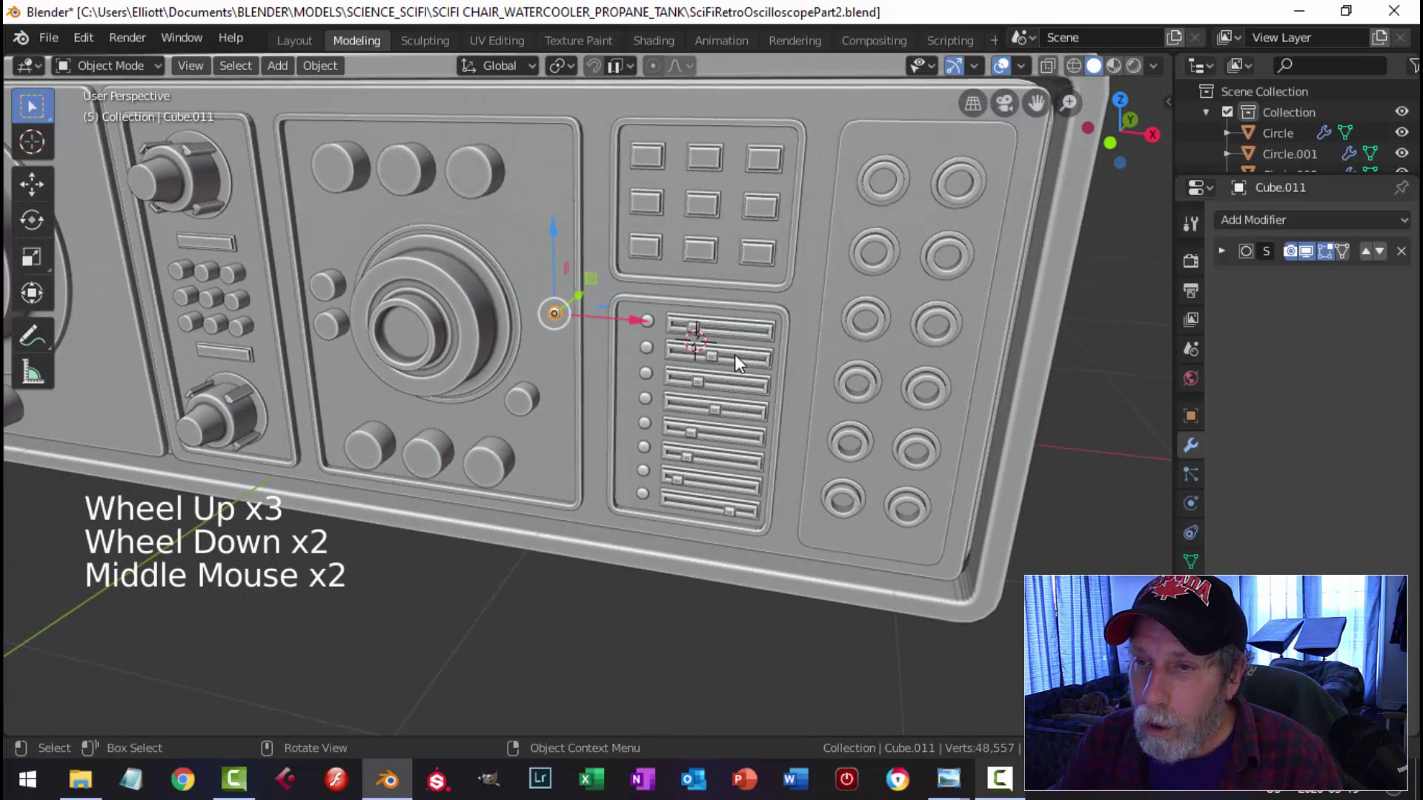
Step: Grab a light copy in front view toward the panel's bottom corner and inspect the case side
key(KP_1)
key(g)
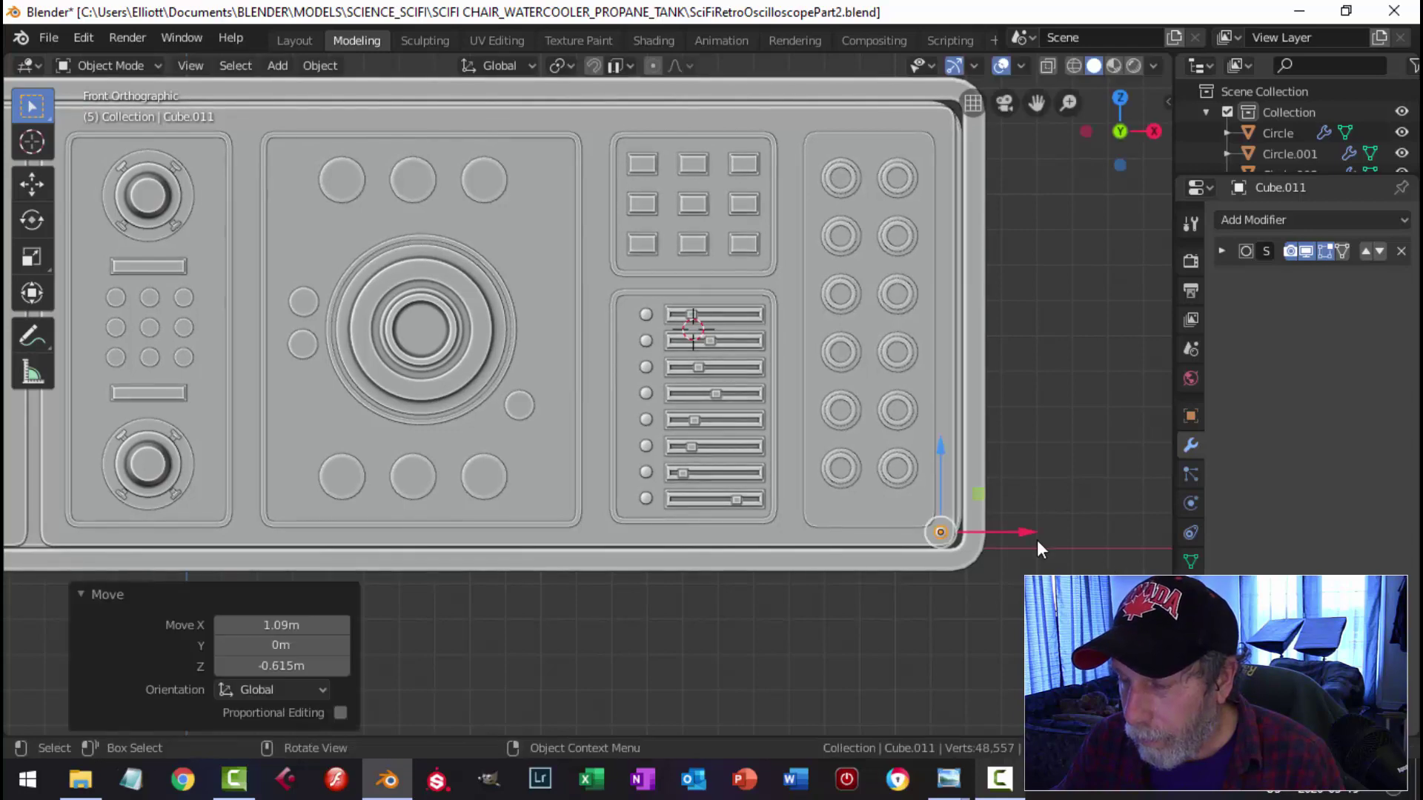
key(KP_Decimal)
scroll(down, 3)
middle_click(697, 485)
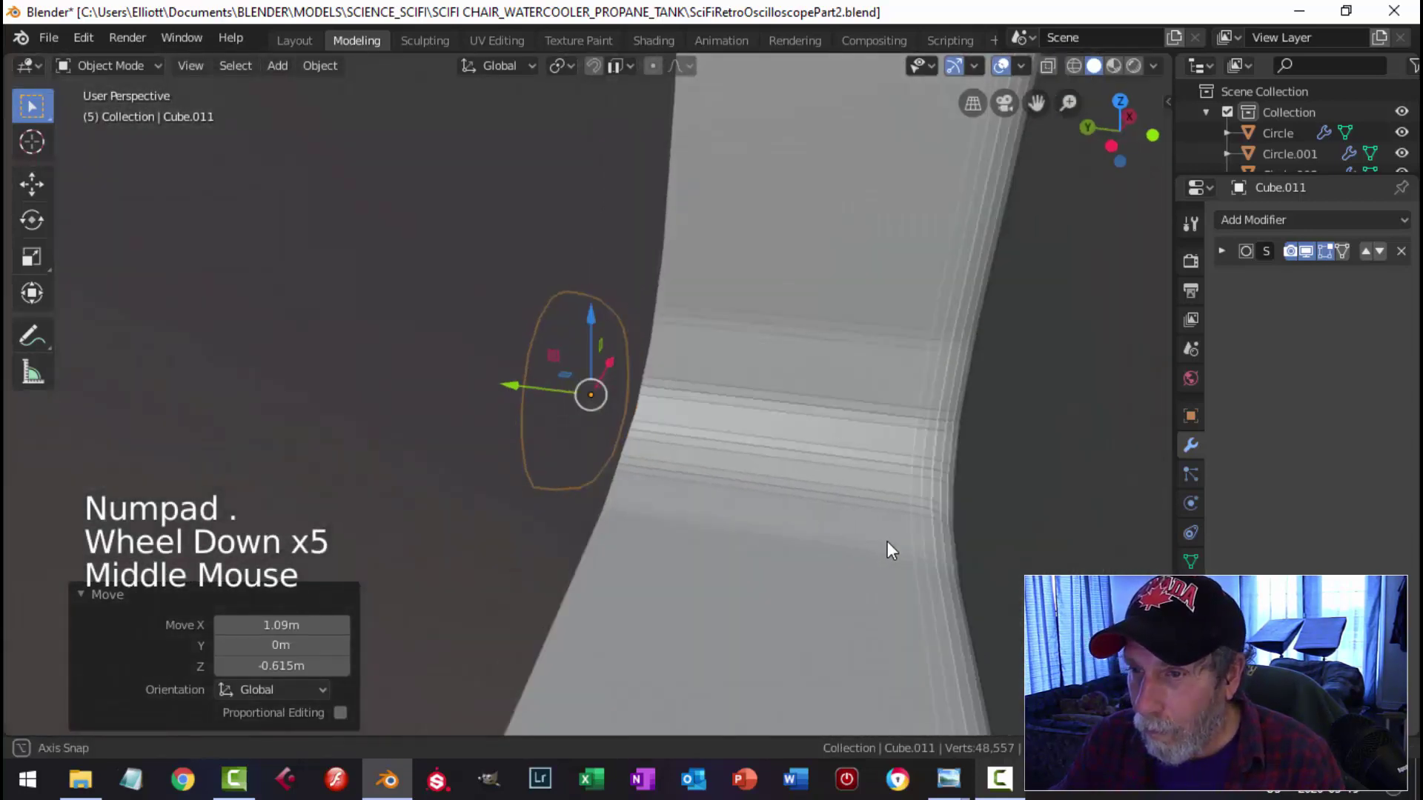
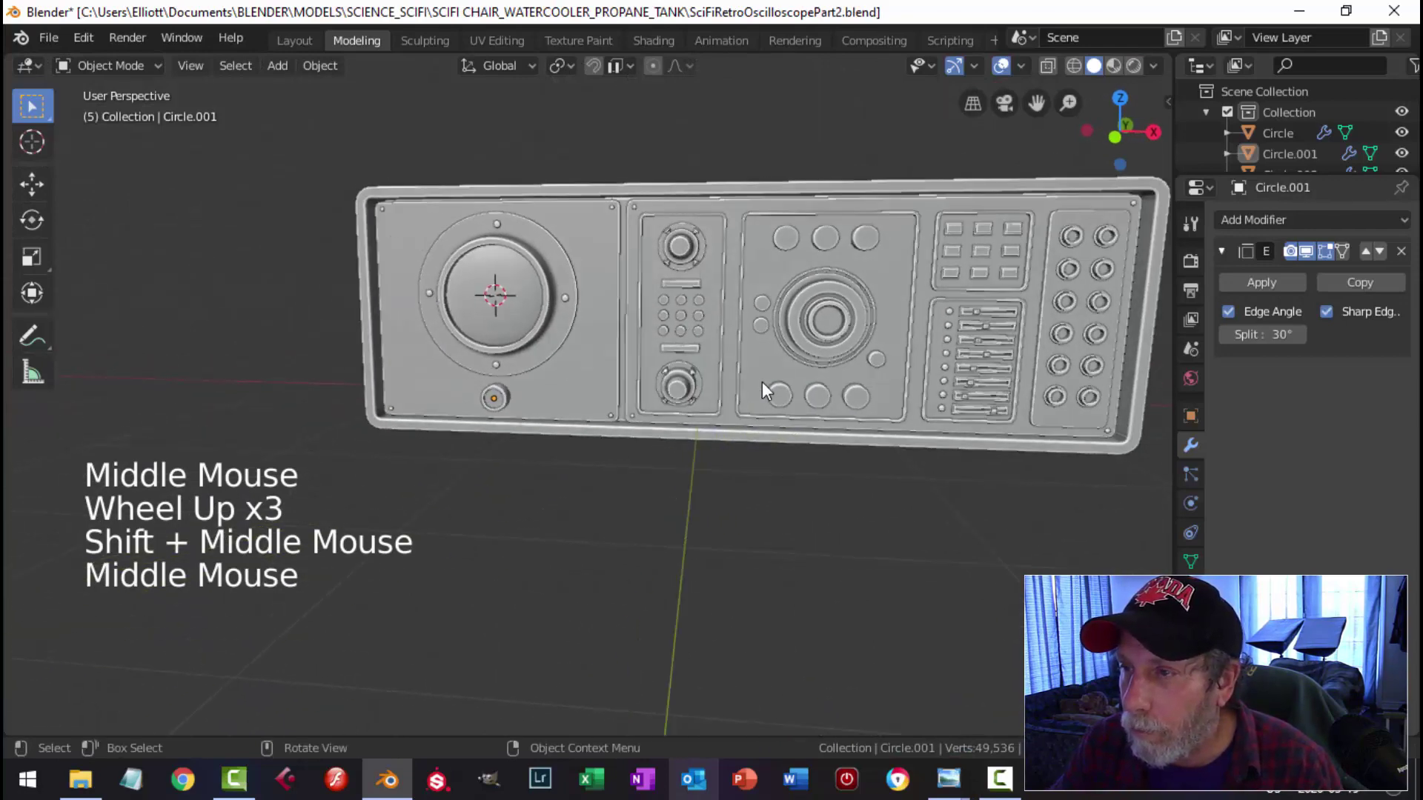
Step: Orbit and zoom around the oscilloscope to inspect the case from several angles
scroll(down, 3)
middle_click(891, 337)
scroll(up, 3)
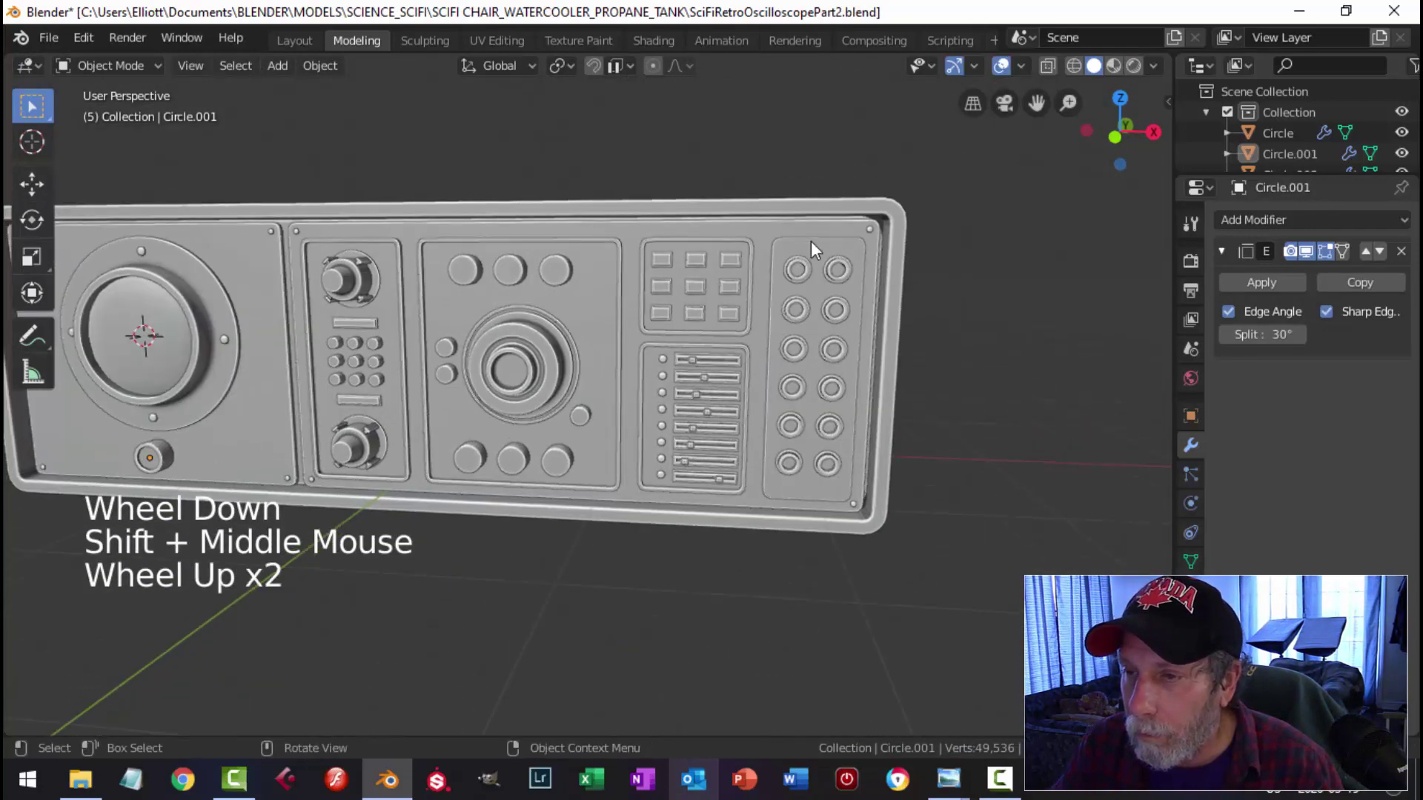
scroll(down, 3)
middle_click(799, 319)
scroll(up, 3)
scroll(down, 3)
middle_click(635, 307)
middle_click(724, 327)
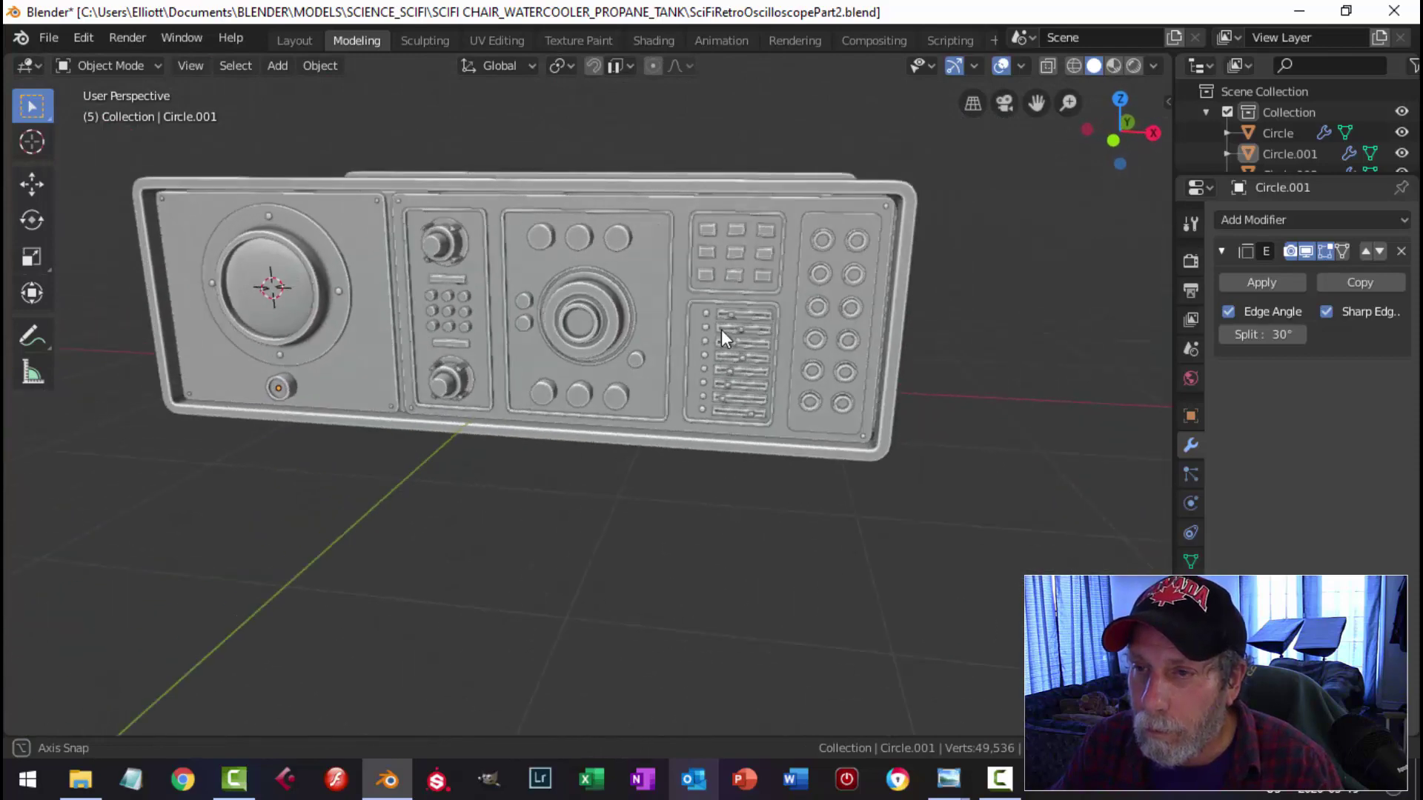
Step: Select the enclosing case in front view and scale it down to about 0.994
click(919, 193)
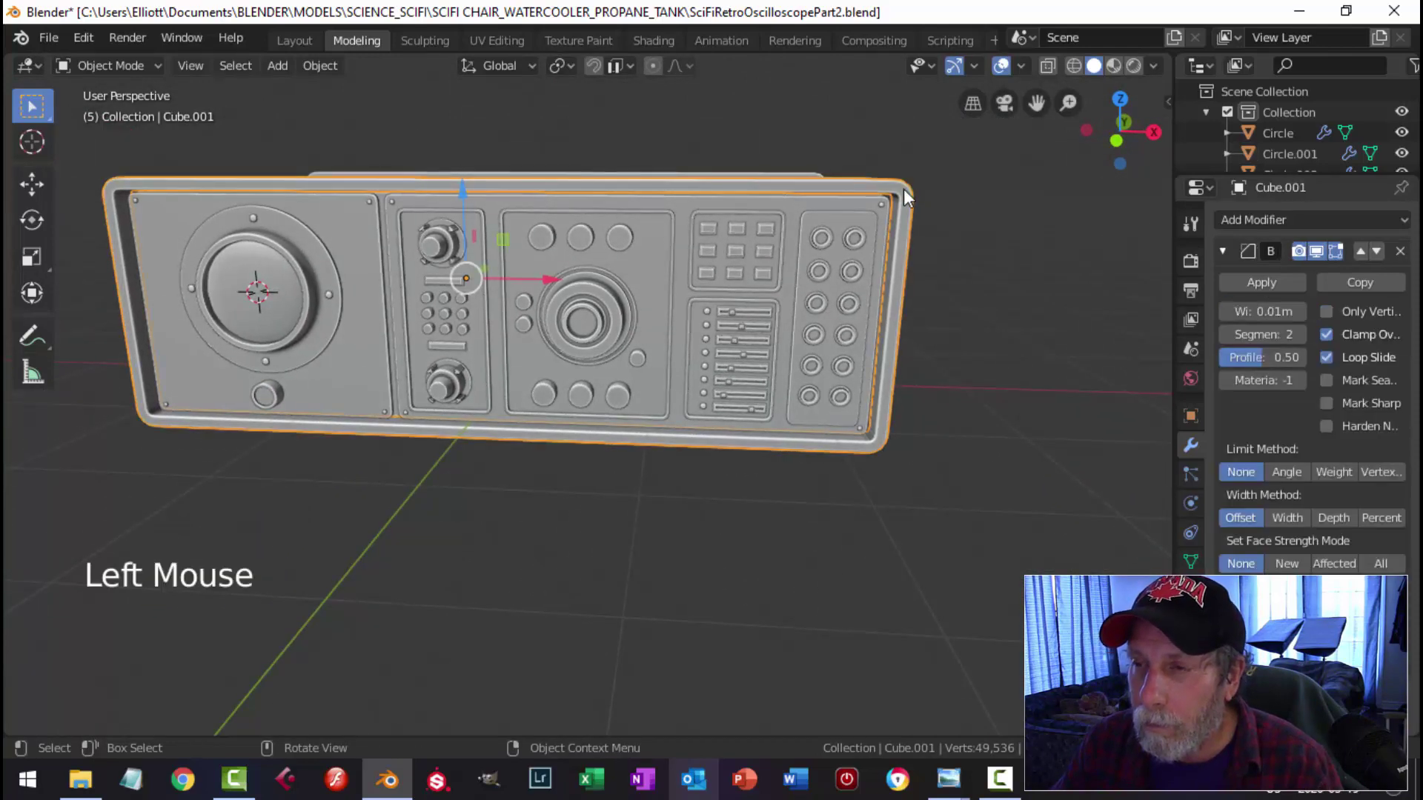
middle_click(955, 247)
click(967, 152)
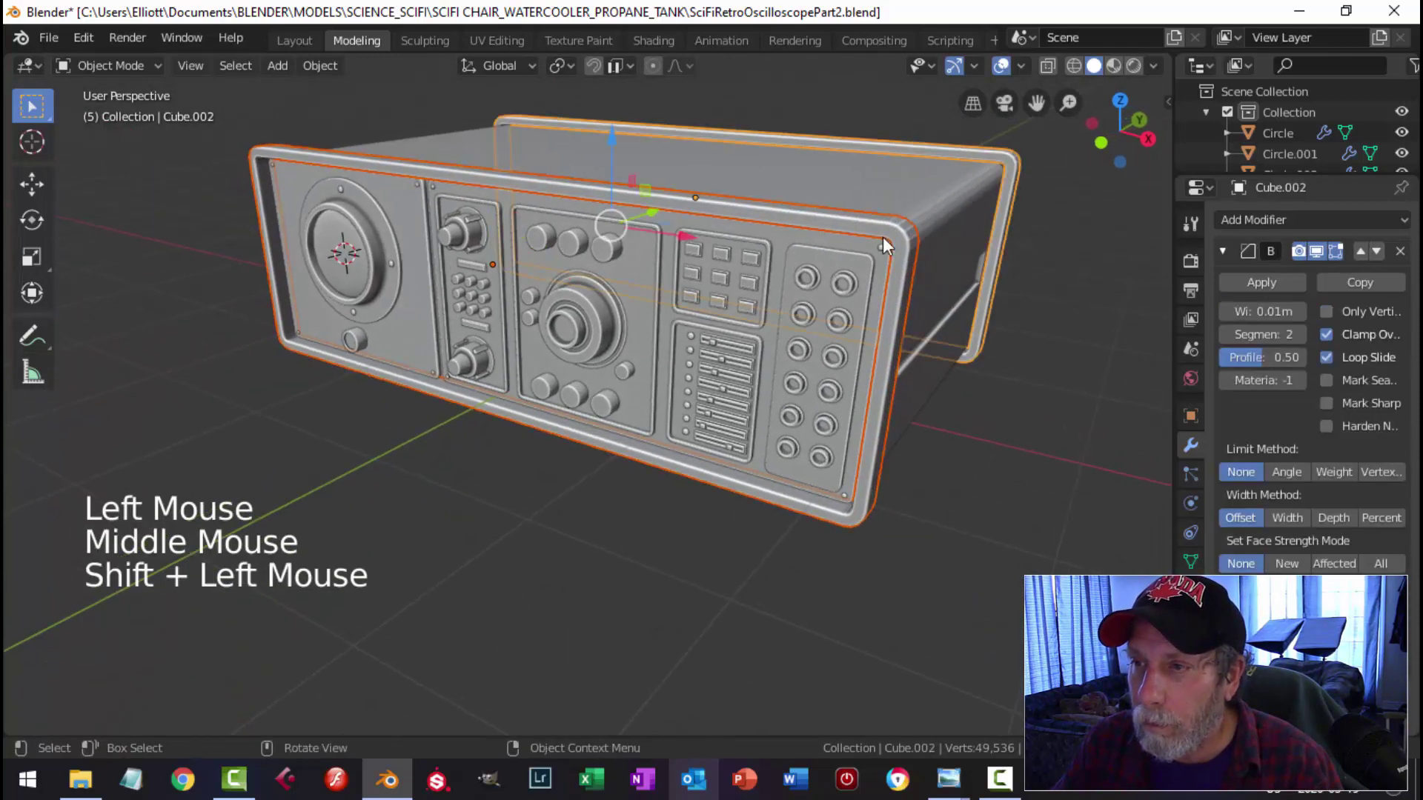
key(KP_1)
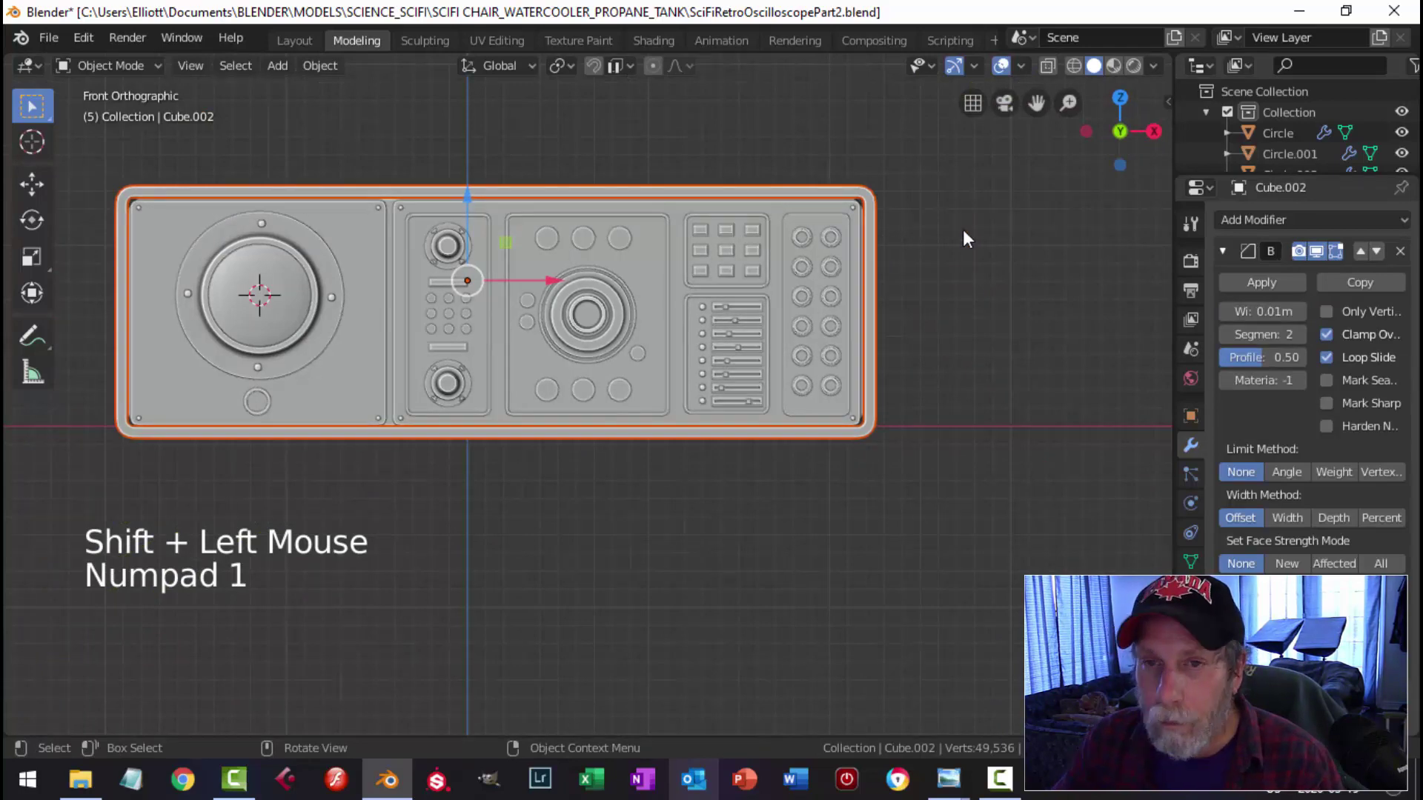
key(s)
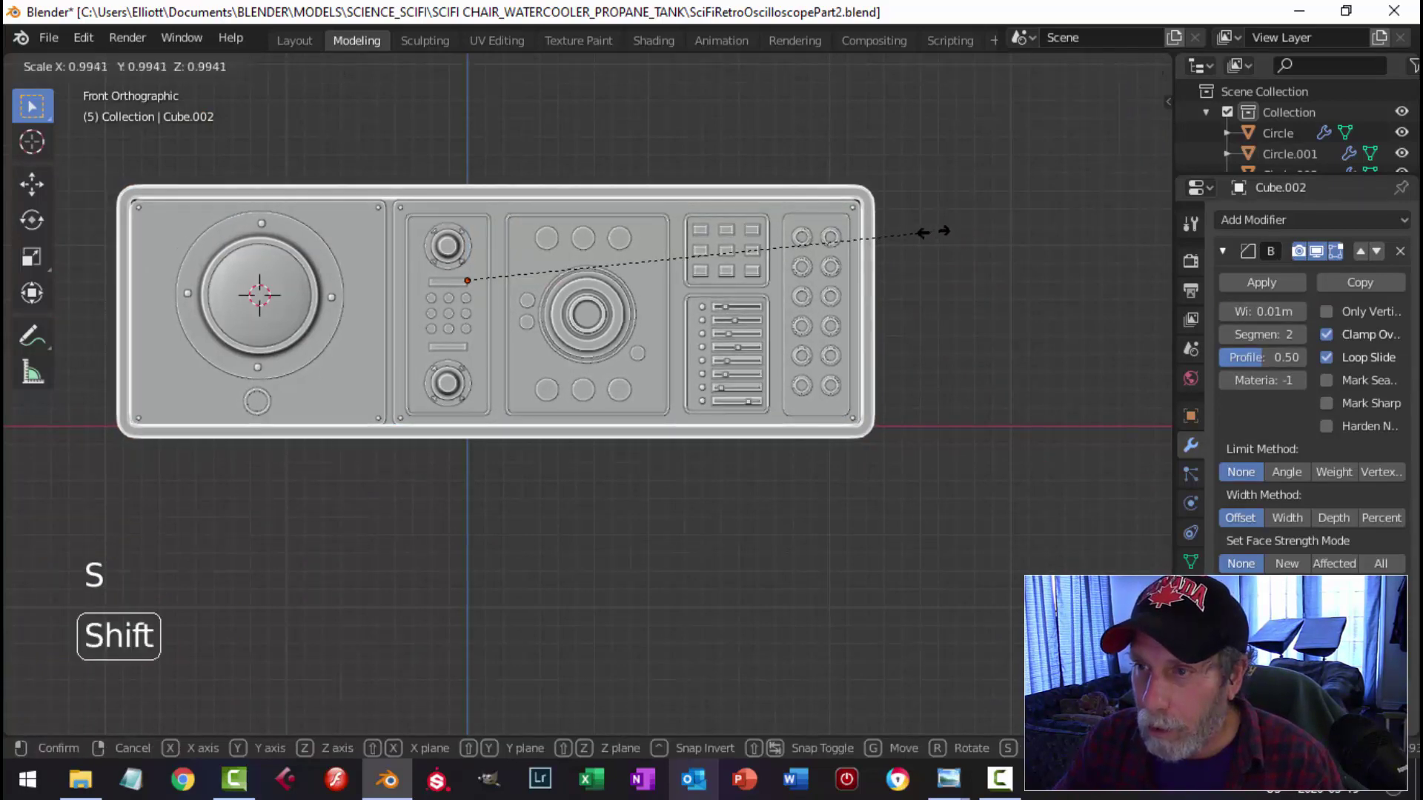
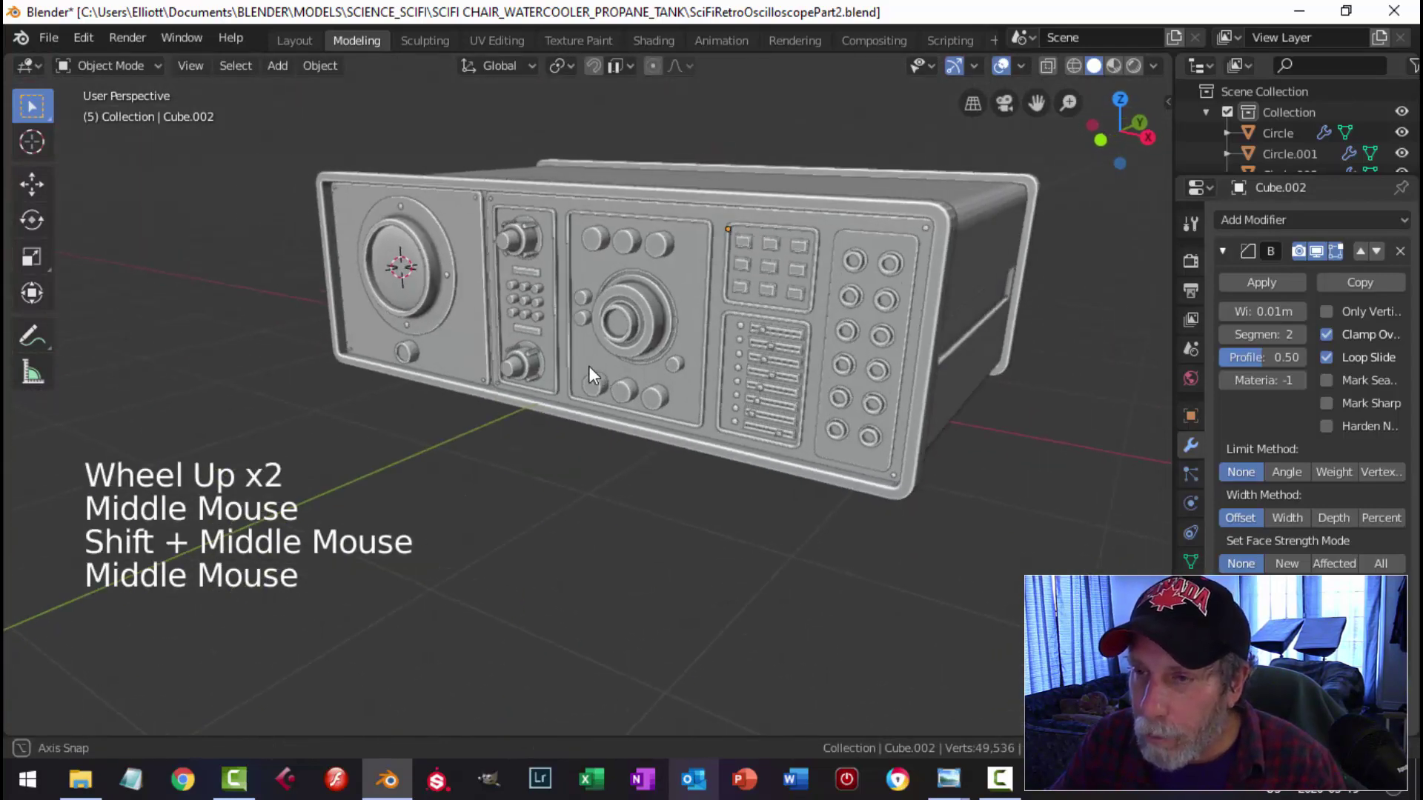
Step: Orbit the enclosed oscilloscope from the sides and swing toward the underside of the base
scroll(up, 3)
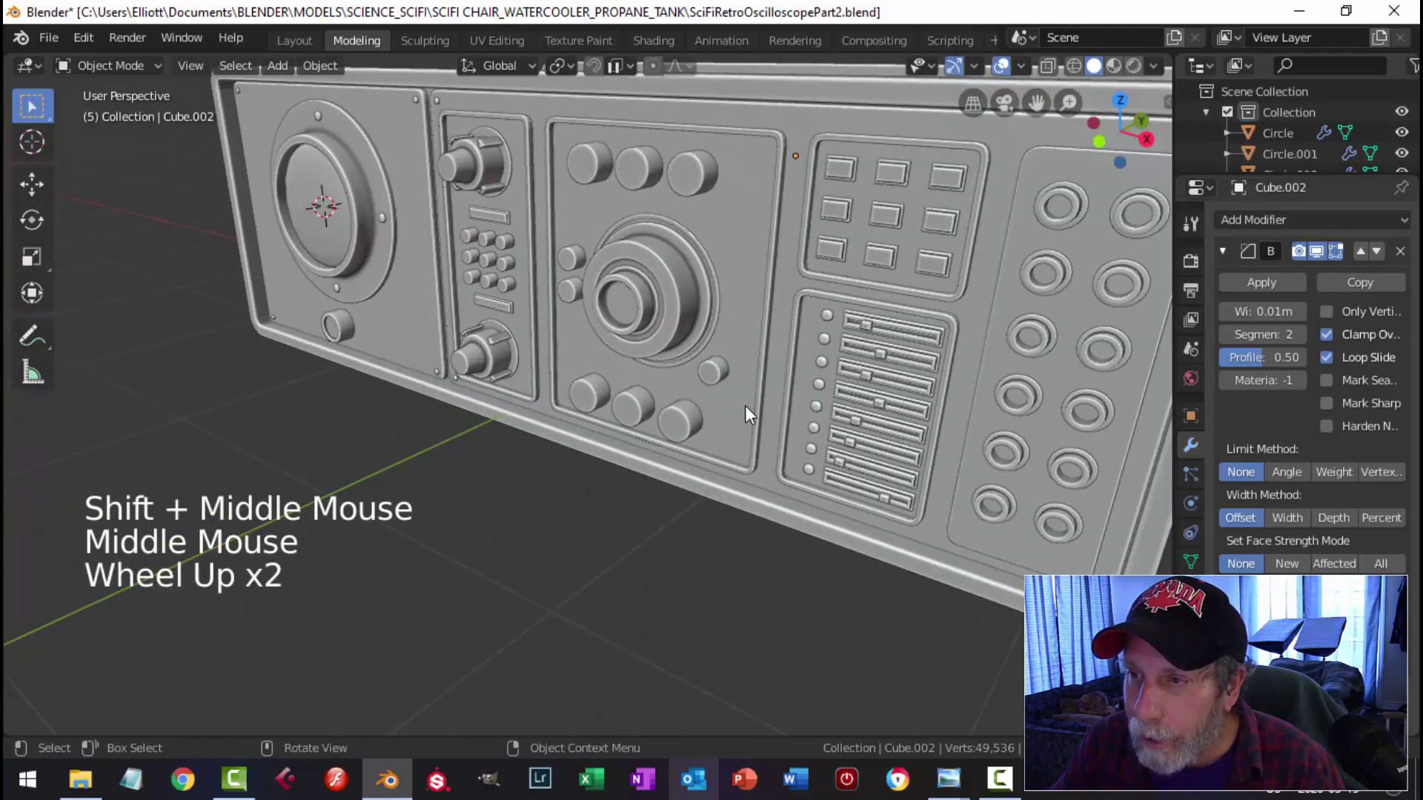
scroll(down, 3)
middle_click(842, 407)
middle_click(795, 405)
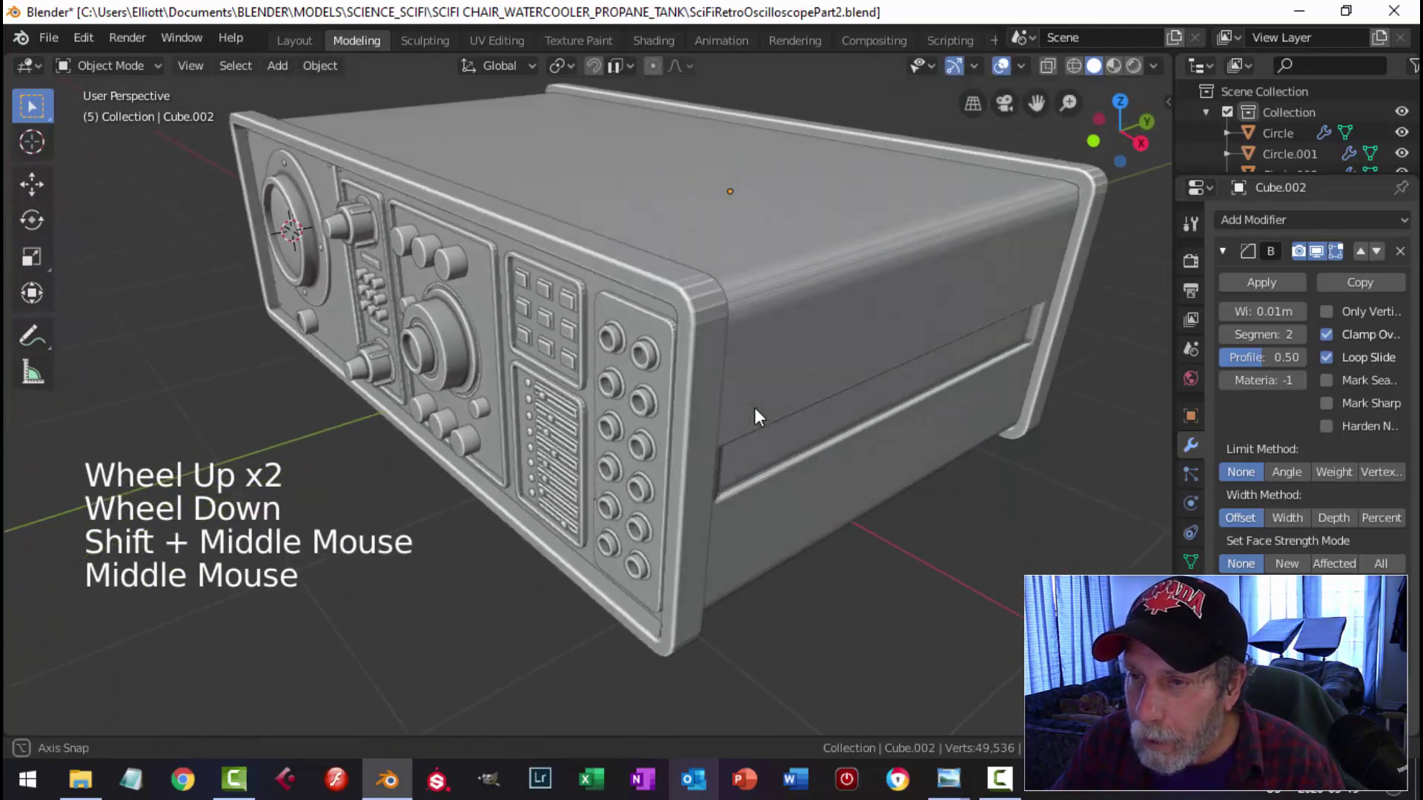
scroll(up, 3)
middle_click(797, 346)
scroll(down, 3)
scroll(down, 3)
middle_click(674, 361)
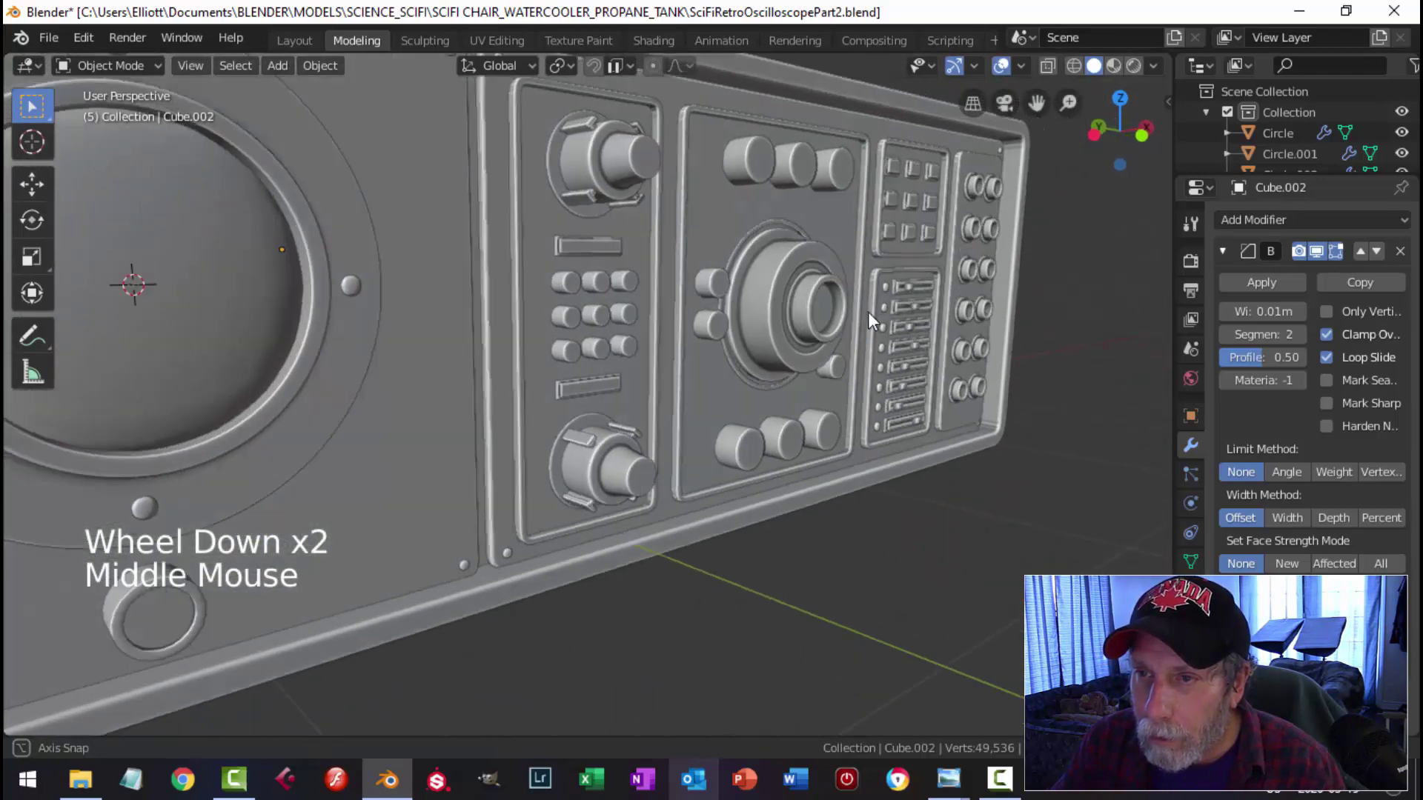
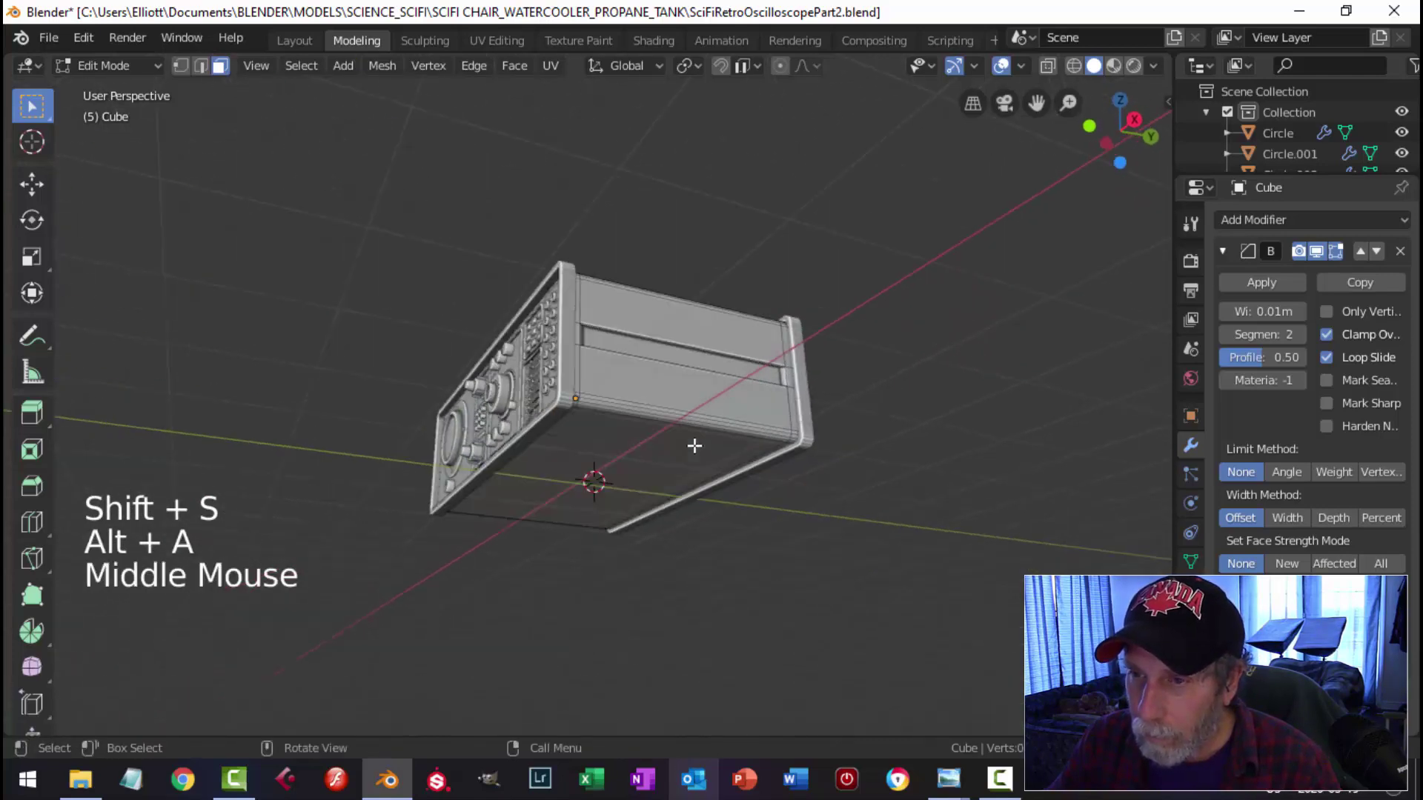
Step: Leave the case's mesh editing and add a new circle mesh, entering edit mode on it
key(Tab)
middle_click(717, 400)
key(shift+a)
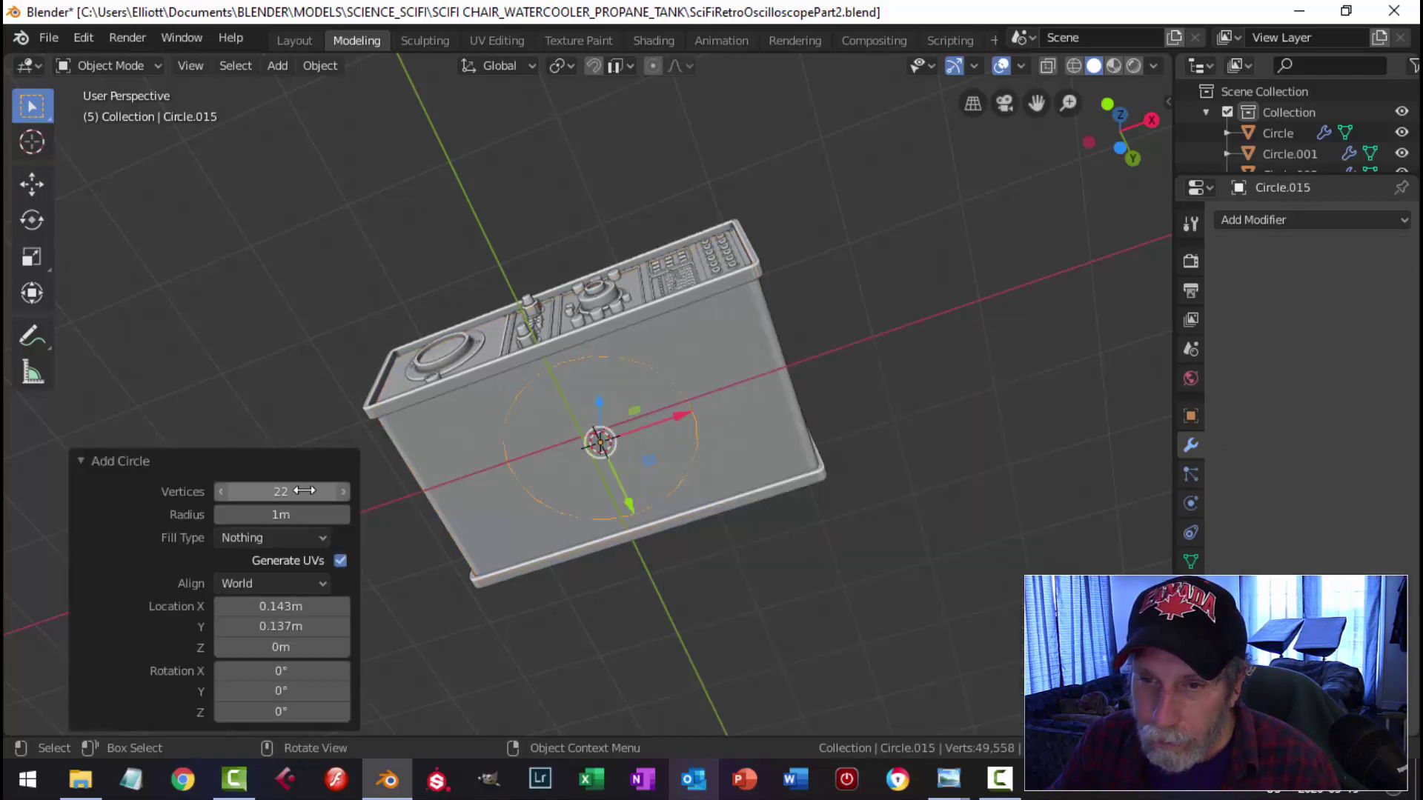
middle_click(898, 395)
key(Tab)
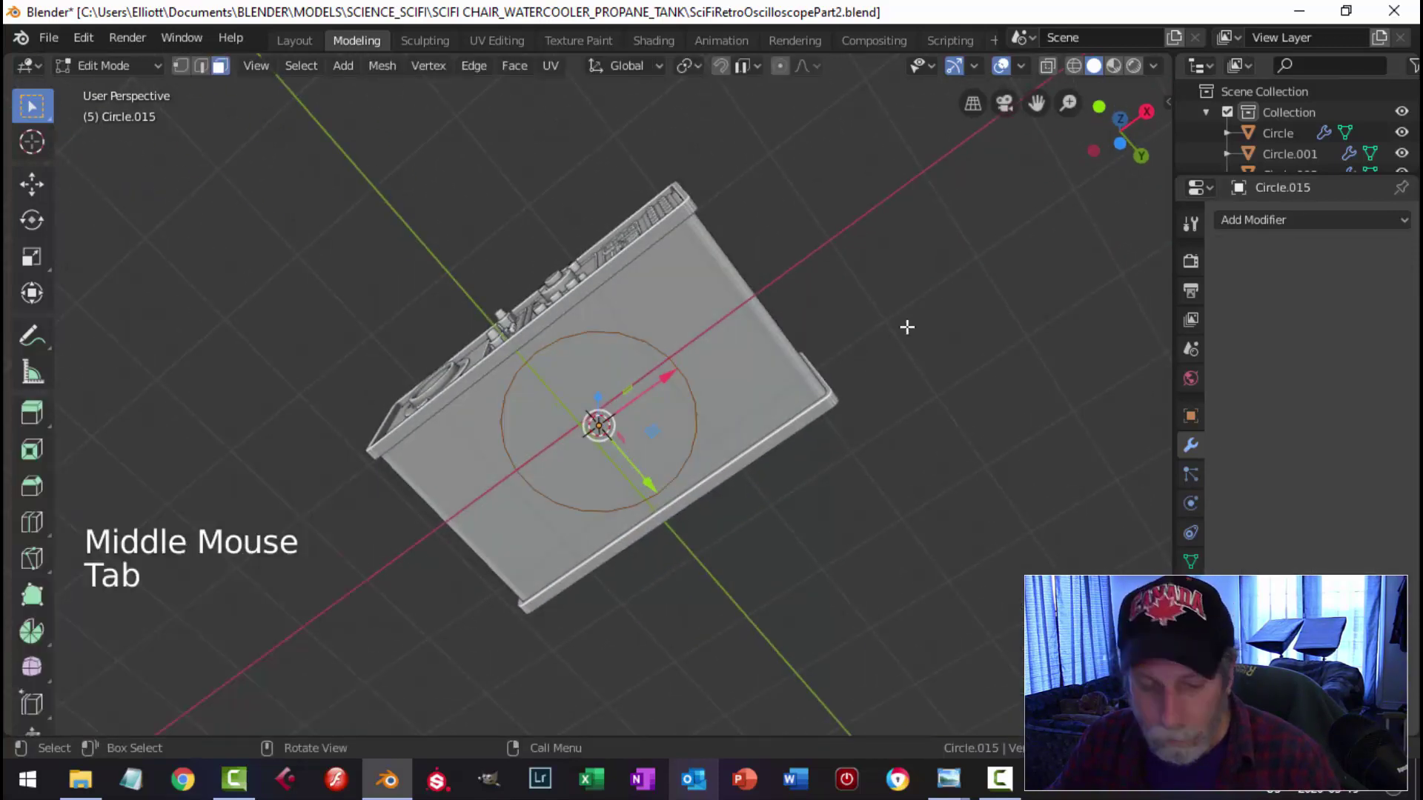
Step: Scale the circle down and, from bottom view, move it under a front corner of the case
key(s)
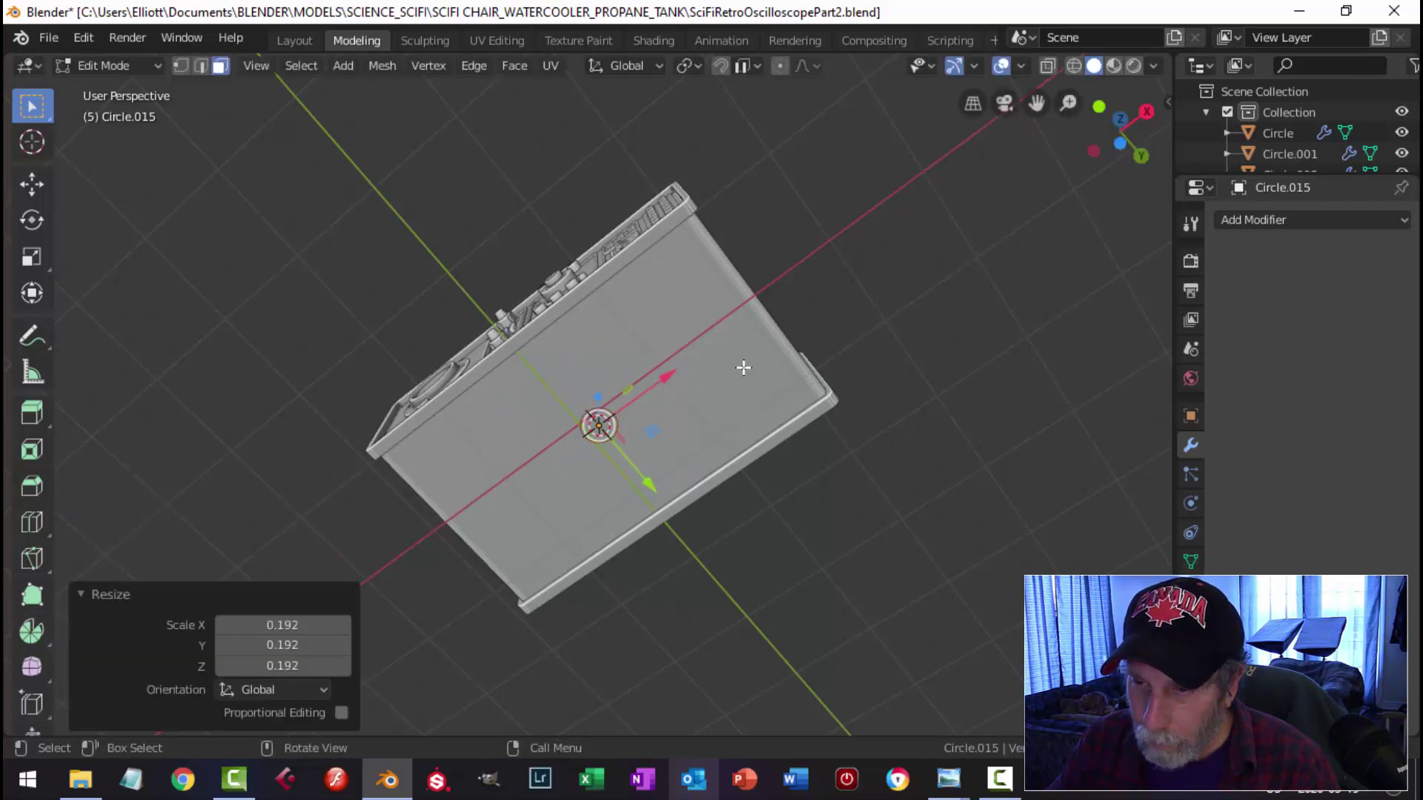
key(ctrl+KP_7)
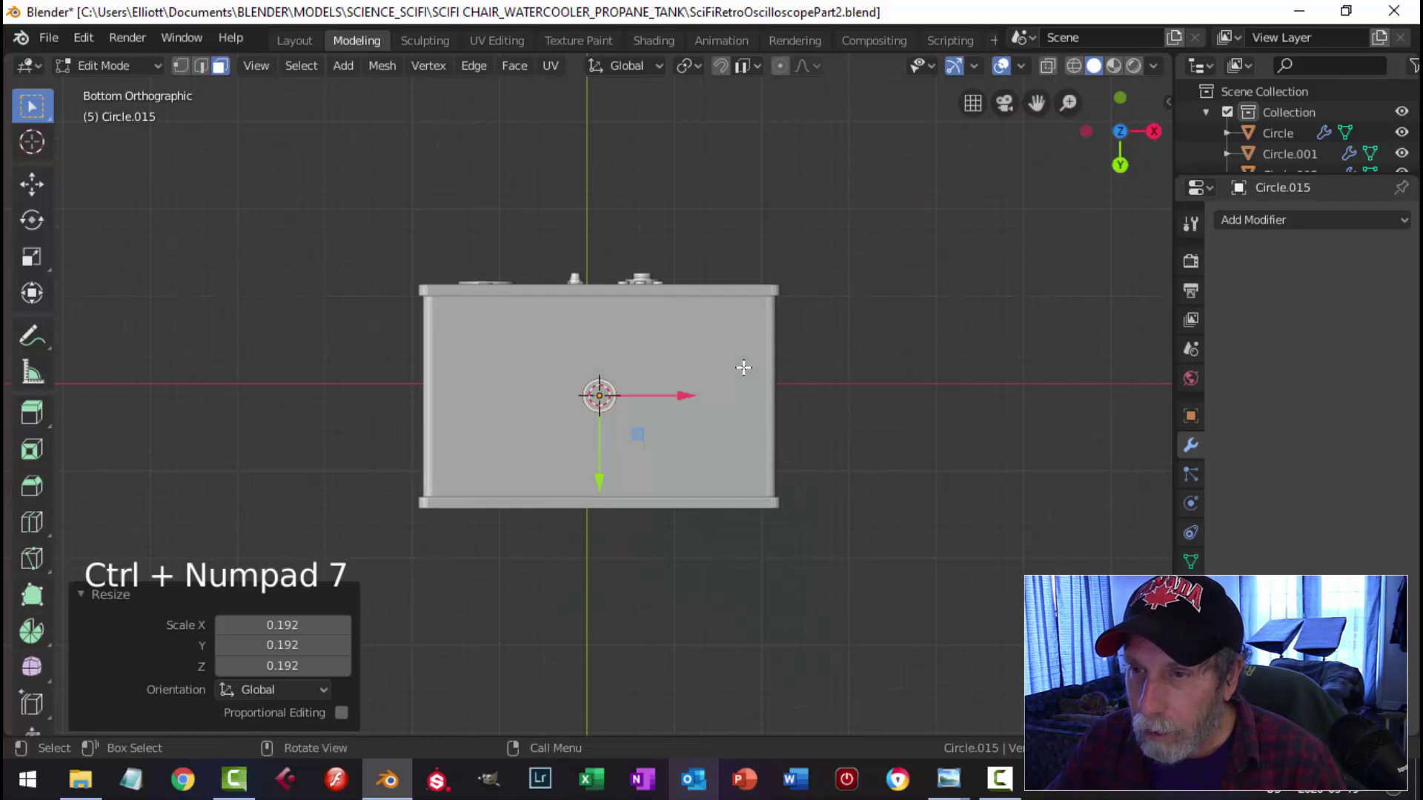
key(g)
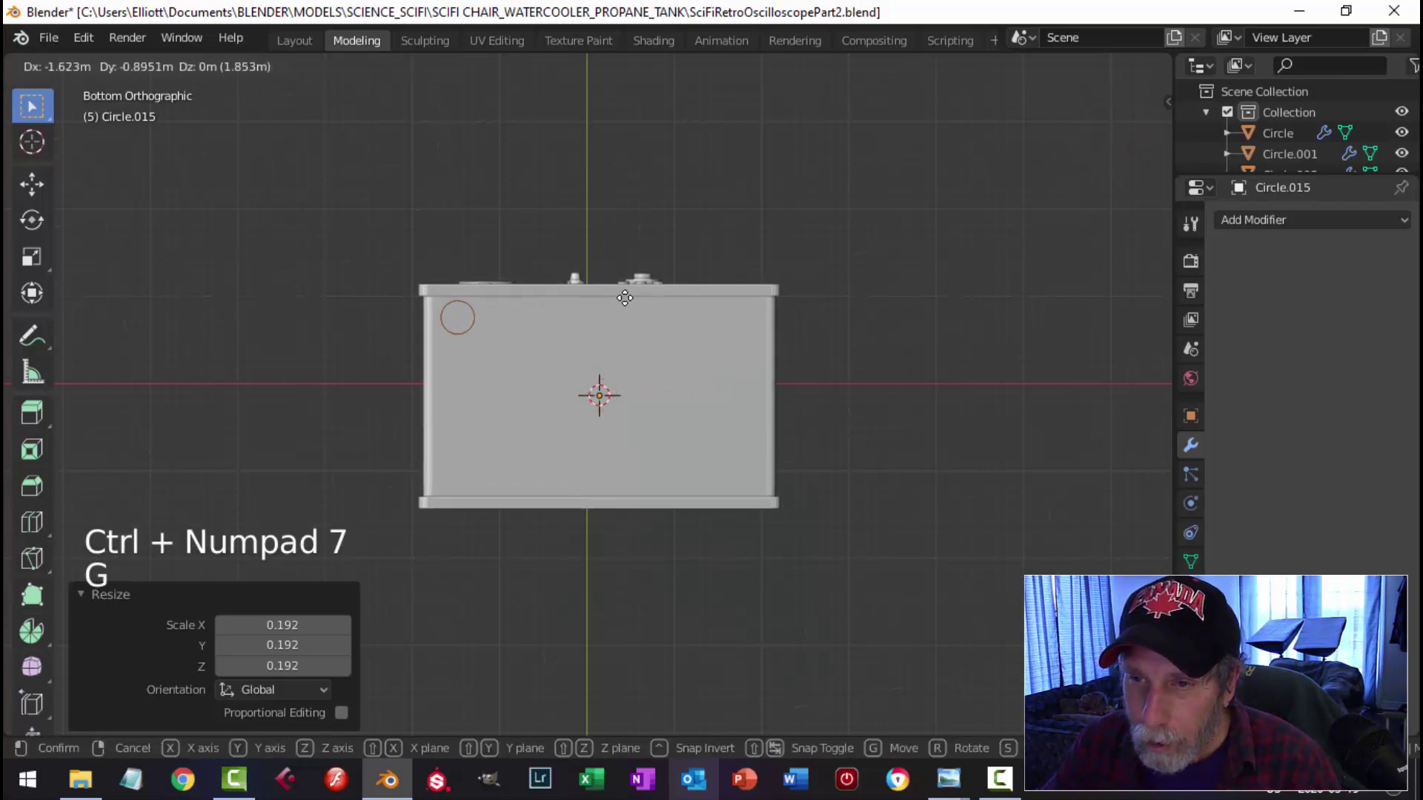
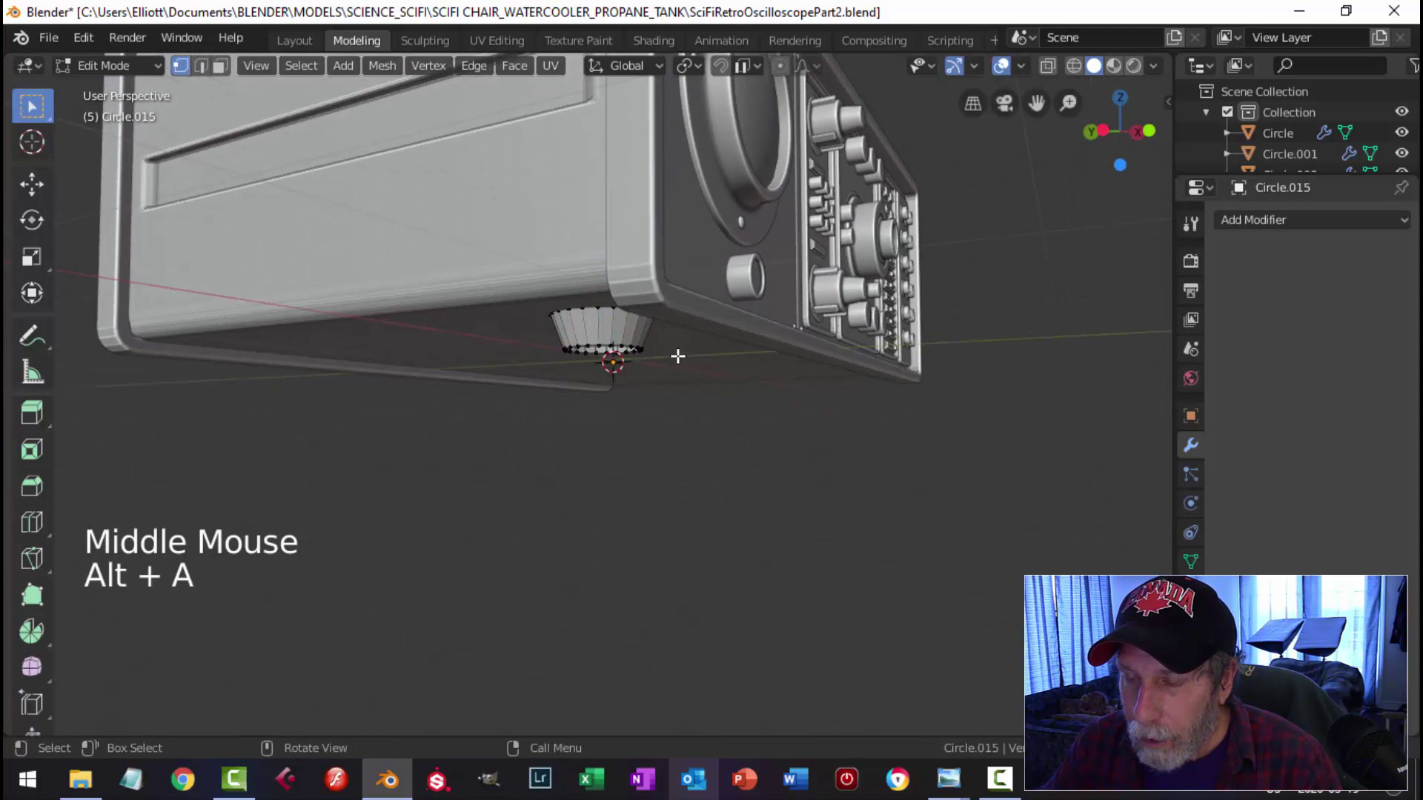
Step: Extrude and scale the circle into a round foot beneath the case, checking it from below
key(Tab)
right_click(581, 329)
key(alt+a)
middle_click(700, 371)
scroll(up, 3)
click(709, 321)
click(628, 278)
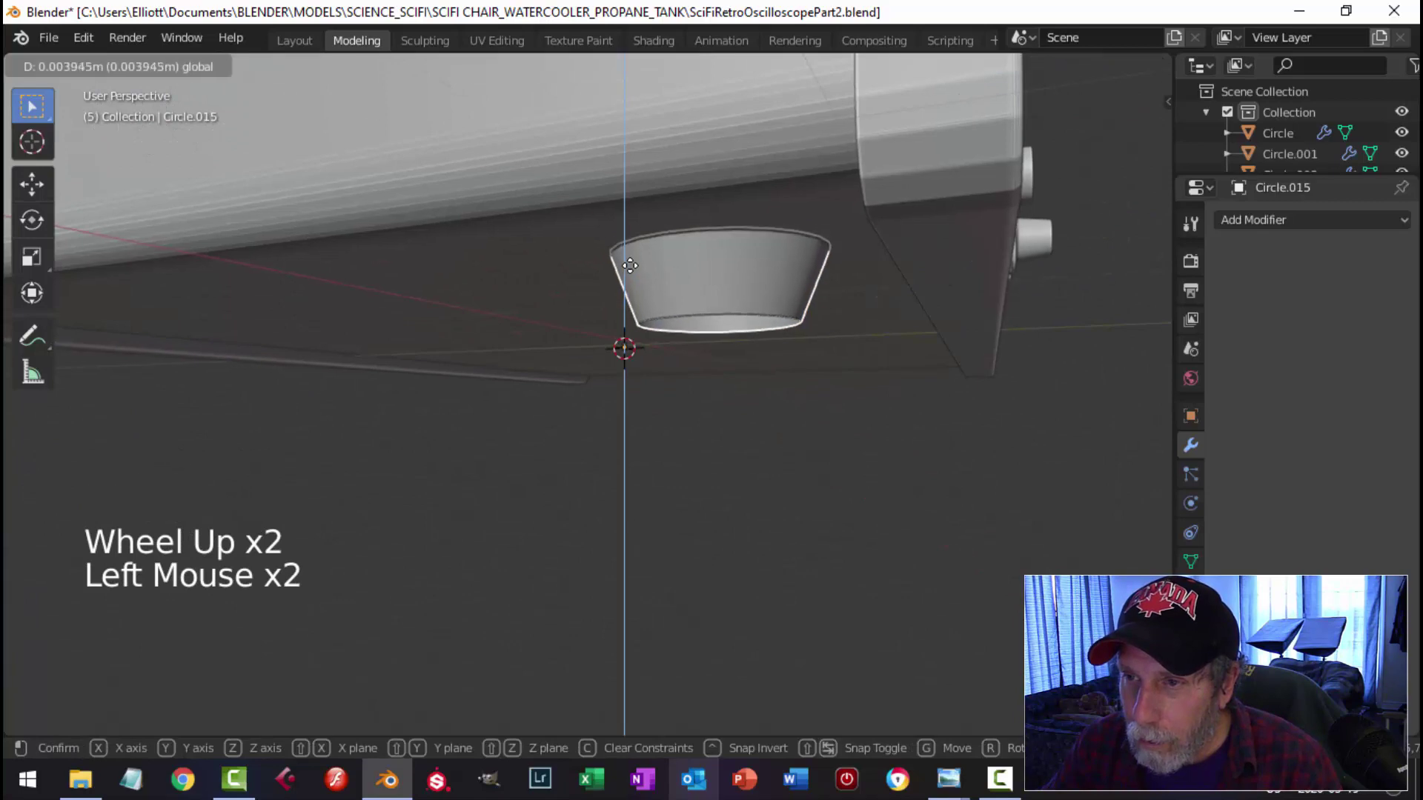
key(alt+a)
scroll(down, 3)
middle_click(854, 392)
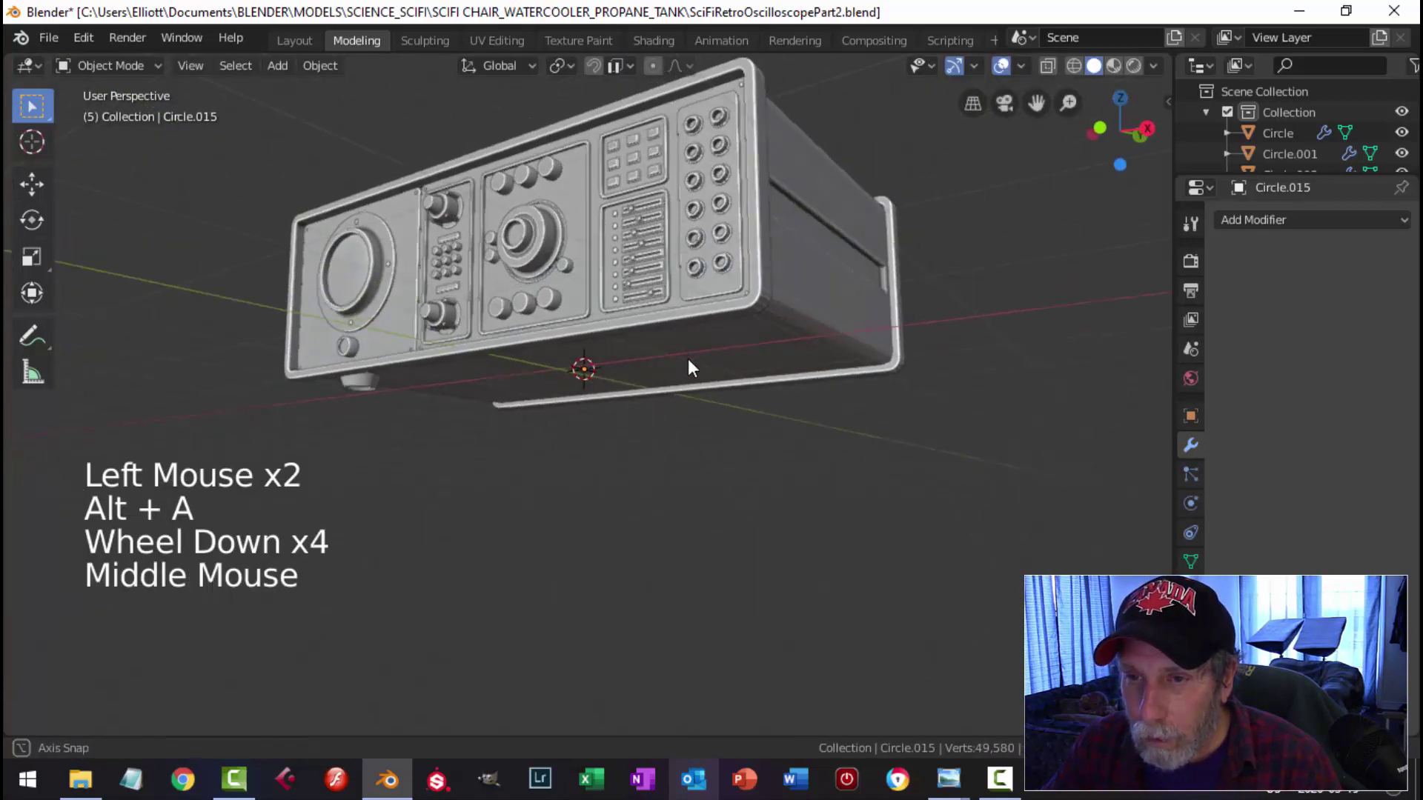
scroll(up, 3)
middle_click(583, 415)
middle_click(601, 407)
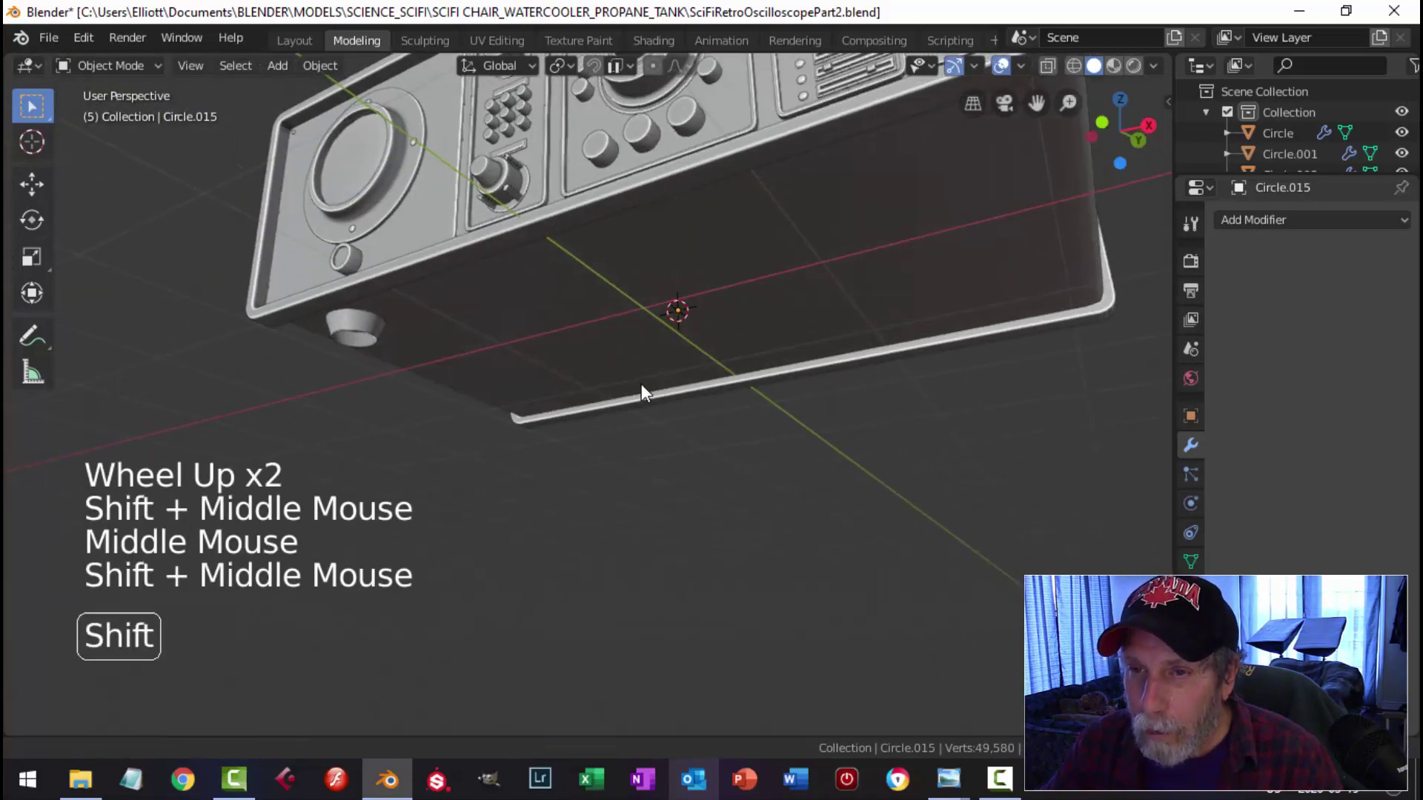
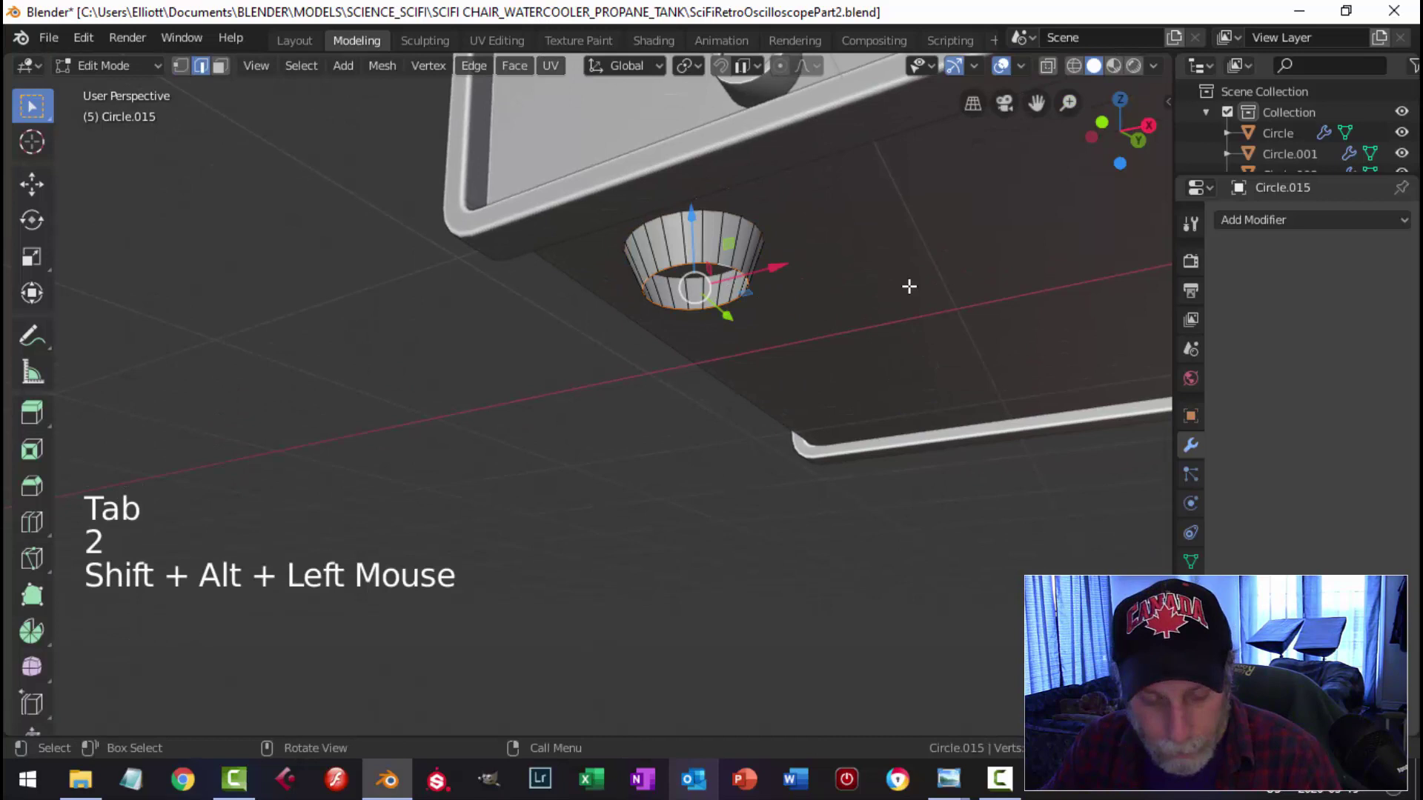
Step: Shrink the foot's bottom face and bevel its lower edge via the Face menu, tapering the foot
key(e)
key(s)
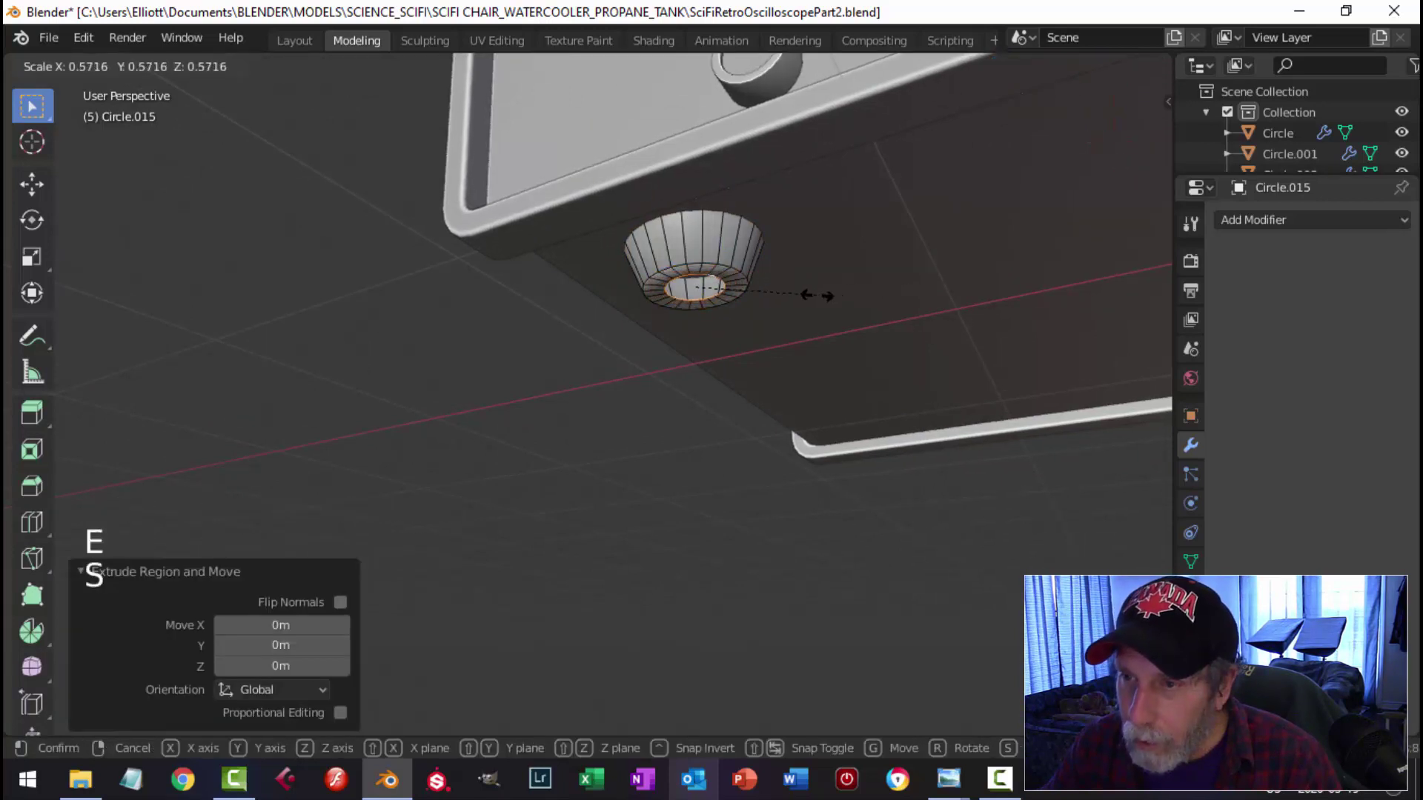
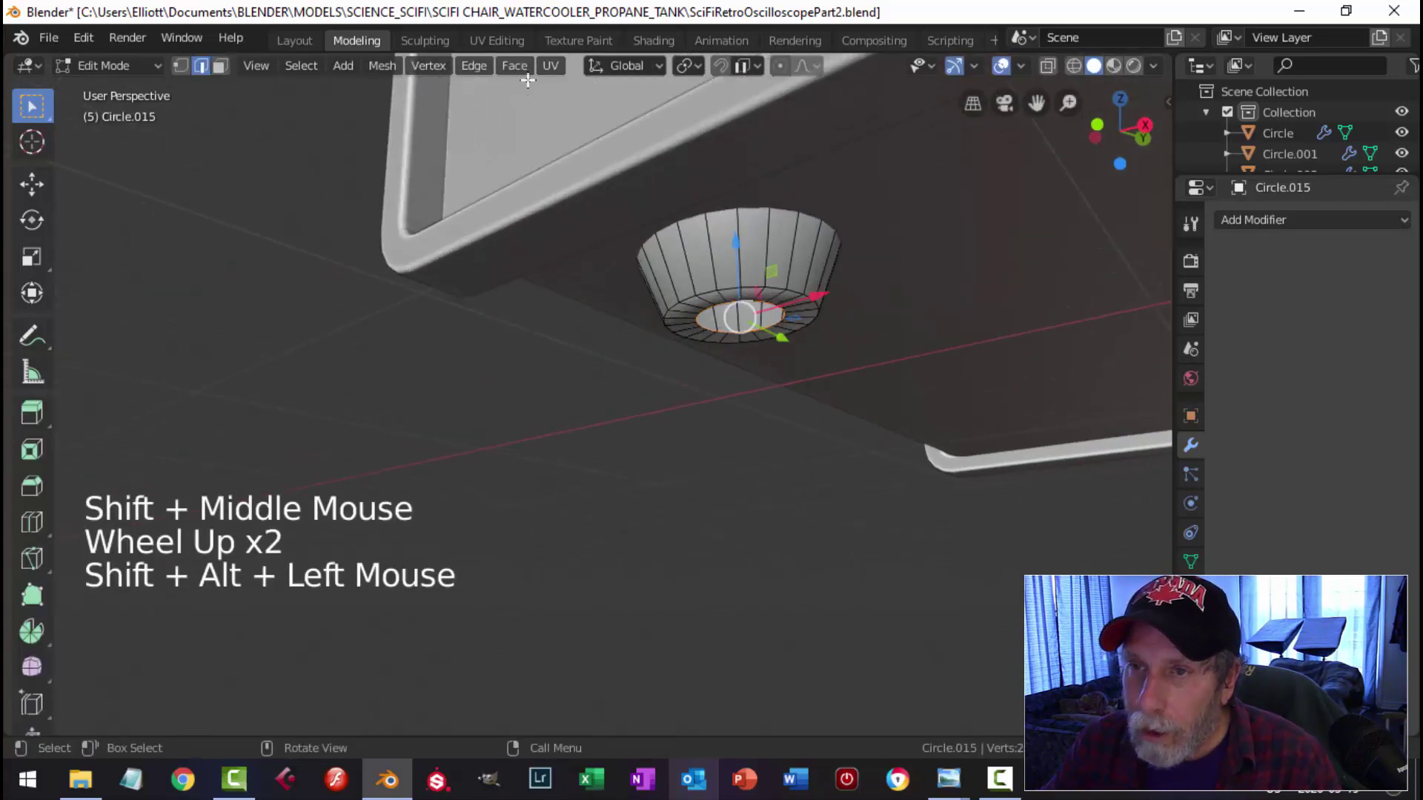
click(518, 75)
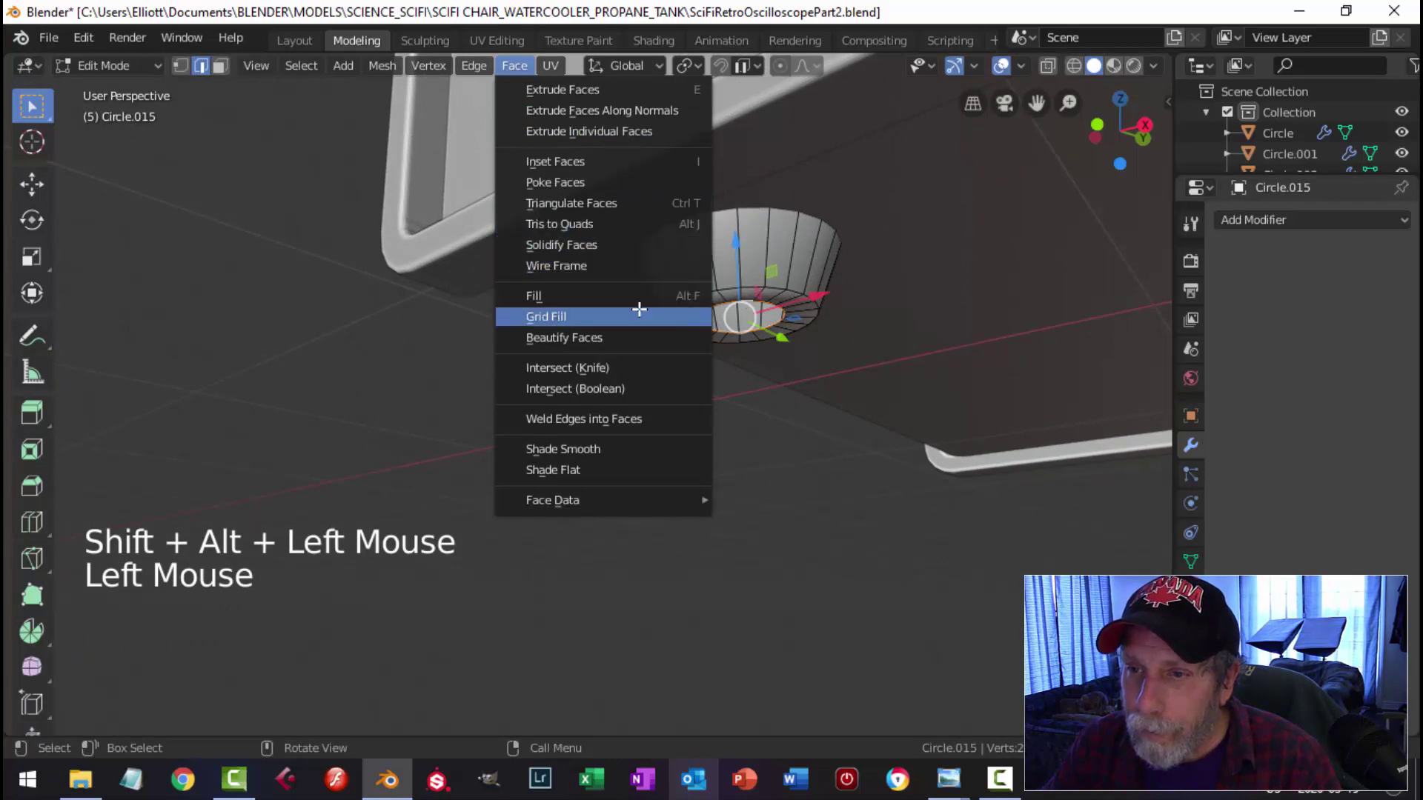
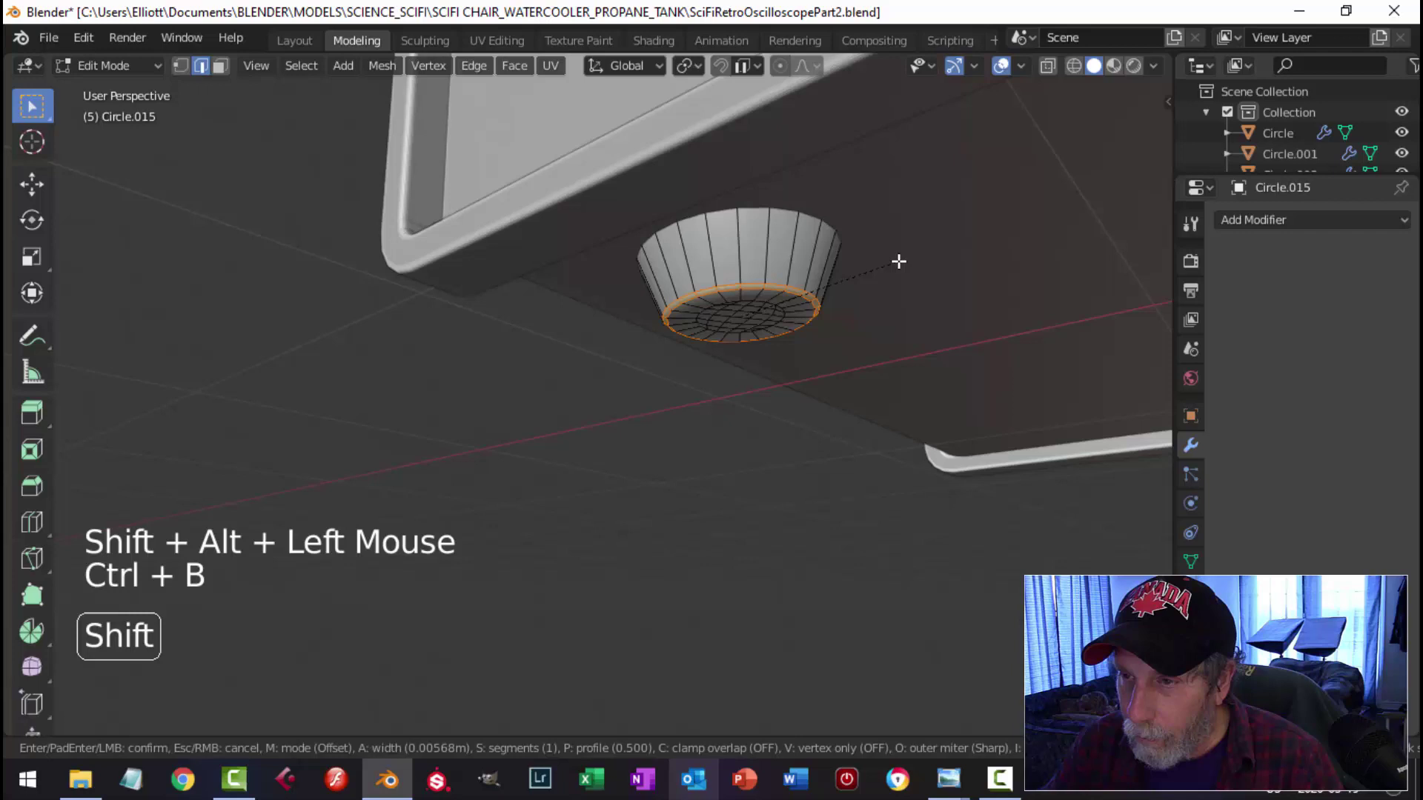
key(alt+a)
key(Tab)
scroll(down, 3)
key(alt+a)
middle_click(722, 312)
scroll(down, 3)
middle_click(810, 321)
Step: Save the file and review the tapered foot from the bottom view
key(ctrl+s)
scroll(down, 3)
scroll(down, 3)
key(ctrl+KP_7)
scroll(down, 3)
middle_click(773, 389)
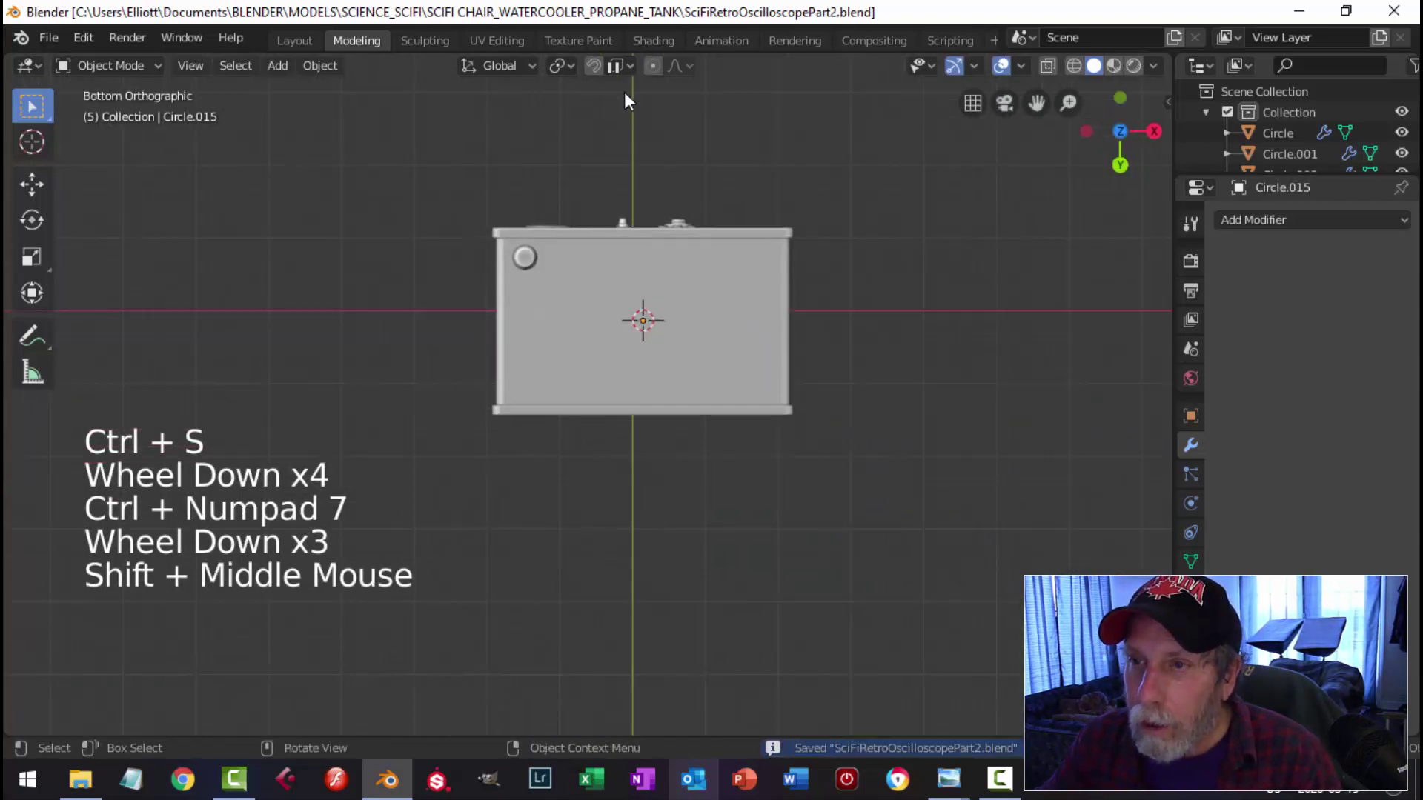
Step: Set the pivot to the 3D cursor and move the foot's origin to the 3D cursor
click(576, 70)
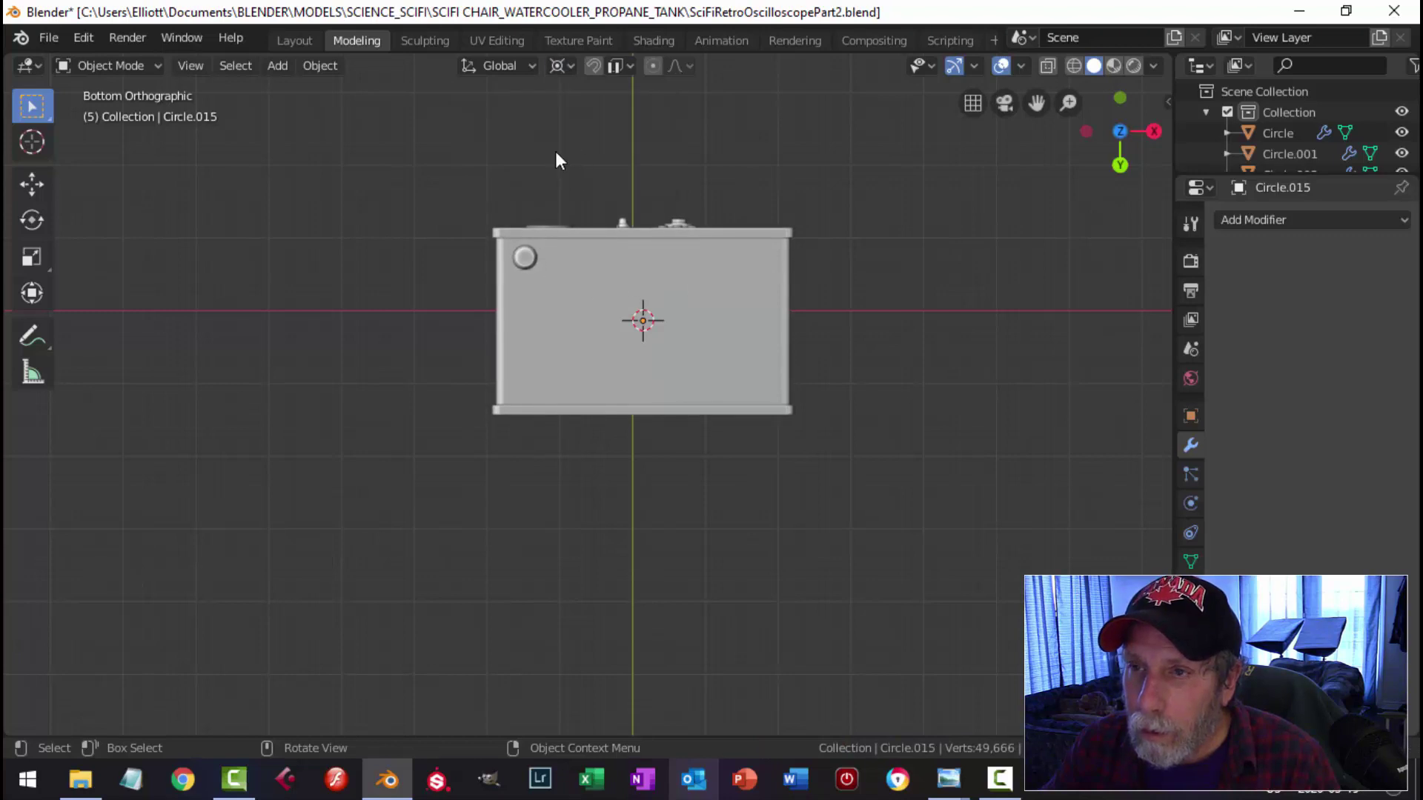
click(566, 73)
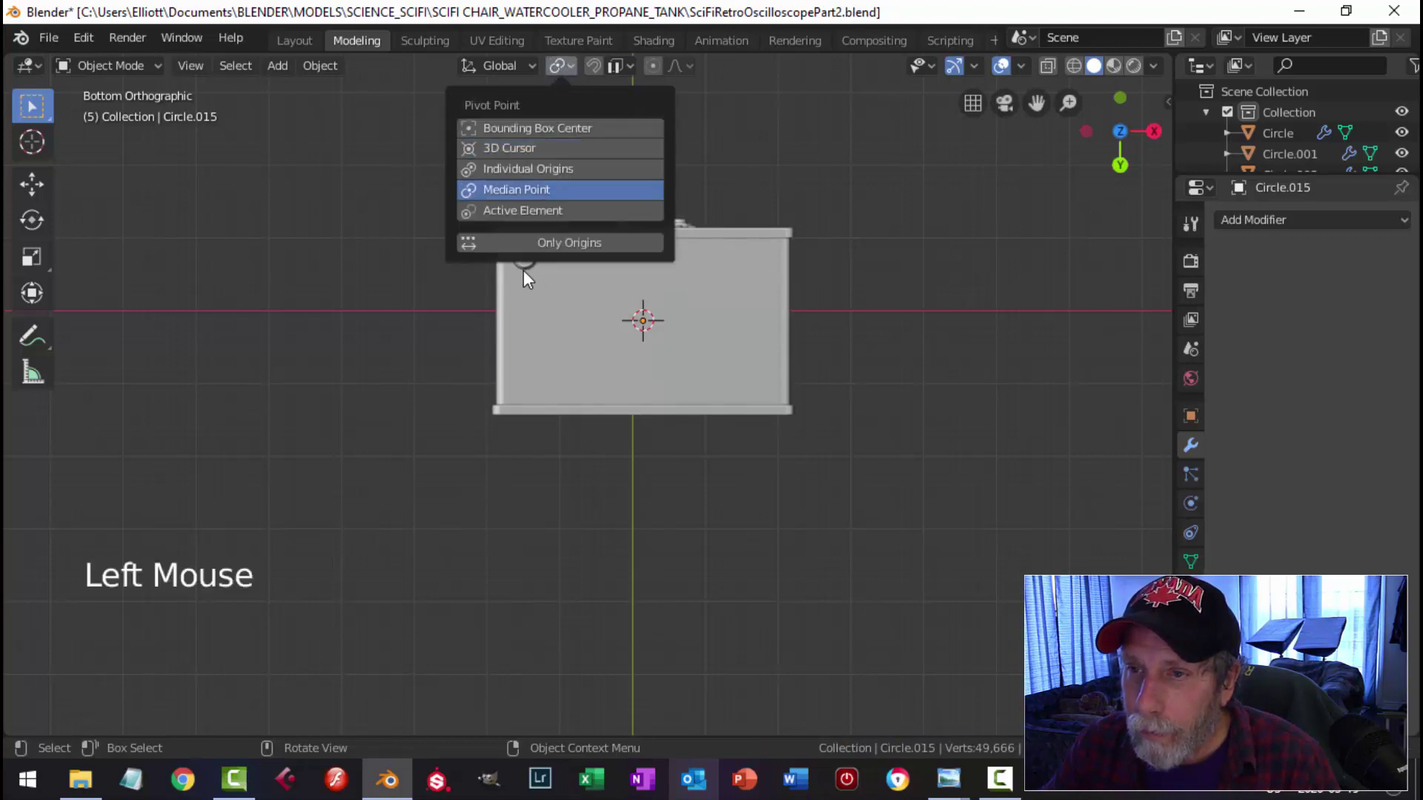
click(533, 272)
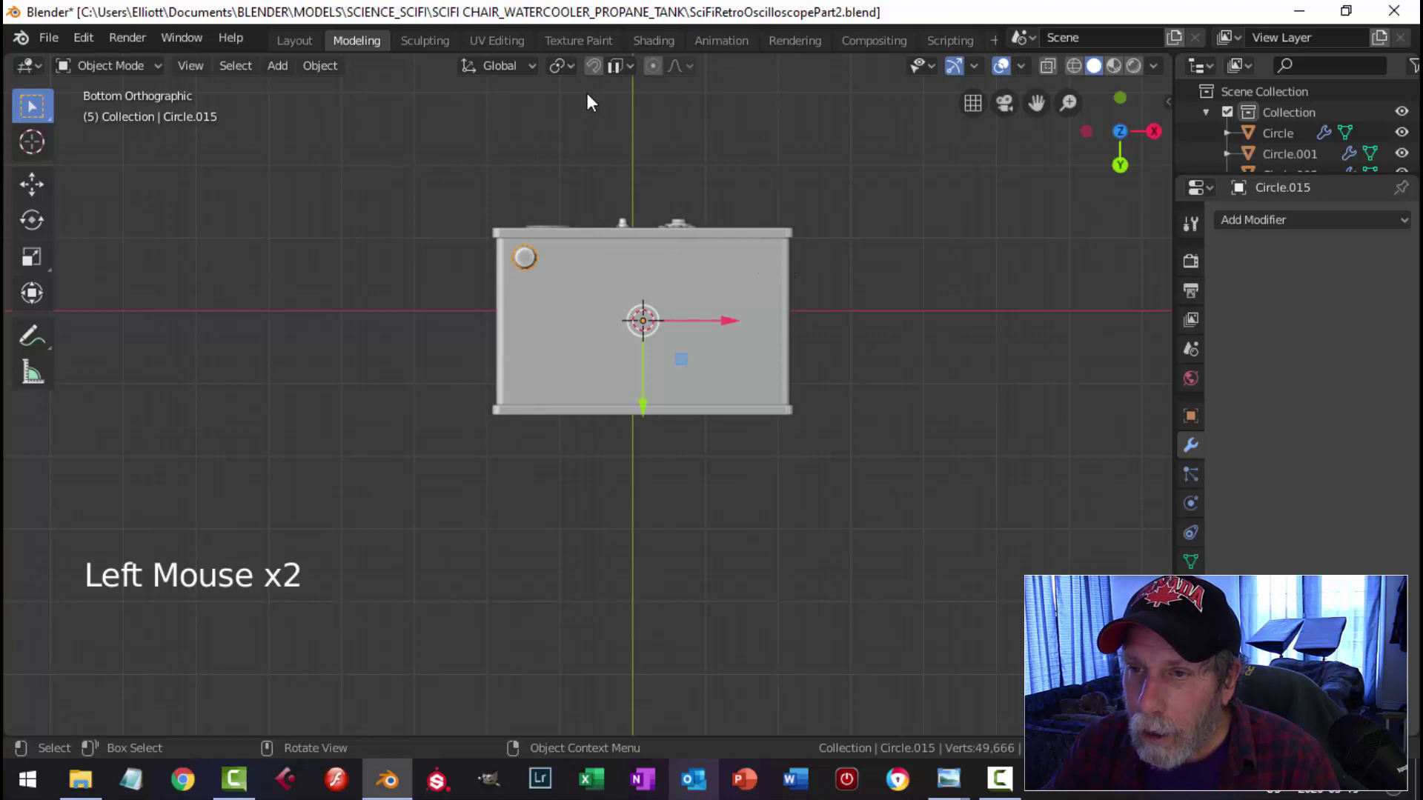
click(322, 71)
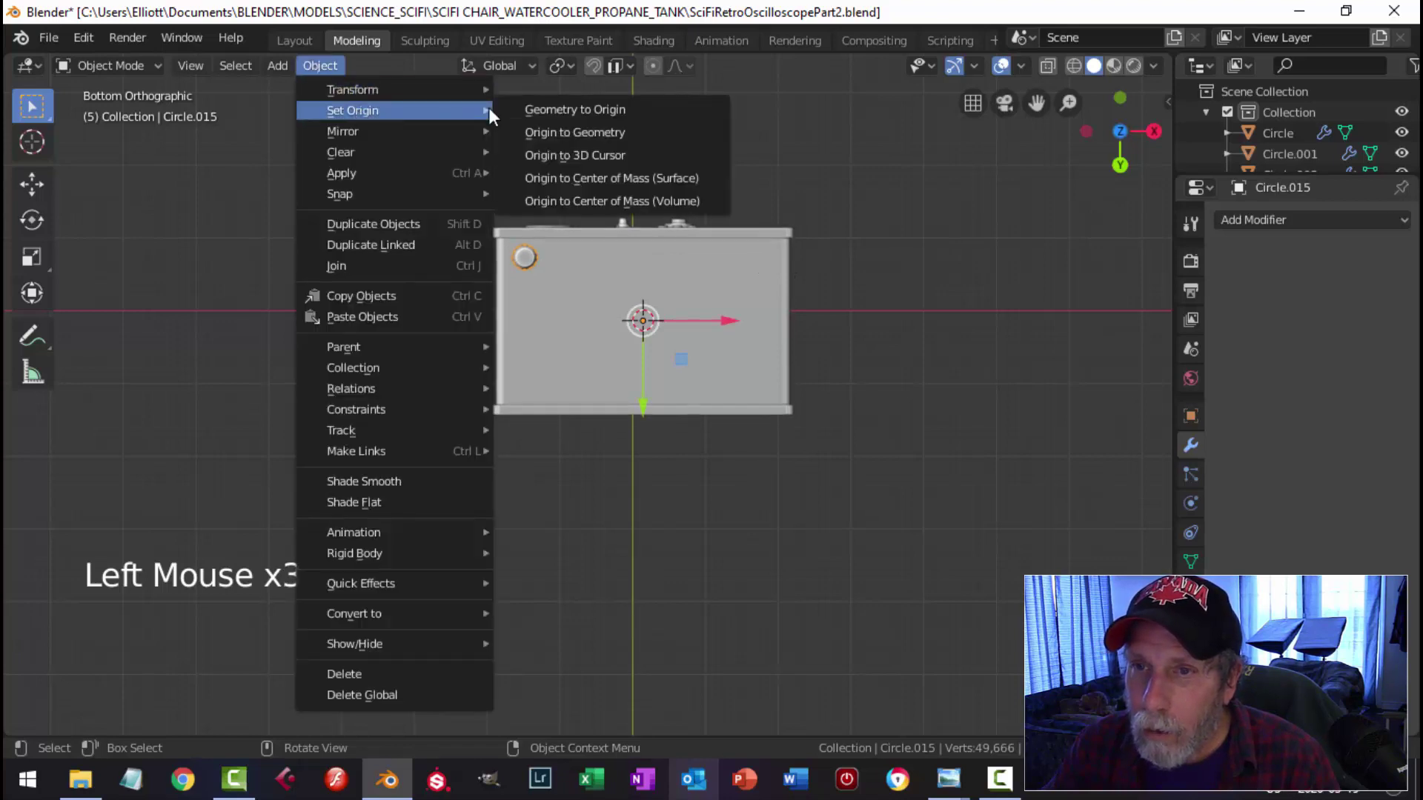
click(1297, 223)
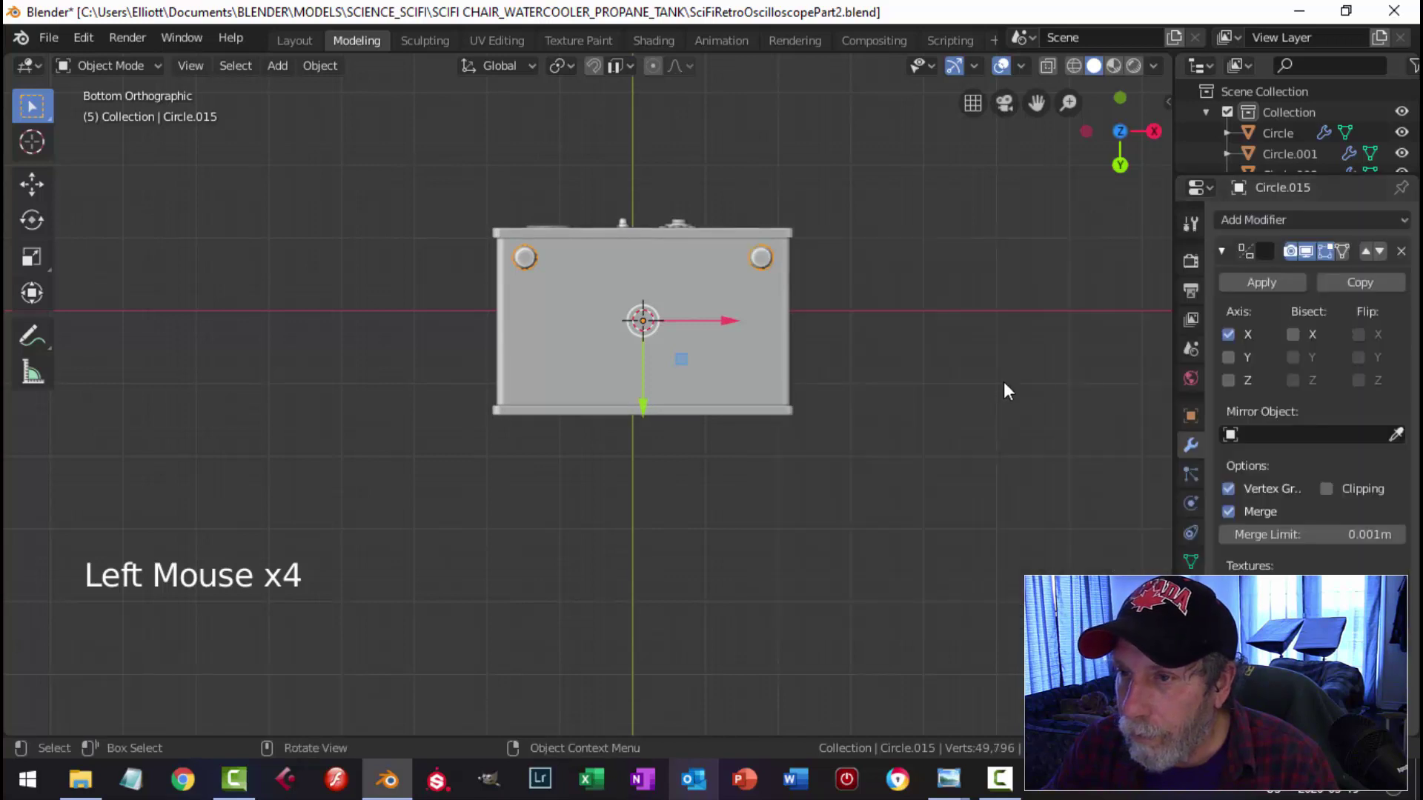
Step: Add a Mirror modifier on X, Y and Z so four feet sit under the case's corners
click(1236, 393)
click(1234, 361)
click(1236, 376)
middle_click(899, 270)
key(alt+a)
middle_click(729, 286)
scroll(up, 3)
middle_click(842, 340)
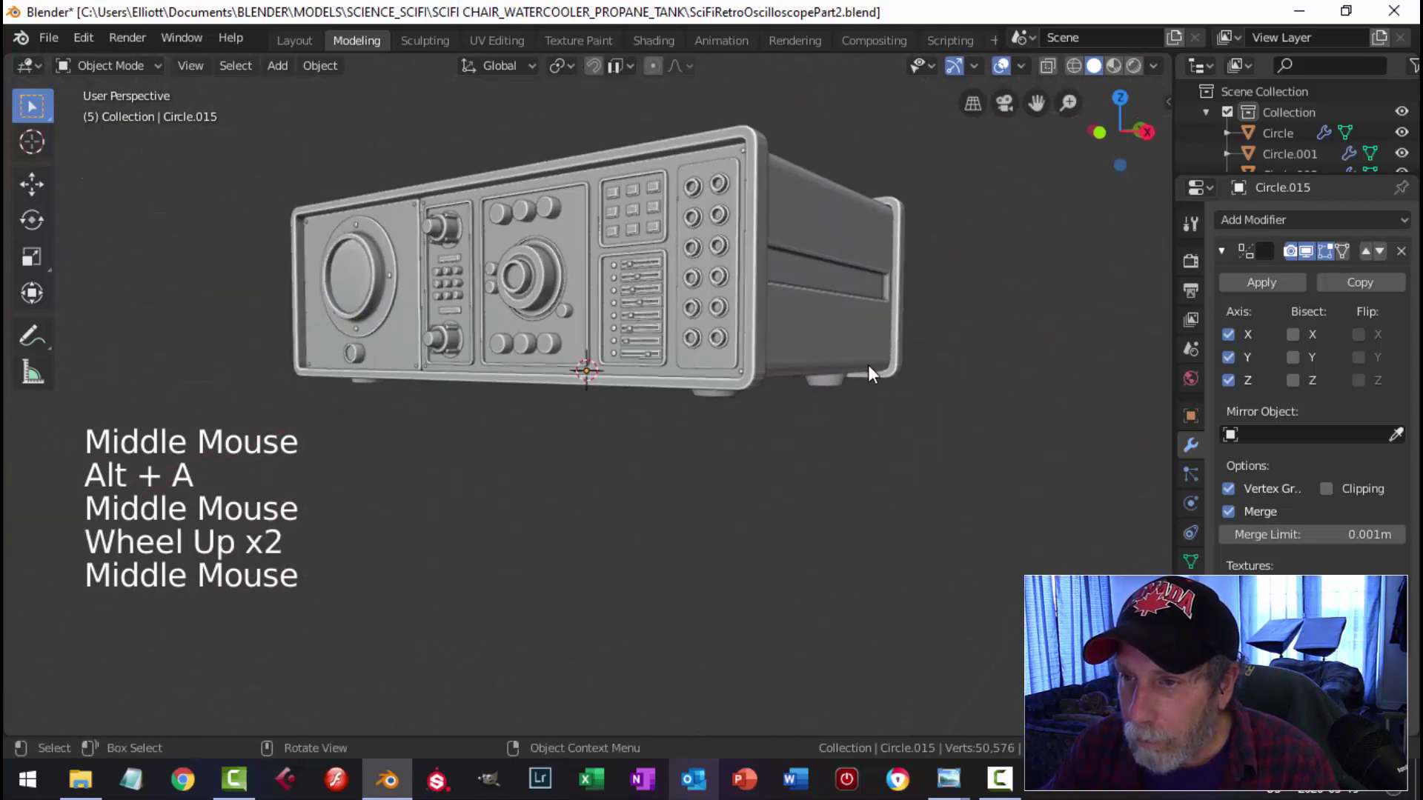
middle_click(864, 345)
middle_click(859, 326)
Step: Check the four feet from the front view and save the file
key(KP_1)
scroll(up, 3)
scroll(up, 3)
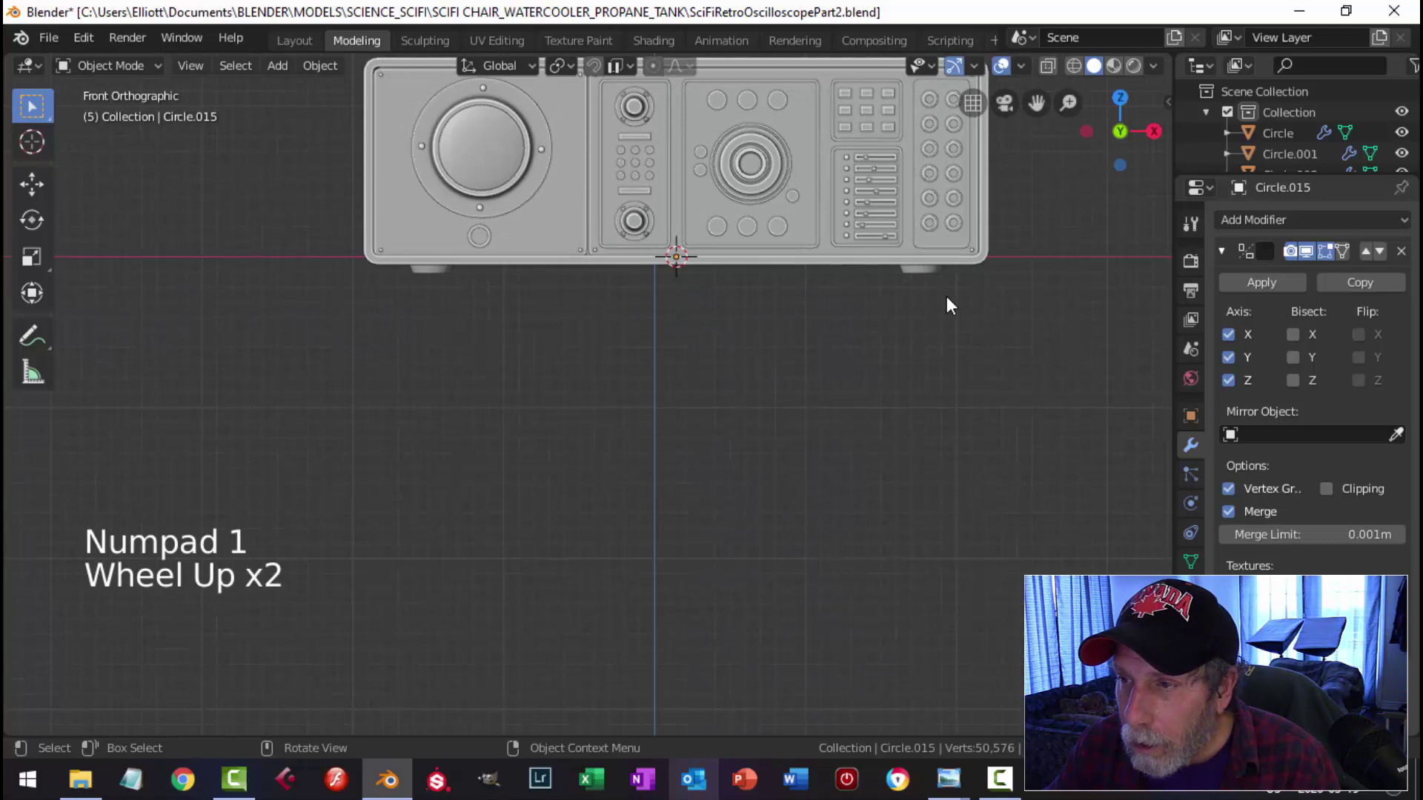
scroll(down, 3)
middle_click(795, 321)
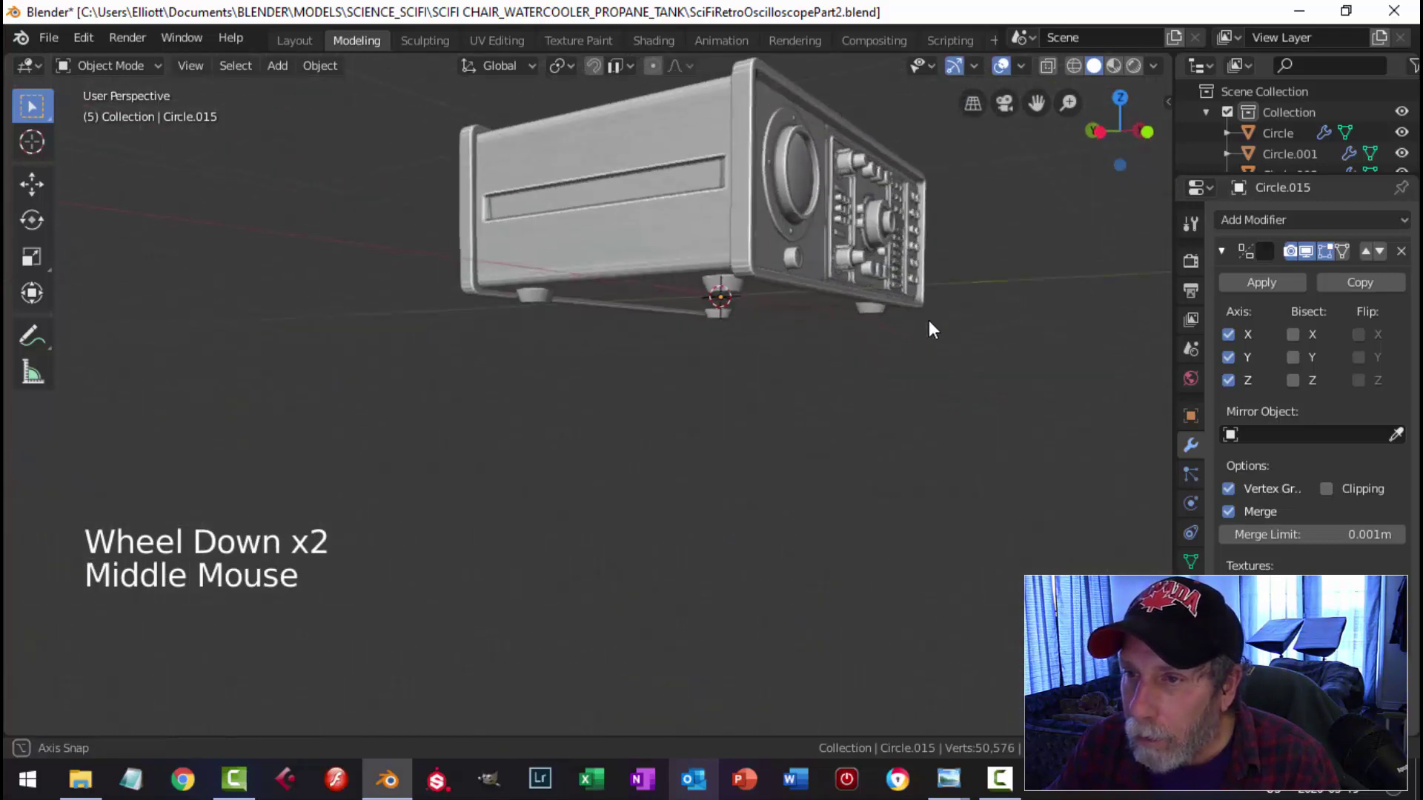
key(ctrl+s)
scroll(down, 3)
middle_click(877, 345)
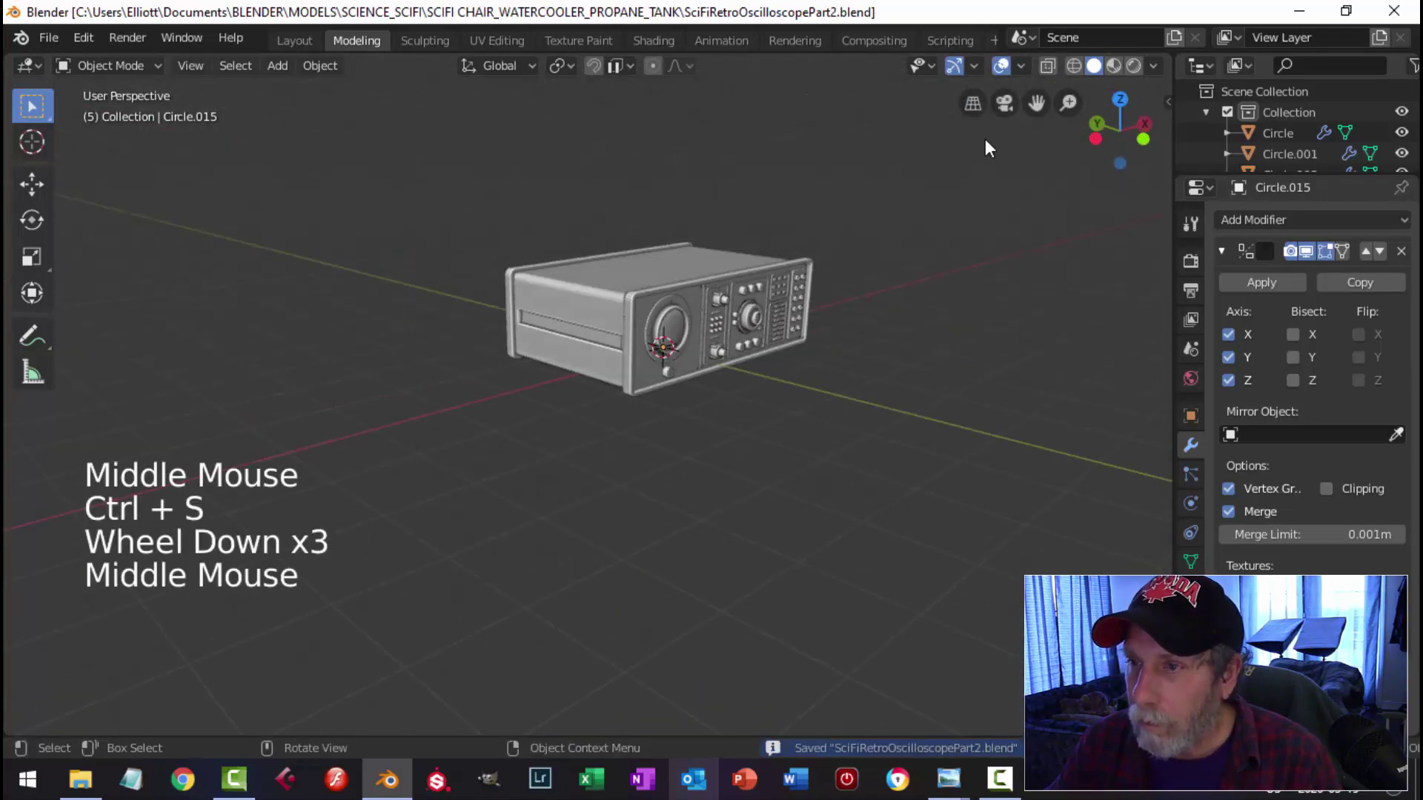
Step: Switch viewport shading to MatCap lighting and pick the green matcap for the oscilloscope
click(1012, 71)
scroll(up, 3)
click(1163, 70)
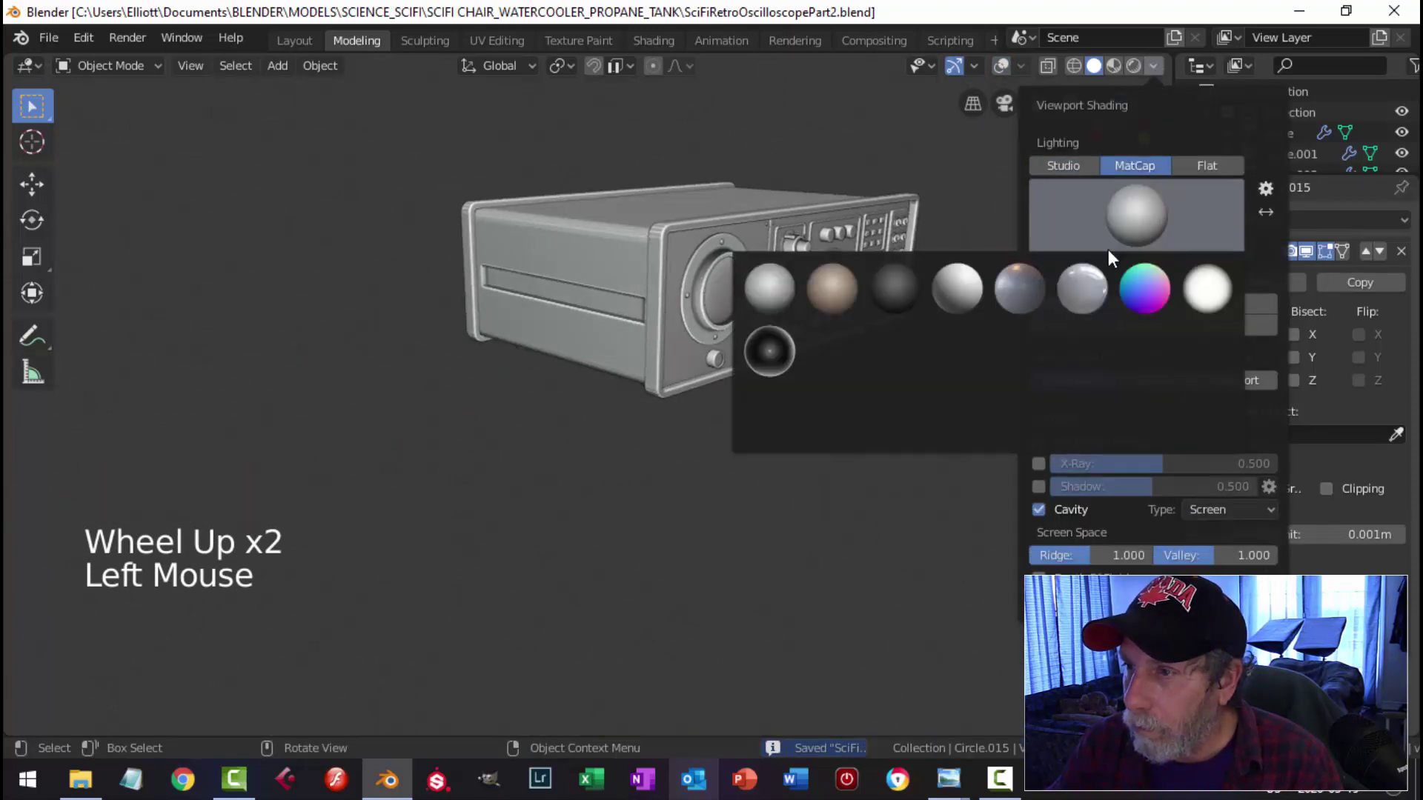
scroll(up, 3)
key(Tab)
scroll(up, 3)
key(a)
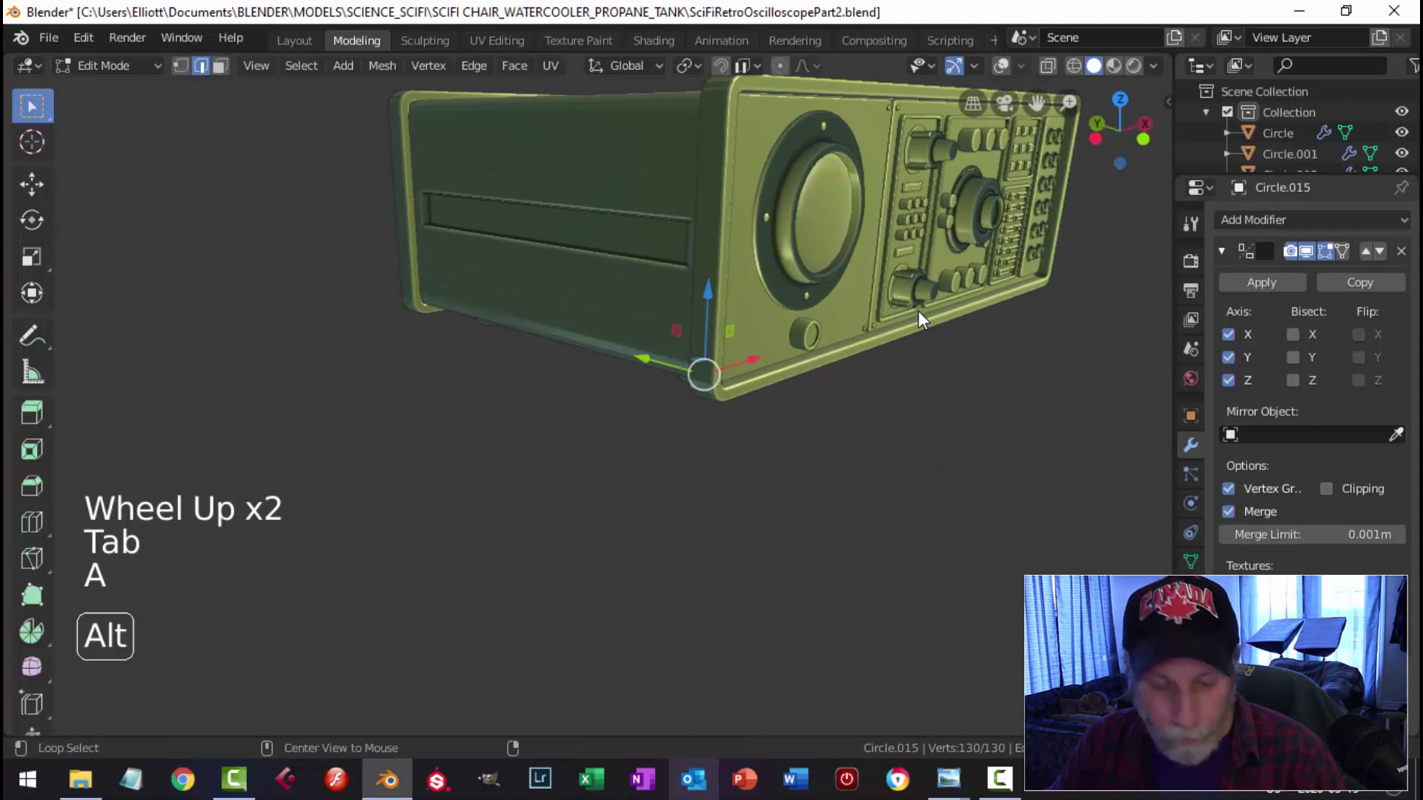
key(alt+a)
key(Tab)
scroll(down, 3)
click(1015, 77)
Step: Select every object and open them together in edit mode to check the mesh
key(Tab)
key(a)
key(alt+a)
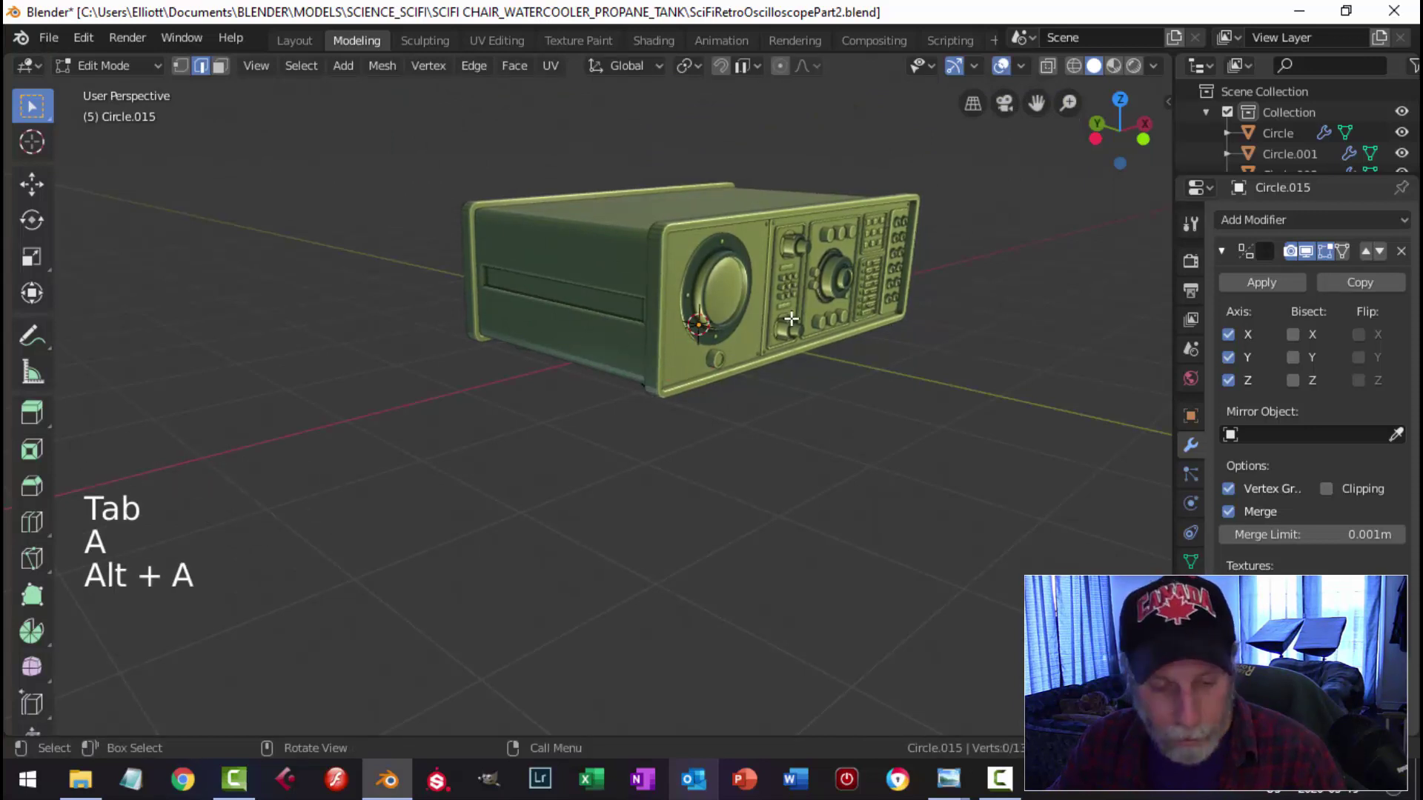
key(a)
key(alt+a)
key(Tab)
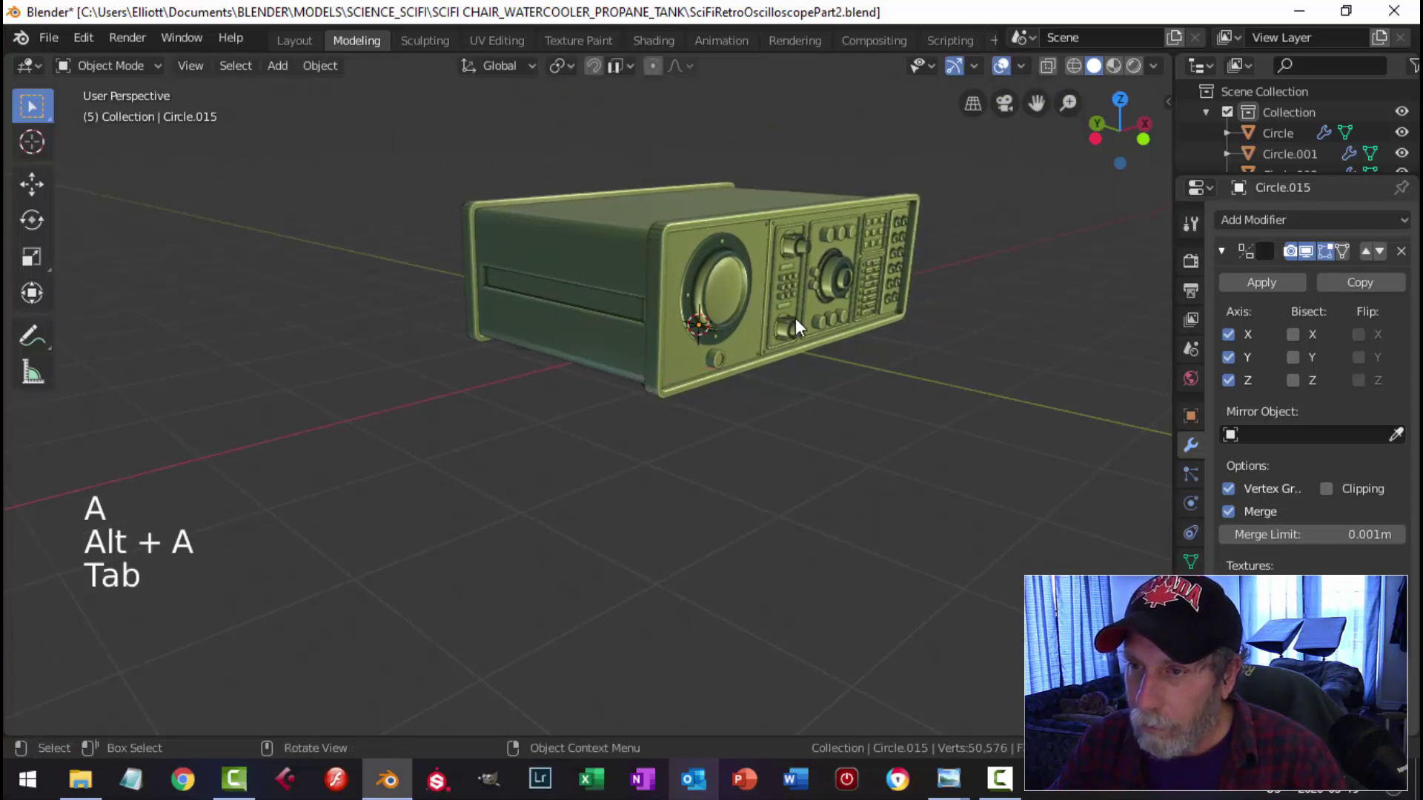
key(a)
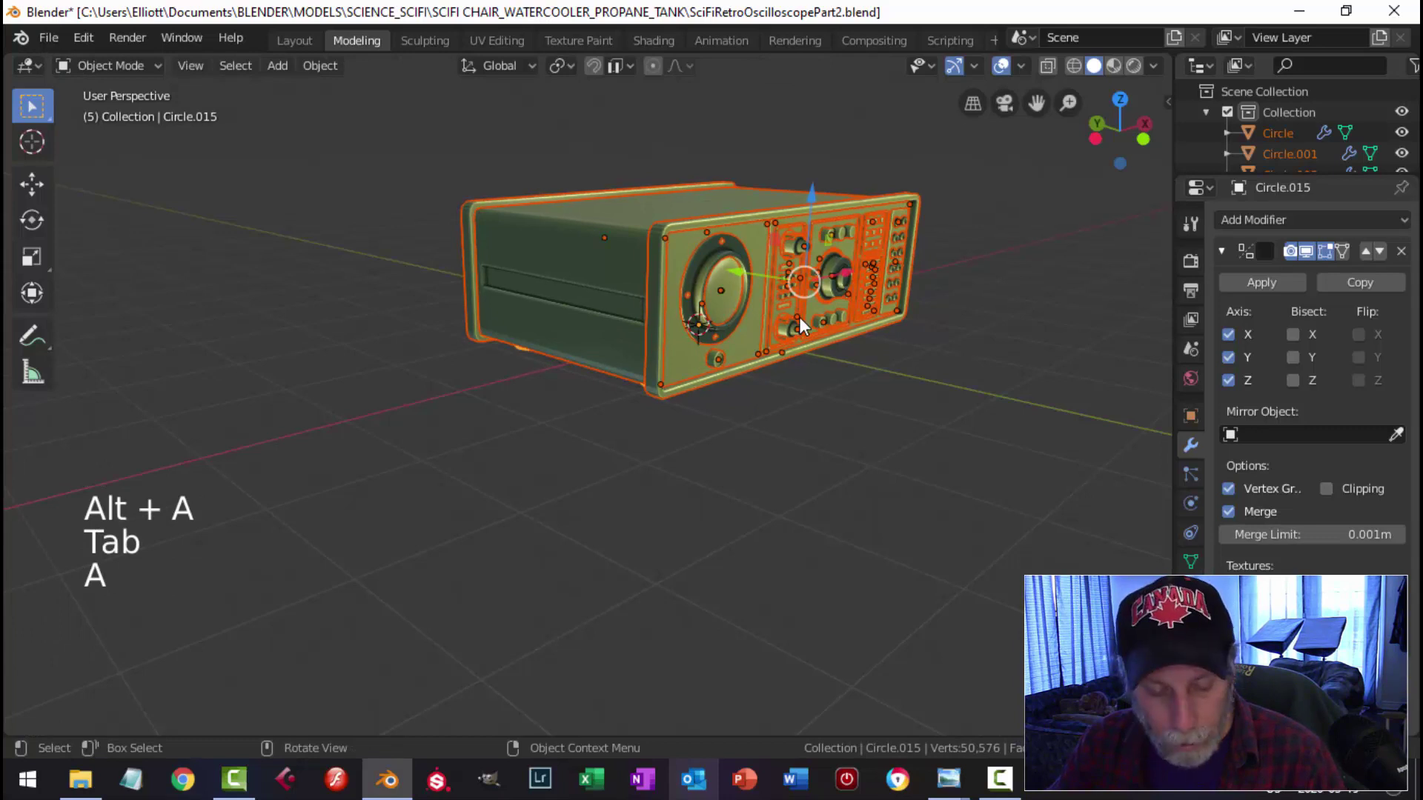
key(Tab)
key(a)
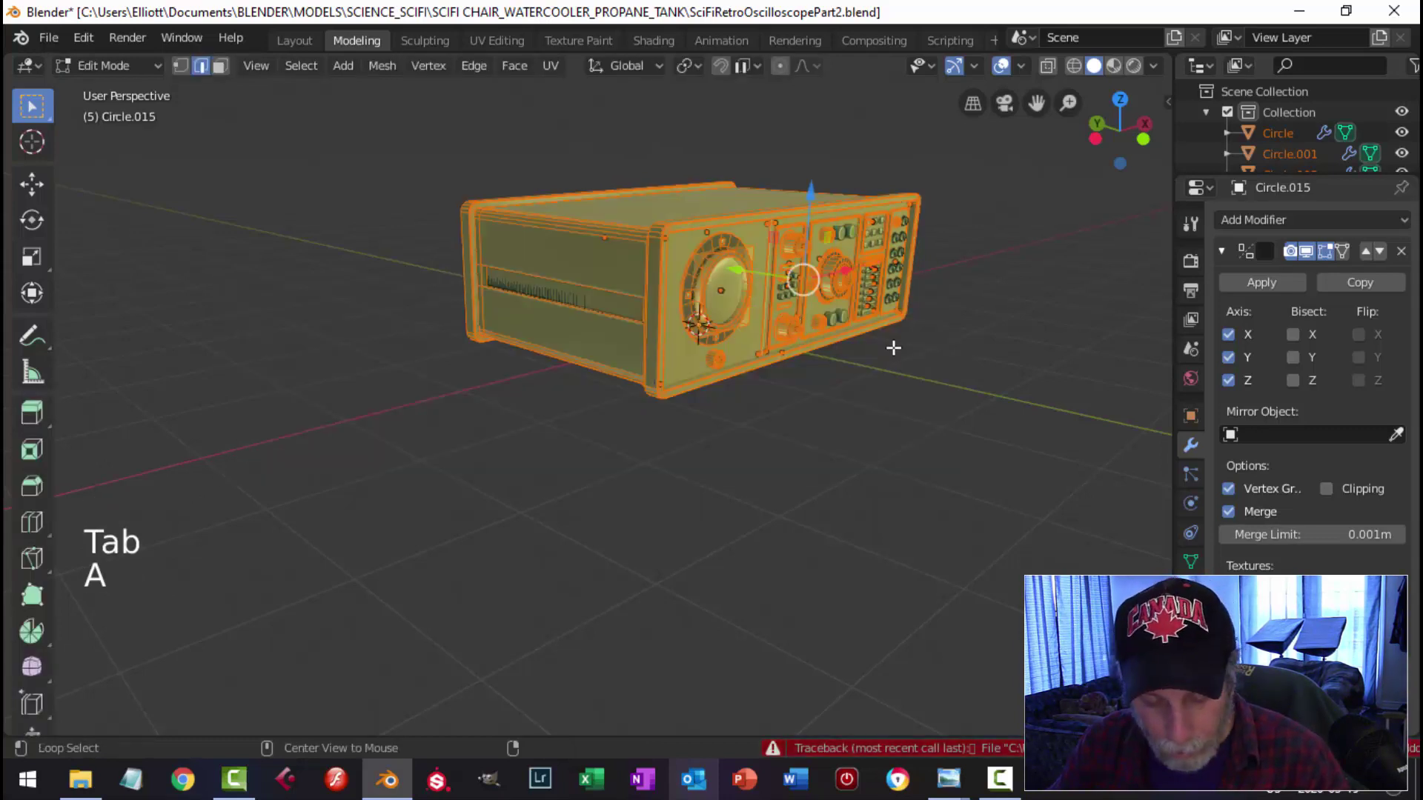